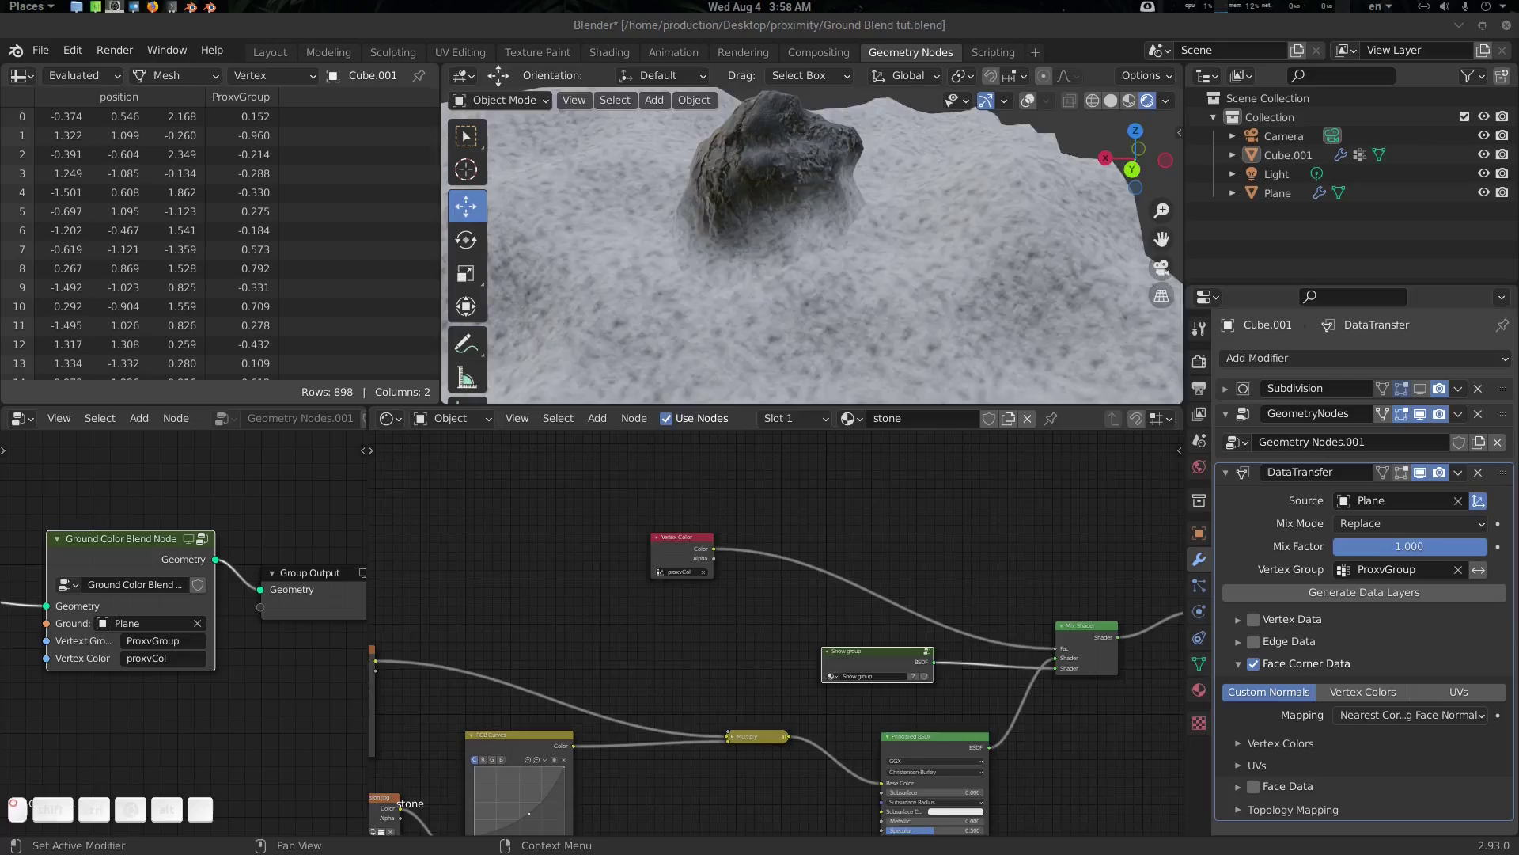
Add a node with Shift+A and enter field values .3, .7 and .49 on it
scroll("up", 3)
key("shift+a")
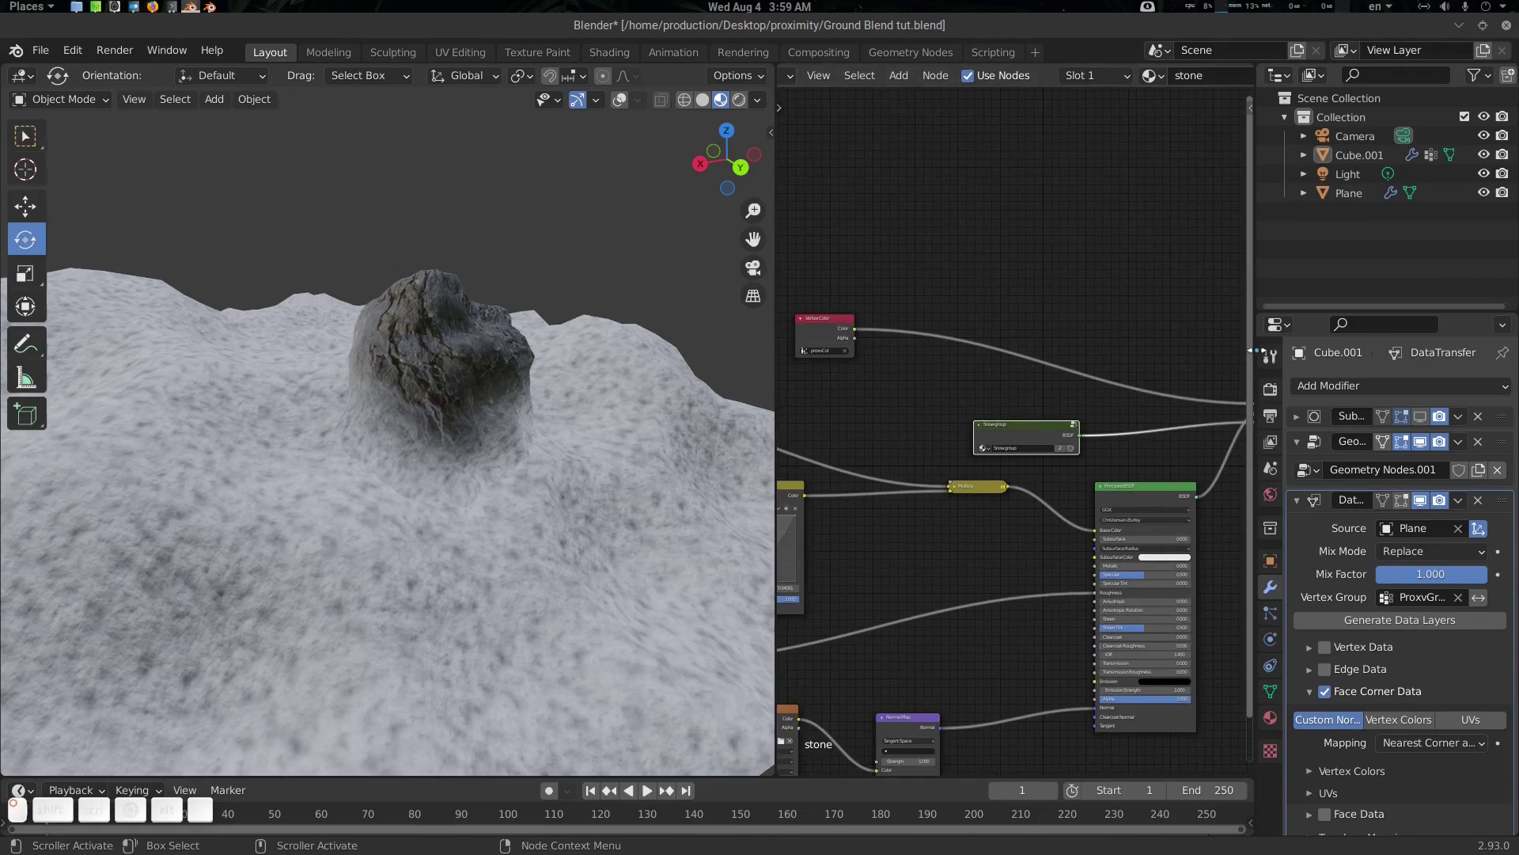
scroll("up", 3)
double_click(779, 383)
key("shift+a")
left_click(823, 92)
key("Return")
left_click(855, 407)
left_click(774, 422)
left_click(808, 413)
left_click(793, 410)
double_click(837, 441)
key(".")
key("3")
key("Return")
left_click(890, 399)
key(".")
key("7")
key("Return")
left_click(852, 450)
key(".")
key("4")
key("9")
key("Return")
double_click(785, 412)
key("ctrl+z")
left_click(1005, 445)
Add another node from the Shift+A search and enter values 2, 2 and 5
double_click(721, 239)
key("shift+a")
key("o")
key("Down")
left_click(836, 234)
left_click(750, 272)
key("2")
key("Tab")
key("2")
key("Tab")
key("5")
key("Return")
Add a further node from the Shift+A search menu in the node editor
double_click(742, 231)
key("shift+a")
key("r")
key("b")
key("Escape")
left_click(972, 258)
key("shift+a")
key("i")
key("Down")
key("Return")
double_click(824, 342)
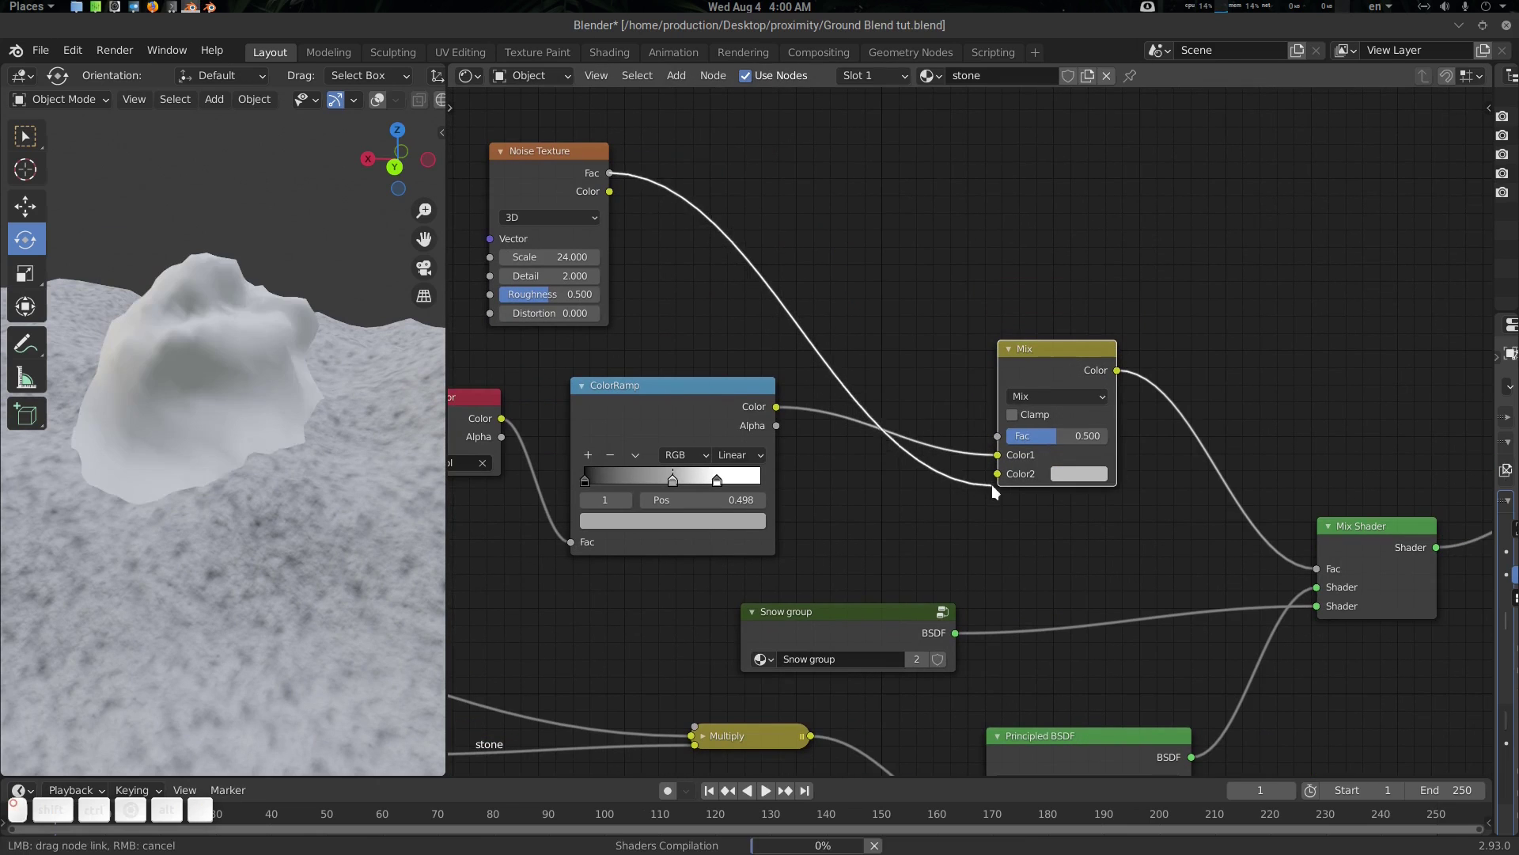
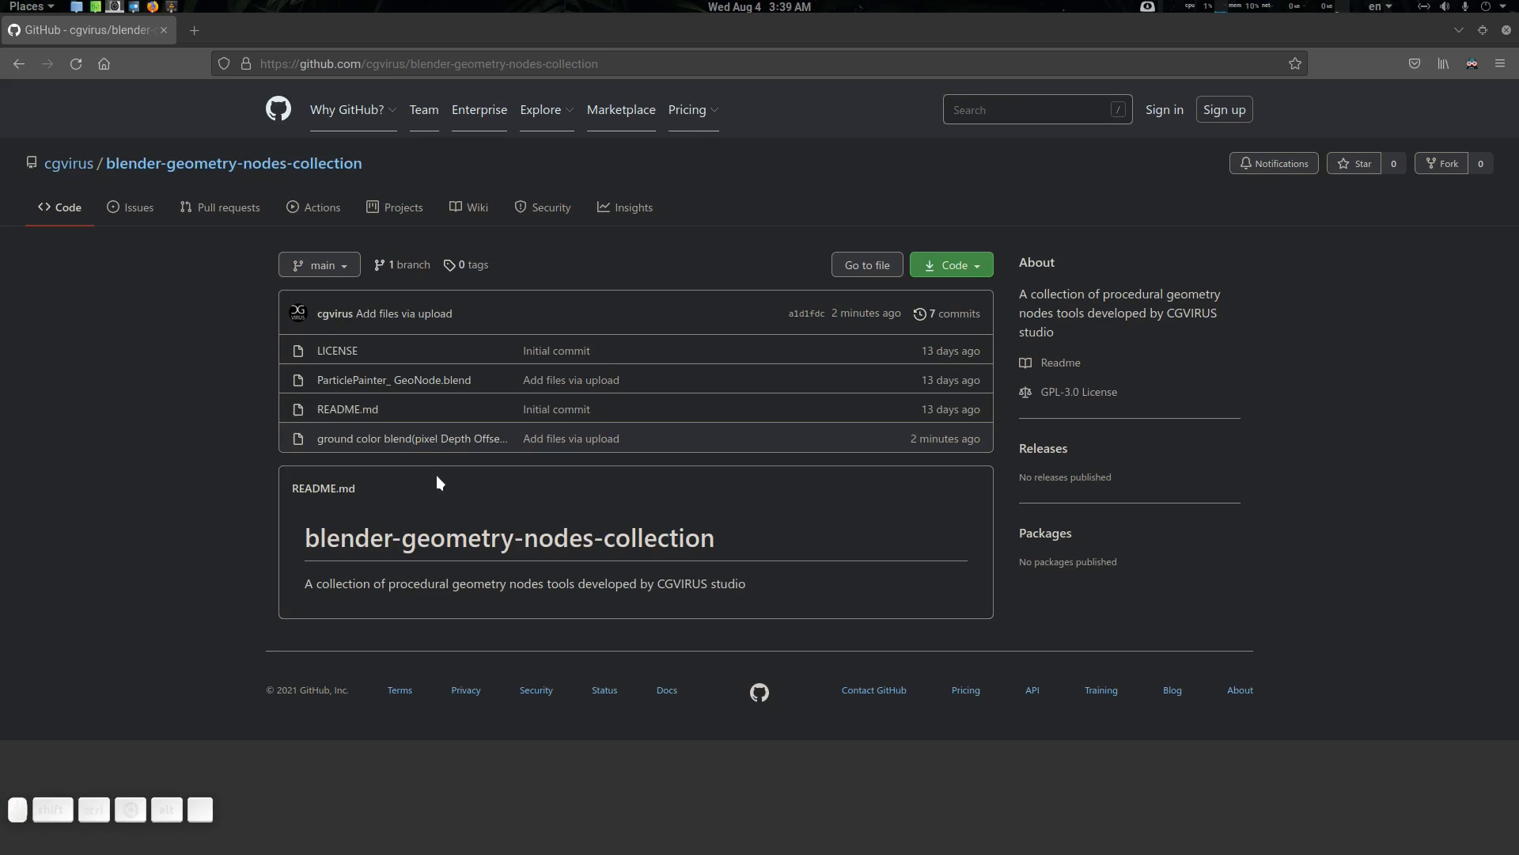
Download the ground color blend .blend from the repository and relaunch Blender with the tutorial file
left_click(399, 450)
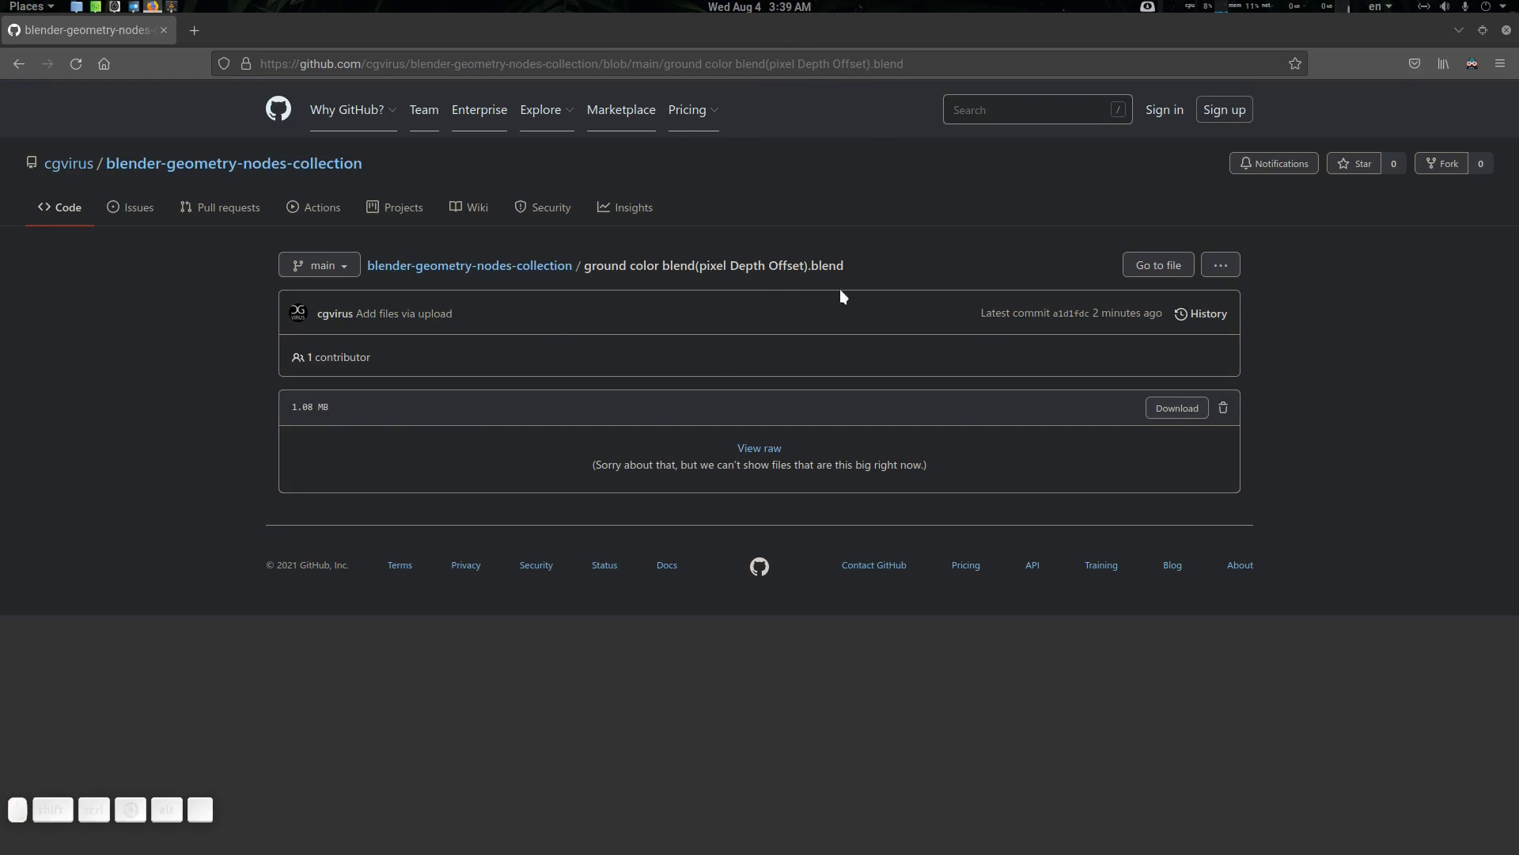
left_click(1463, 38)
left_click(779, 845)
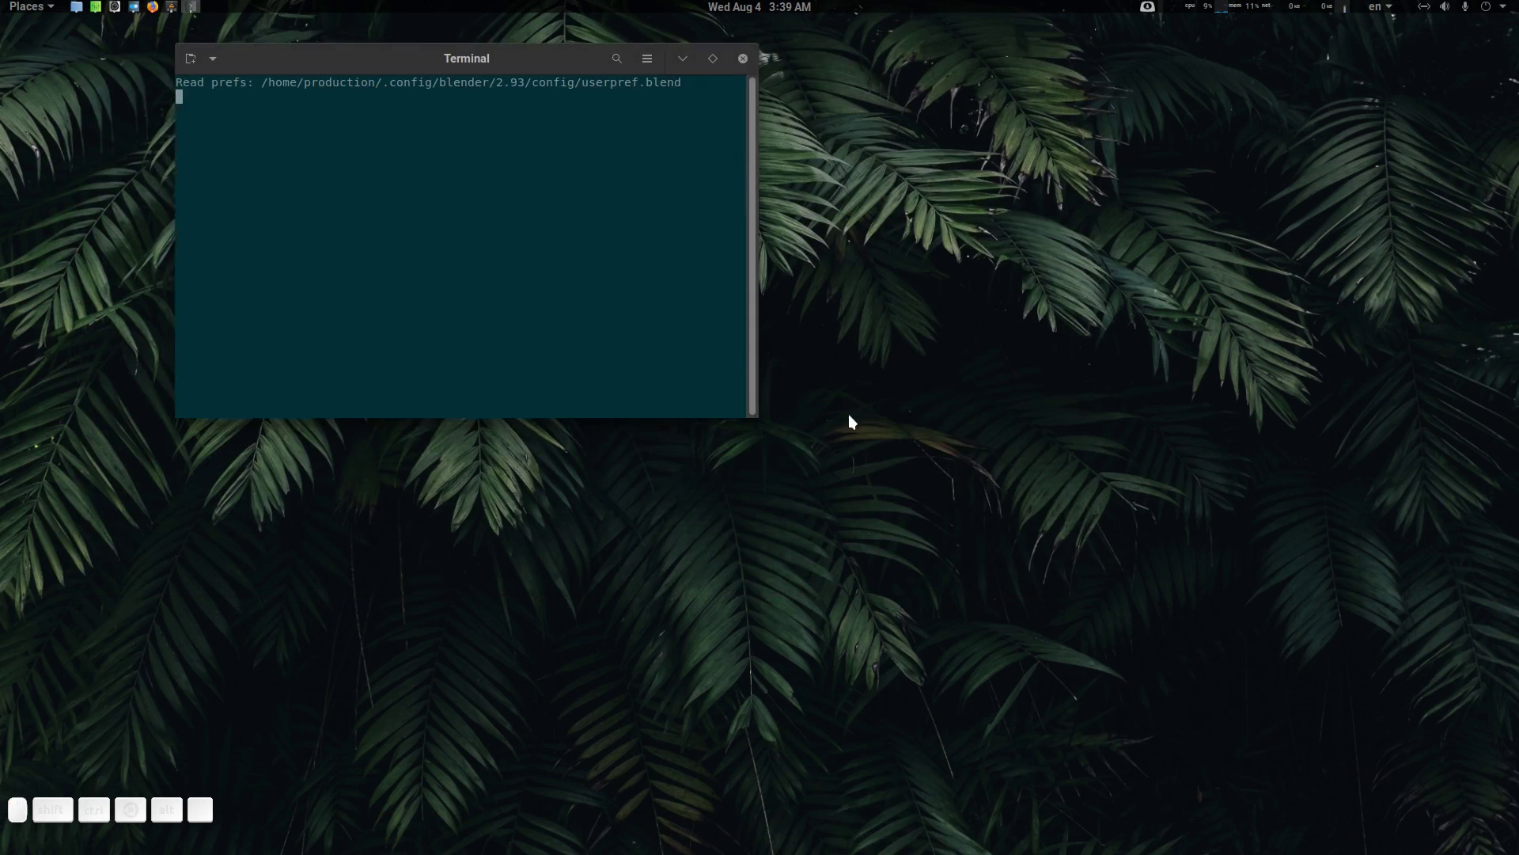
left_click(860, 504)
middle_click(800, 368)
left_click(792, 341)
middle_click(867, 318)
left_click(852, 319)
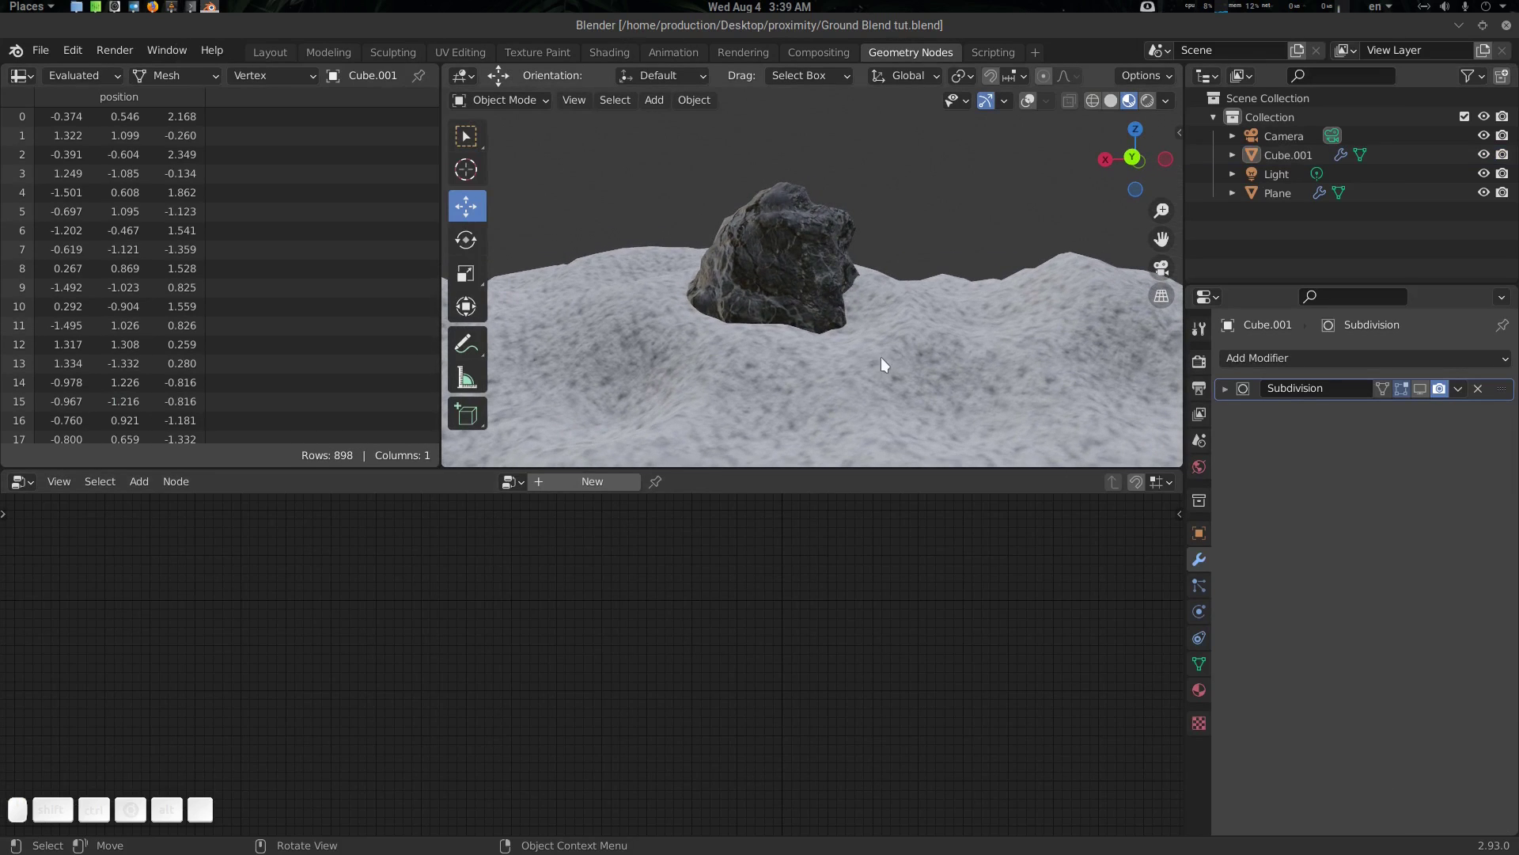
left_click(885, 363)
left_click(31, 492)
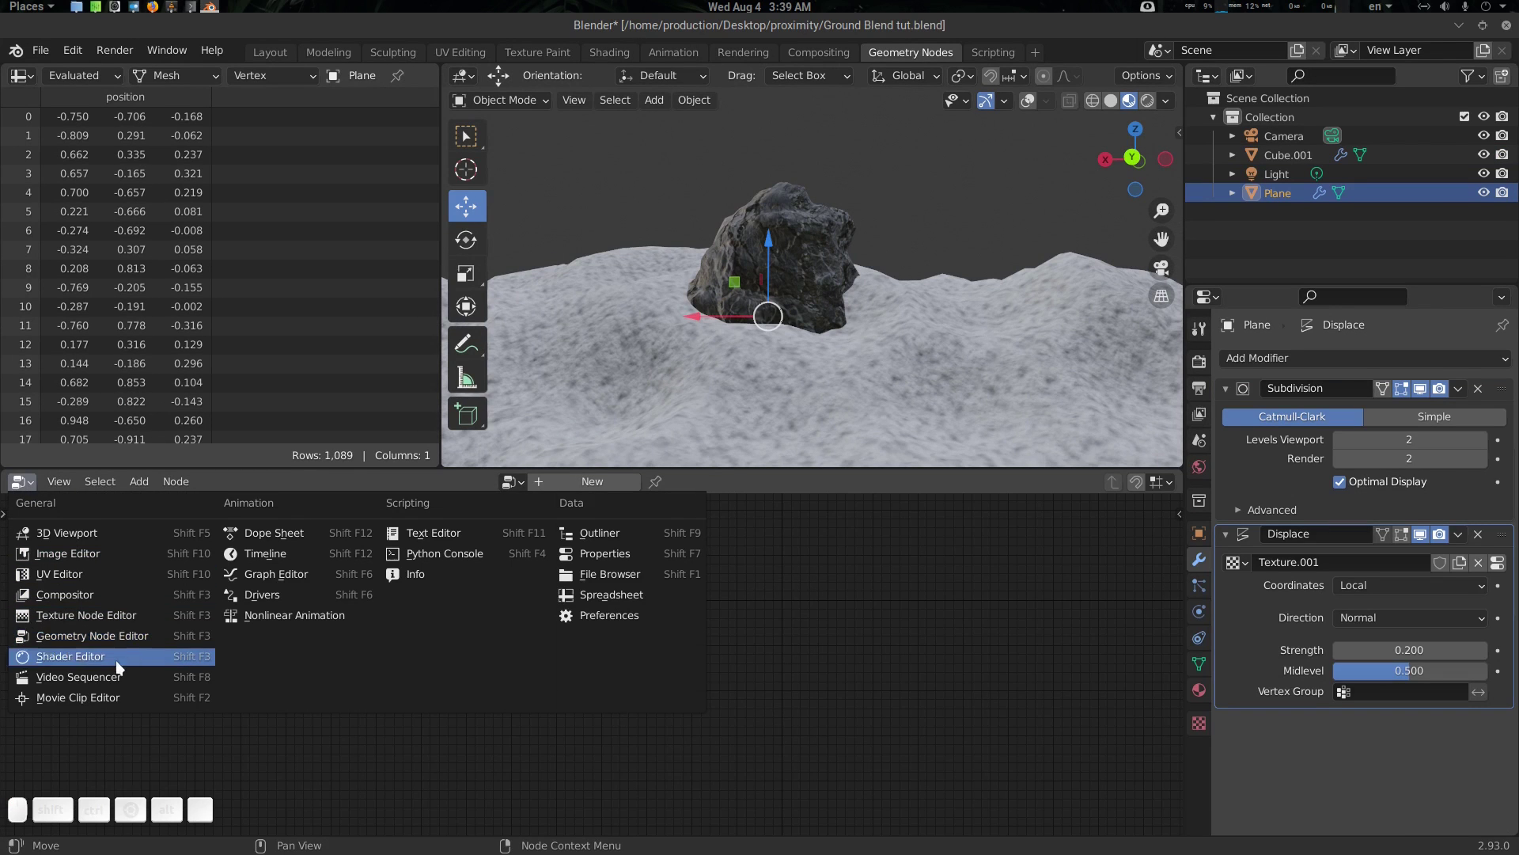
left_click(118, 667)
scroll("down", 3)
middle_click(594, 608)
scroll("up", 3)
scroll("up", 3)
middle_click(759, 636)
scroll("up", 3)
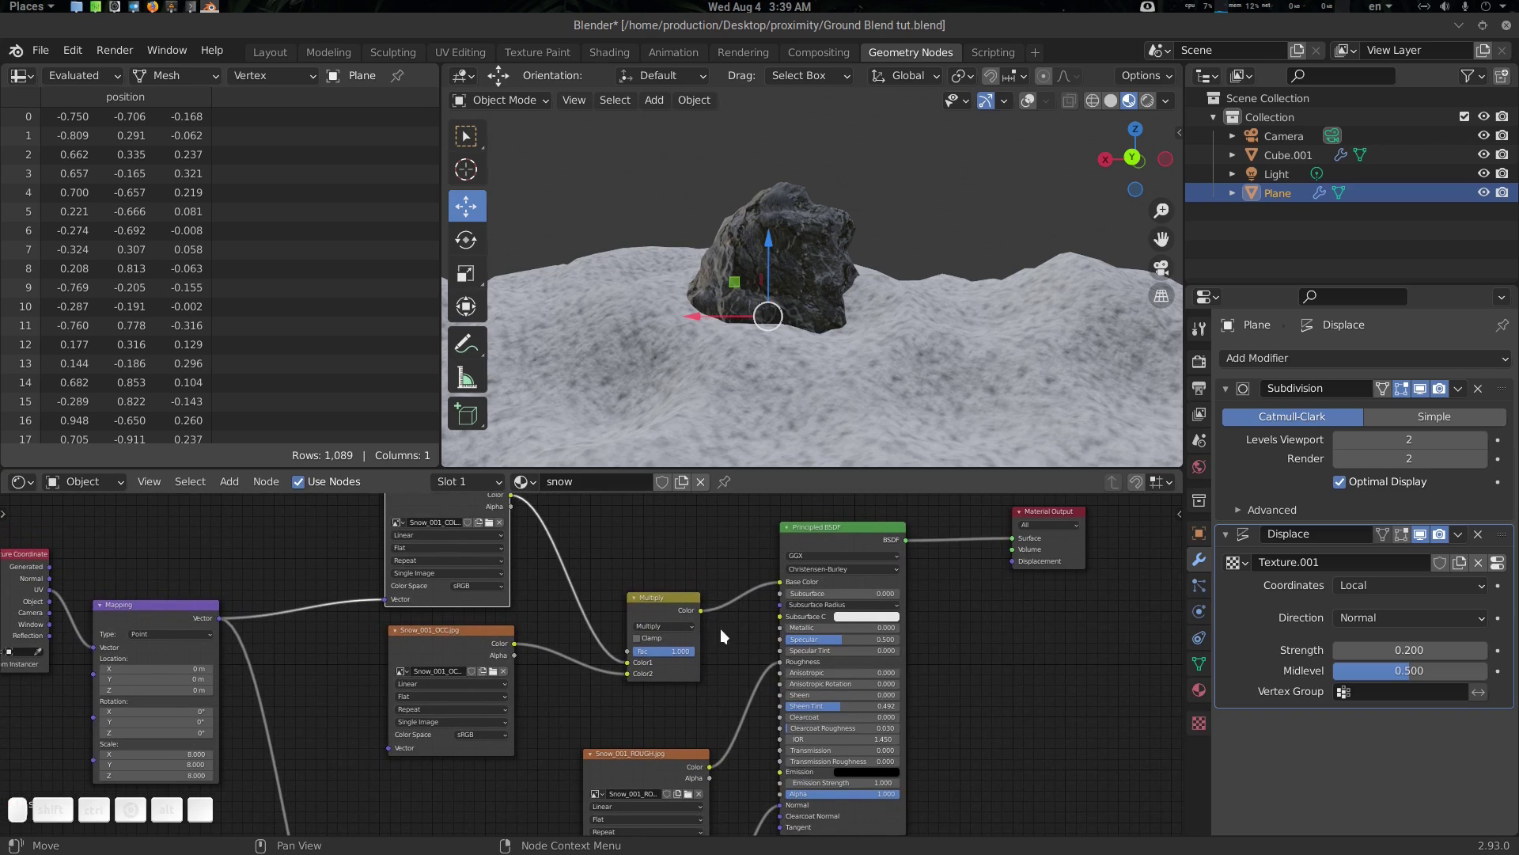
left_click(561, 605)
left_click(592, 717)
left_click(736, 677)
left_click(725, 673)
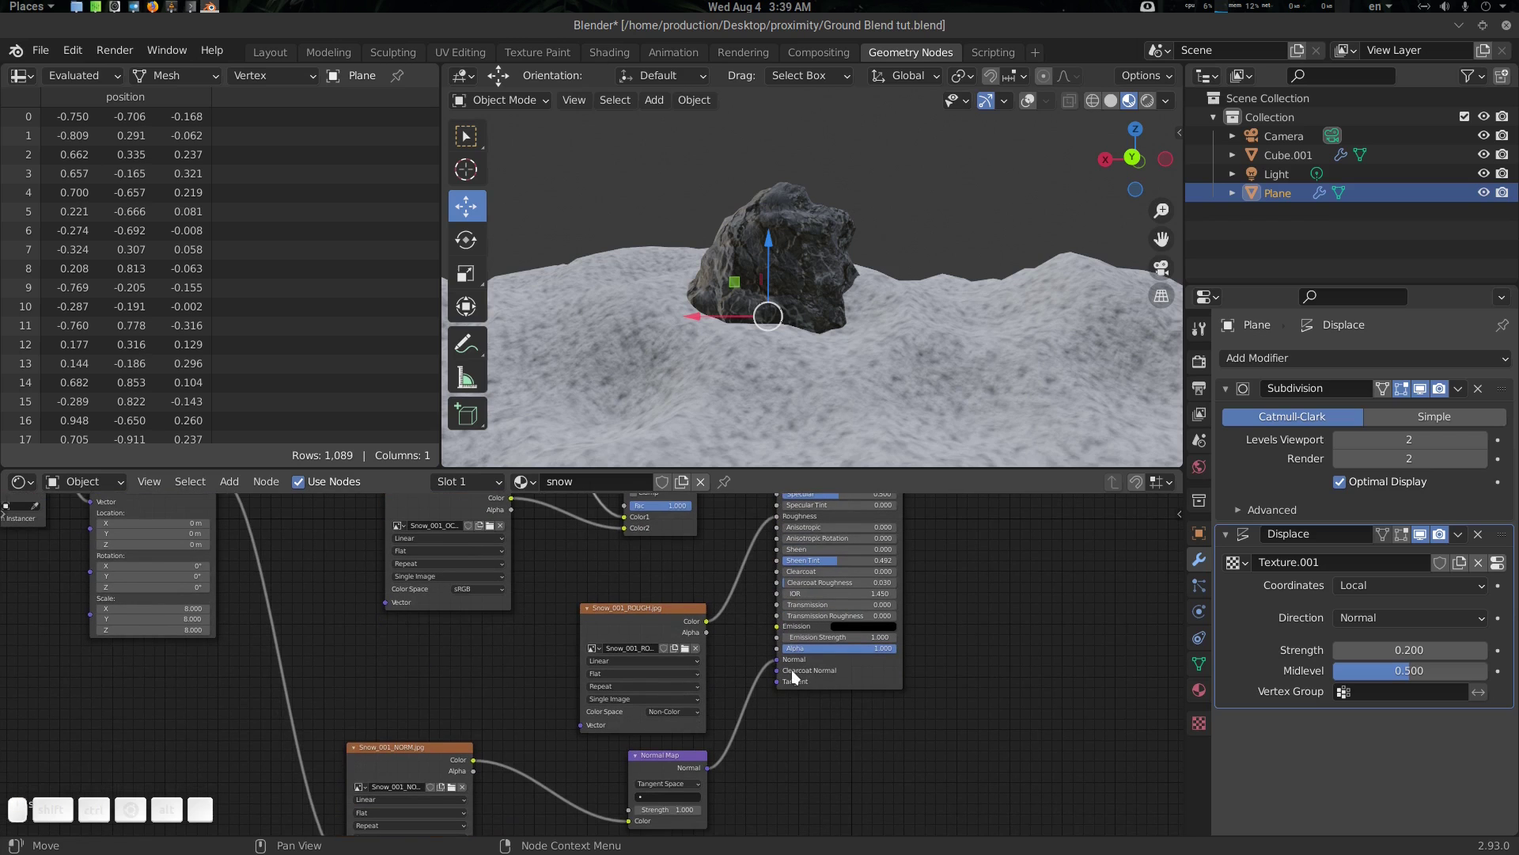
left_click(819, 231)
scroll("down", 3)
left_click(778, 609)
scroll("up", 3)
left_click(830, 637)
left_click(848, 687)
left_click(788, 707)
scroll("down", 3)
left_click(716, 682)
left_click(899, 341)
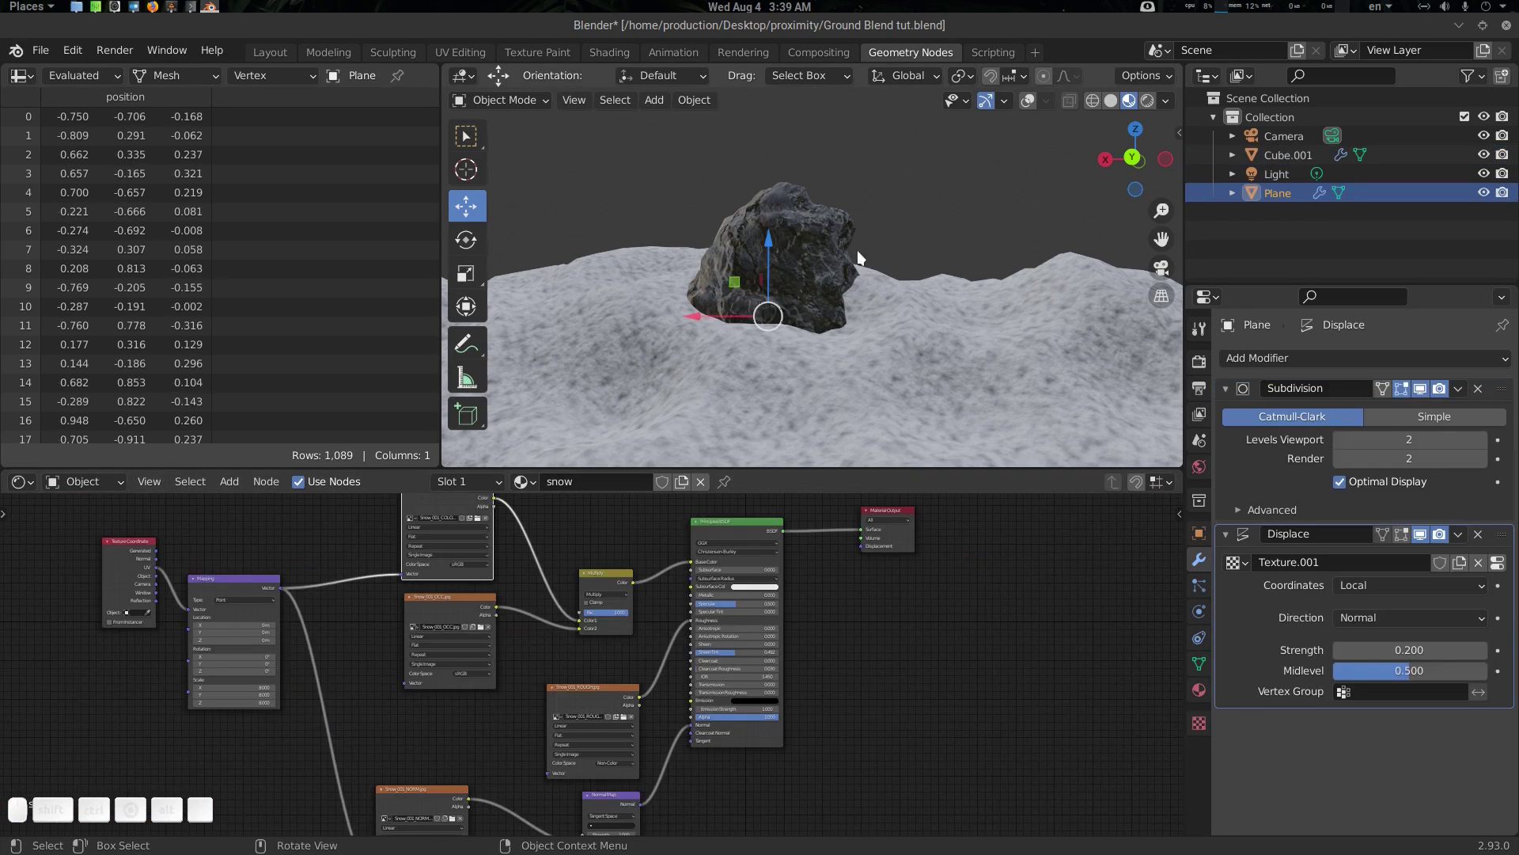
left_click(831, 219)
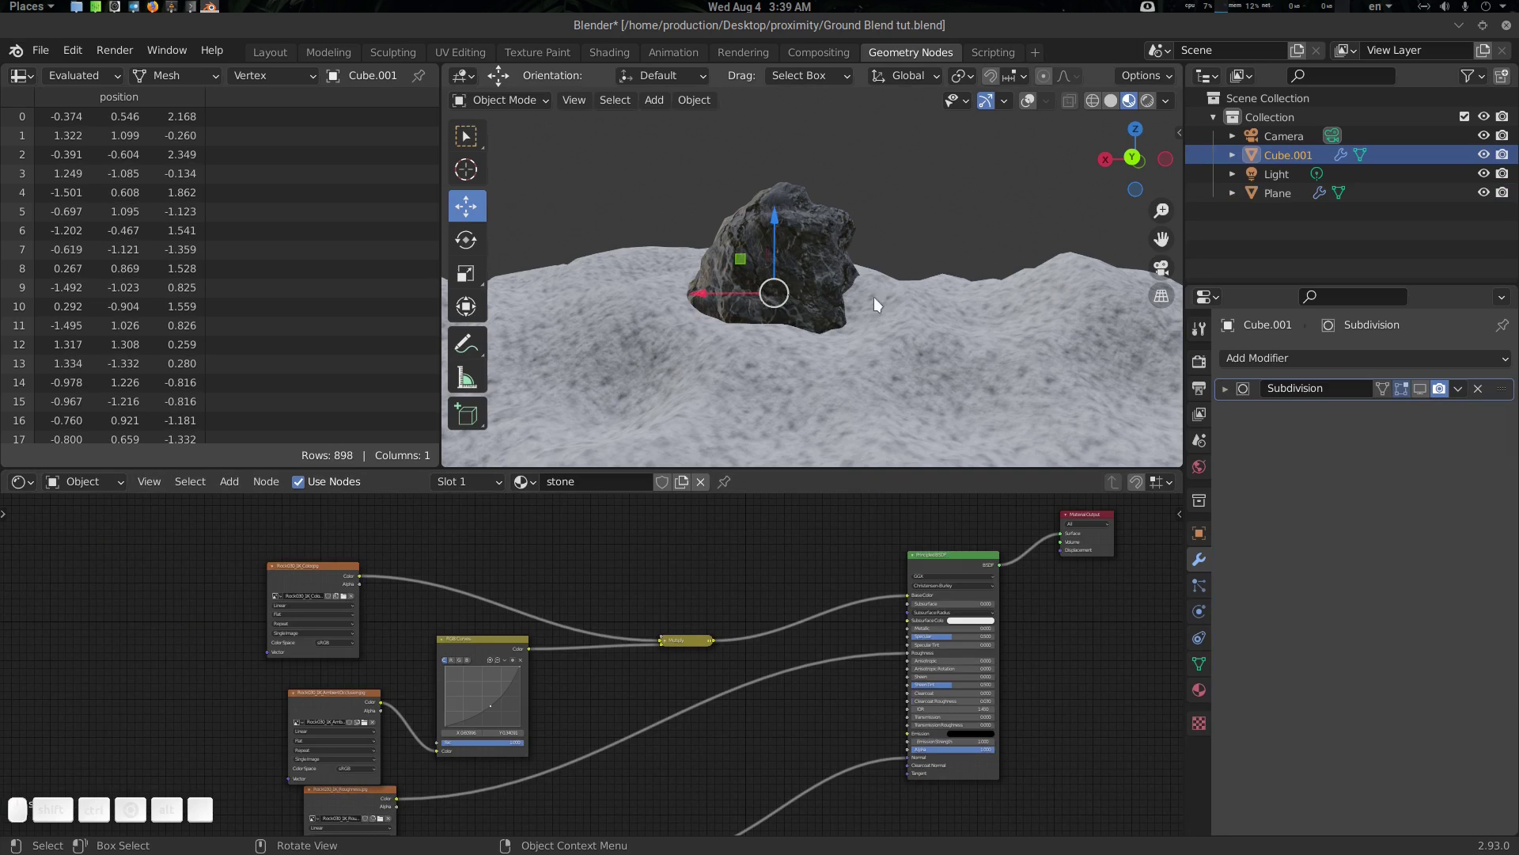
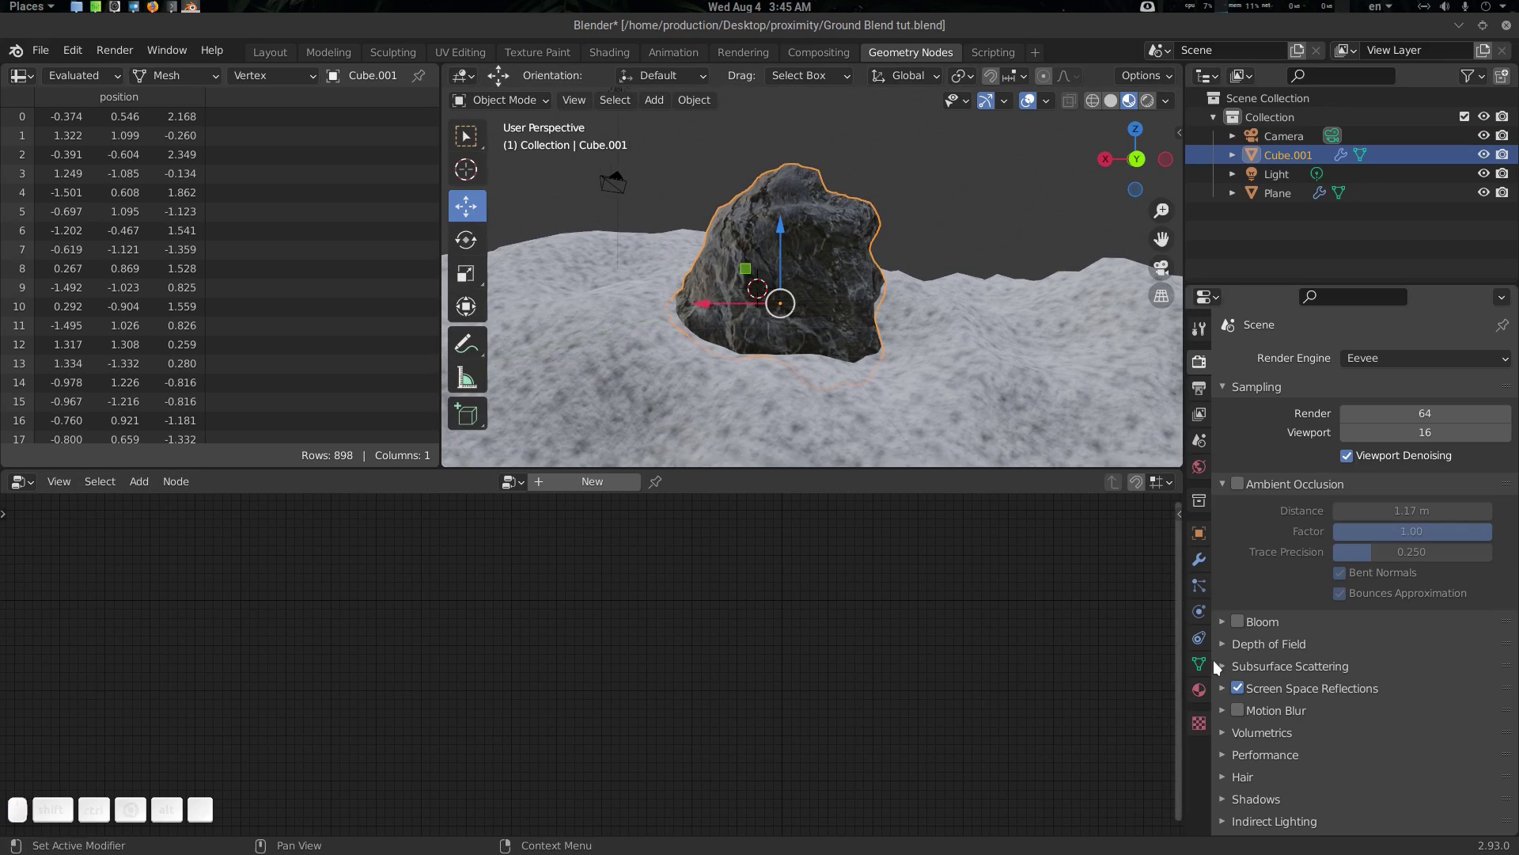
Add a vertex group to the rock's mesh data and name it ProxvGroup
left_click(1209, 664)
left_click(1513, 414)
left_click(1287, 422)
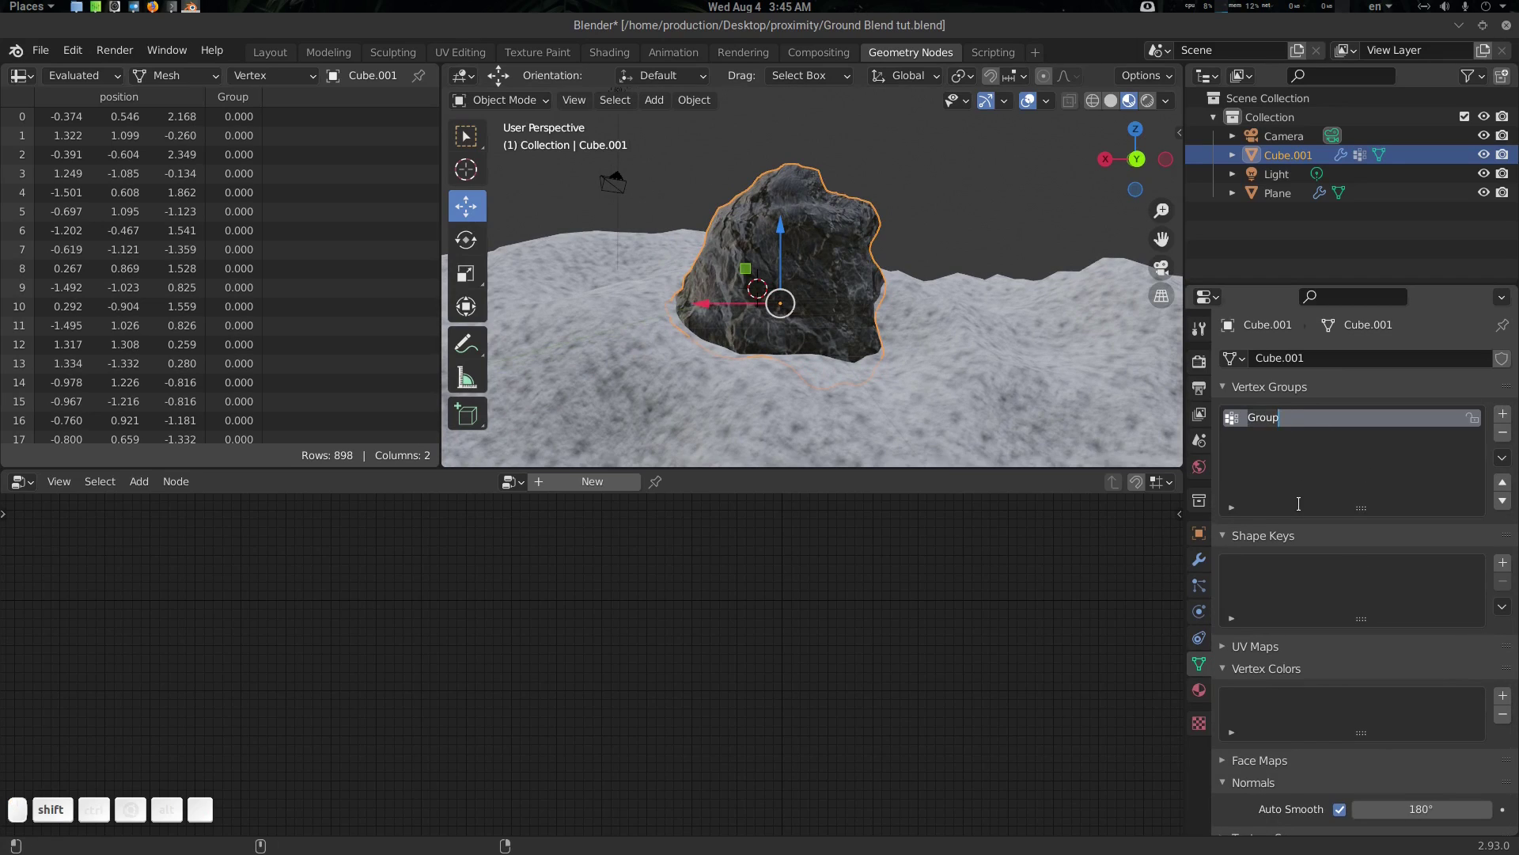
key("shift+p")
key("shift+r")
key("shift+o")
key("shift+x")
key("v")
key("shift+g")
key("shift+r")
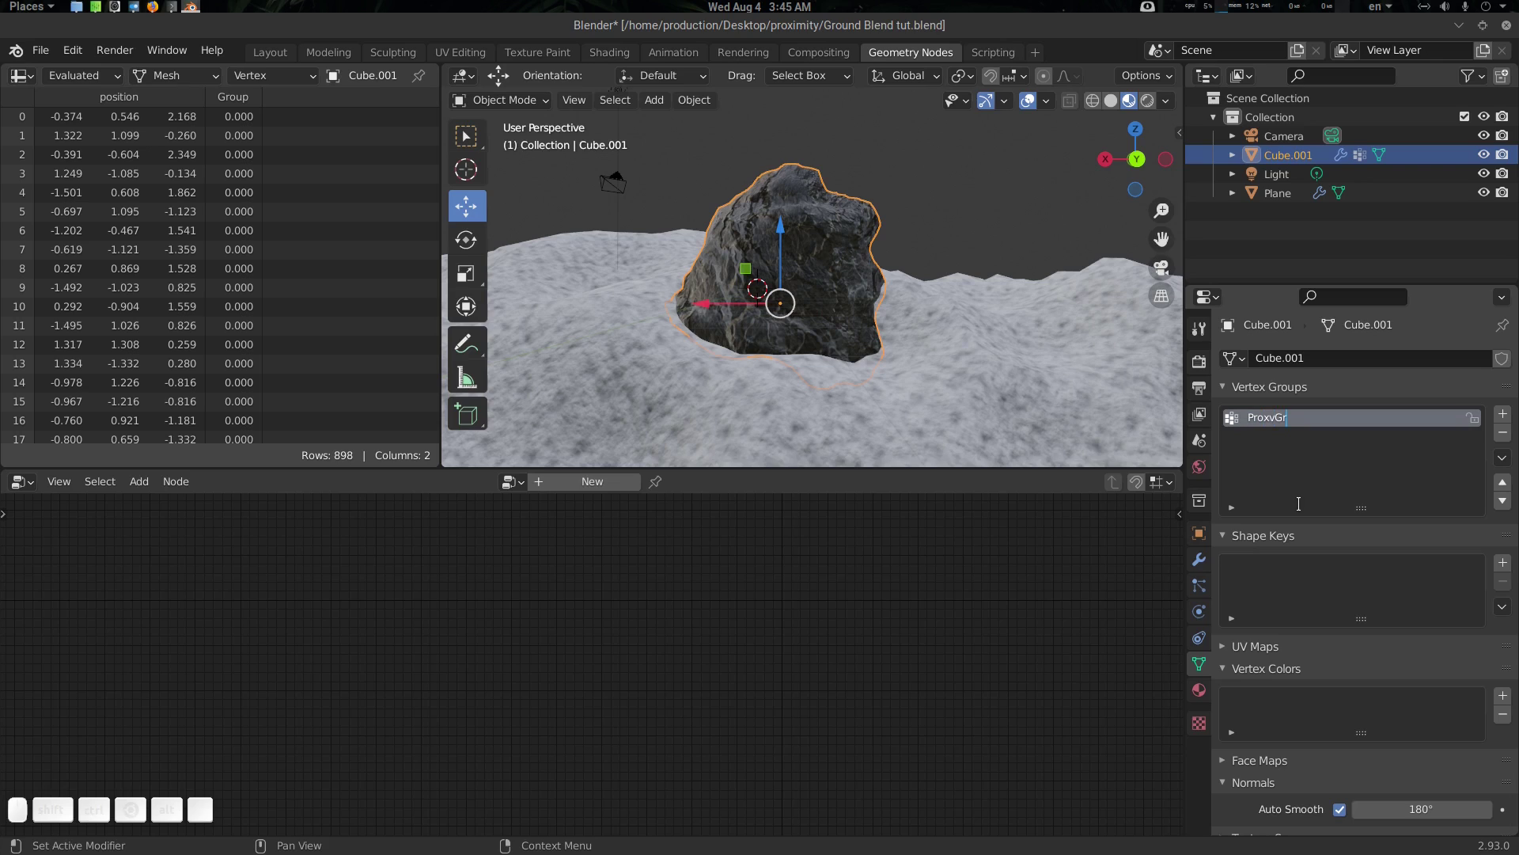
key("o")
key("p")
key("BackSpace")
key("u")
key("p")
key("Return")
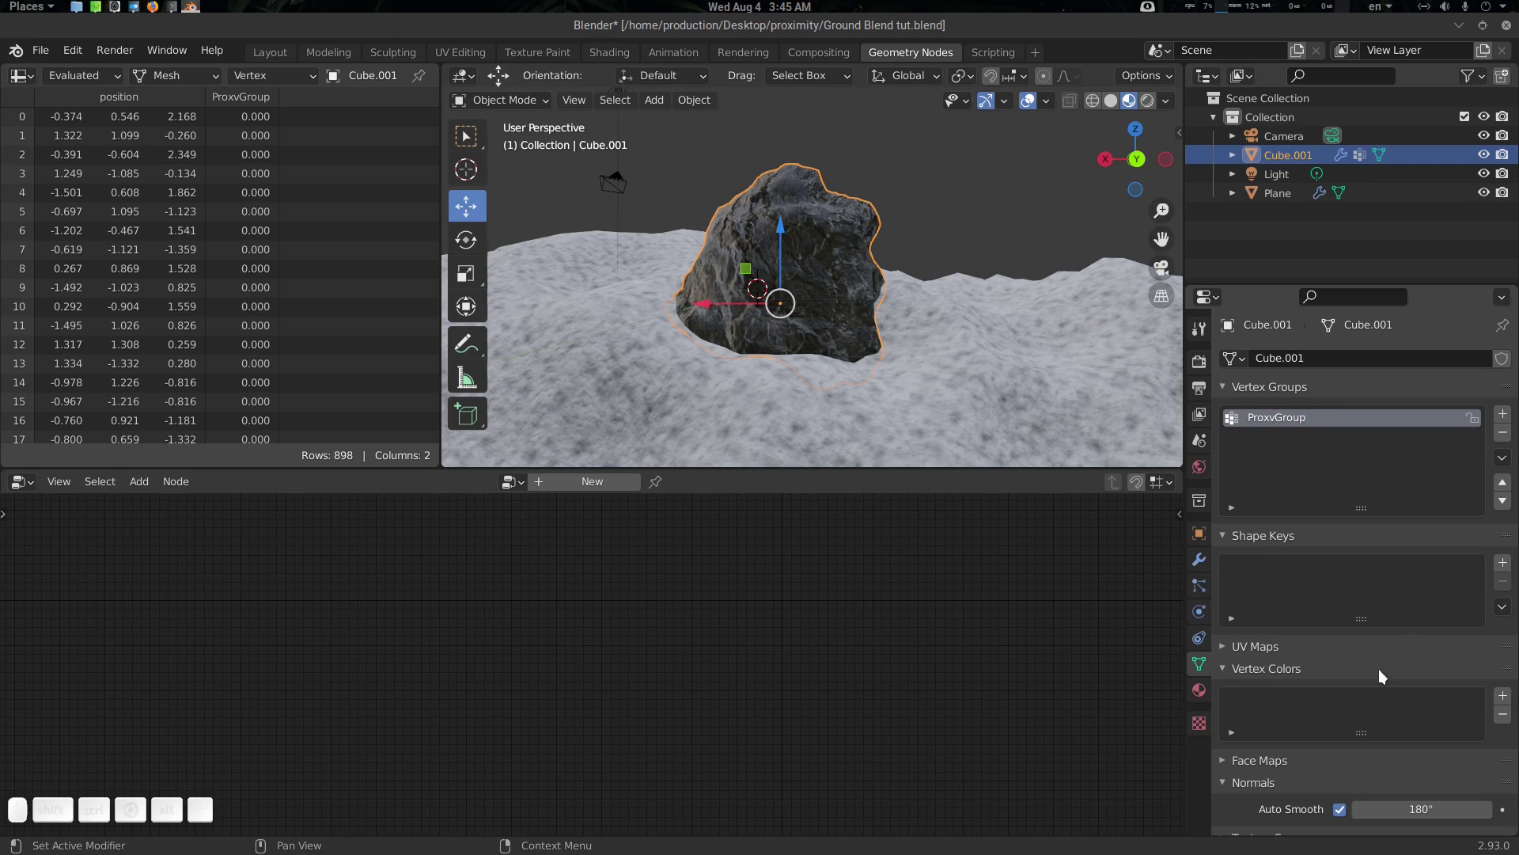
Add a vertex color layer to the rock and name it proxvCol
left_click(1508, 698)
left_click(1278, 703)
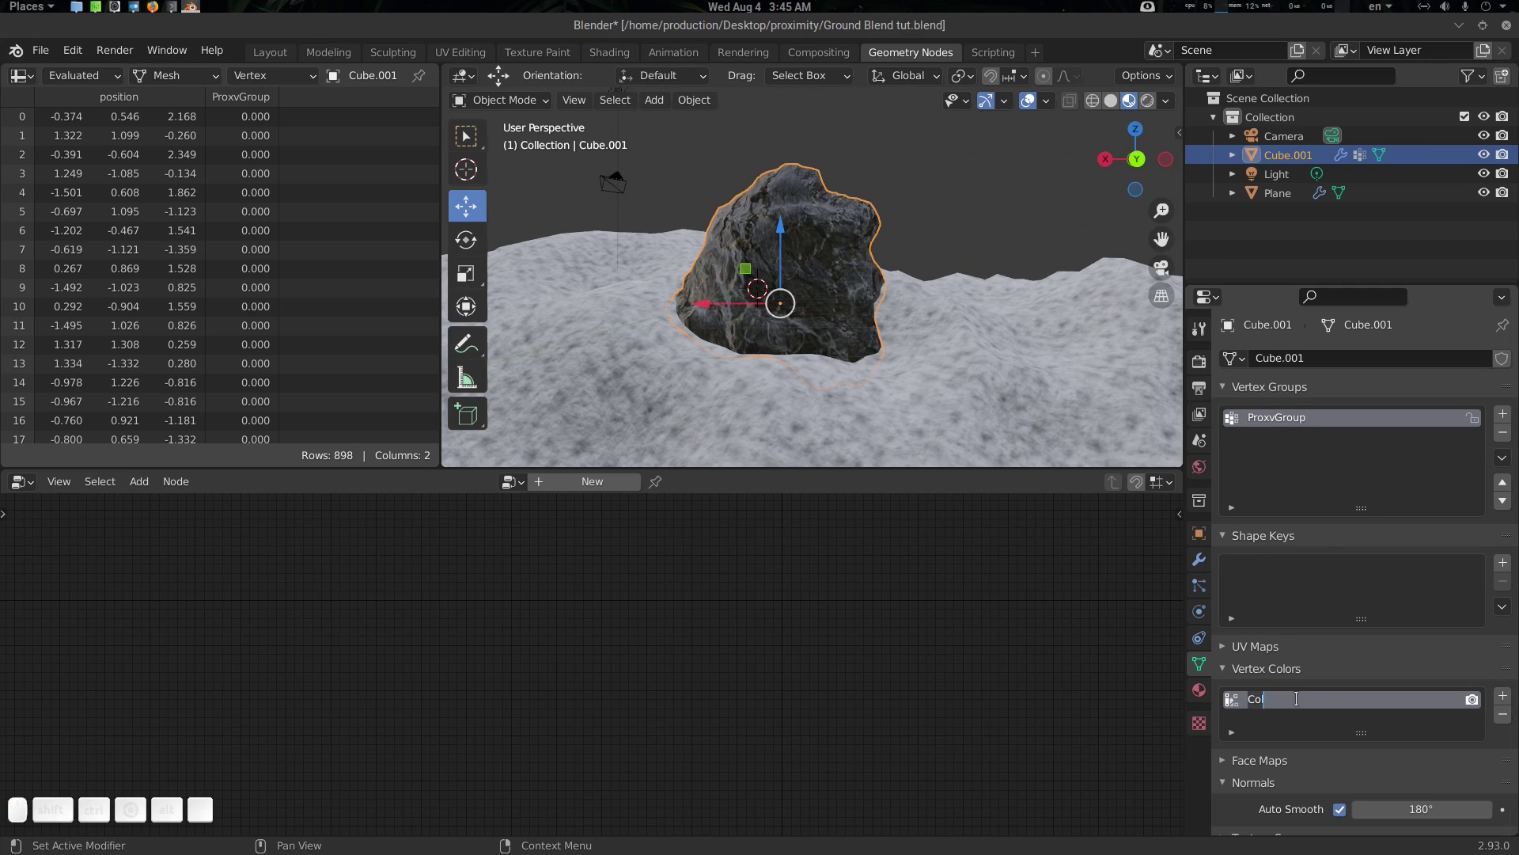
key("p")
key("r")
key("o")
key("x")
key("v")
key("shift+o")
key("shift+l")
key("shift+Return")
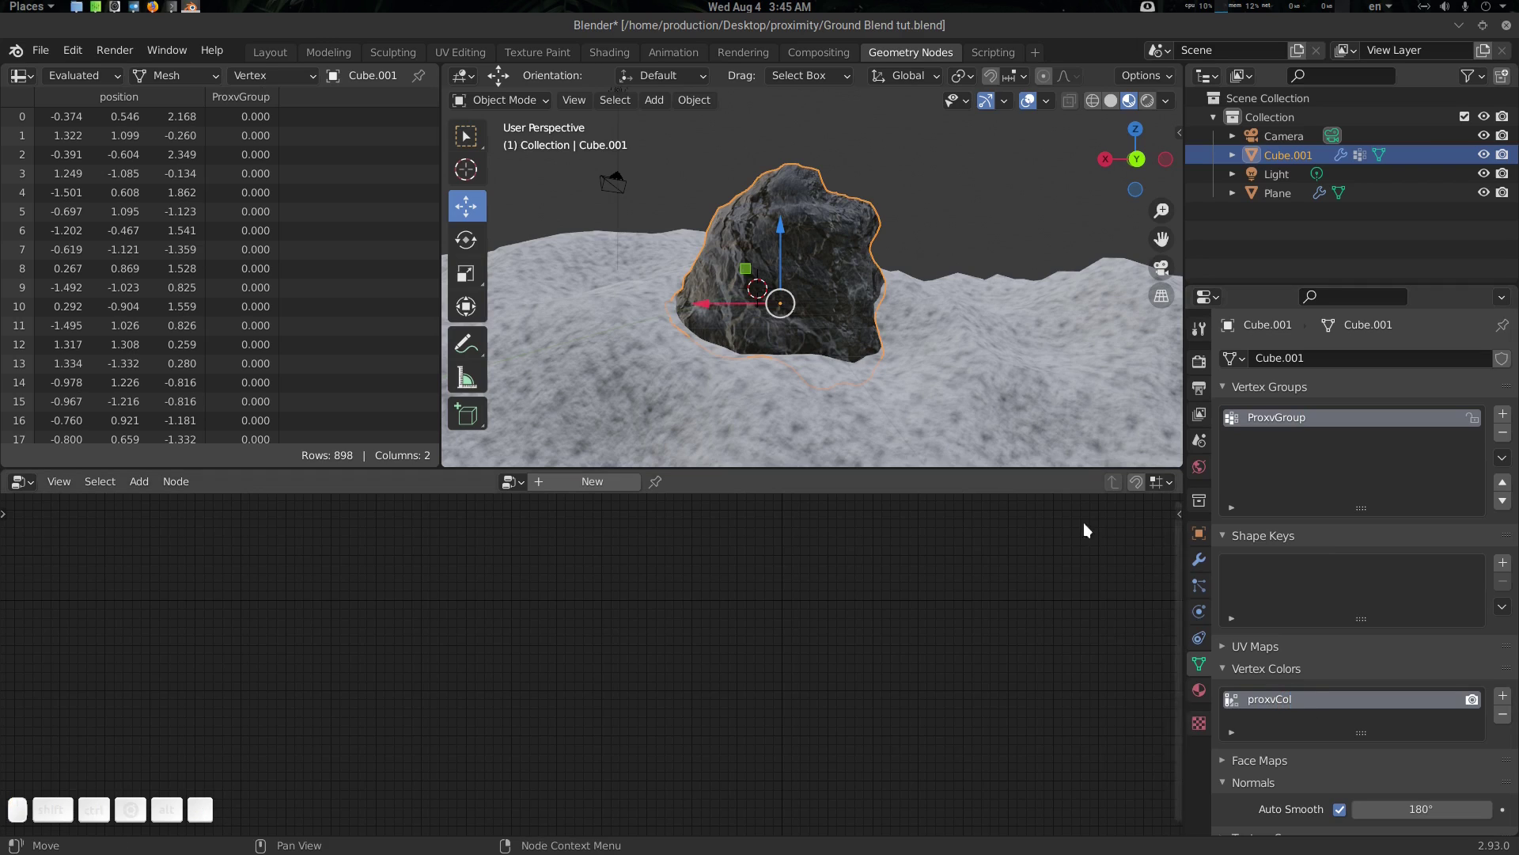
middle_click(839, 283)
scroll("up", 3)
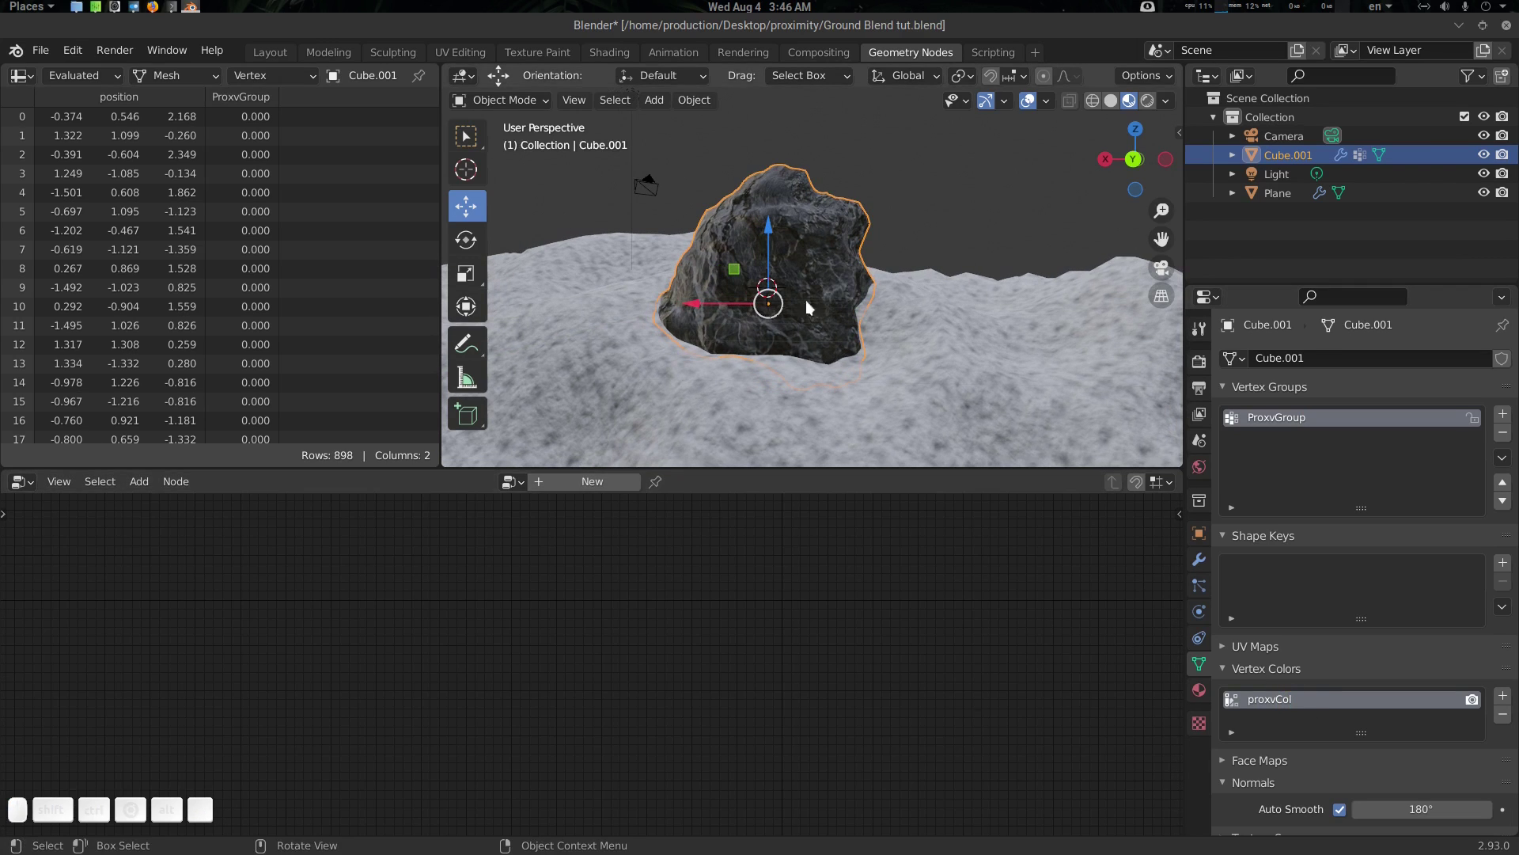
Create a new geometry nodes tree for the rock in the Geometry Node Editor
left_click(827, 224)
left_click(595, 490)
left_click(563, 596)
left_click(30, 487)
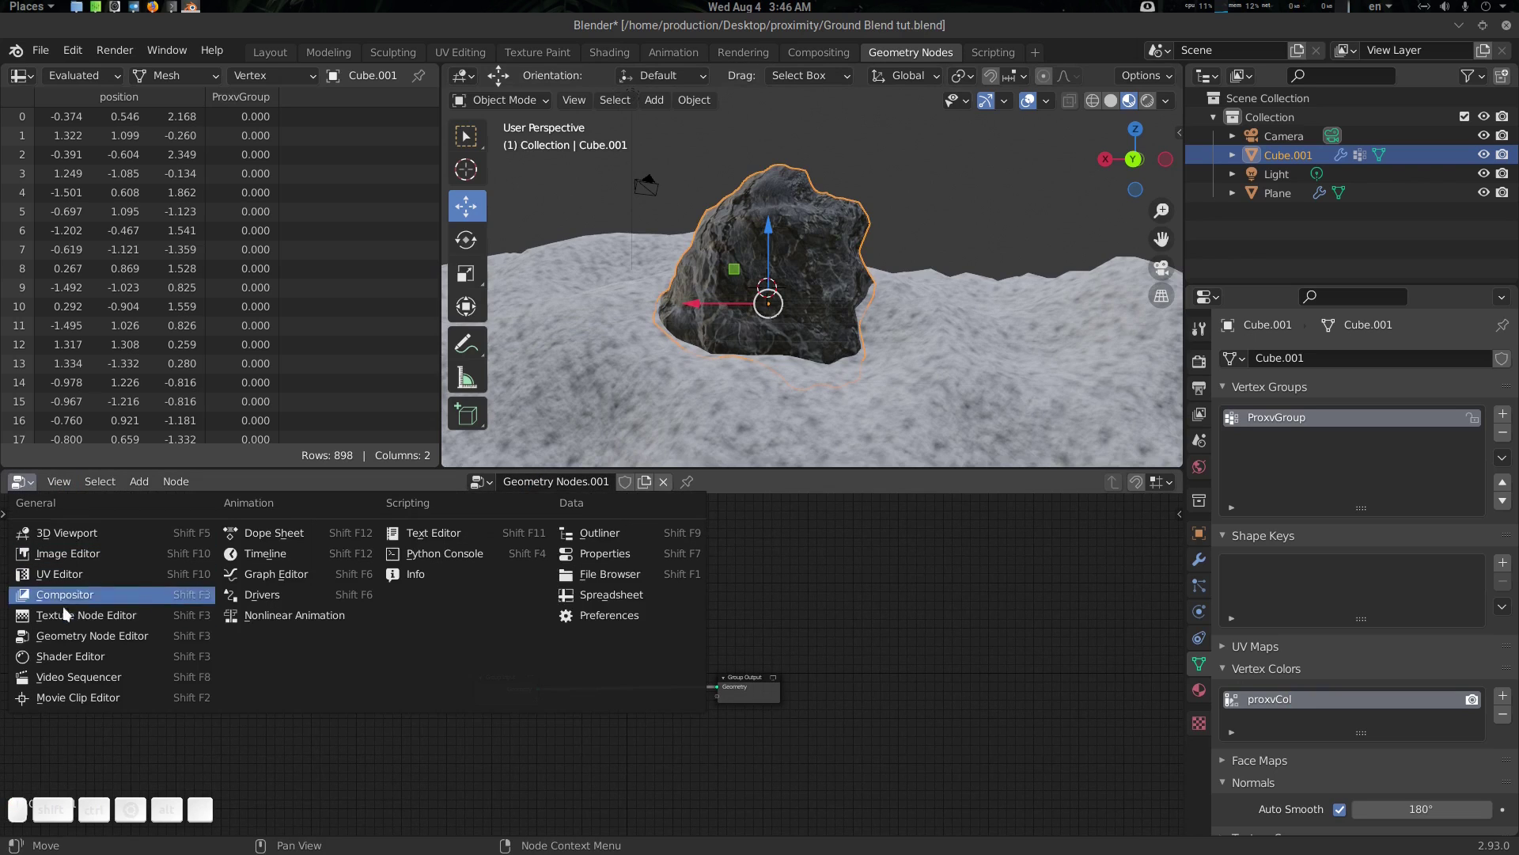
left_click(870, 564)
scroll("up", 3)
left_click(663, 617)
left_click(692, 489)
scroll("up", 3)
left_click(879, 372)
scroll("down", 3)
left_click(881, 369)
left_click(668, 612)
Append the Ground Color Blend Node group from the downloaded .blend file's NodeTree
key("F4")
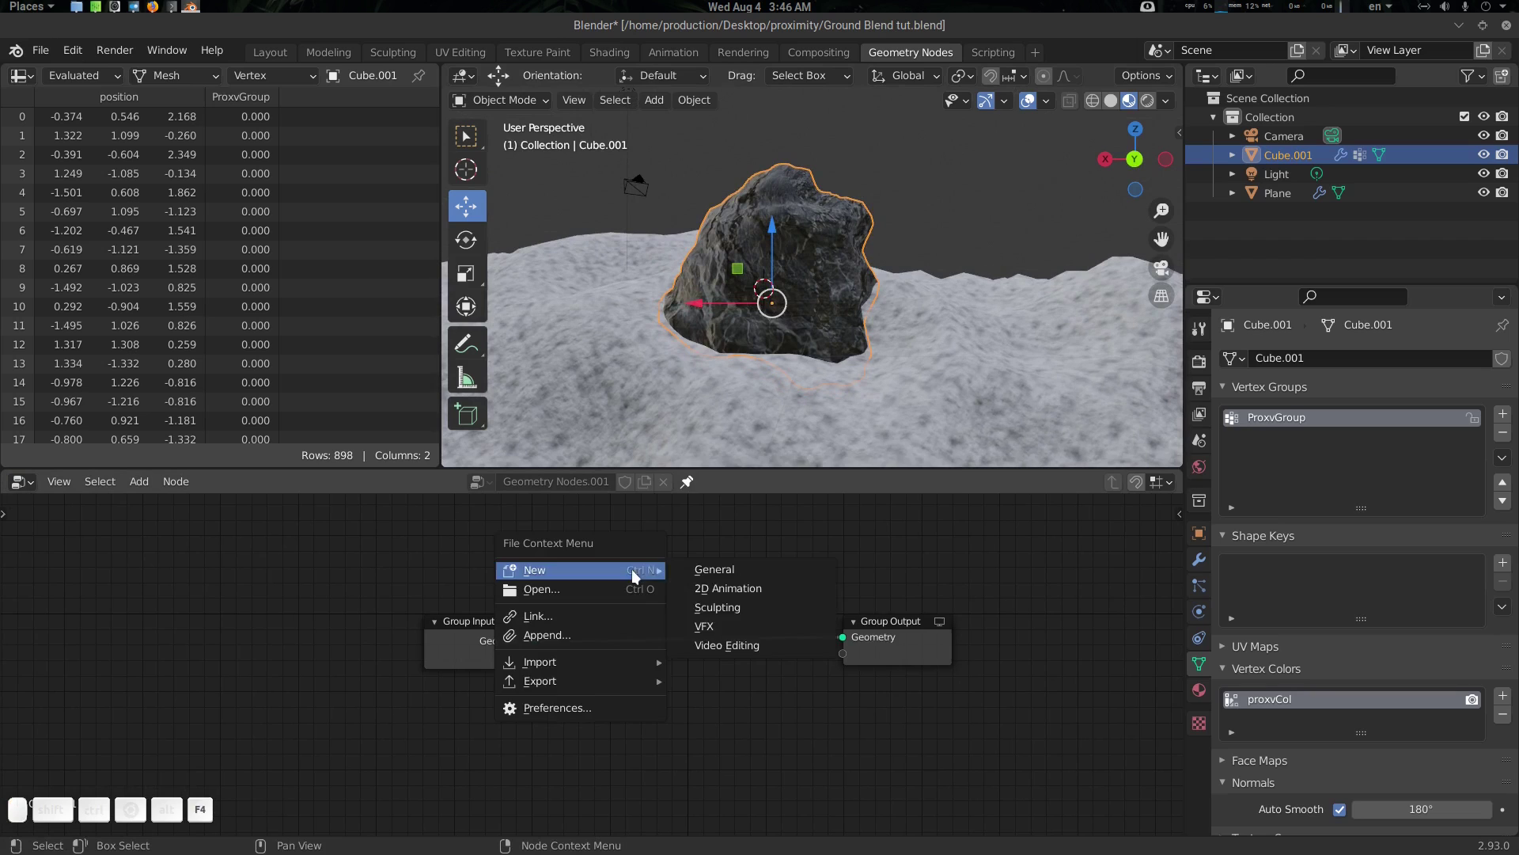
left_click(565, 645)
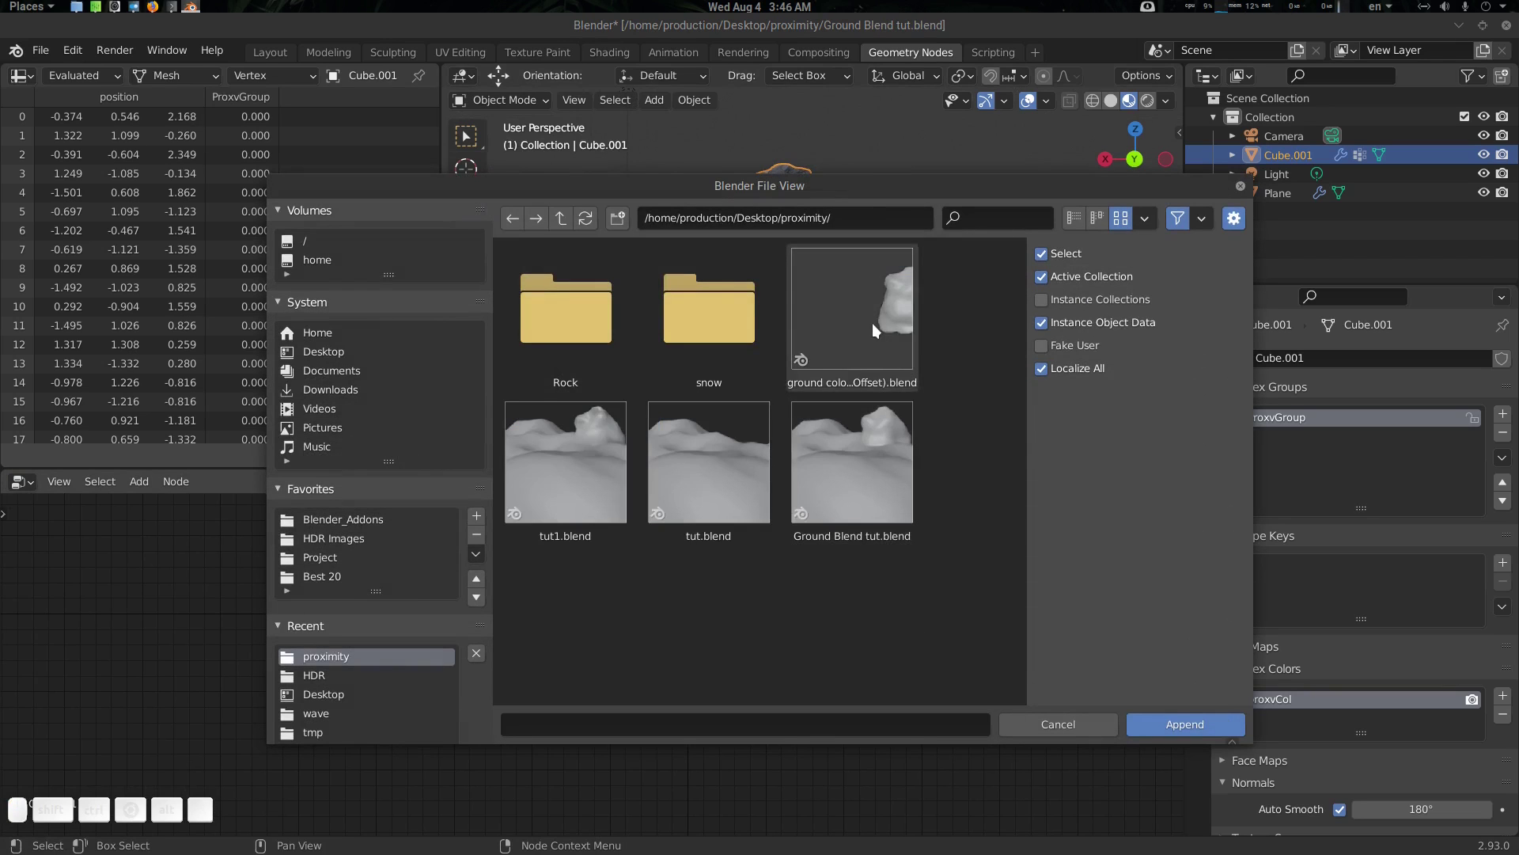
left_click(880, 330)
scroll("down", 3)
scroll("up", 3)
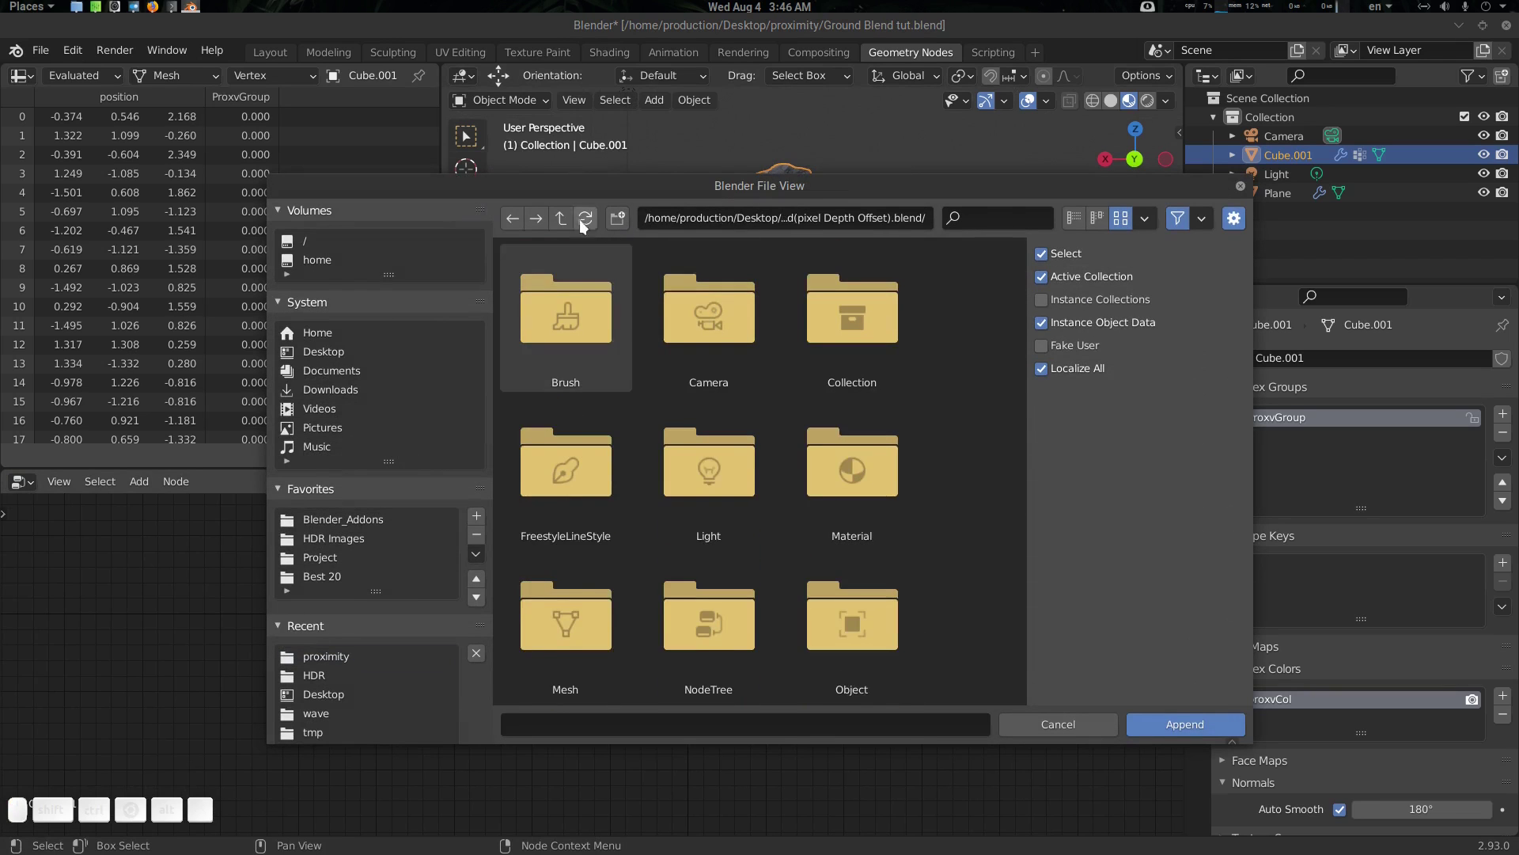
left_click(563, 226)
left_click(858, 352)
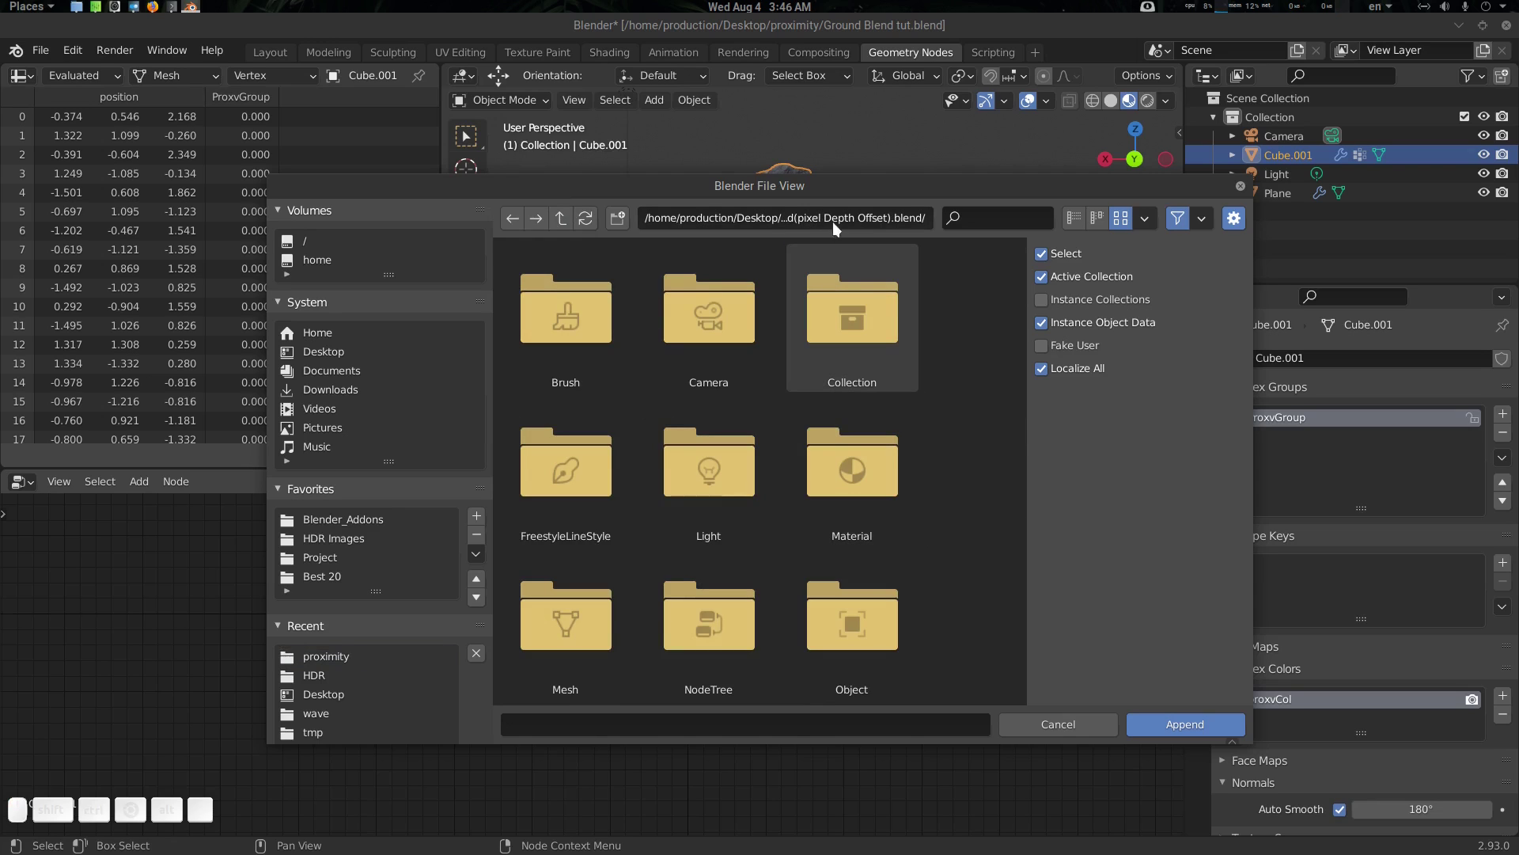
scroll("down", 3)
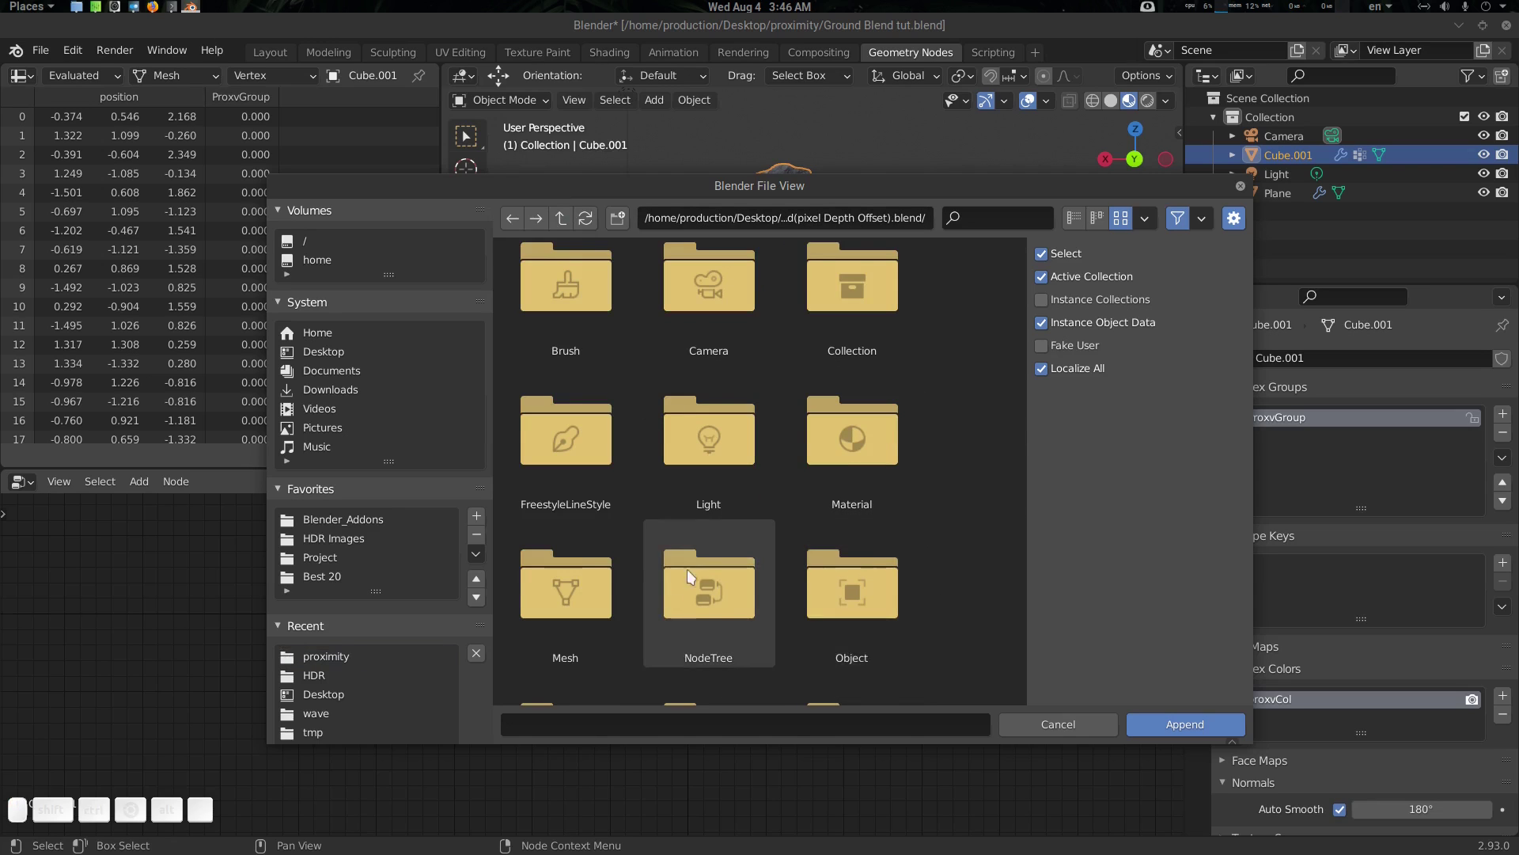
left_click(723, 590)
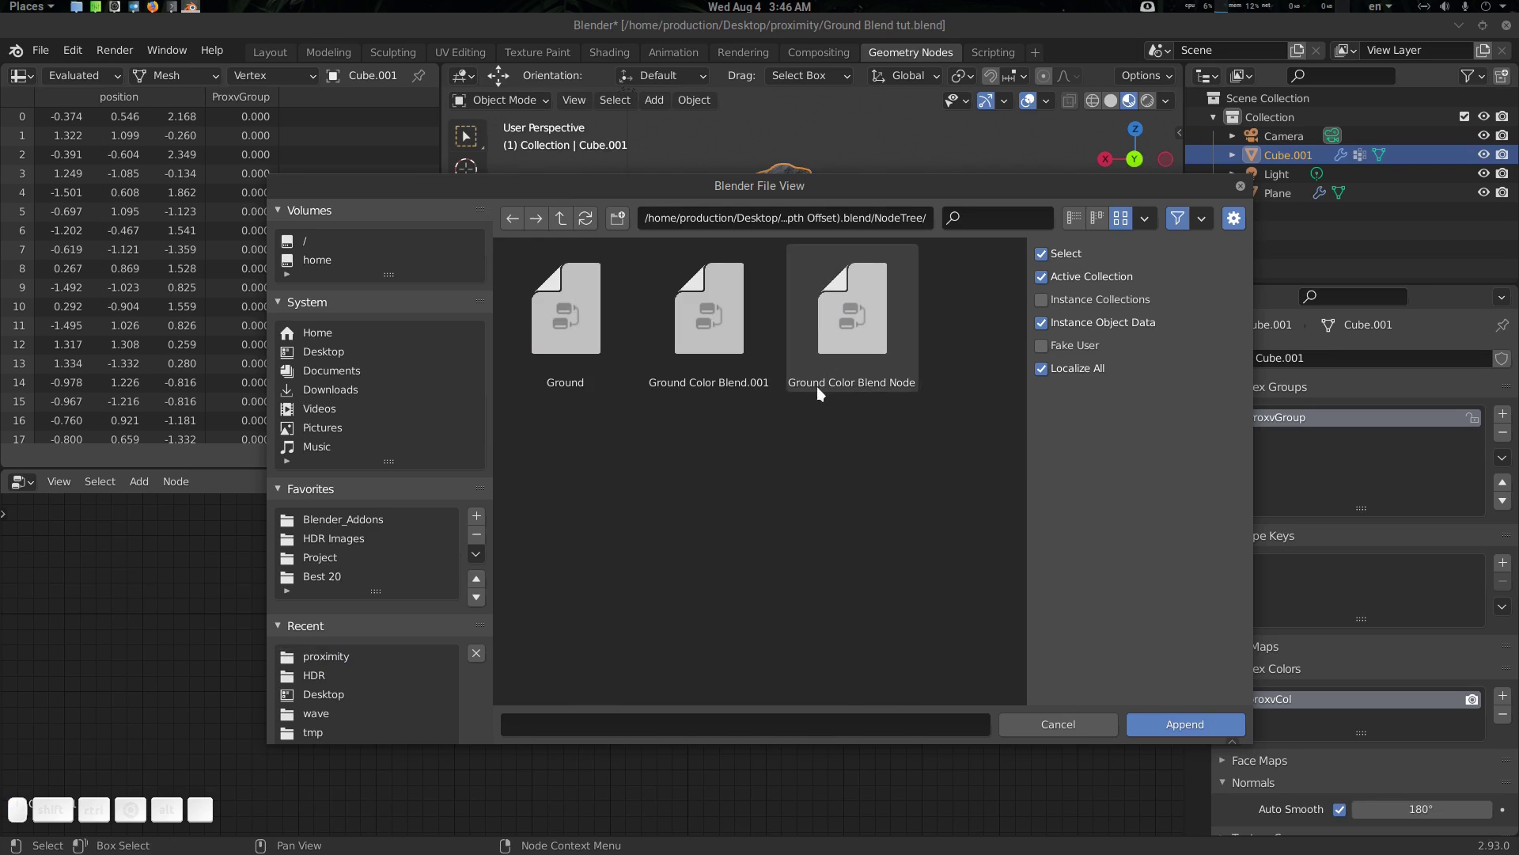
left_click(850, 323)
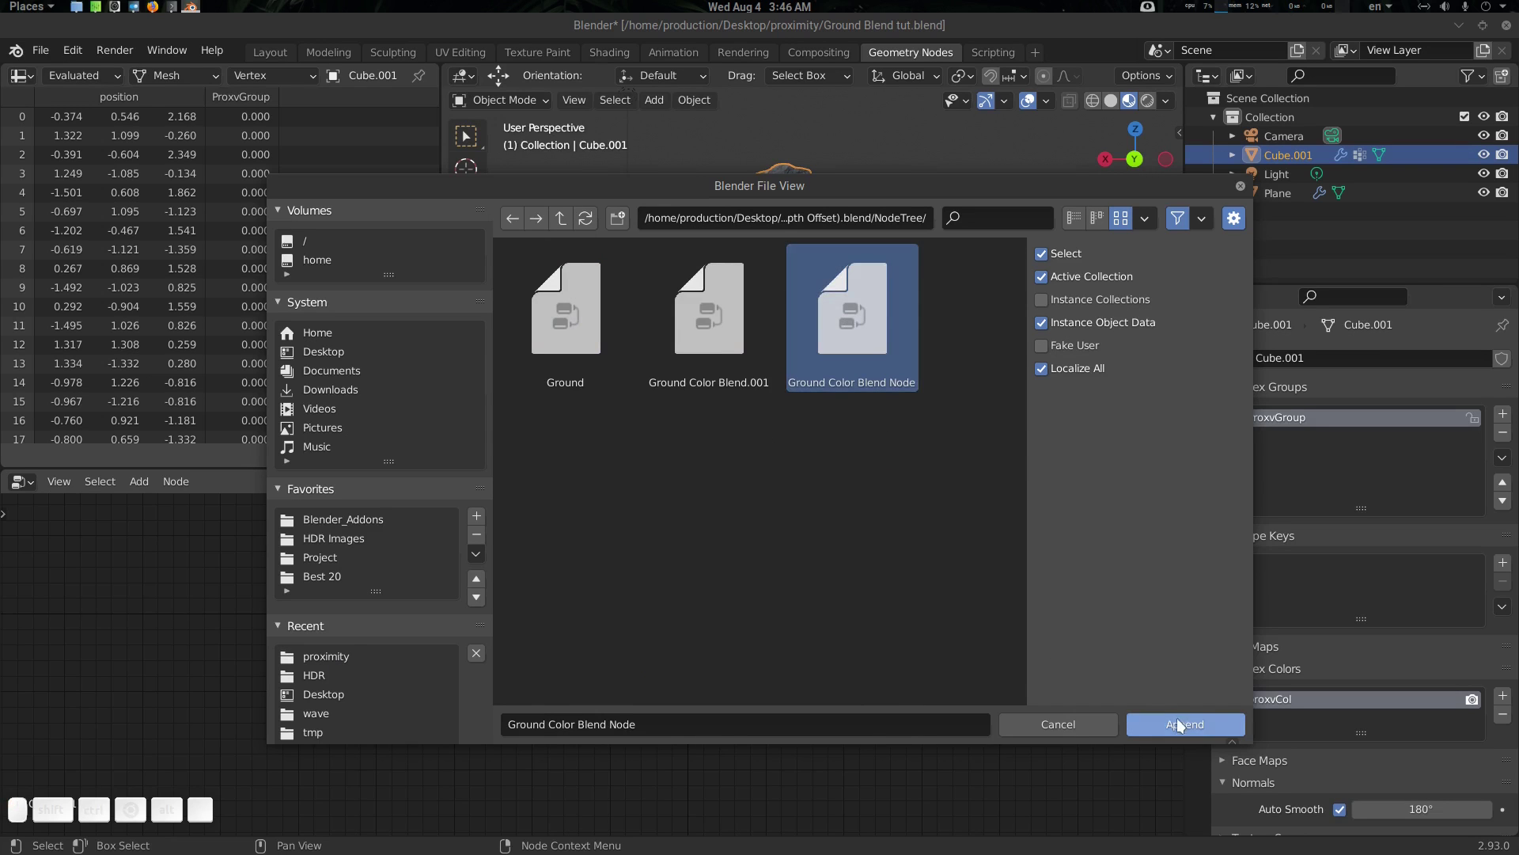
left_click(1185, 725)
Add the Ground Color Blend Node group between Group Input and Group Output
left_click(644, 615)
key("shift+a")
key("g")
key("r")
key("o")
key("u")
key("Down")
key("Return")
left_click(648, 587)
scroll("up", 3)
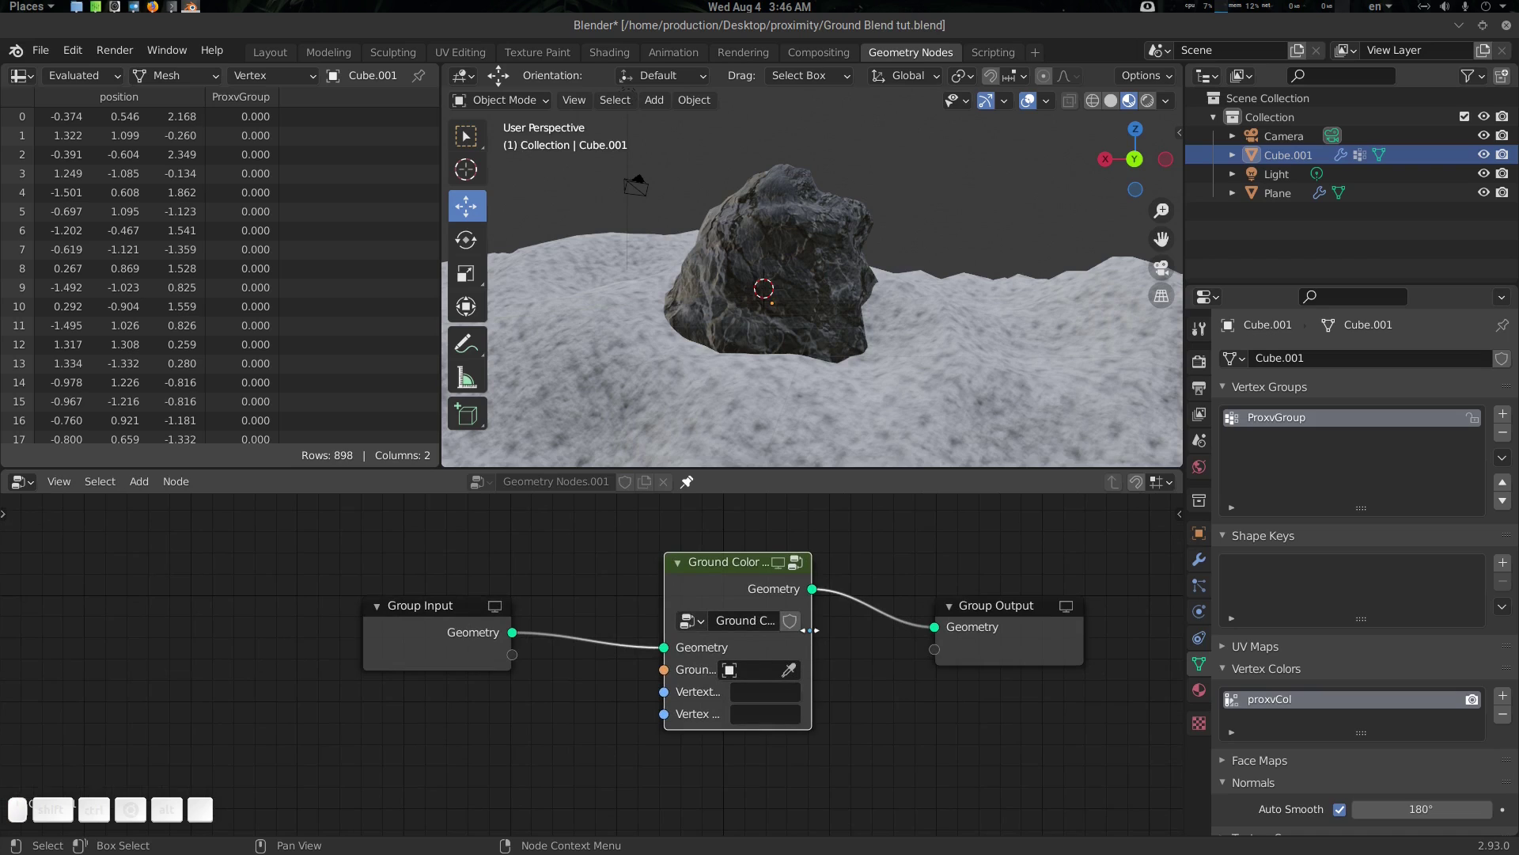
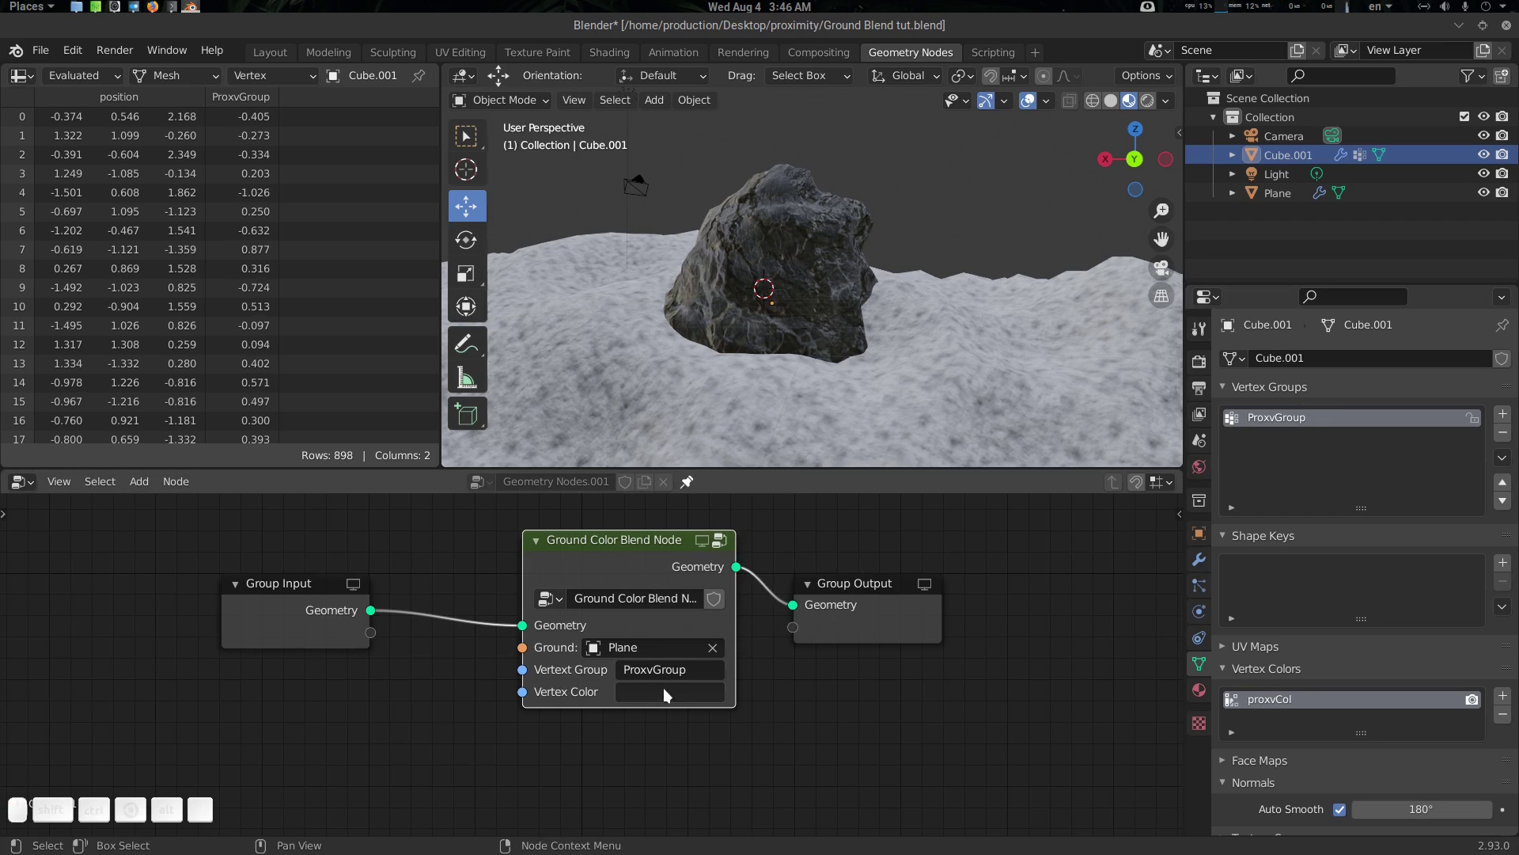
Set the blend node group's Vertex Group input to ProxvGroup
left_click(681, 693)
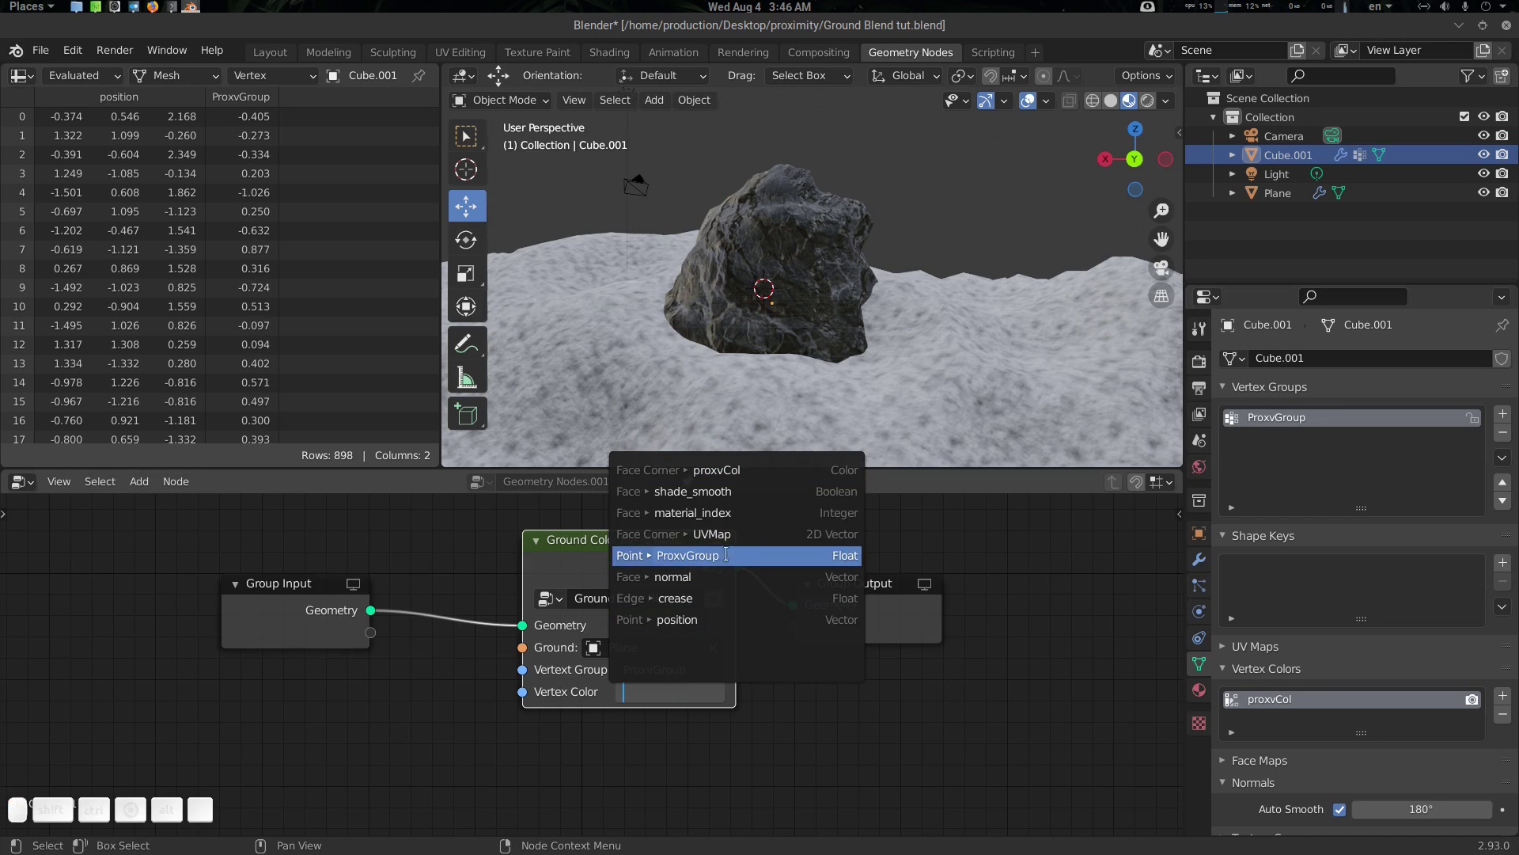
left_click(754, 473)
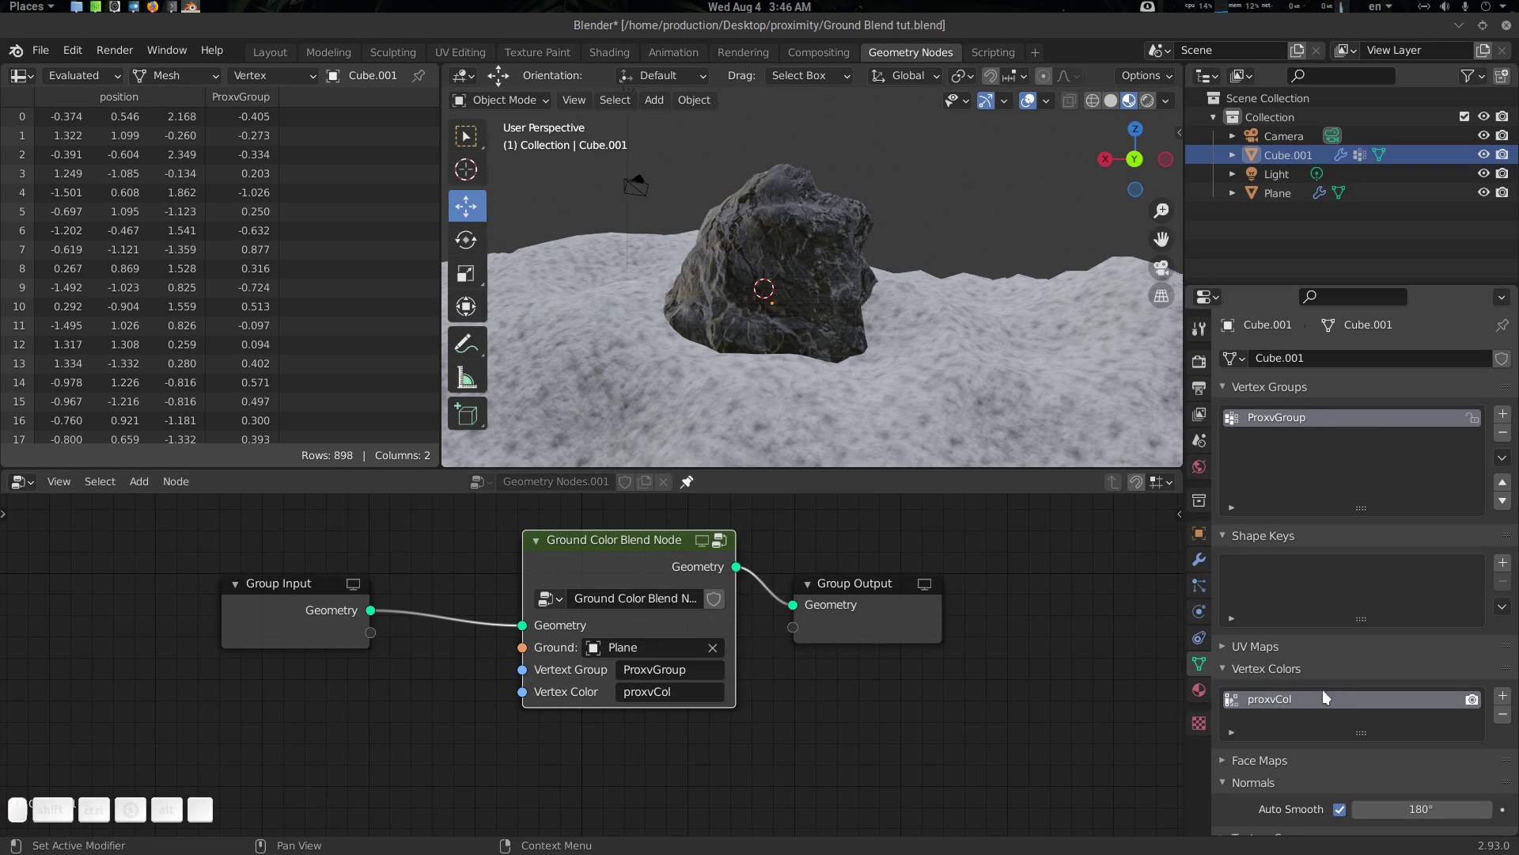
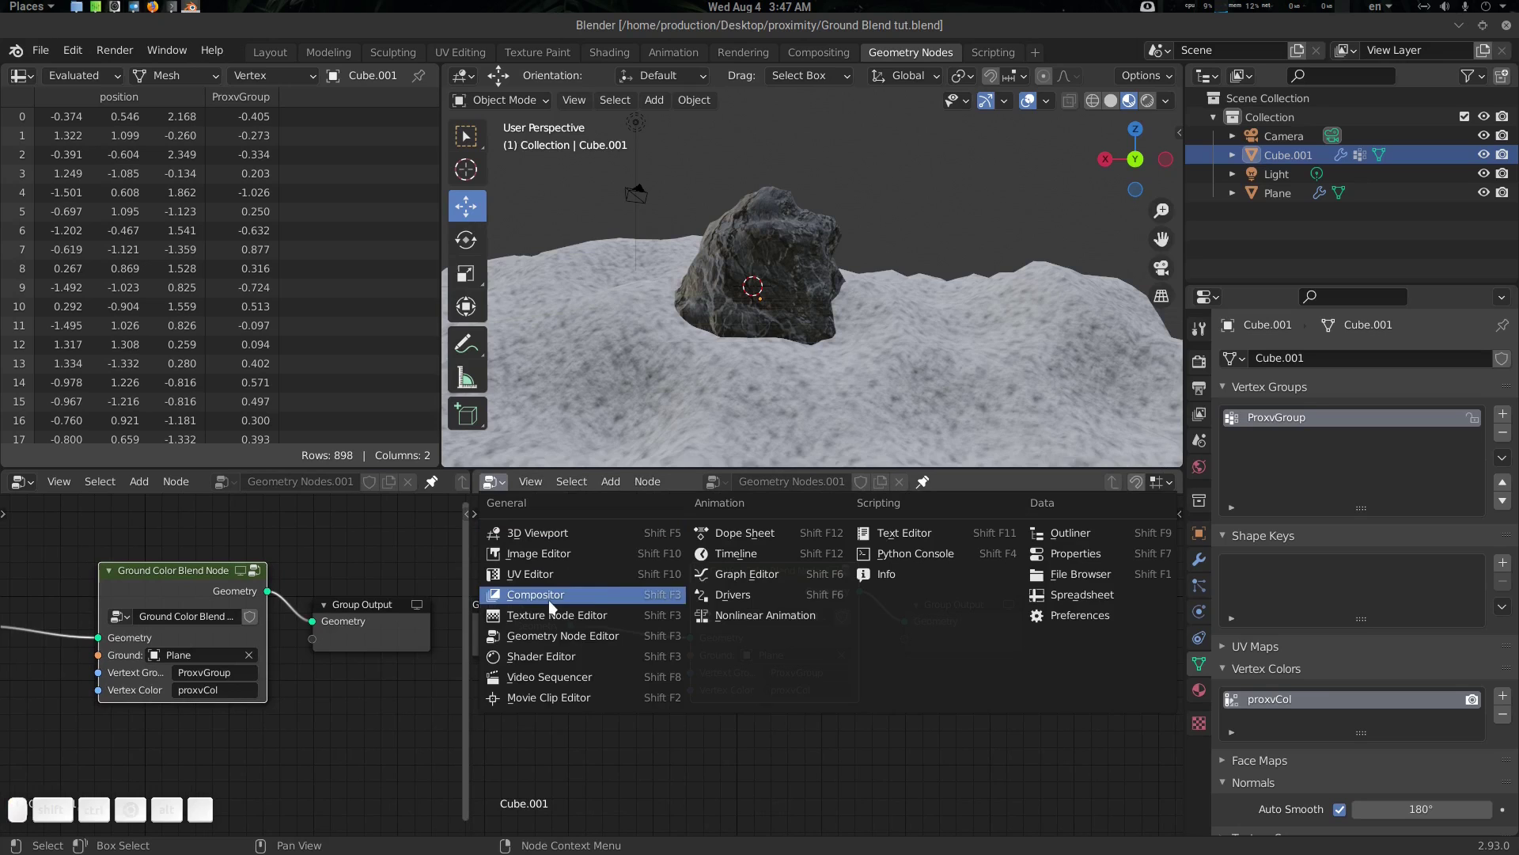
Make the new area a Shader Editor and bring the rock's stone material nodes into view
left_click(566, 659)
middle_click(681, 636)
scroll("down", 3)
scroll("down", 3)
left_click(801, 245)
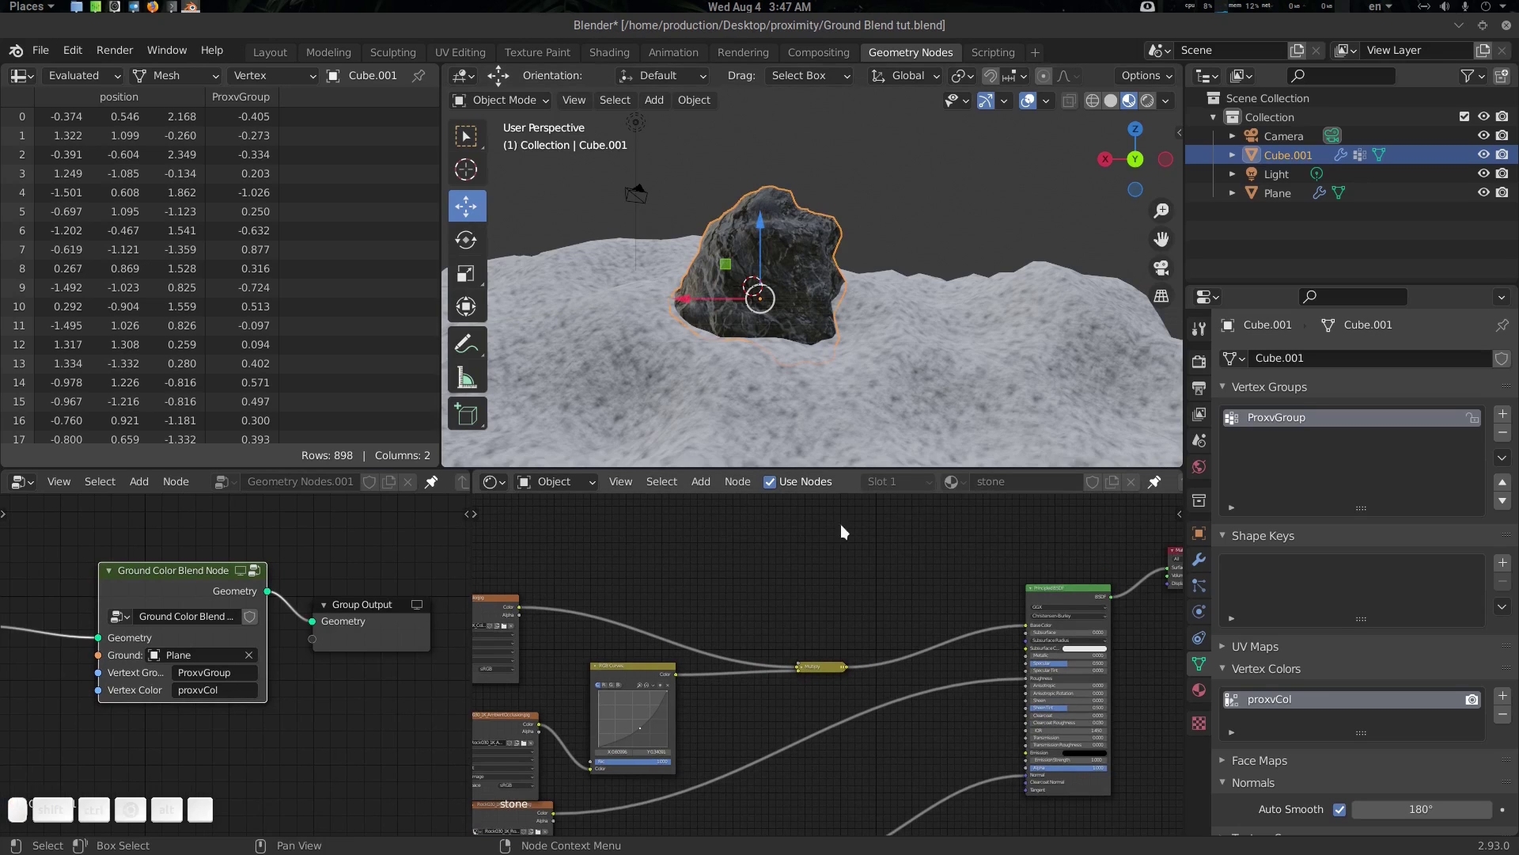
middle_click(888, 578)
scroll("up", 3)
left_click(892, 607)
left_click(757, 586)
Add a Vertex Color node reading proxvCol to the stone material via the node search
key("shift+a")
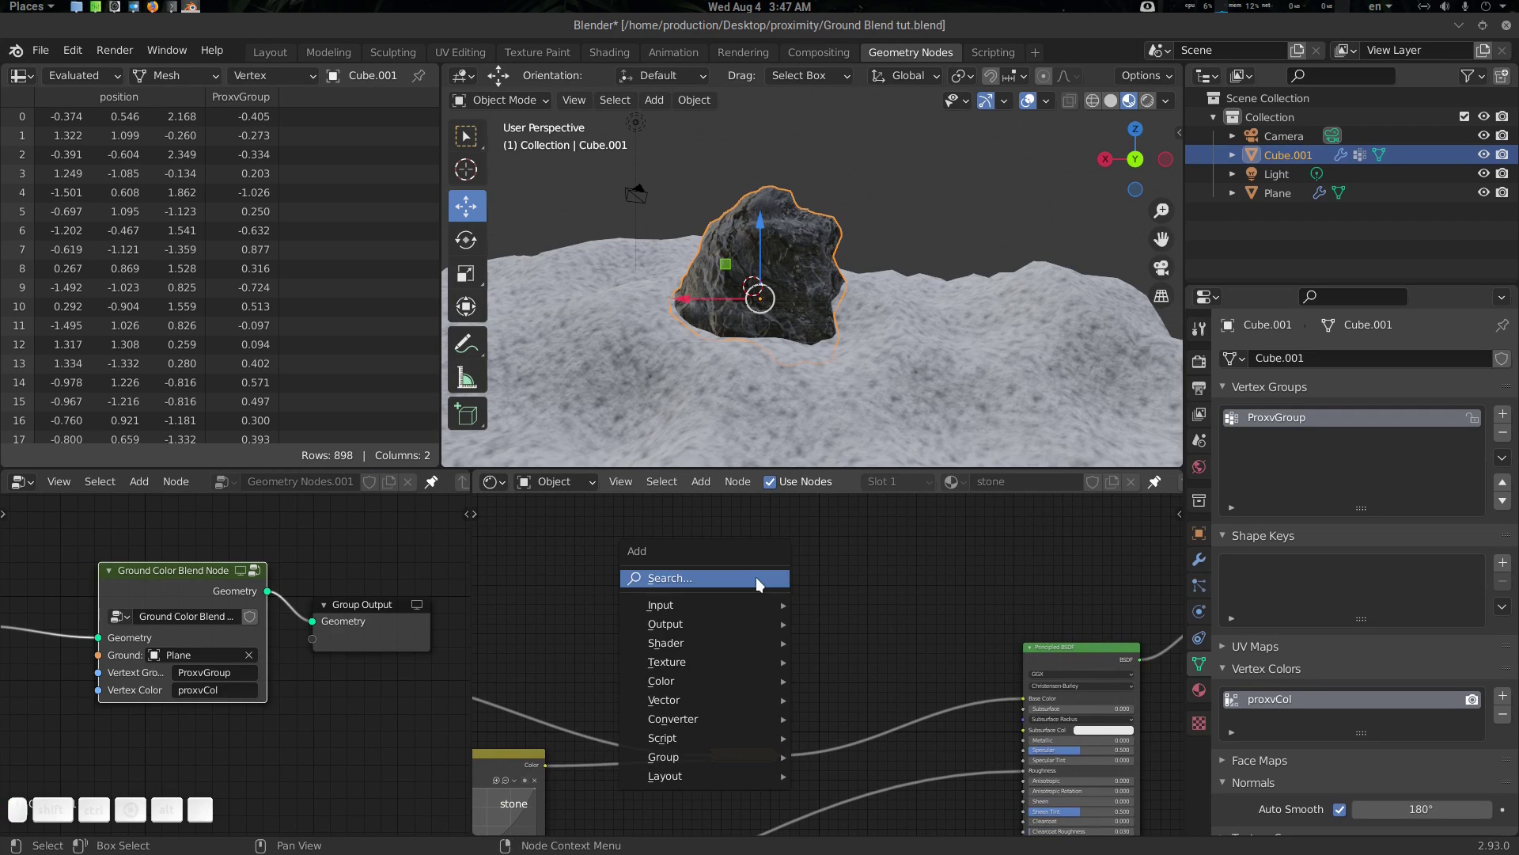
left_click(865, 554)
left_click(1156, 485)
left_click(776, 595)
key("shift+a")
left_click(774, 594)
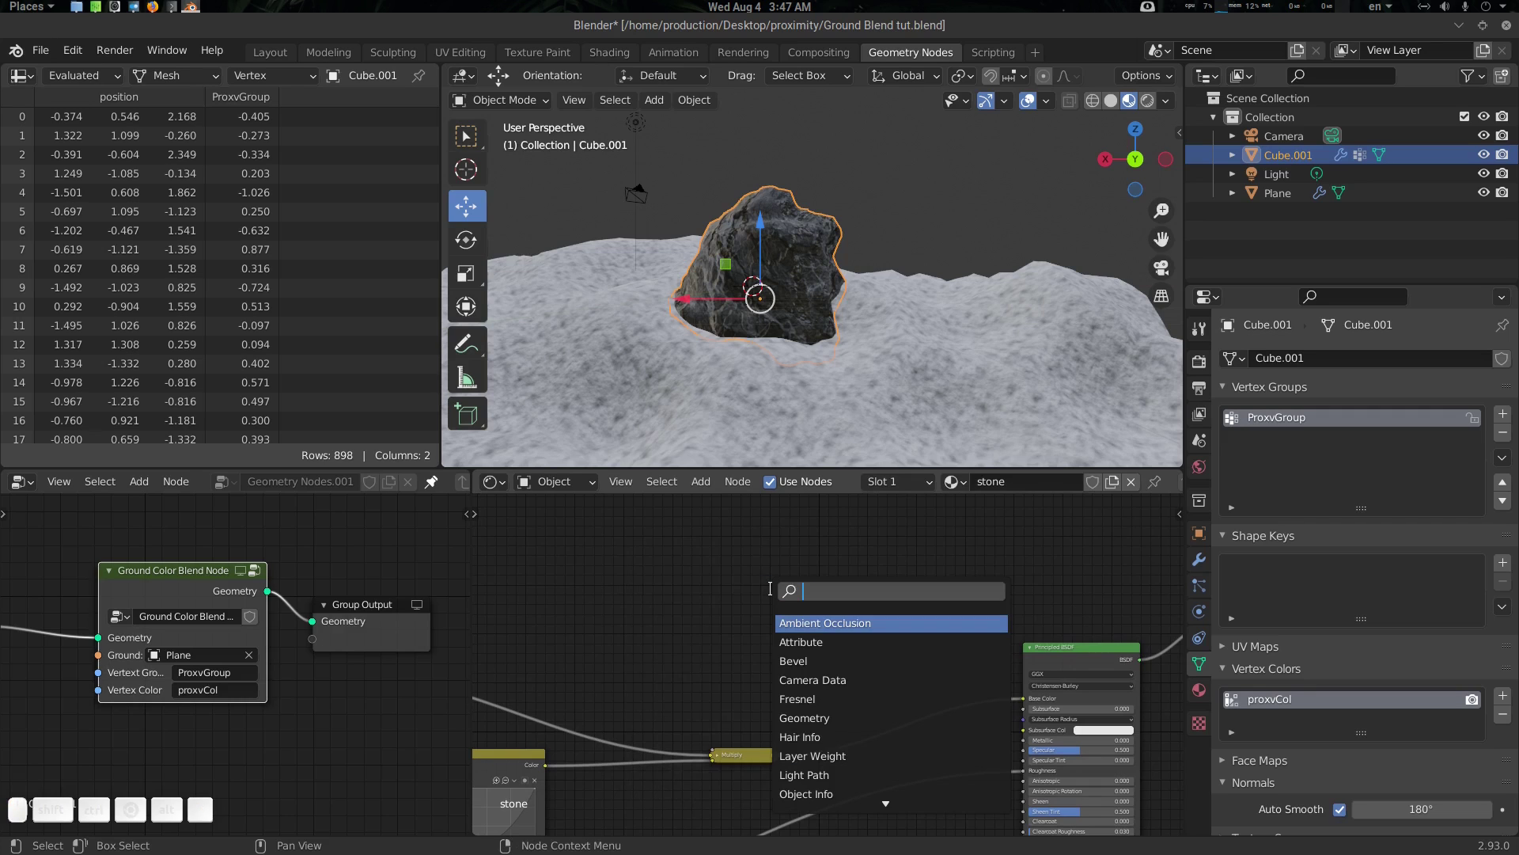
key("v")
key("e")
key("r")
key("Return")
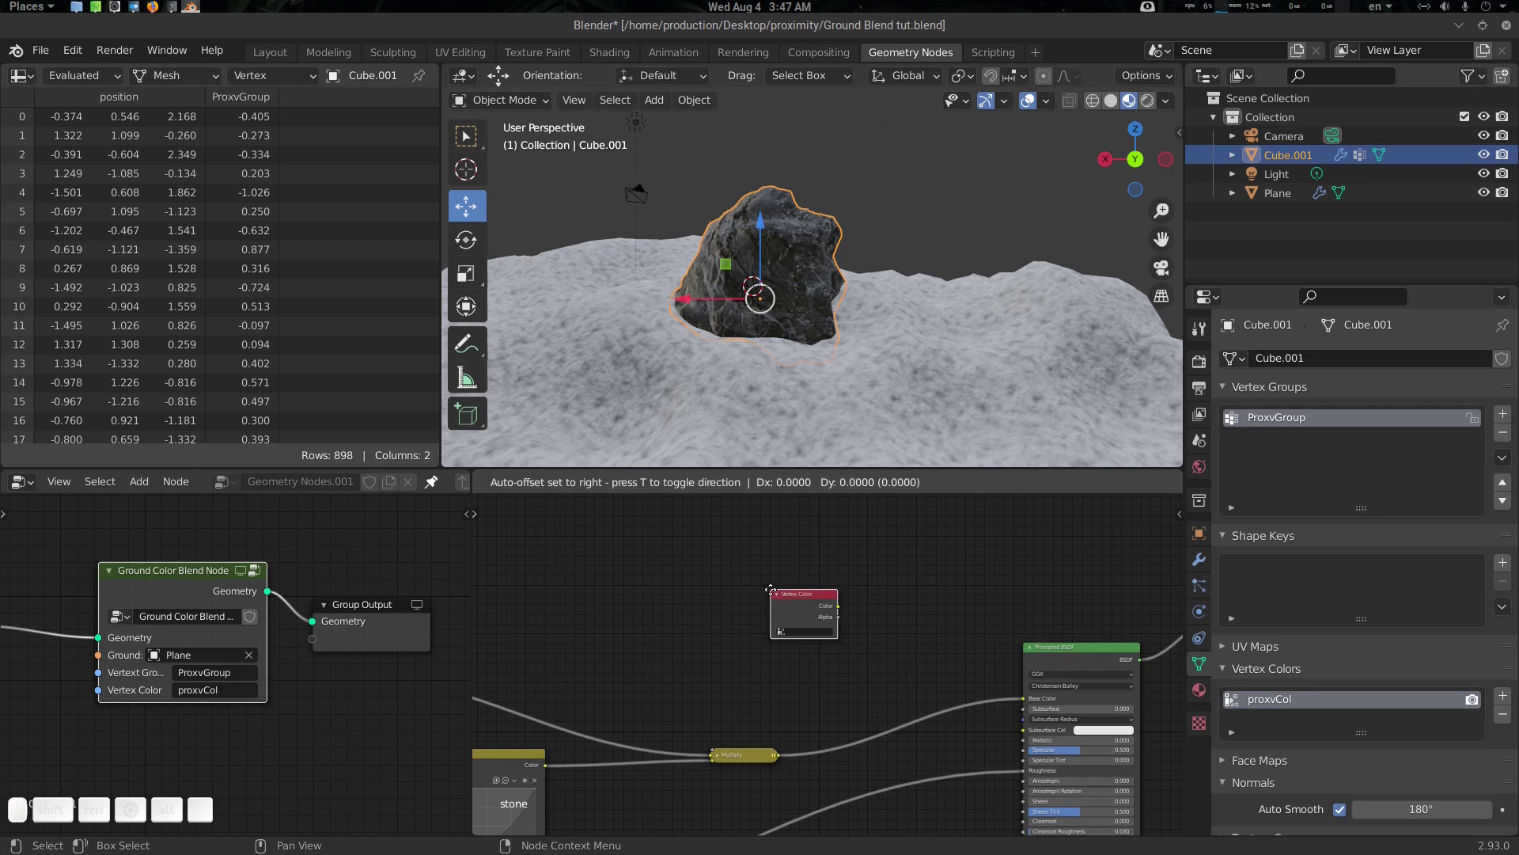
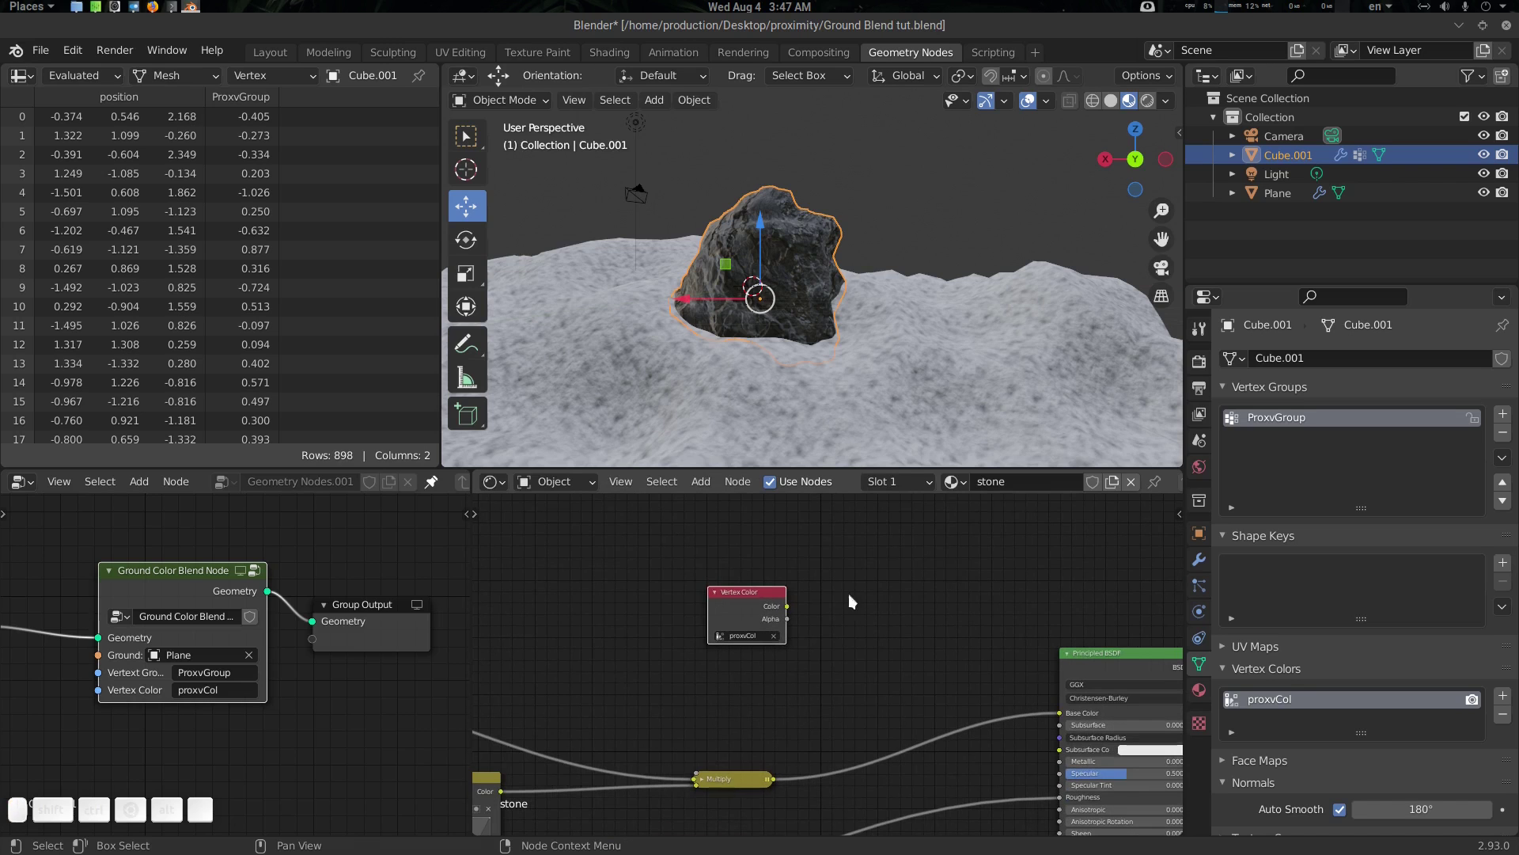
left_click(741, 599)
Wire the proxvCol Vertex Color toward the output to preview it on the rock and tidy the nodes
left_click_drag(842, 350, 764, 244)
left_click_drag(752, 227, 764, 262)
left_click_drag(772, 270, 890, 262)
left_click_drag(855, 250, 889, 308)
key("alt+a")
left_click(876, 325)
left_click(798, 277)
key("r")
key("Escape")
scroll("down", 3)
left_click(895, 337)
left_click(904, 305)
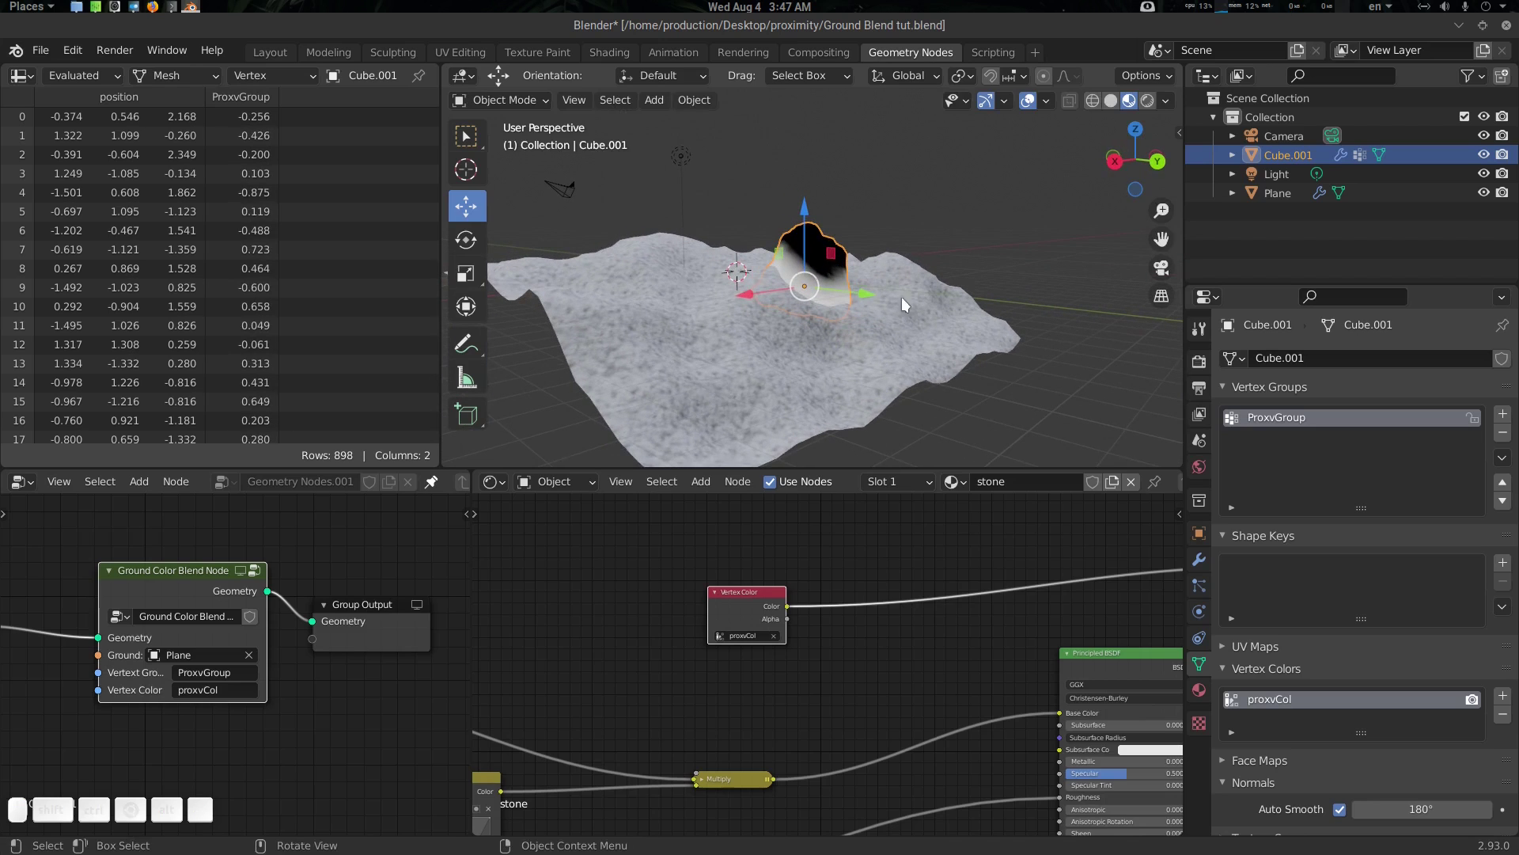
key("r")
left_click(931, 321)
key("g")
left_click(949, 283)
key("alt+a")
scroll("down", 3)
left_click(943, 311)
scroll("up", 3)
Inspect the rock in the viewport, then select the Plane to show its snow material nodes
middle_click(873, 618)
scroll("down", 3)
middle_click(809, 649)
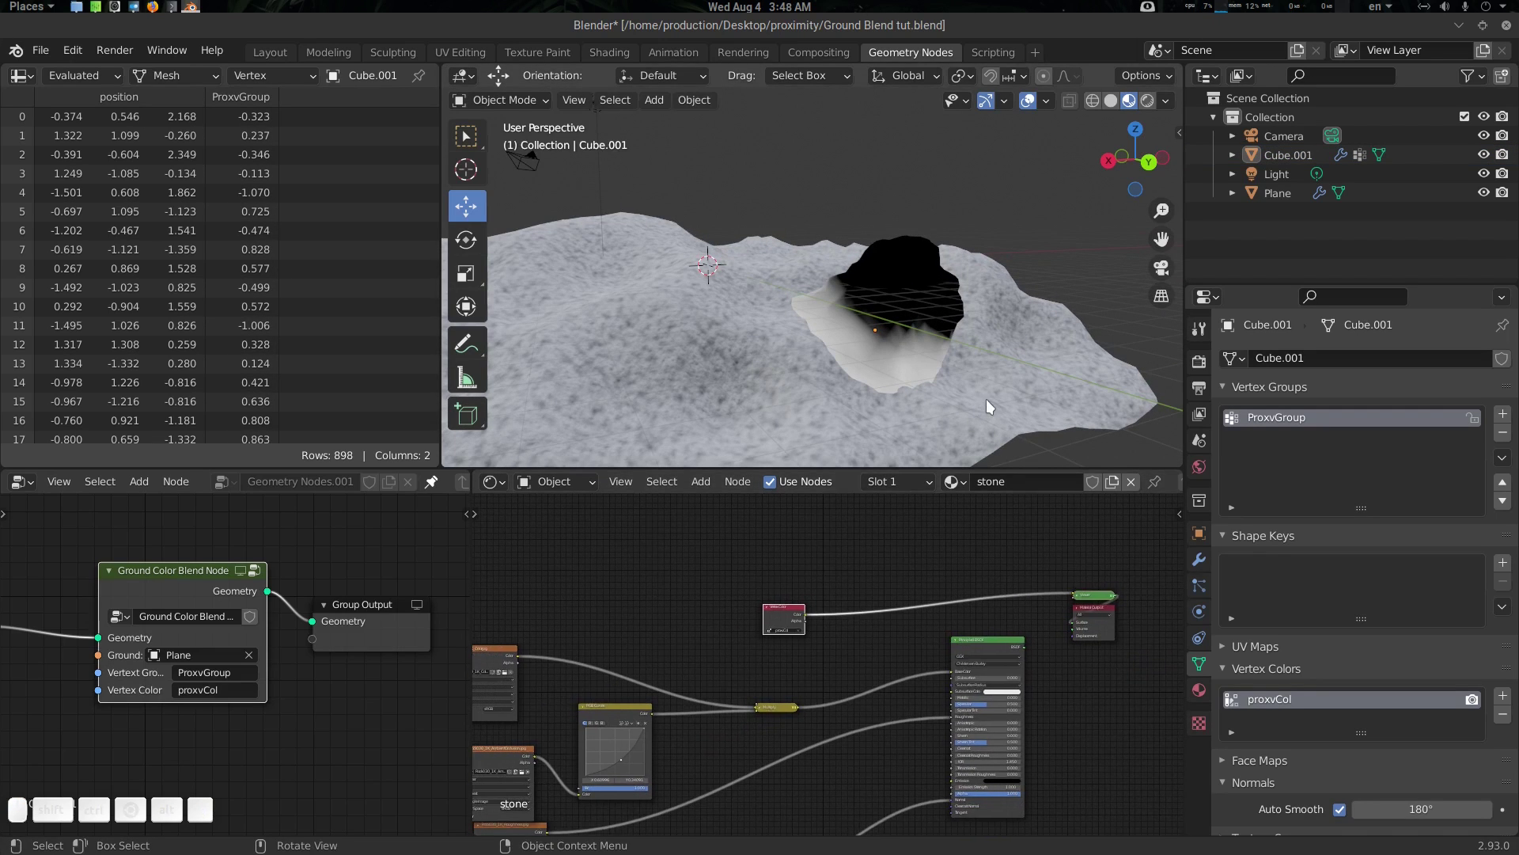
left_click(991, 405)
middle_click(837, 571)
scroll("down", 3)
key("ctrl+space")
scroll("up", 3)
scroll("down", 3)
middle_click(928, 421)
middle_click(732, 362)
key("ctrl+space")
middle_click(892, 606)
scroll("up", 3)
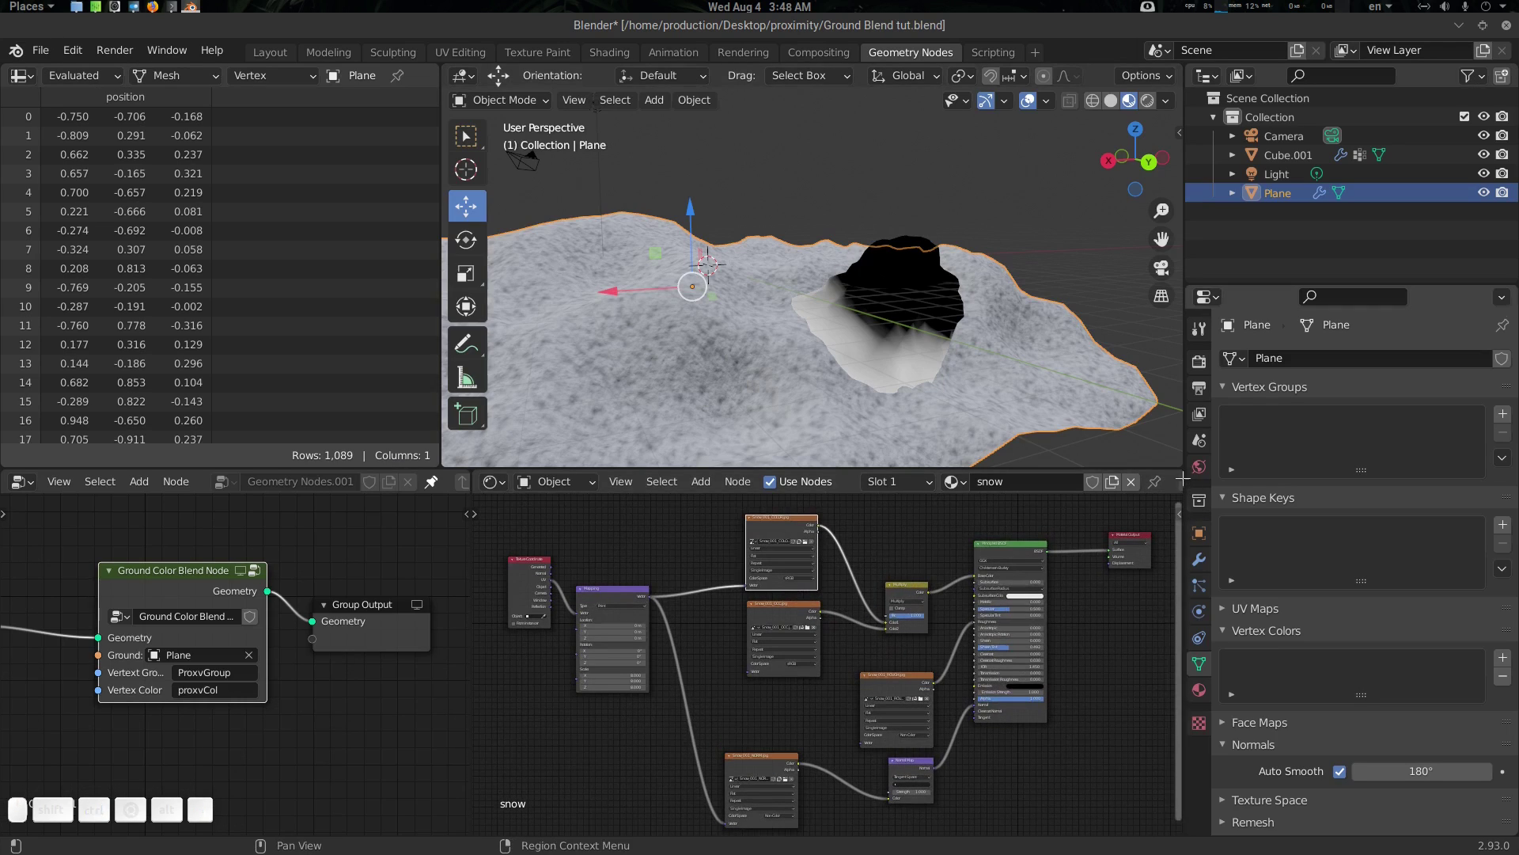
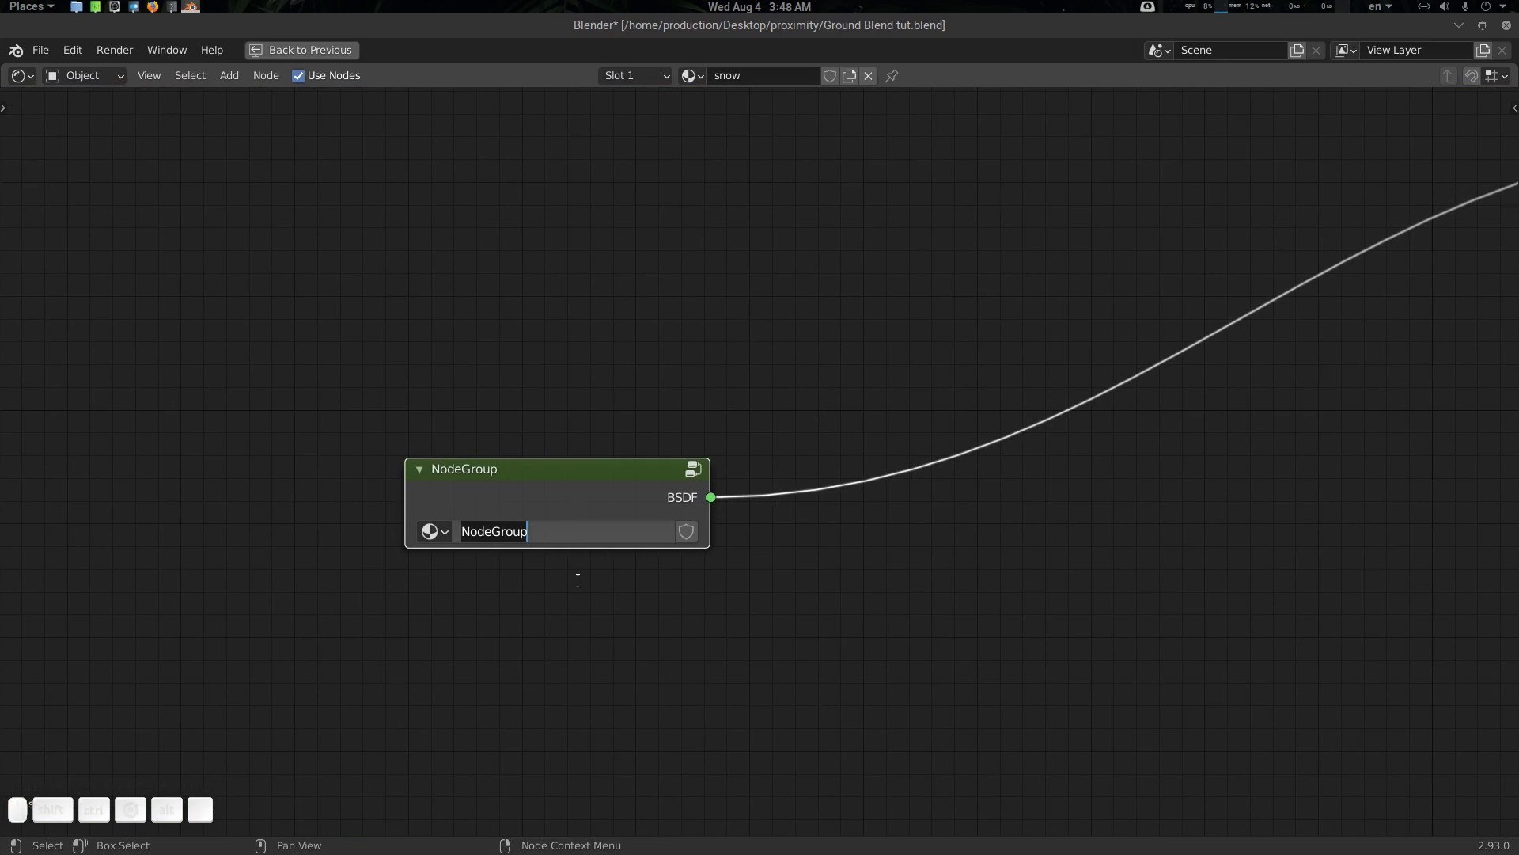
Rename the new node group to 'Snow group'
key("shift+s")
key("shift+n")
key("shift+o")
key("shift+w")
key("shift+space")
key("shift+g")
key("shift+r")
key("shift+o")
key("shift+u")
key("shift+p")
key("Return")
Restore the normal layout and exit the group so it shows as one Snow group node
left_click(811, 581)
key("ctrl+space")
scroll("up", 3)
left_click(700, 634)
left_click(1039, 534)
scroll("up", 3)
left_click(728, 625)
scroll("up", 3)
left_click(766, 586)
key("Tab")
Arrange the Snow group node wired to Material Output, then select the rock for its stone material
left_click(714, 592)
left_click(829, 629)
scroll("up", 3)
left_click(900, 619)
left_click_drag(938, 578, 750, 578)
scroll("down", 3)
left_click(738, 578)
scroll("up", 3)
left_click(920, 596)
scroll("up", 3)
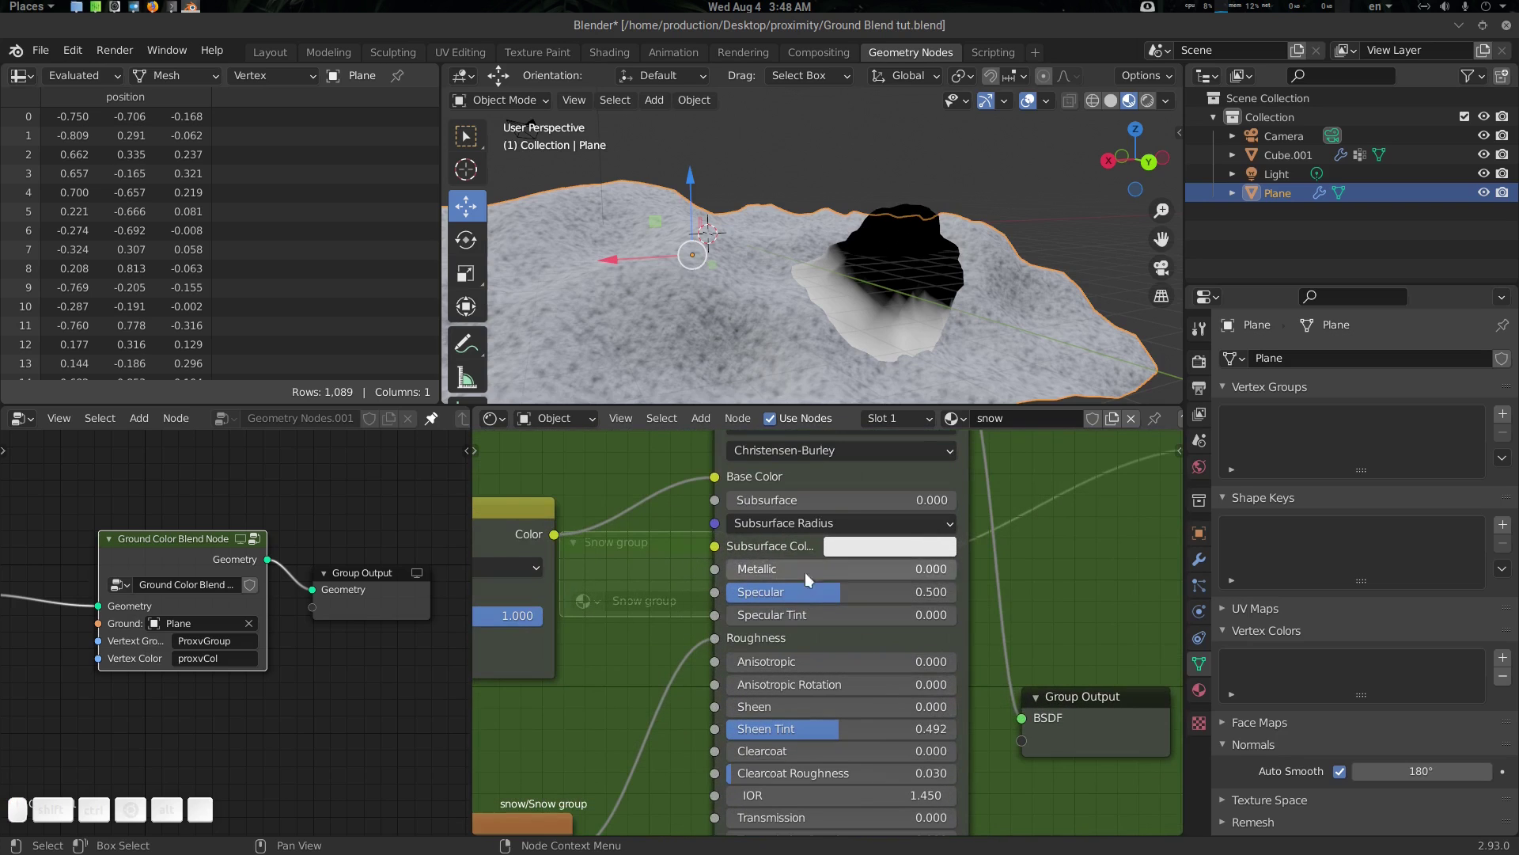
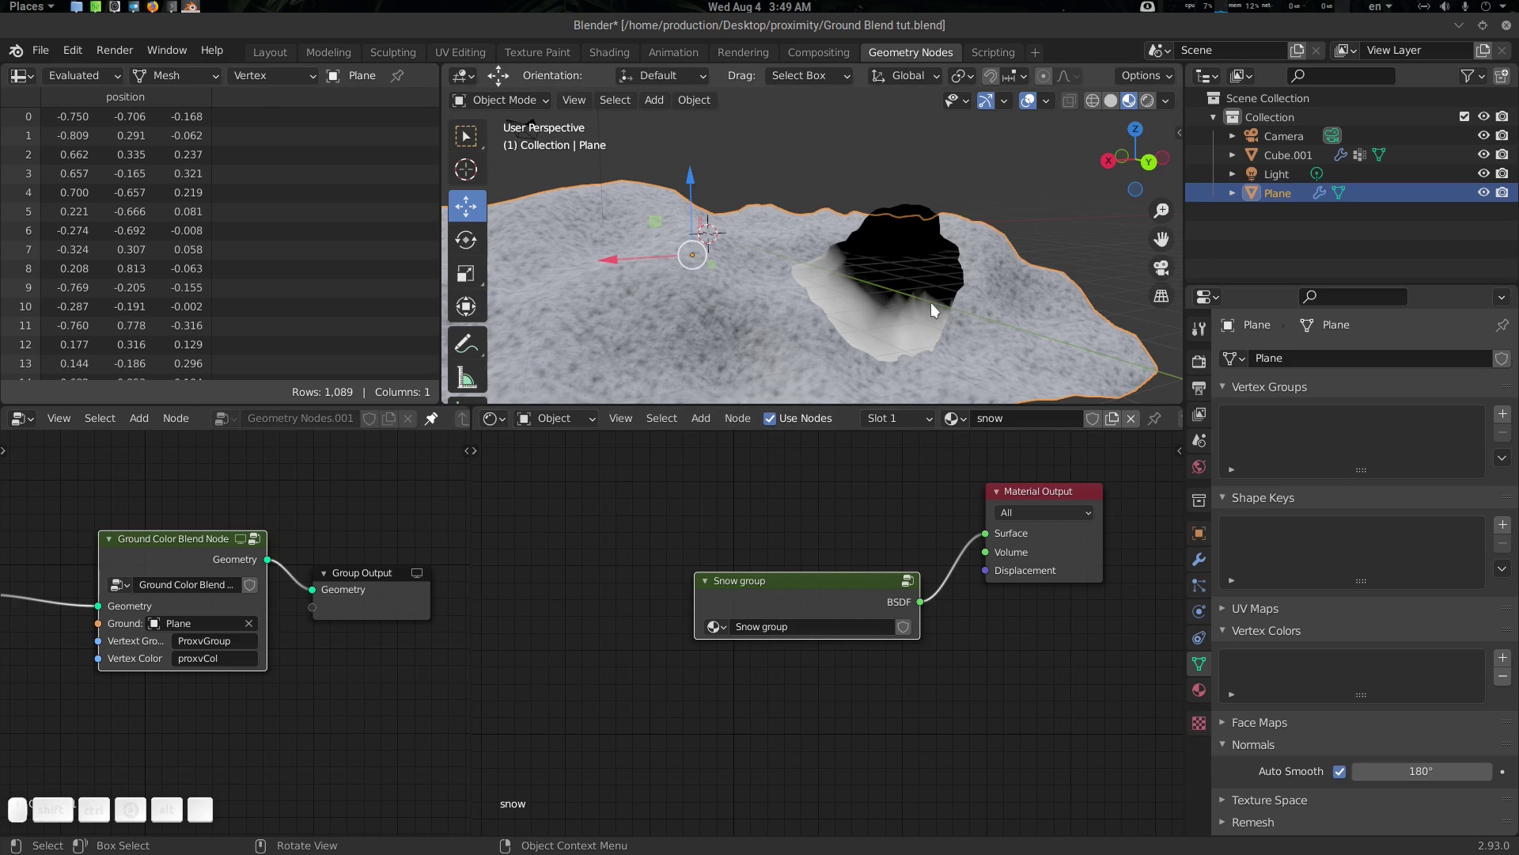
left_click(924, 262)
scroll("down", 3)
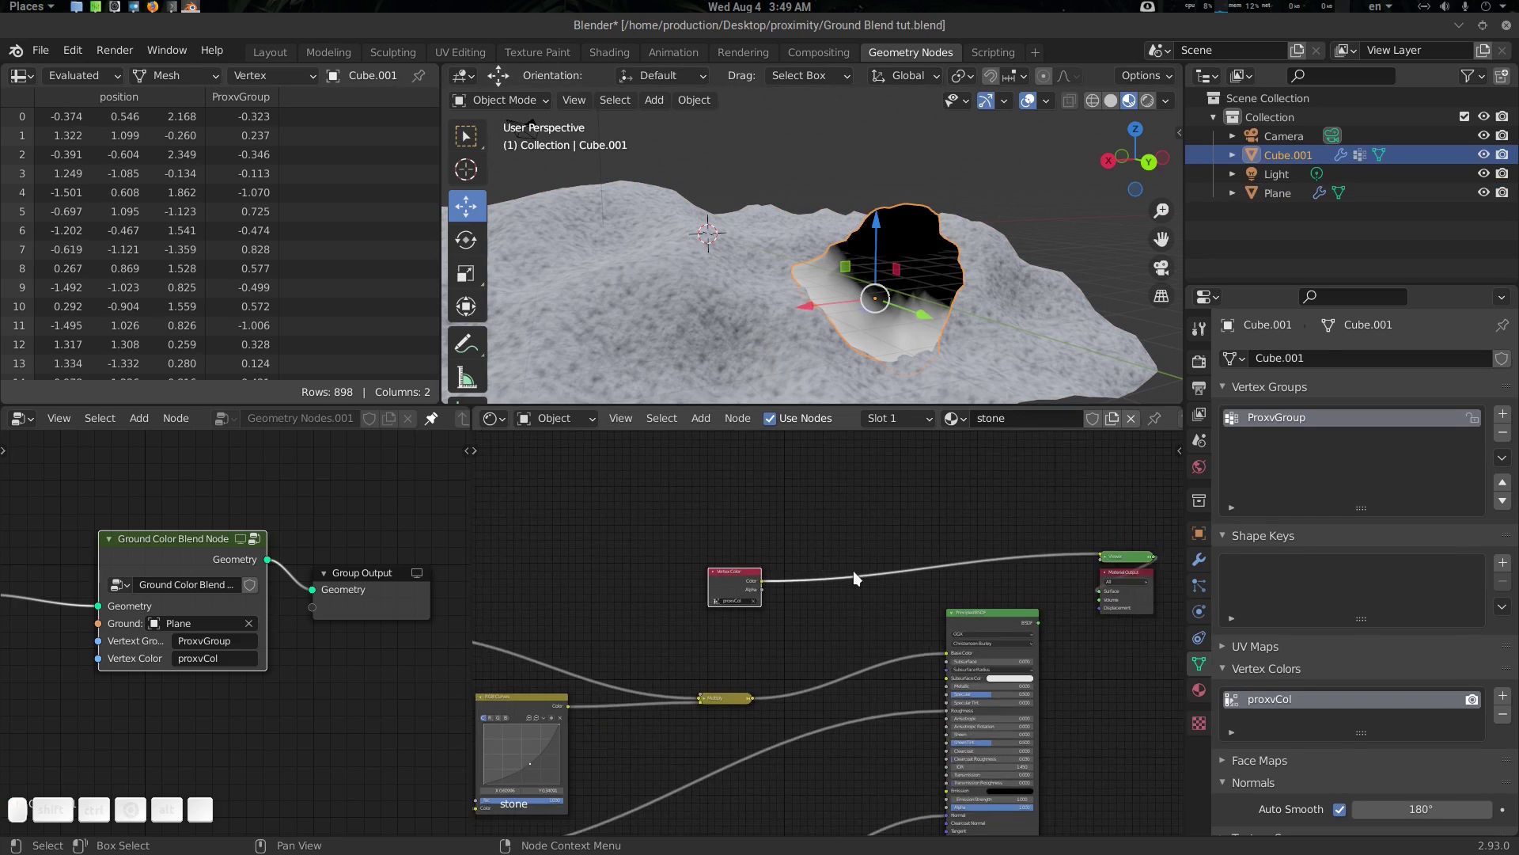
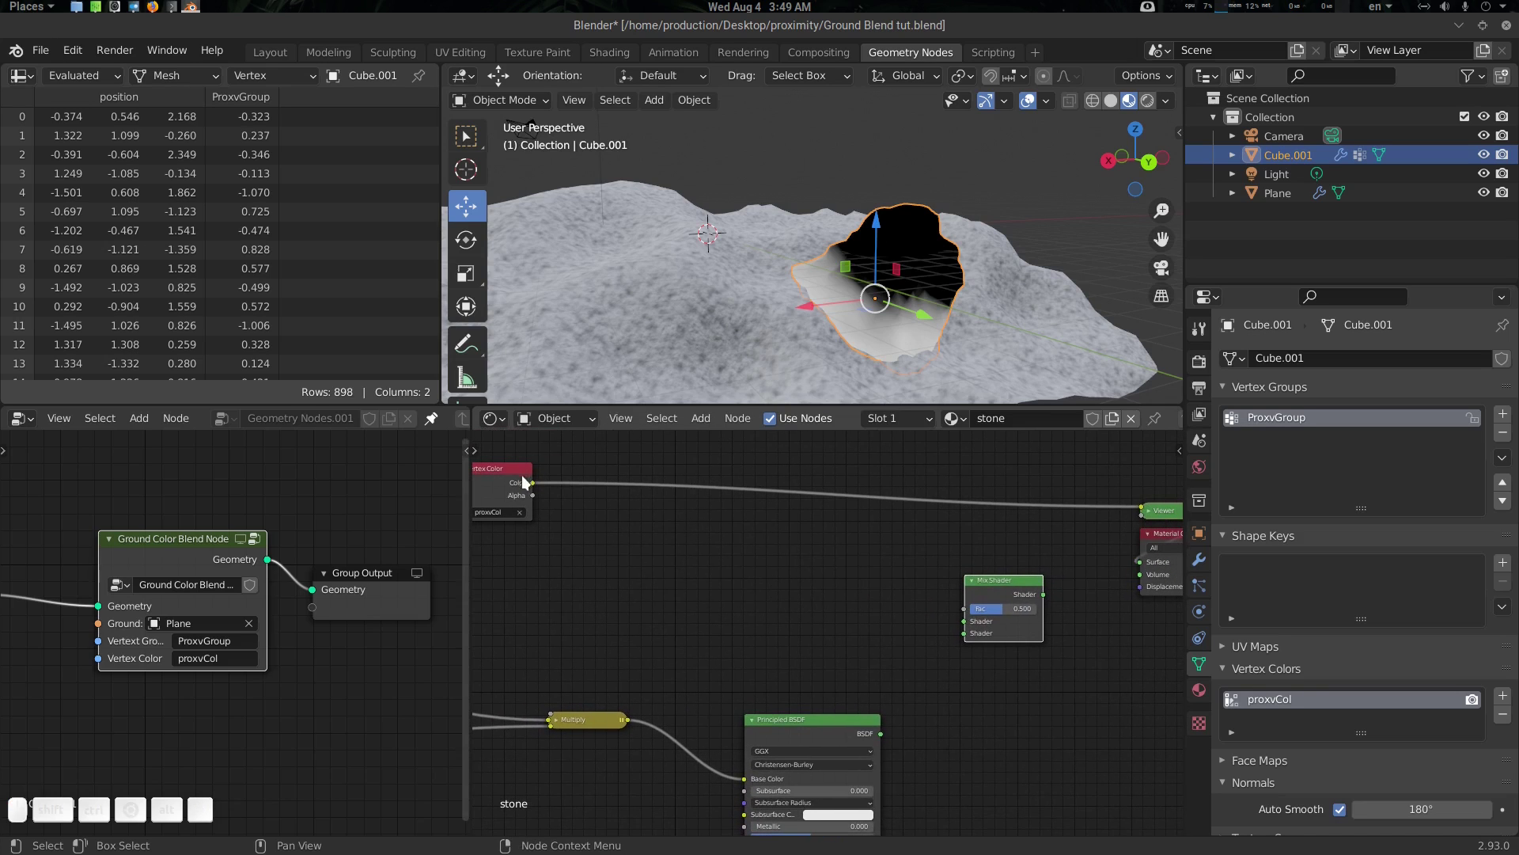
Add the Snow group node and a Mix Shader to the stone material
key("shift+a")
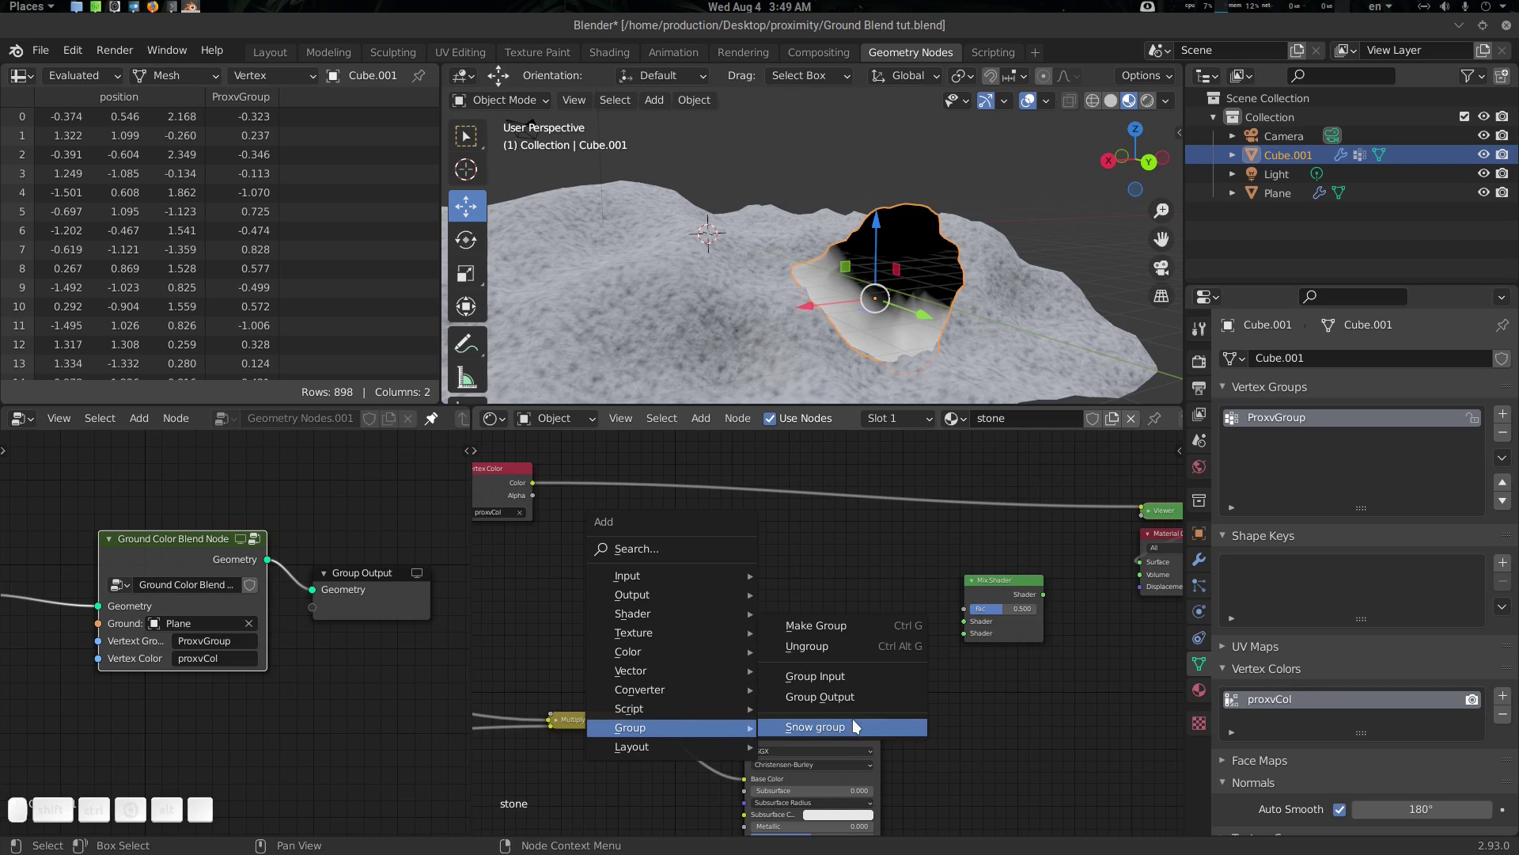
left_click(676, 585)
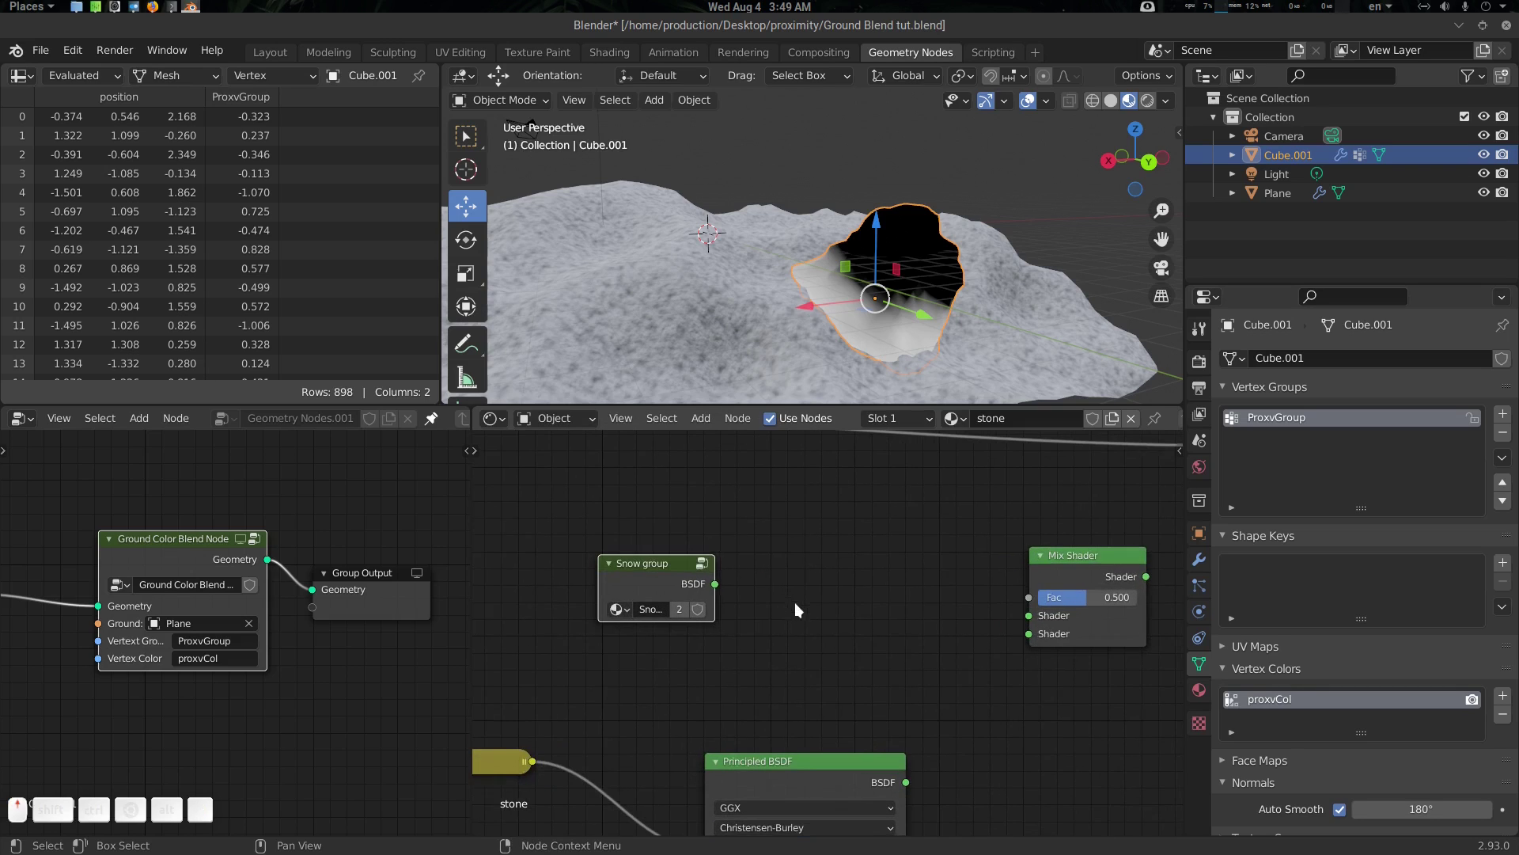
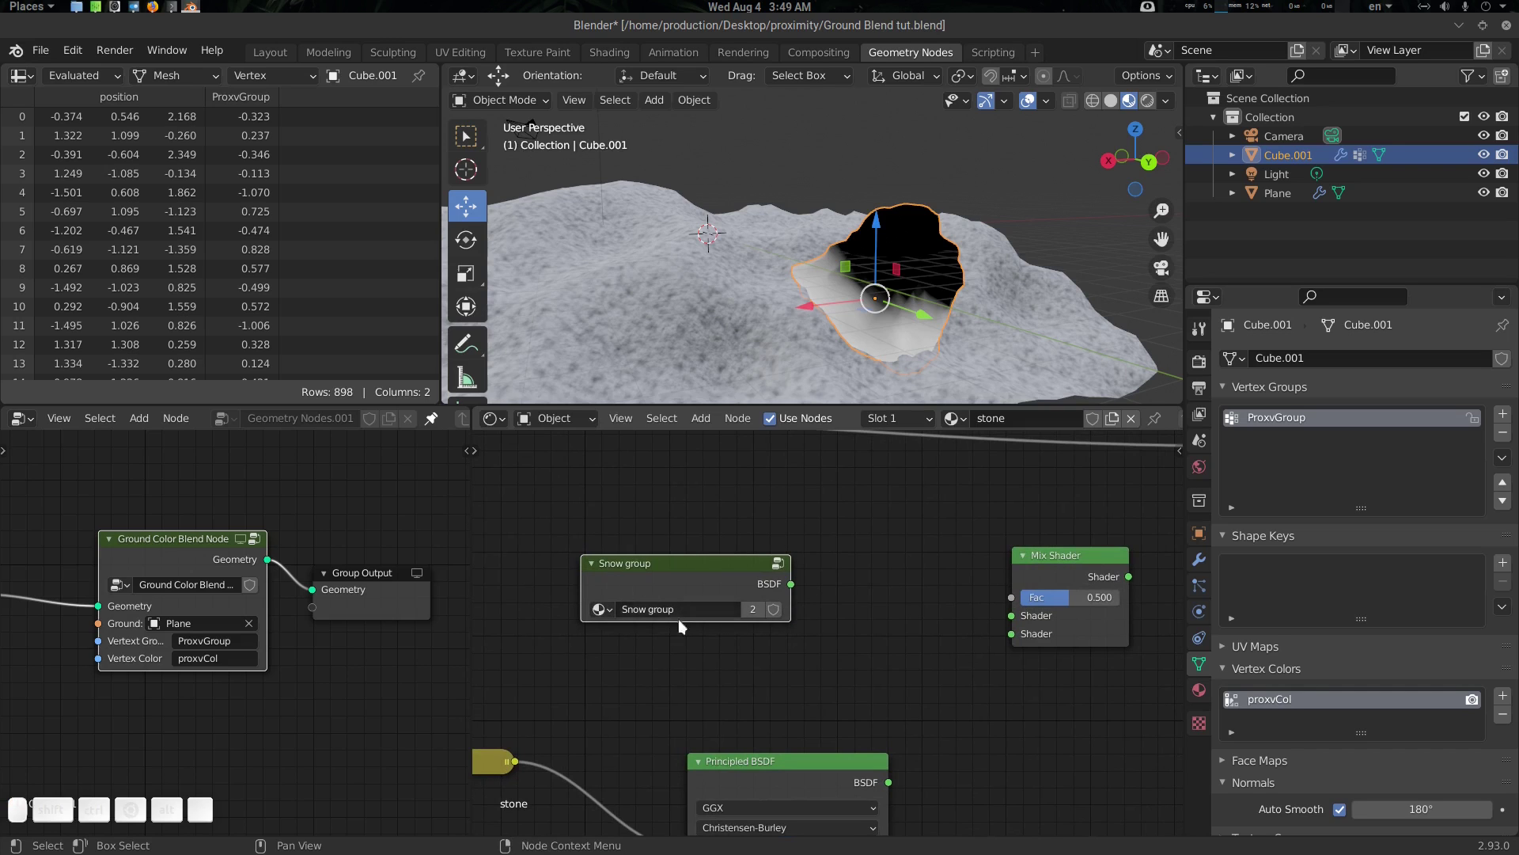
left_click(686, 569)
left_click(866, 641)
scroll("down", 3)
left_click(866, 618)
left_click(882, 649)
Drive the Mix Shader's Fac with proxvCol, feed Snow group and stone BSDF in, and send it to Material Output
left_click_drag(846, 633, 939, 720)
left_click_drag(907, 754, 993, 657)
left_click_drag(907, 759, 894, 635)
left_click_drag(566, 505, 1058, 671)
left_click(1045, 667)
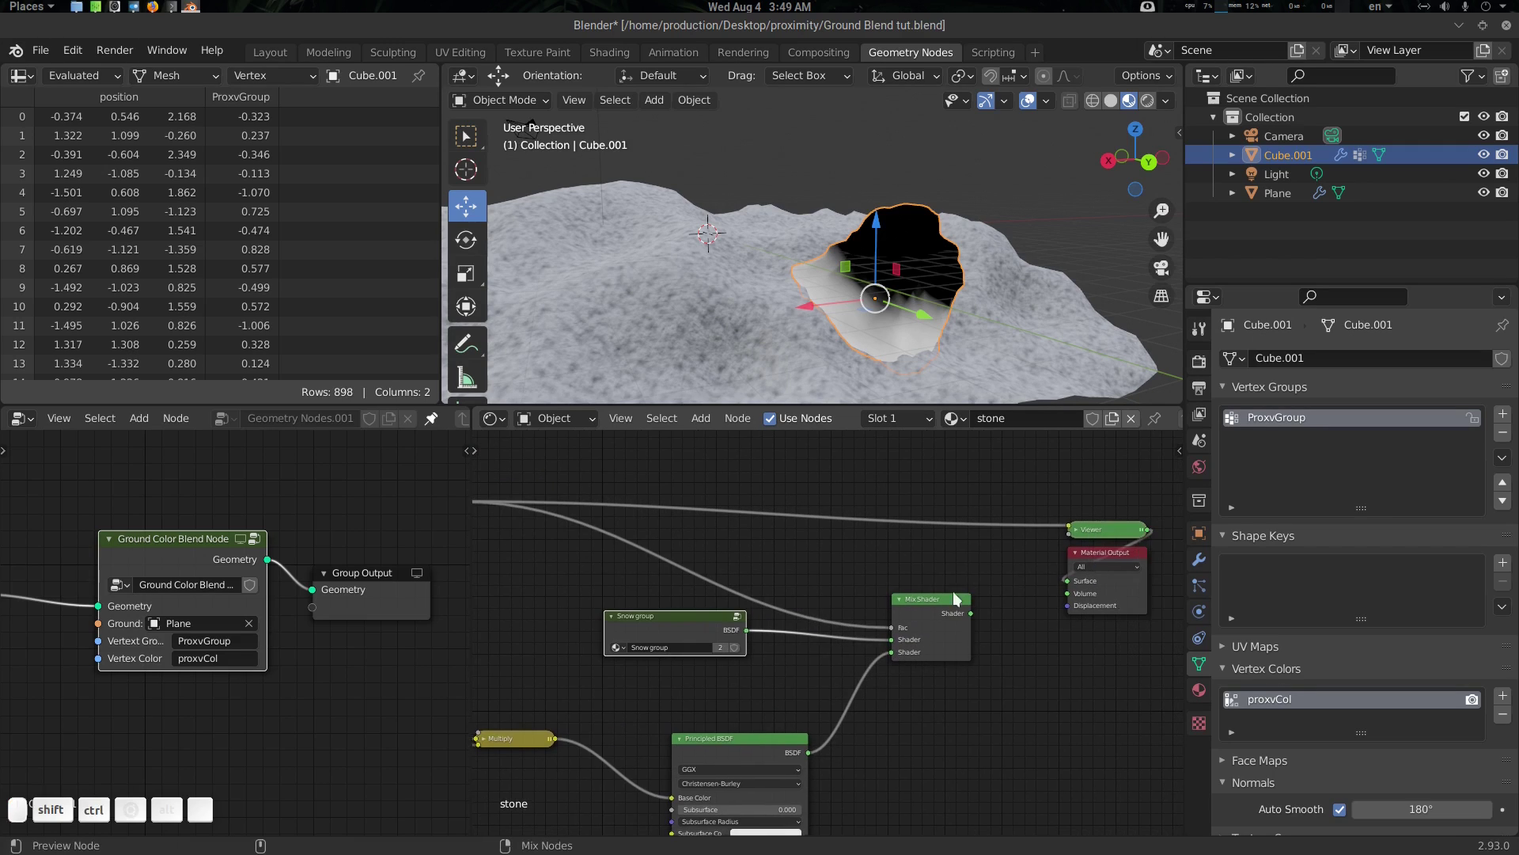
left_click(944, 607)
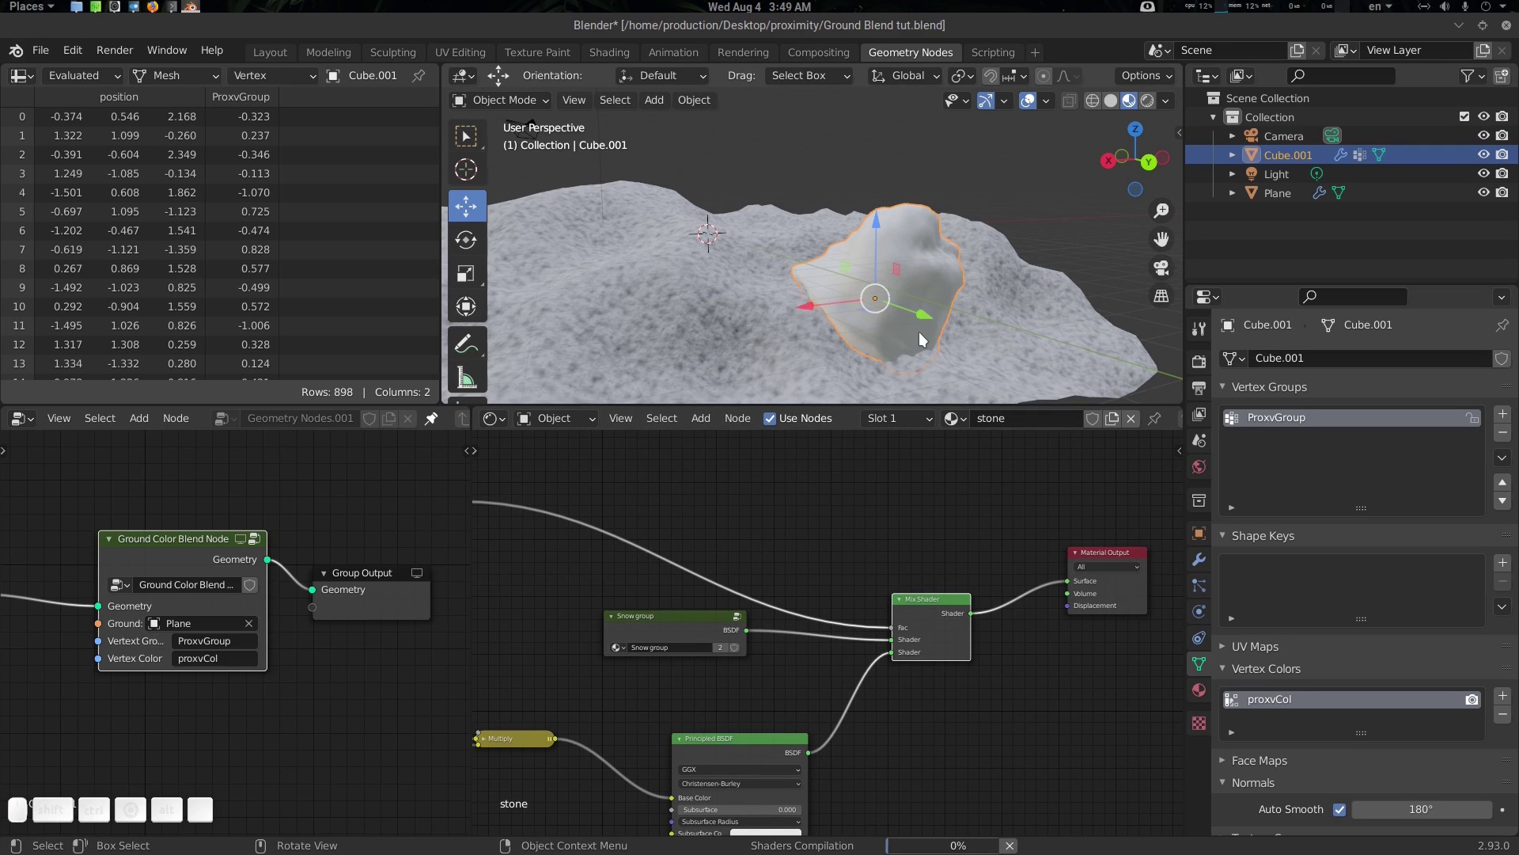
left_click(895, 337)
scroll("up", 3)
left_click_drag(912, 344, 919, 307)
left_click(928, 310)
left_click(859, 572)
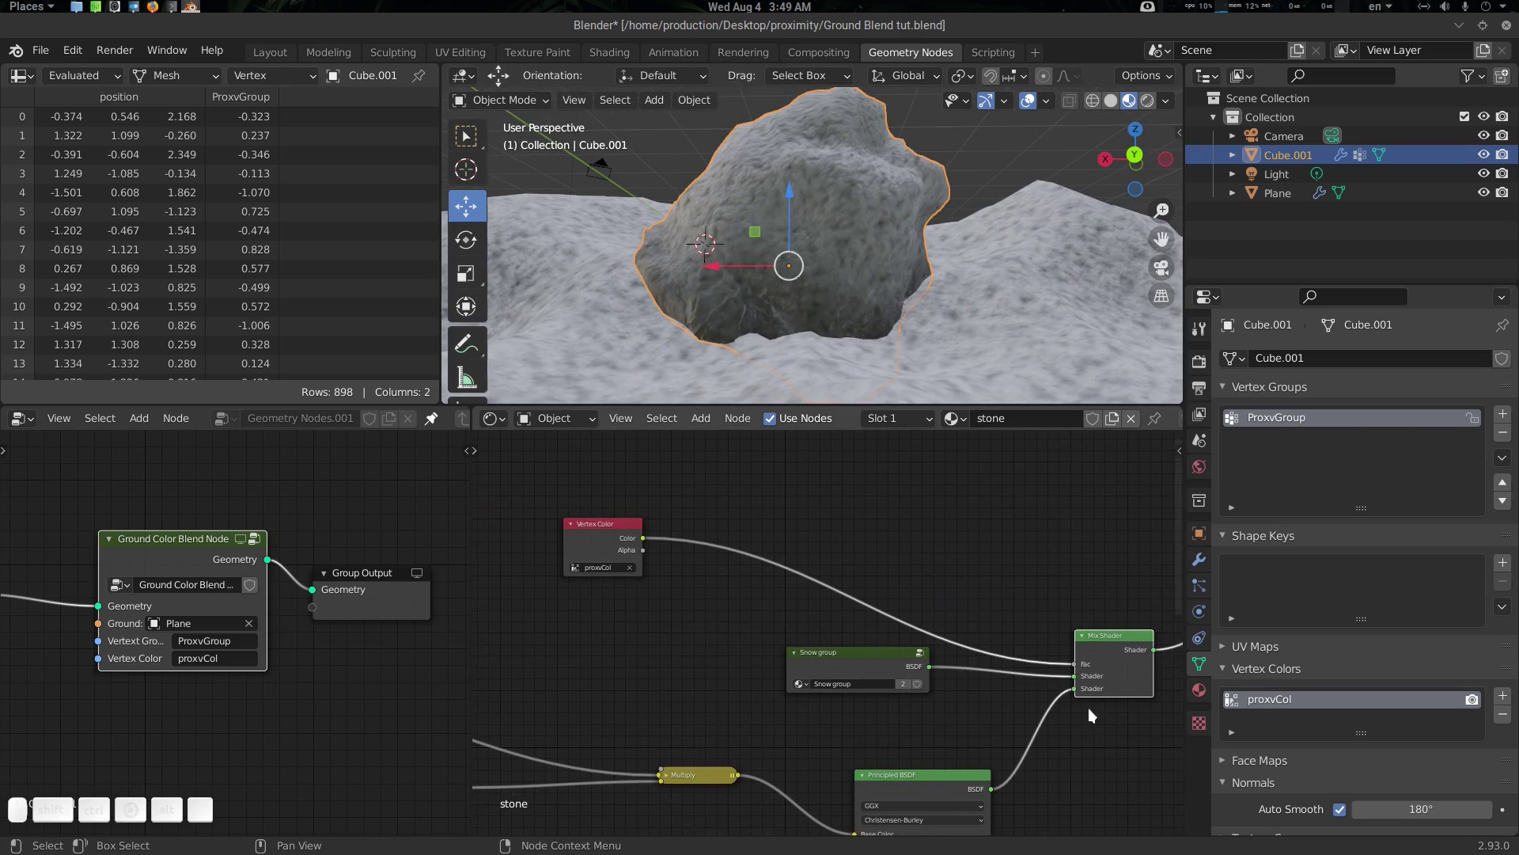
left_click(1076, 693)
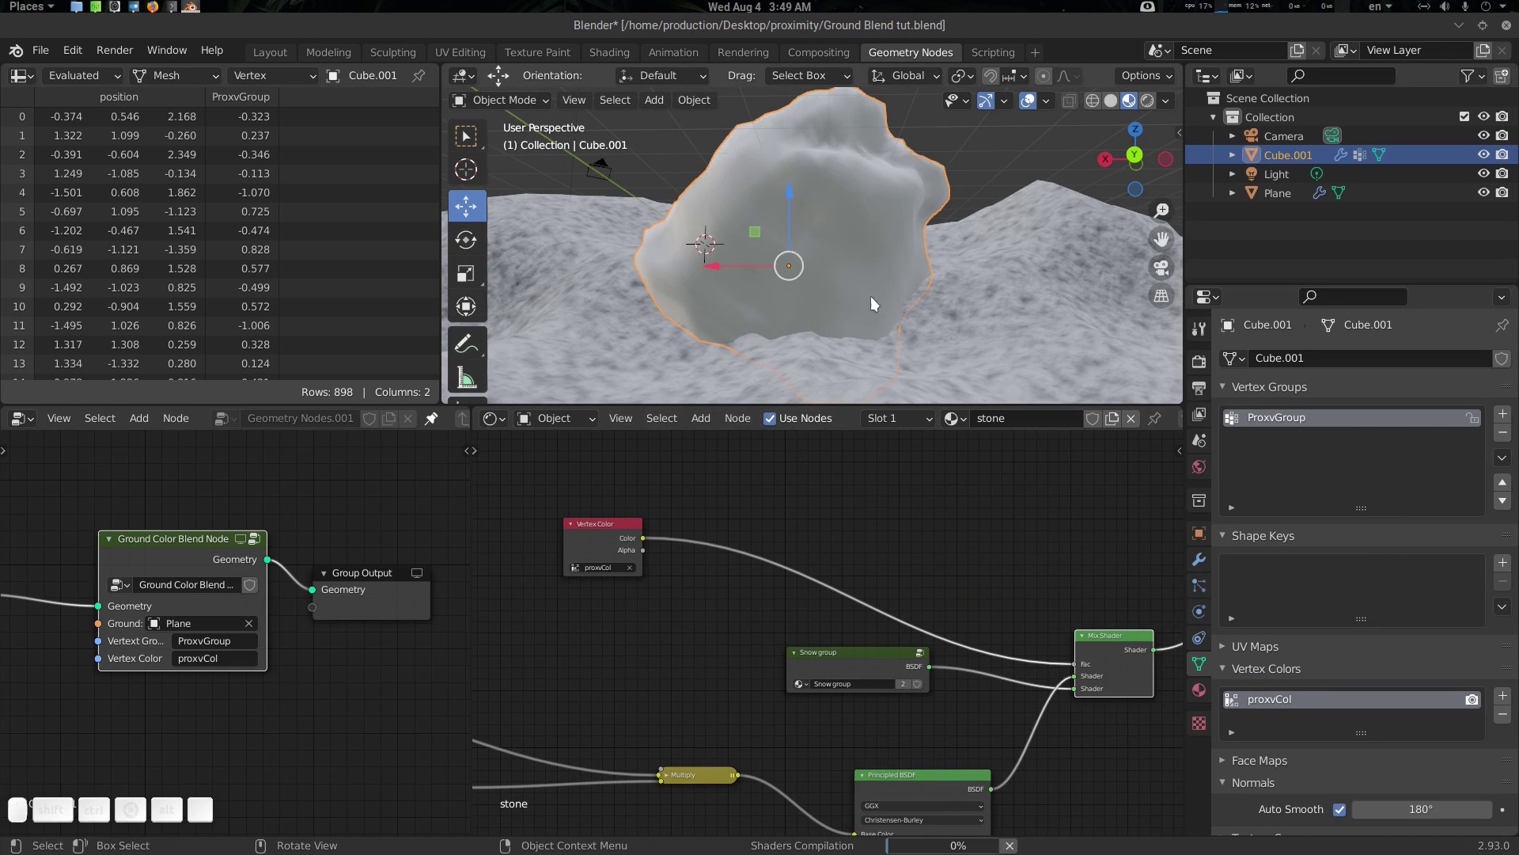
left_click_drag(847, 294, 885, 314)
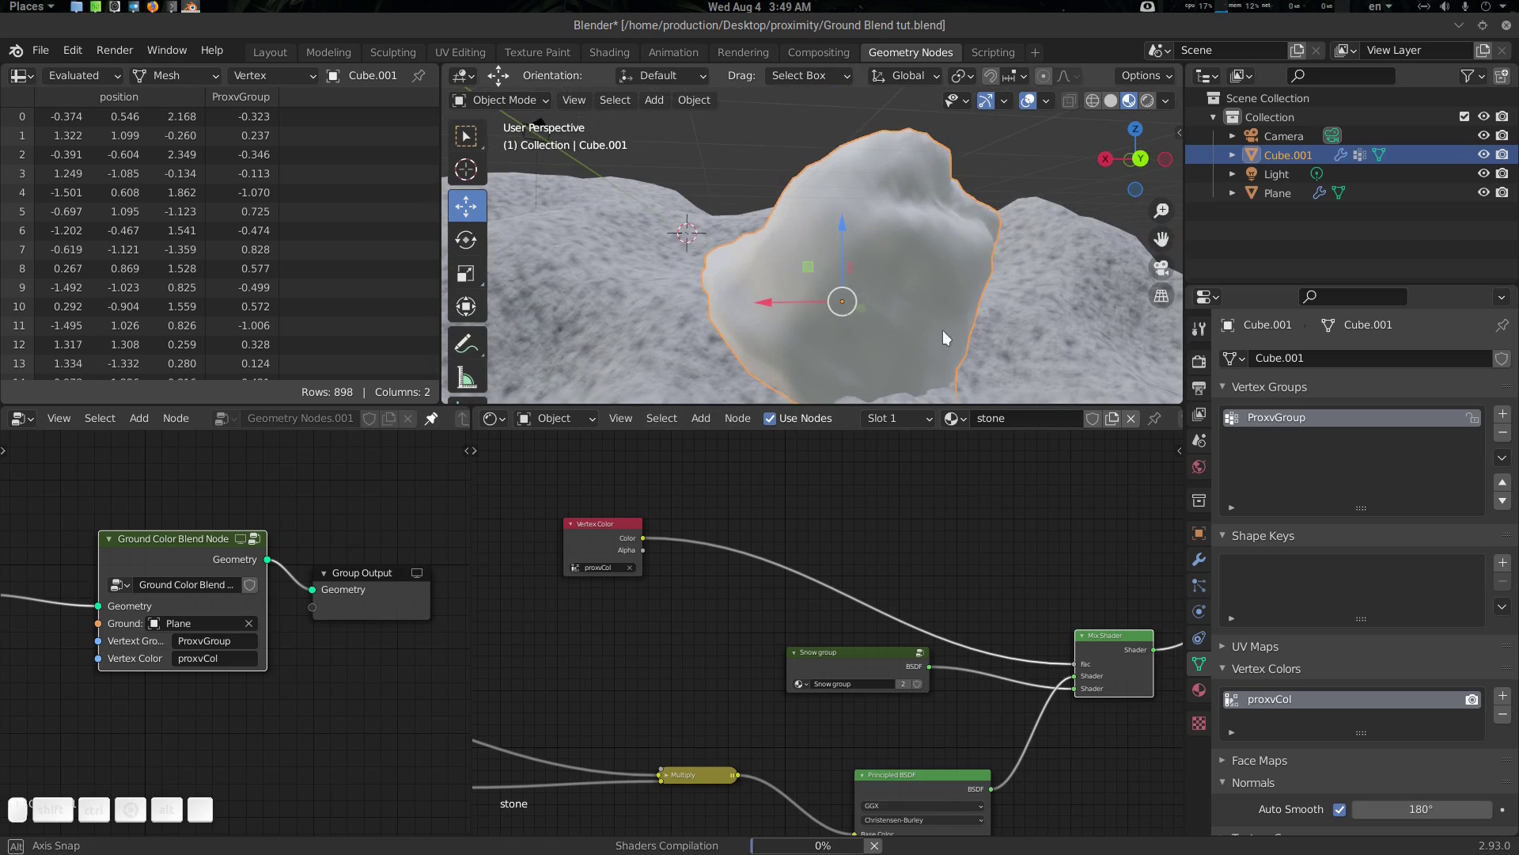
left_click(917, 337)
scroll("down", 3)
key("alt+a")
scroll("up", 3)
scroll("up", 3)
scroll("down", 3)
left_click(883, 227)
key("r")
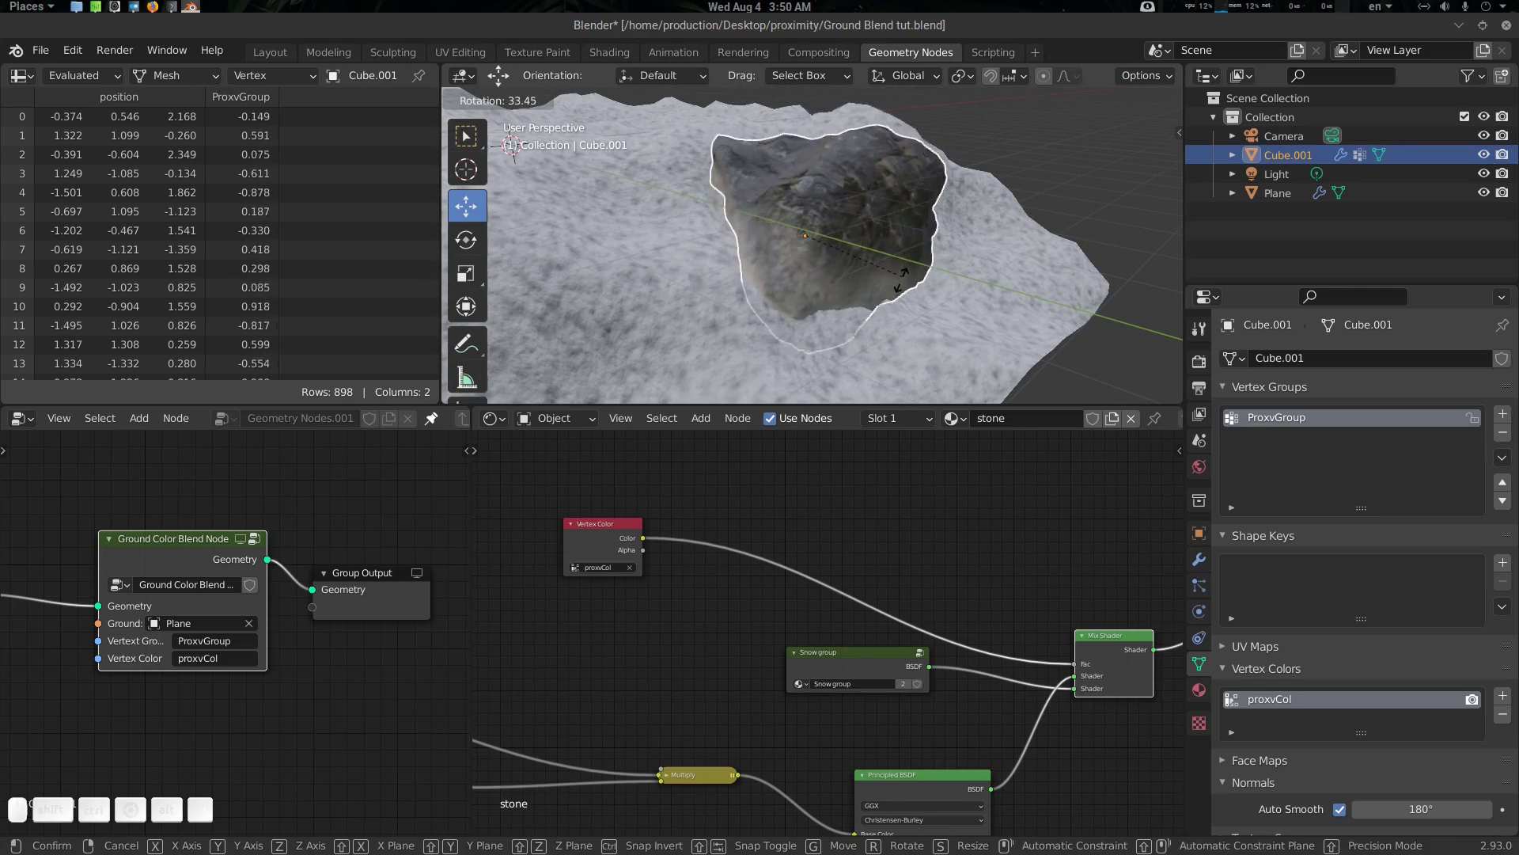
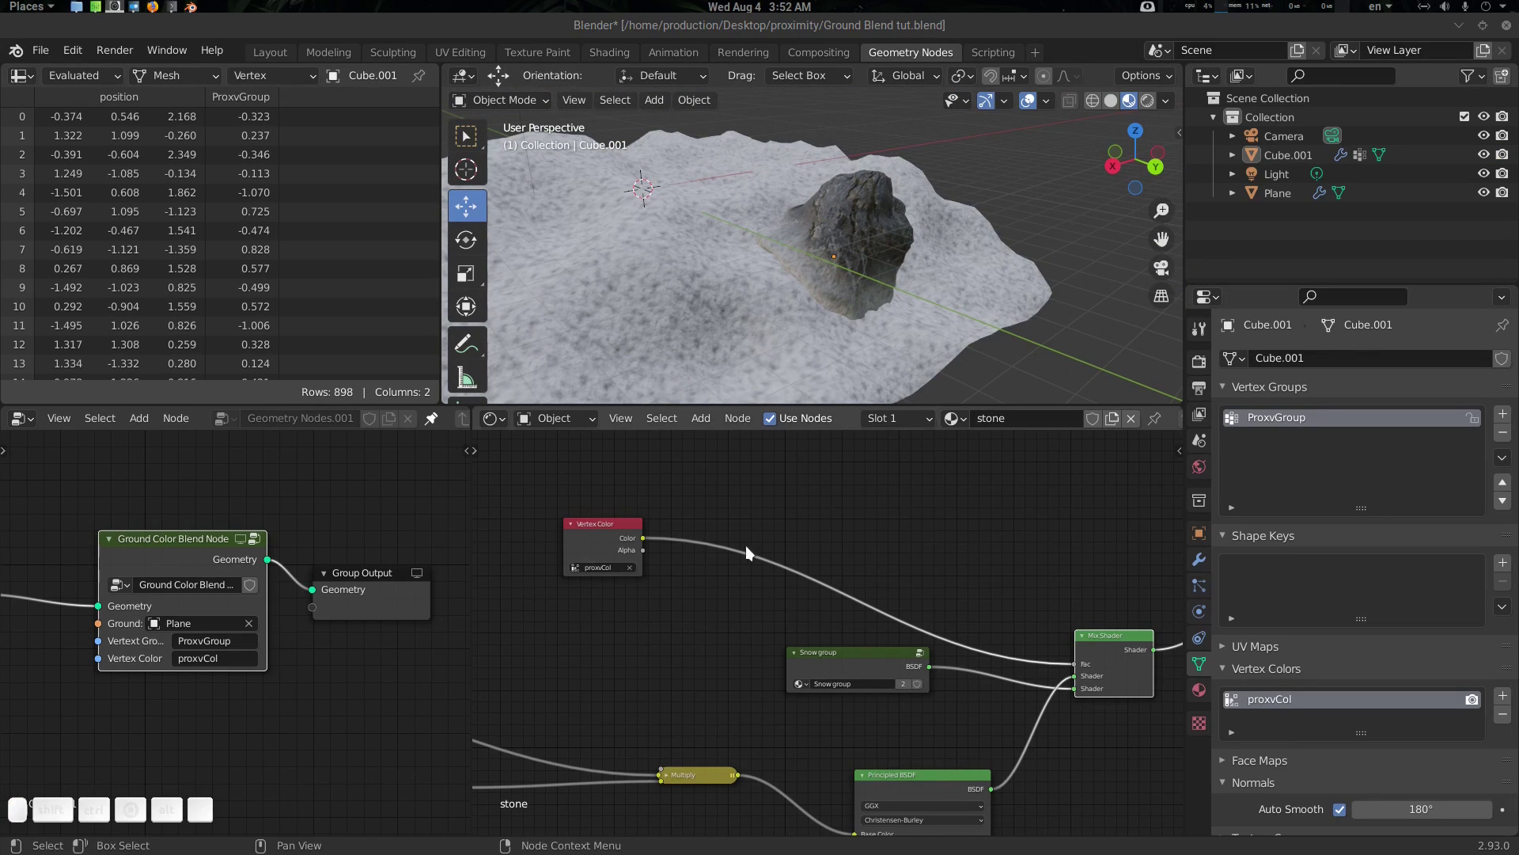
left_click(744, 552)
scroll("up", 3)
left_click(775, 624)
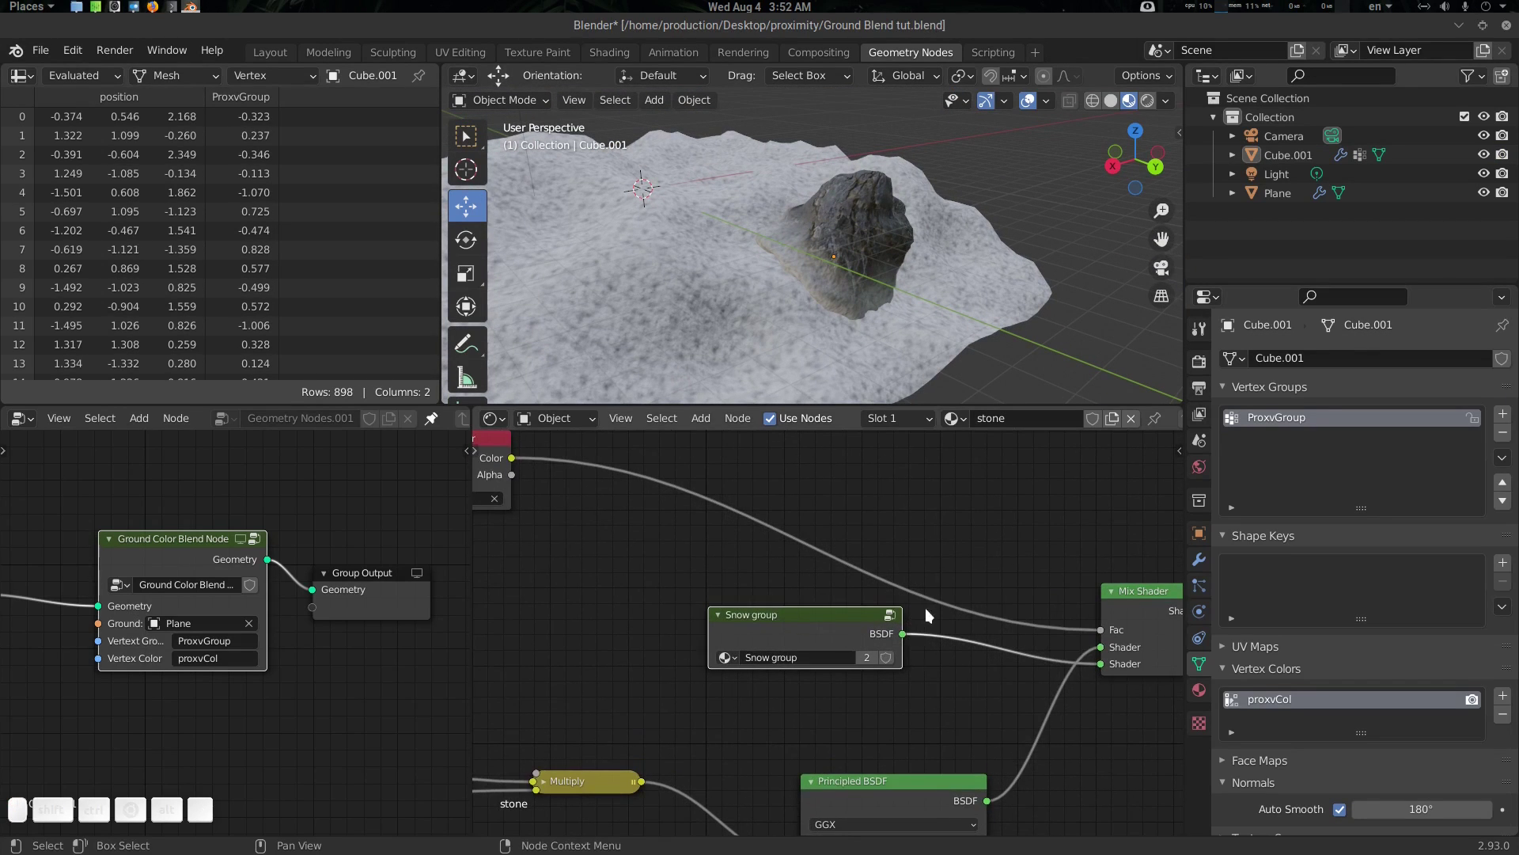
left_click(880, 203)
left_click(867, 288)
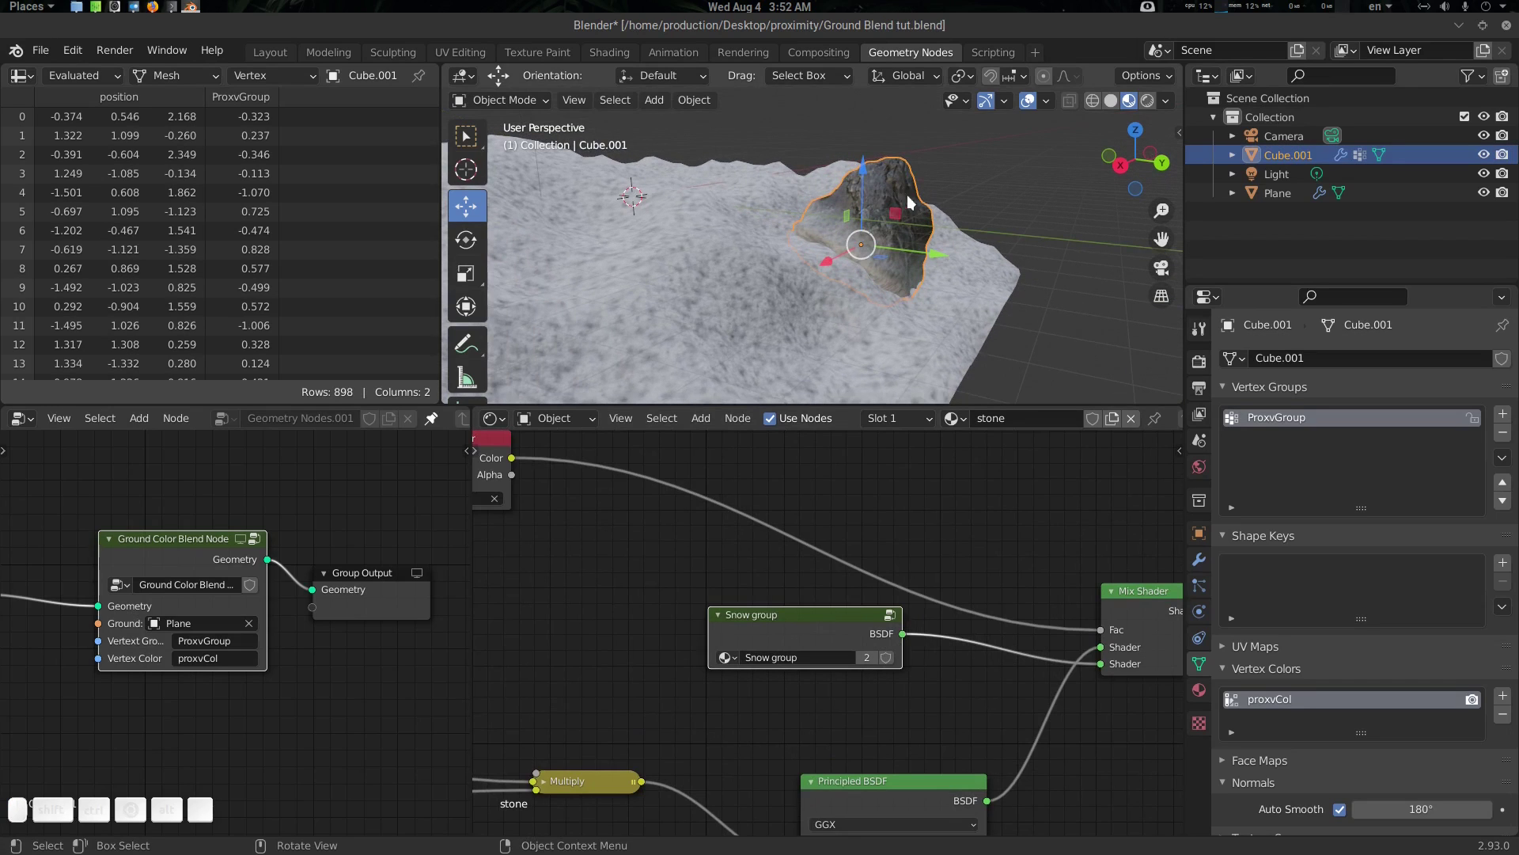
left_click(826, 611)
left_click(785, 588)
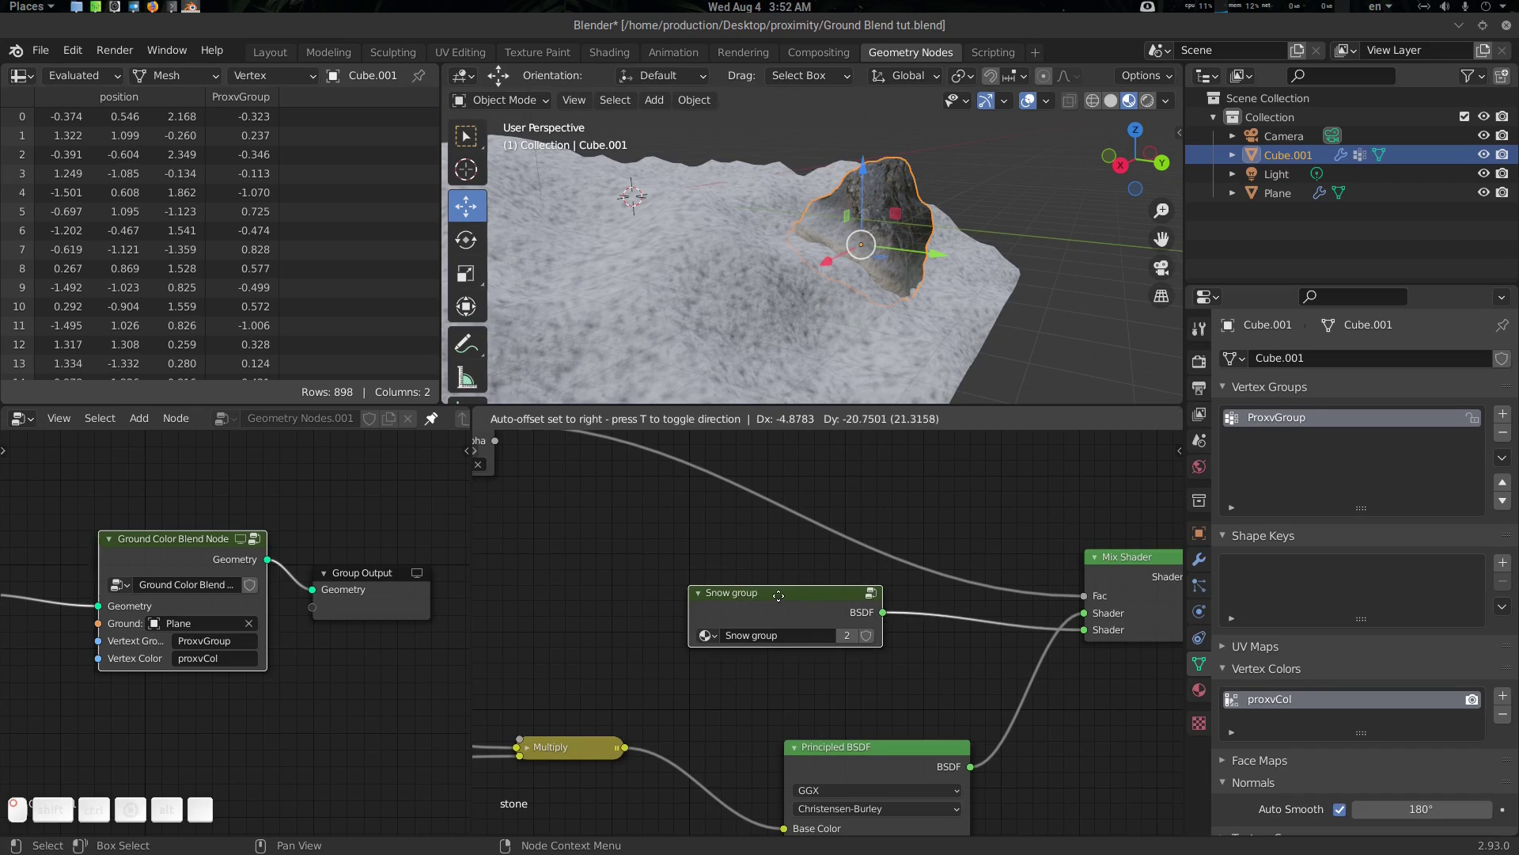
left_click(781, 601)
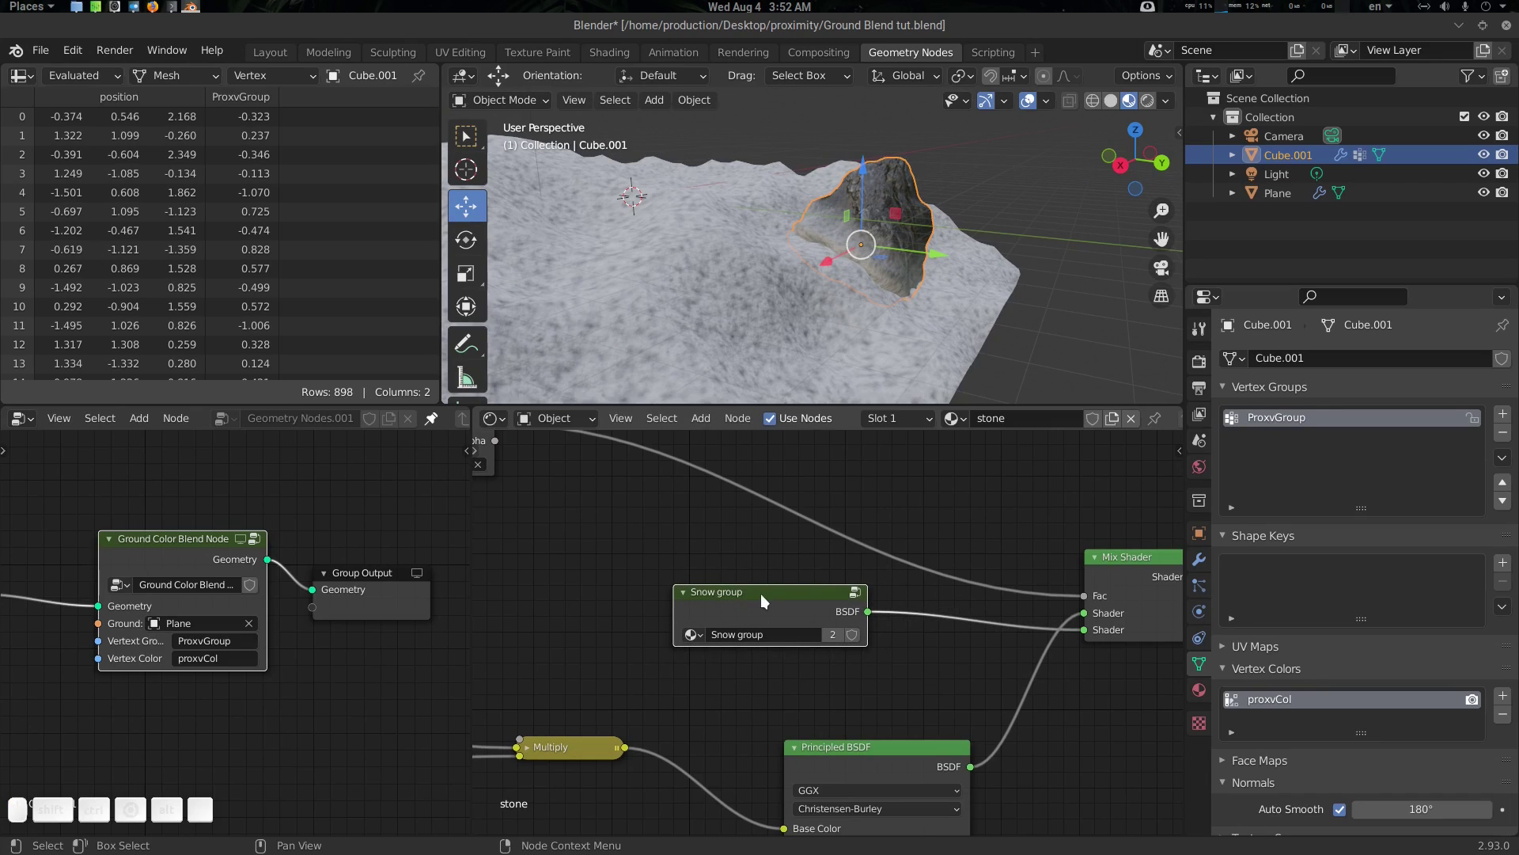
key("Tab")
scroll("down", 3)
left_click(876, 622)
scroll("up", 3)
left_click_drag(848, 583, 754, 561)
scroll("down", 3)
left_click(736, 619)
key("Tab")
scroll("up", 3)
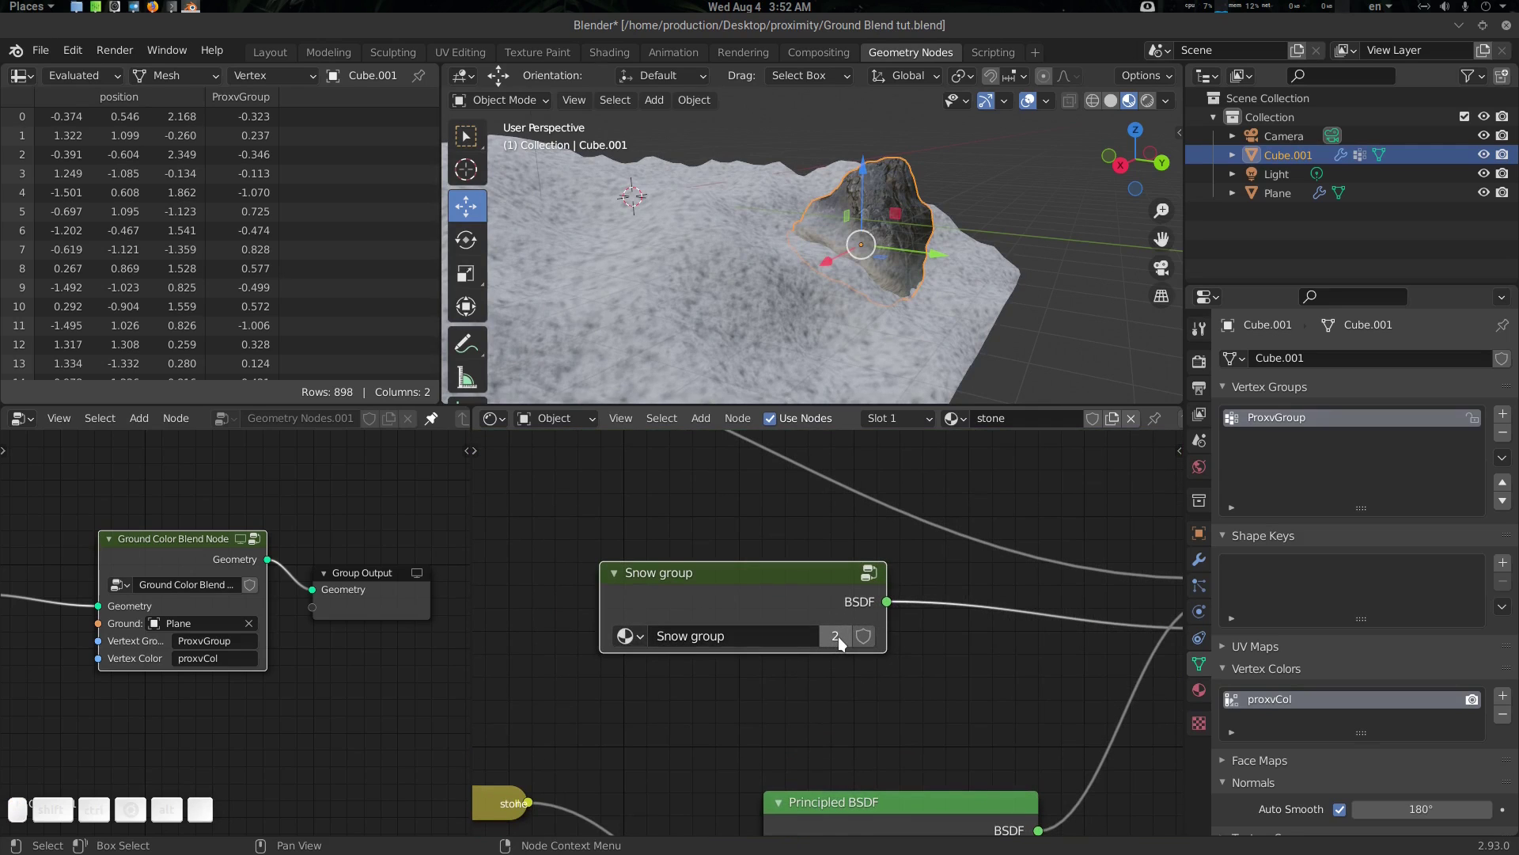
left_click_drag(789, 570, 872, 679)
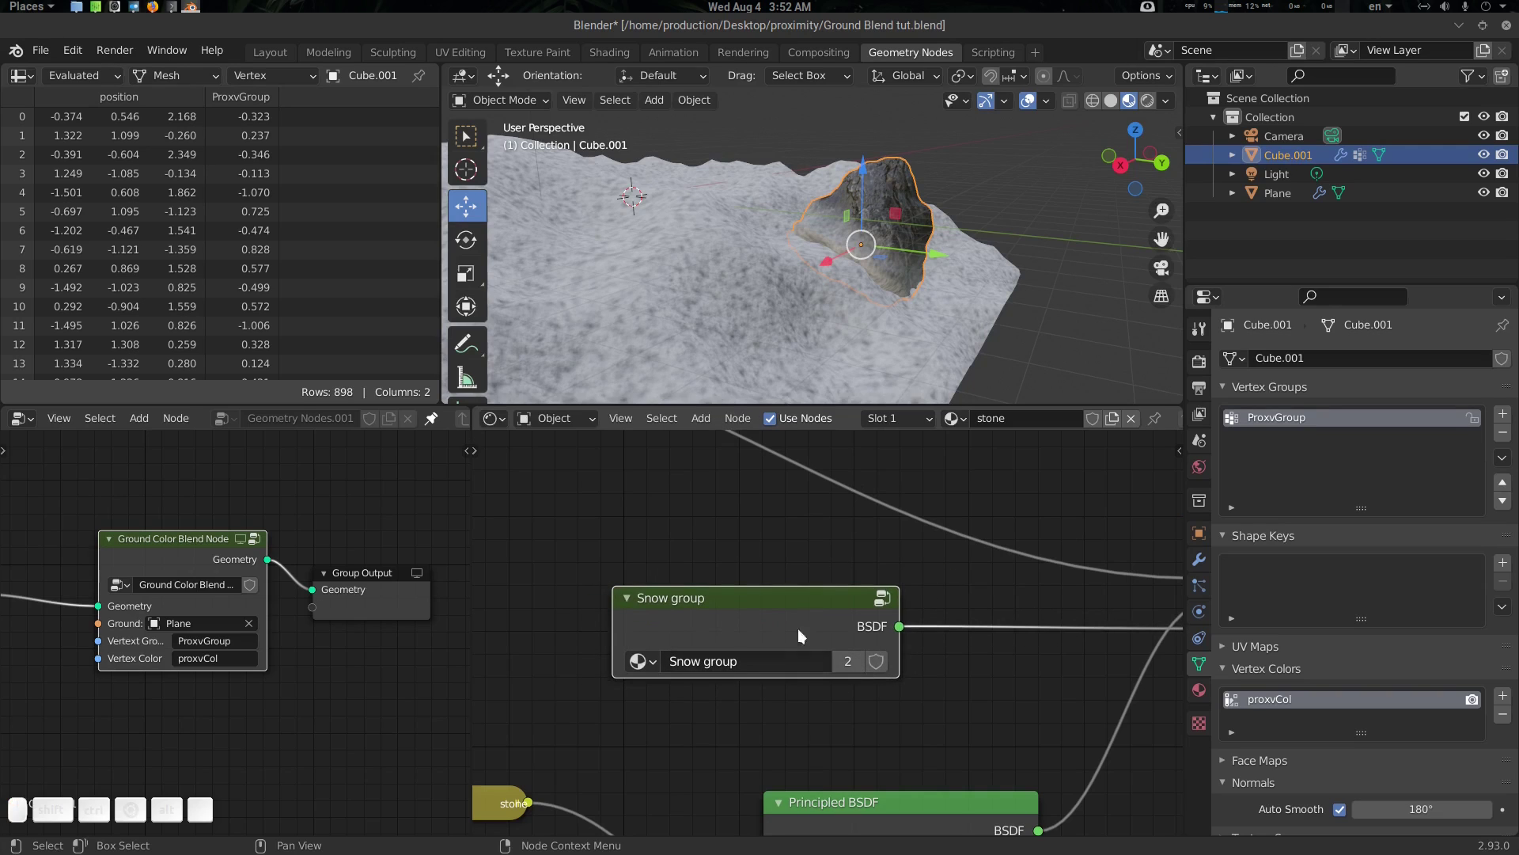
left_click(814, 608)
left_click_drag(794, 612, 791, 600)
key("Tab")
left_click_drag(859, 625, 826, 627)
key("Tab")
scroll("down", 3)
left_click(813, 607)
key("Tab")
scroll("down", 3)
left_click(813, 657)
scroll("down", 3)
scroll("up", 3)
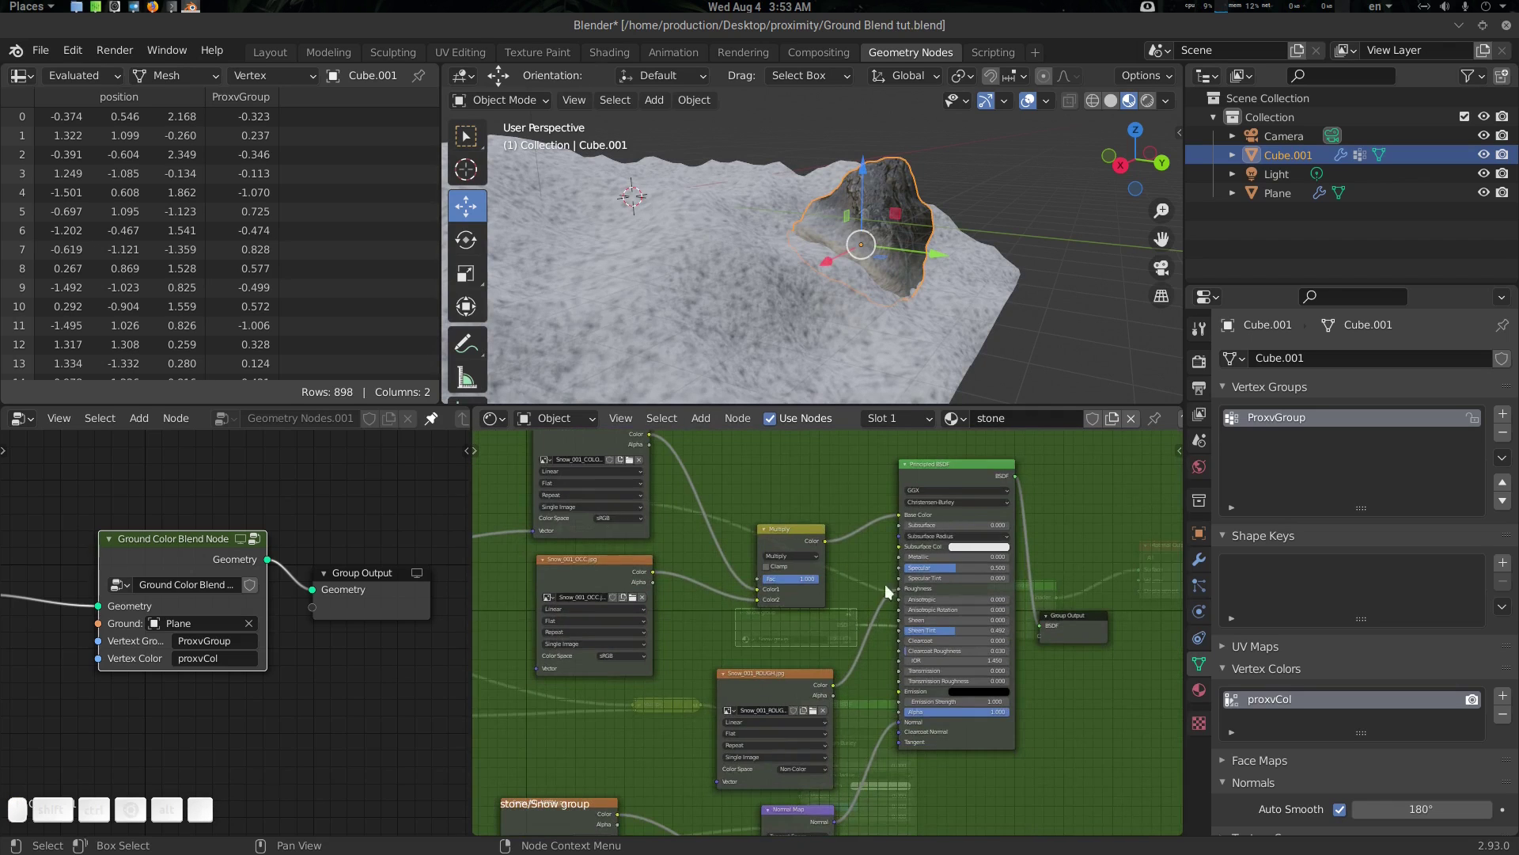
scroll("up", 3)
left_click(853, 586)
left_click(1104, 672)
key("Tab")
scroll("up", 3)
left_click(765, 668)
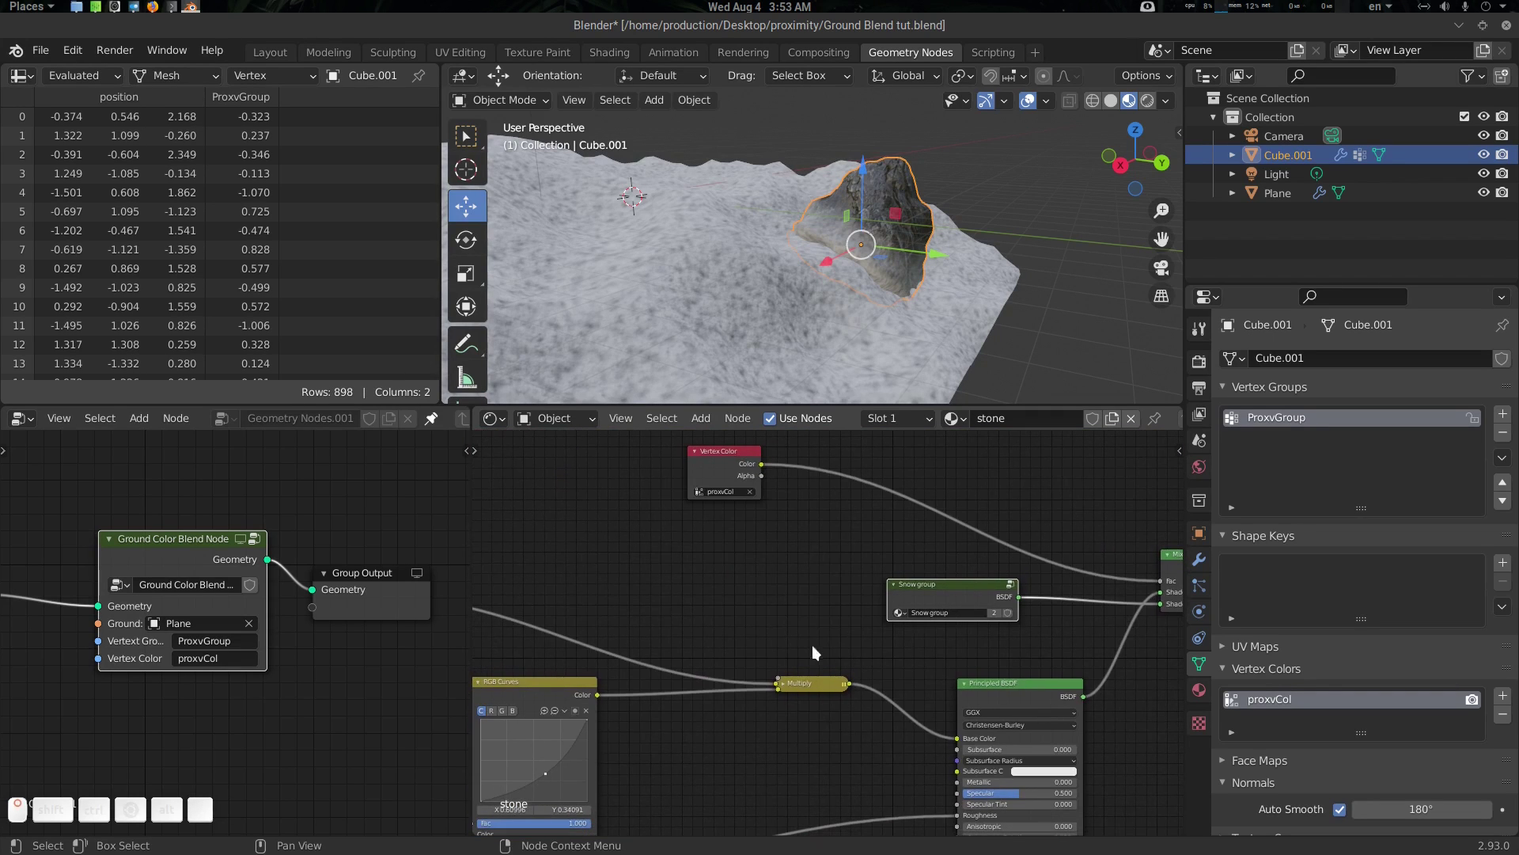
Orbit the viewport to inspect the rock on the snow
left_click(910, 317)
left_click(940, 300)
key("shift+alt+a")
left_click(947, 205)
scroll("down", 3)
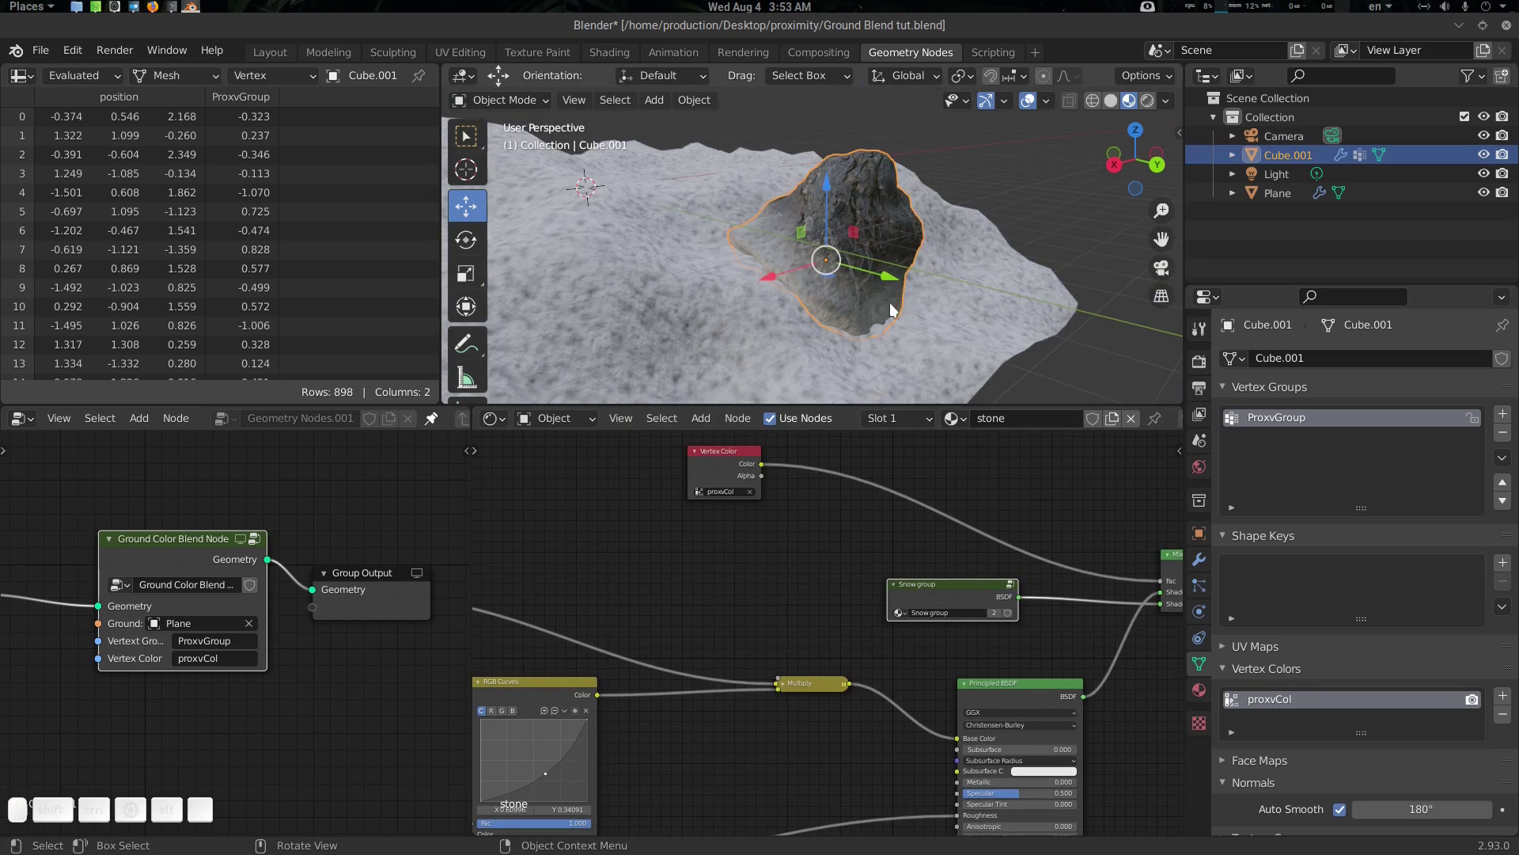
left_click(921, 328)
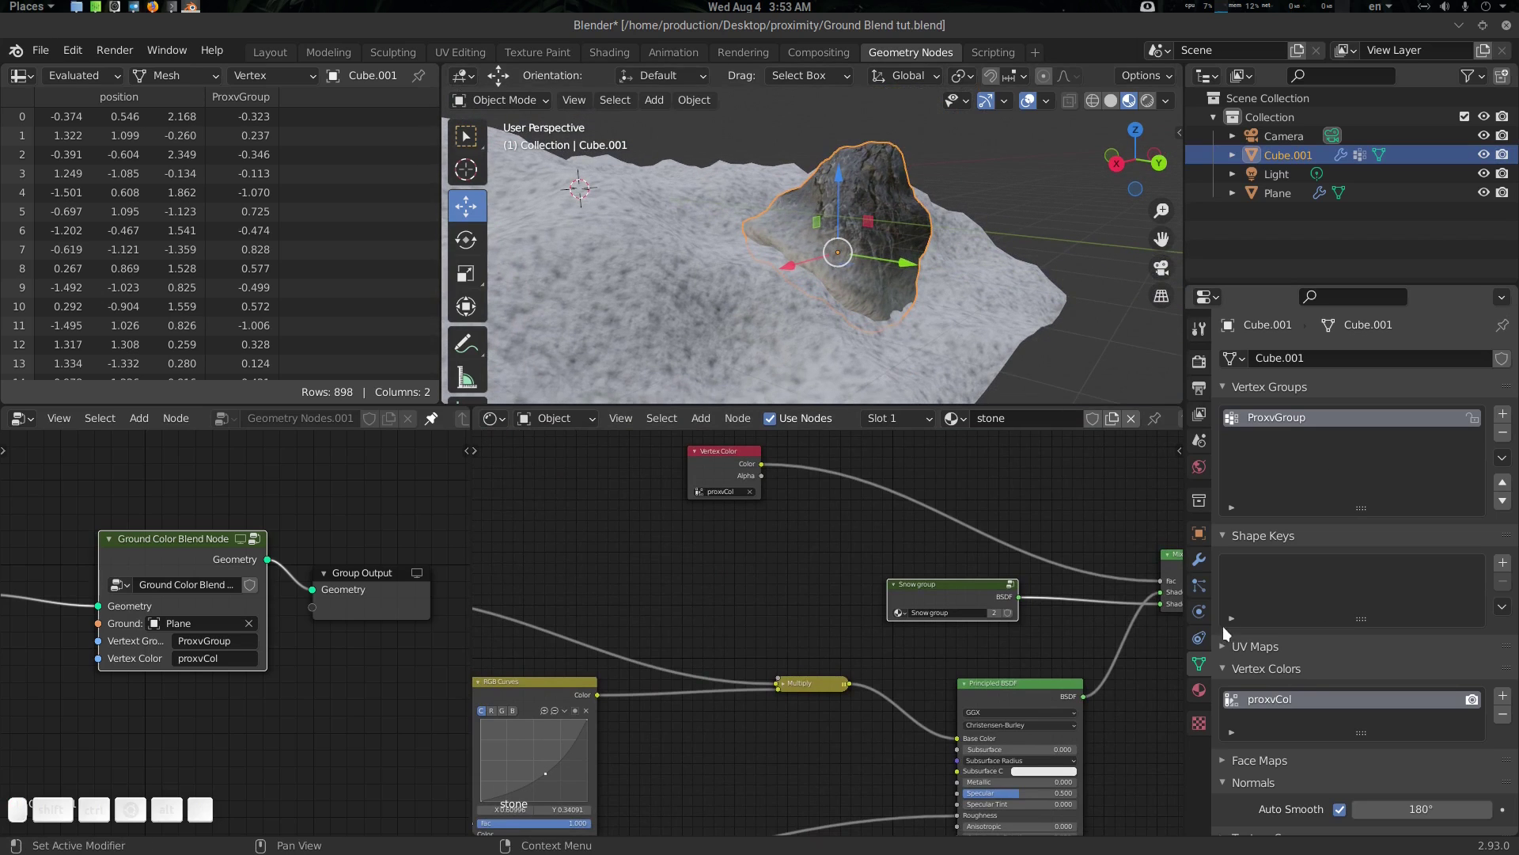
Show the rock's Modifier Properties and bring up the Add Modifier list
left_click(1204, 567)
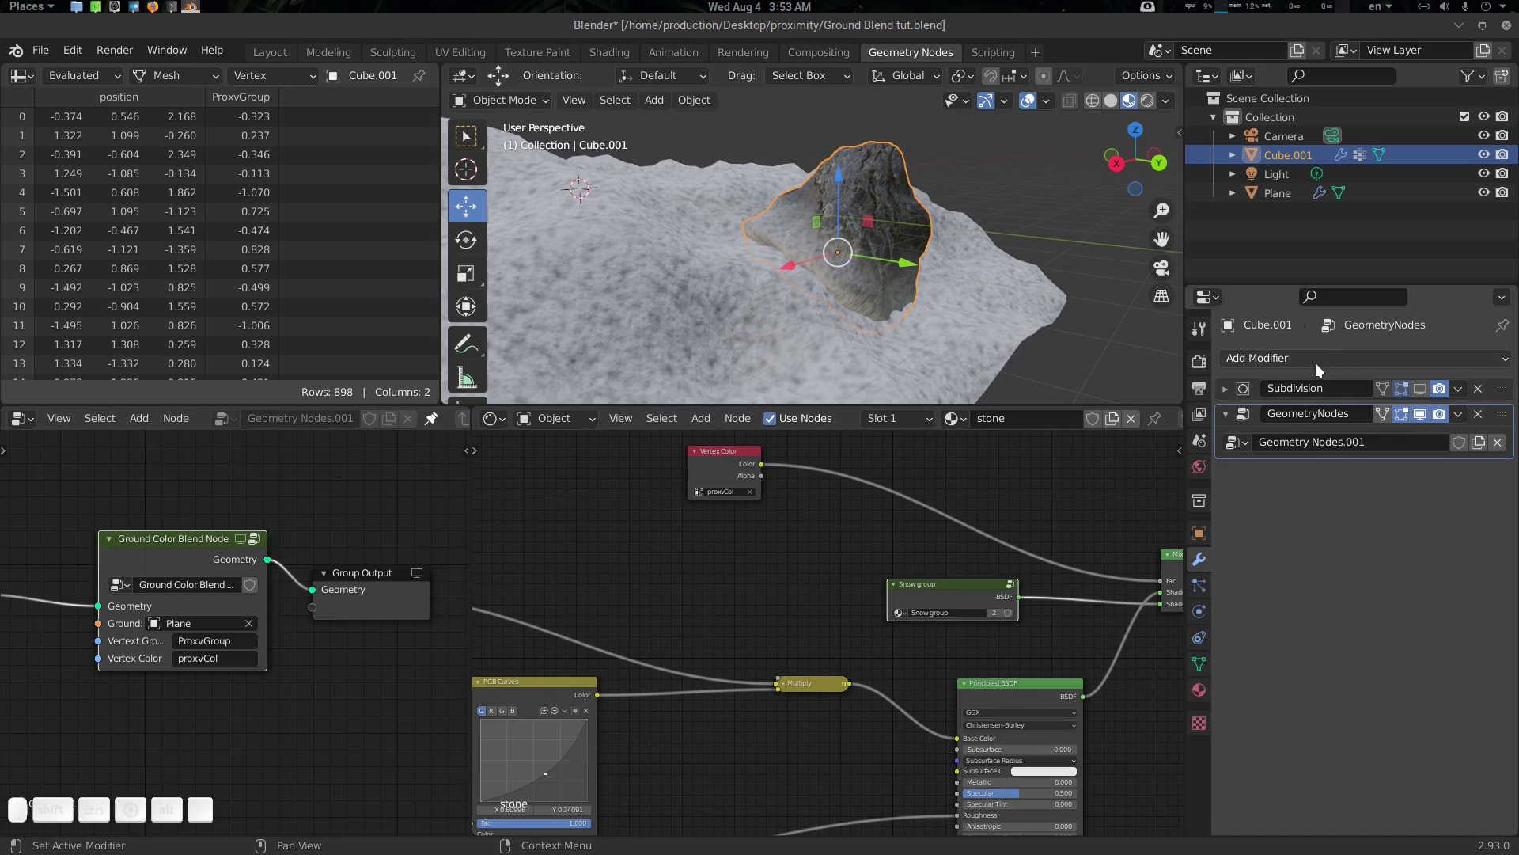
left_click(172, 550)
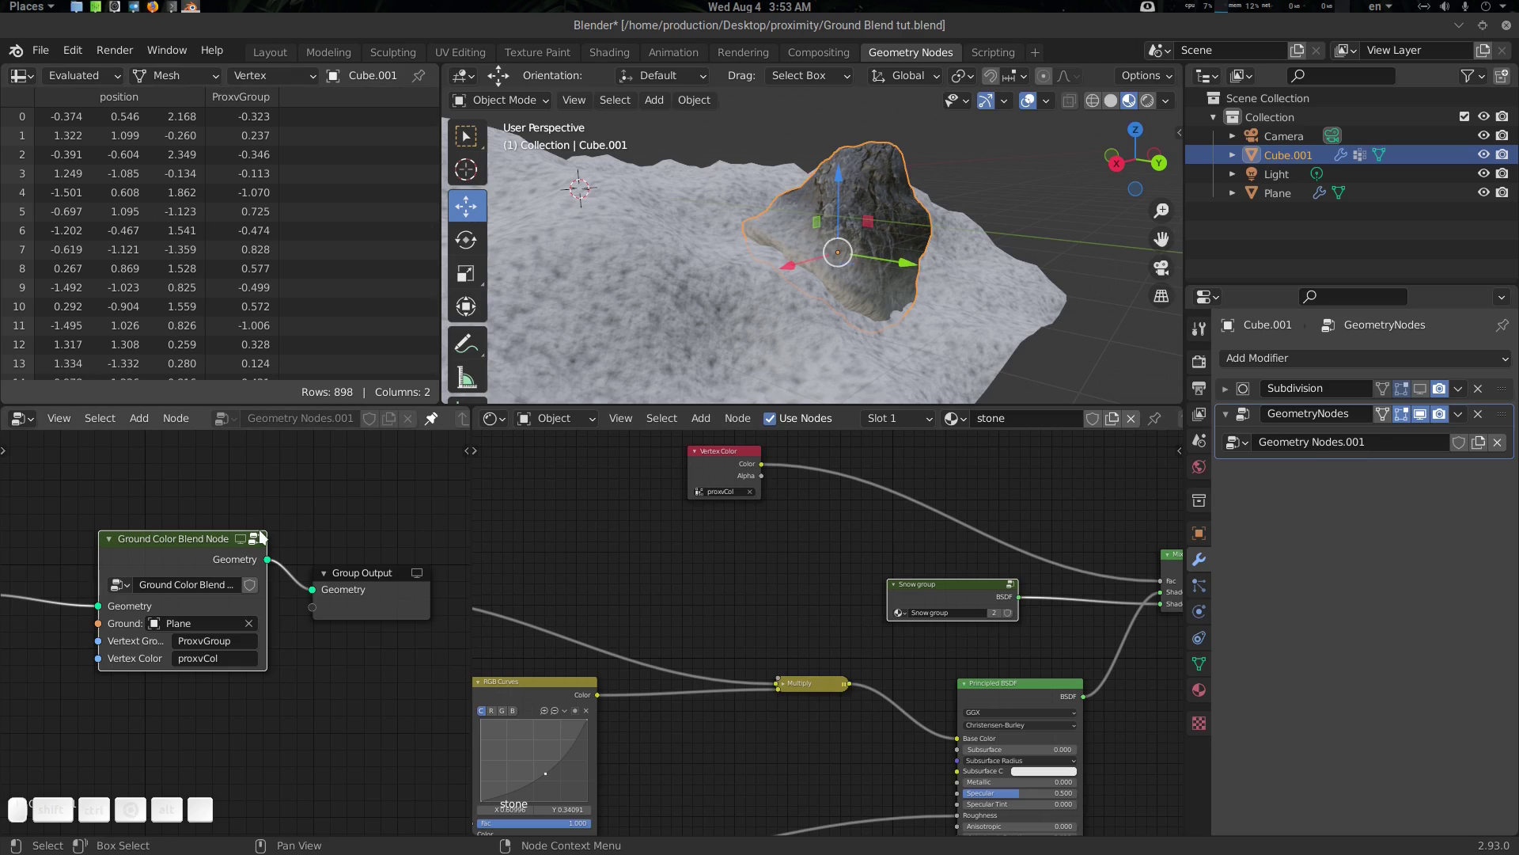
left_click(803, 306)
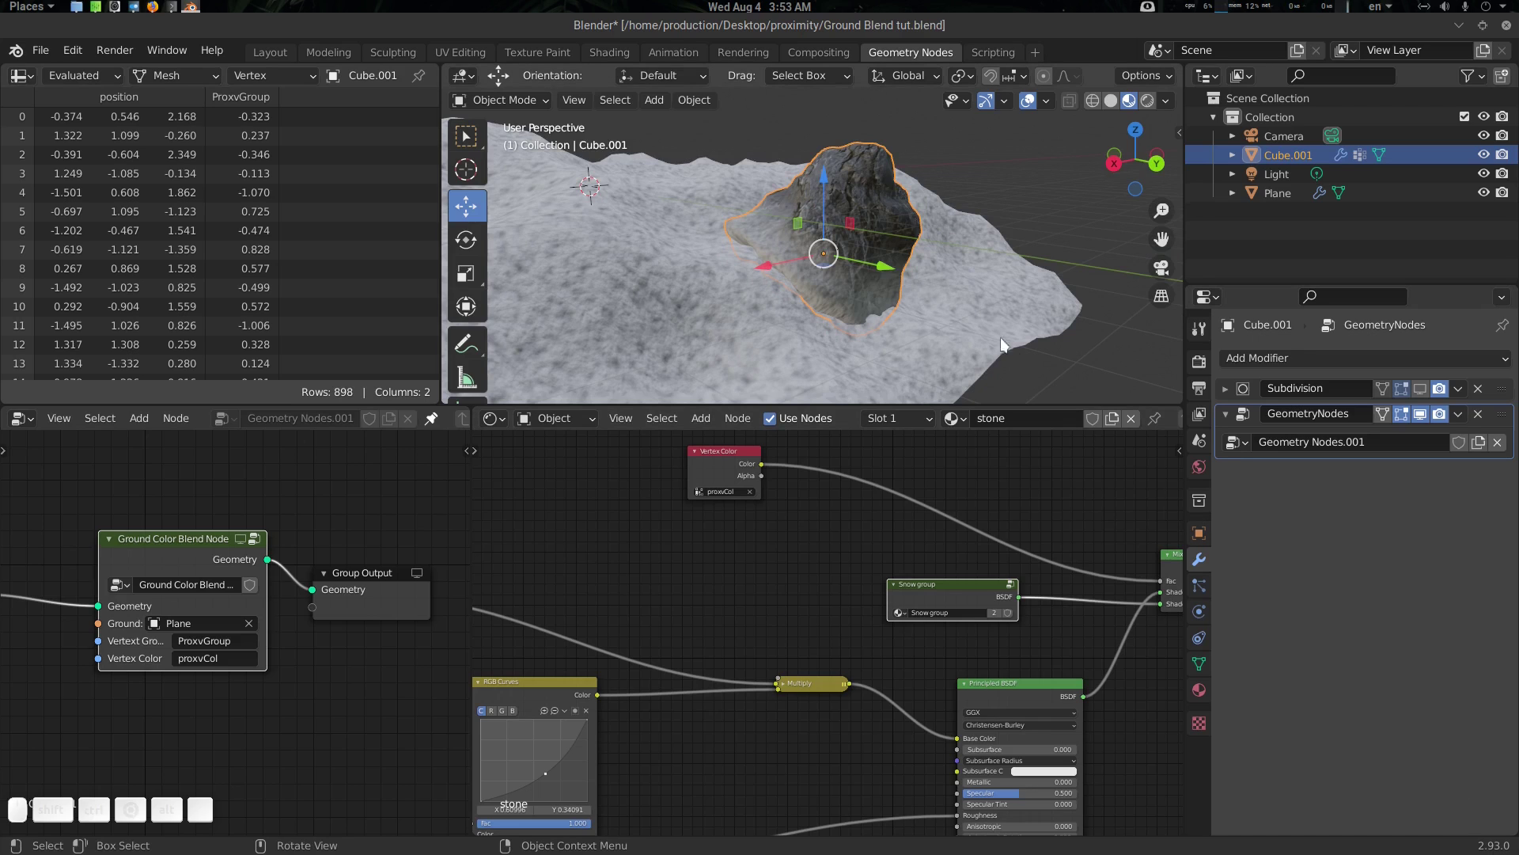
scroll("up", 3)
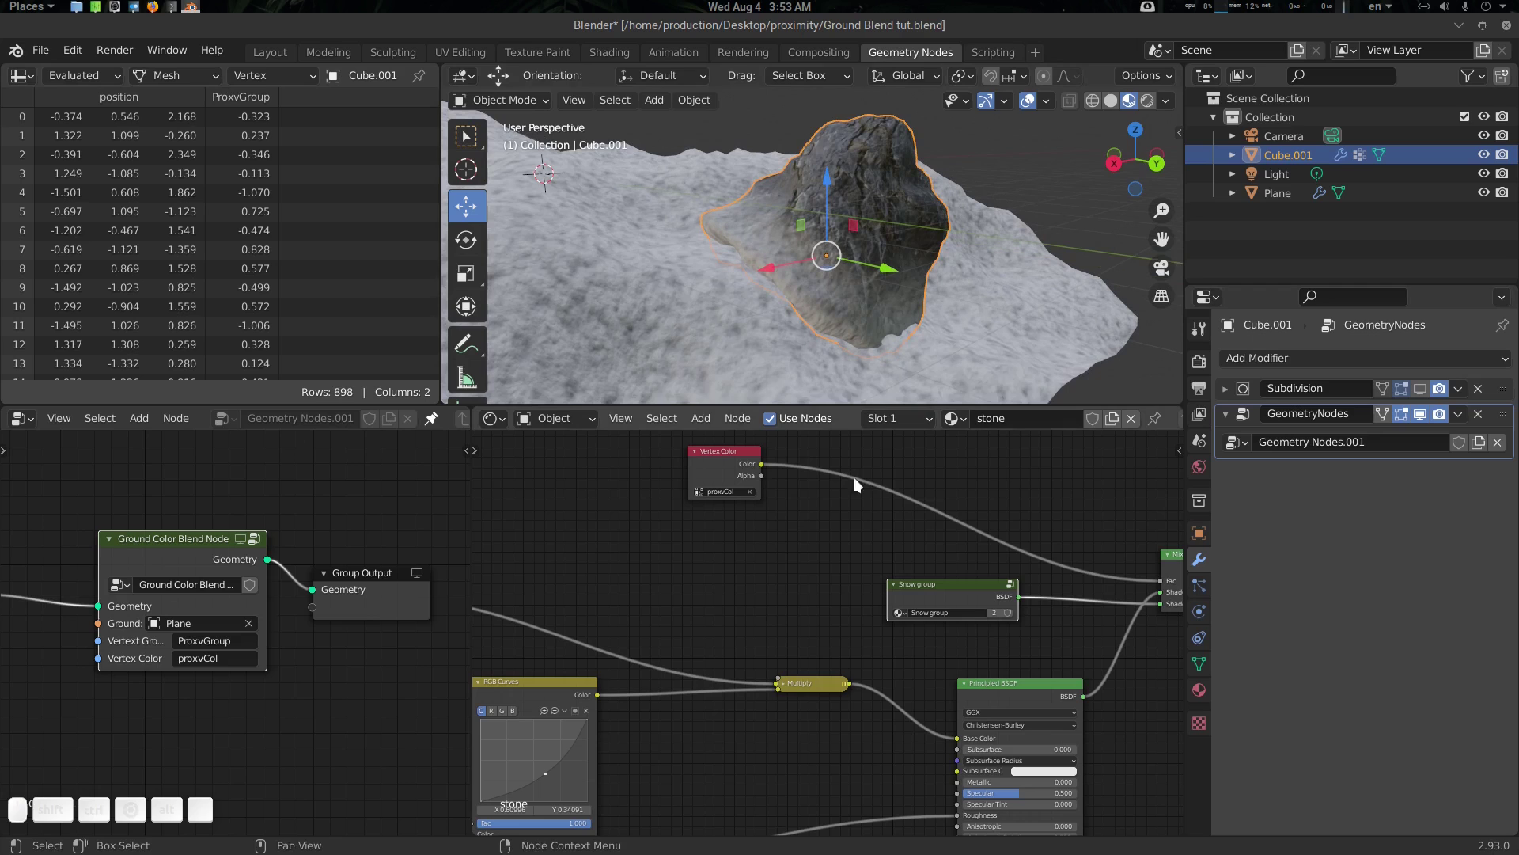
left_click(1288, 364)
Add a Data Transfer modifier with Plane as source, ProxvGroup vertex group, transferring face corner custom normals
left_click(996, 410)
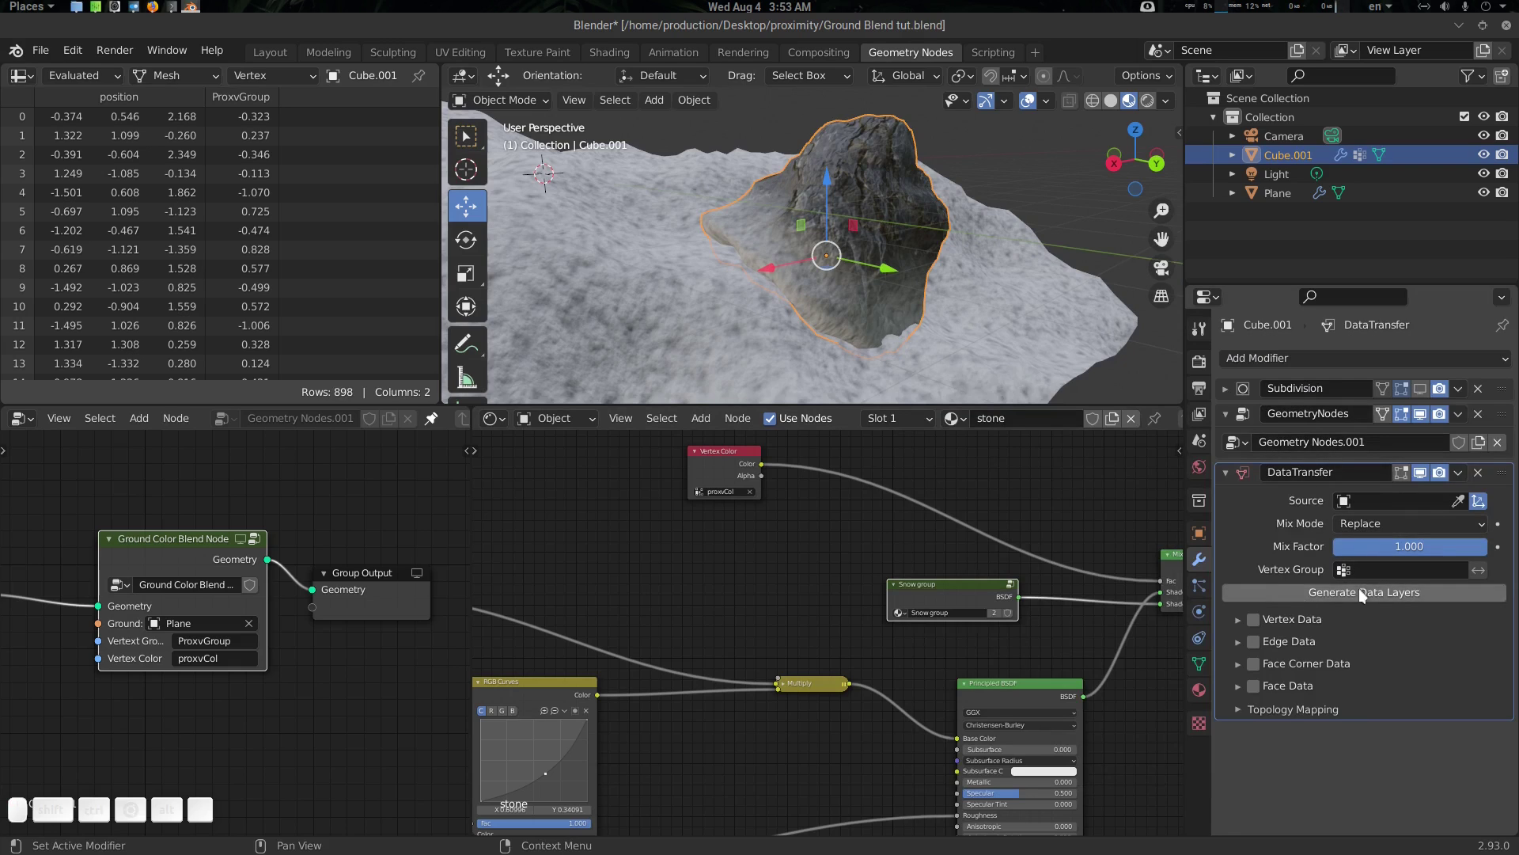
left_click(1463, 508)
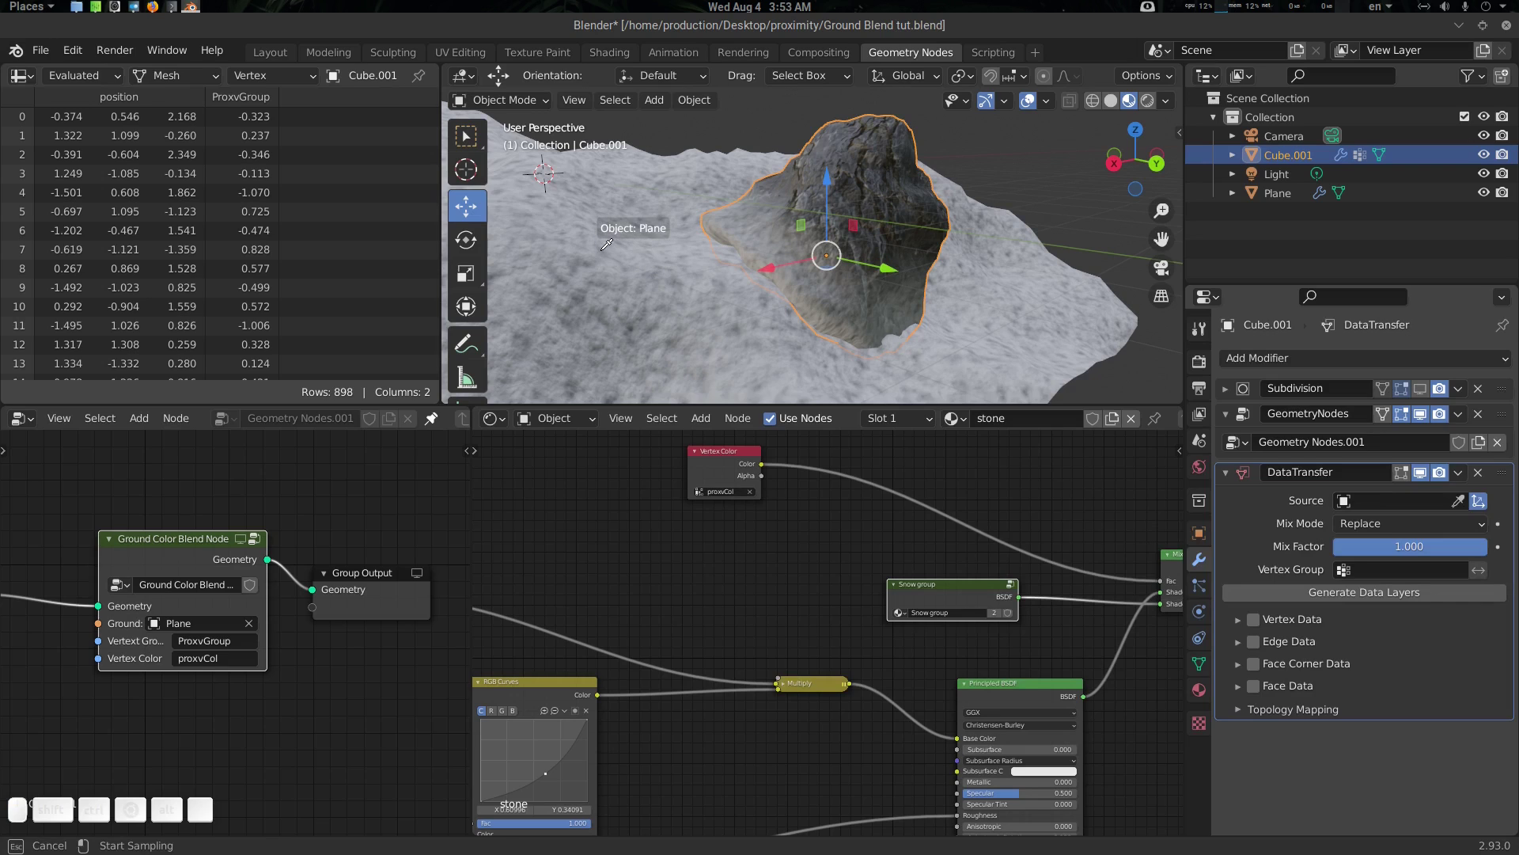
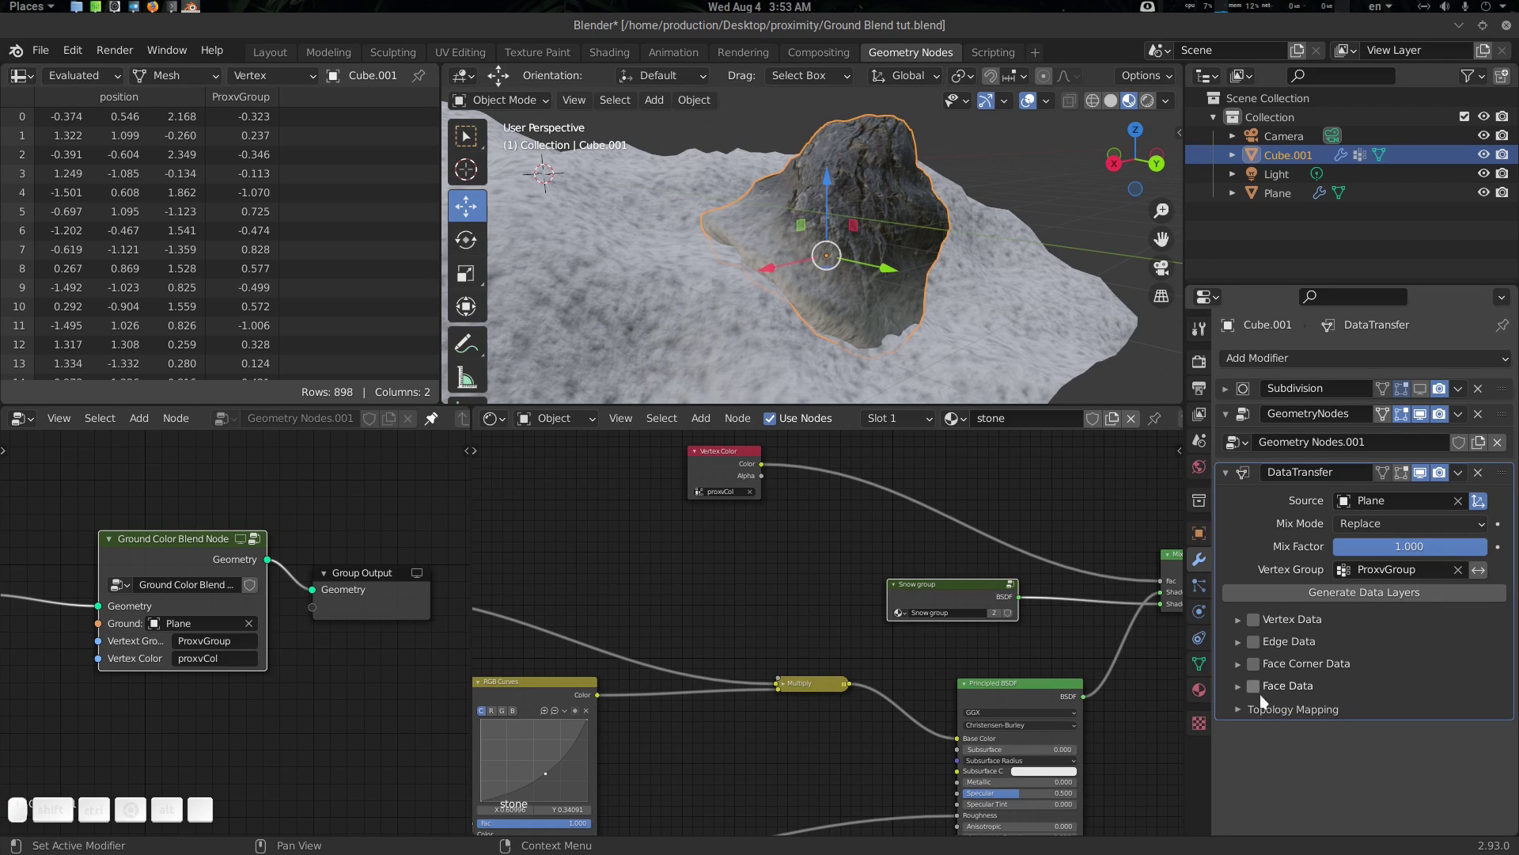
left_click(1239, 668)
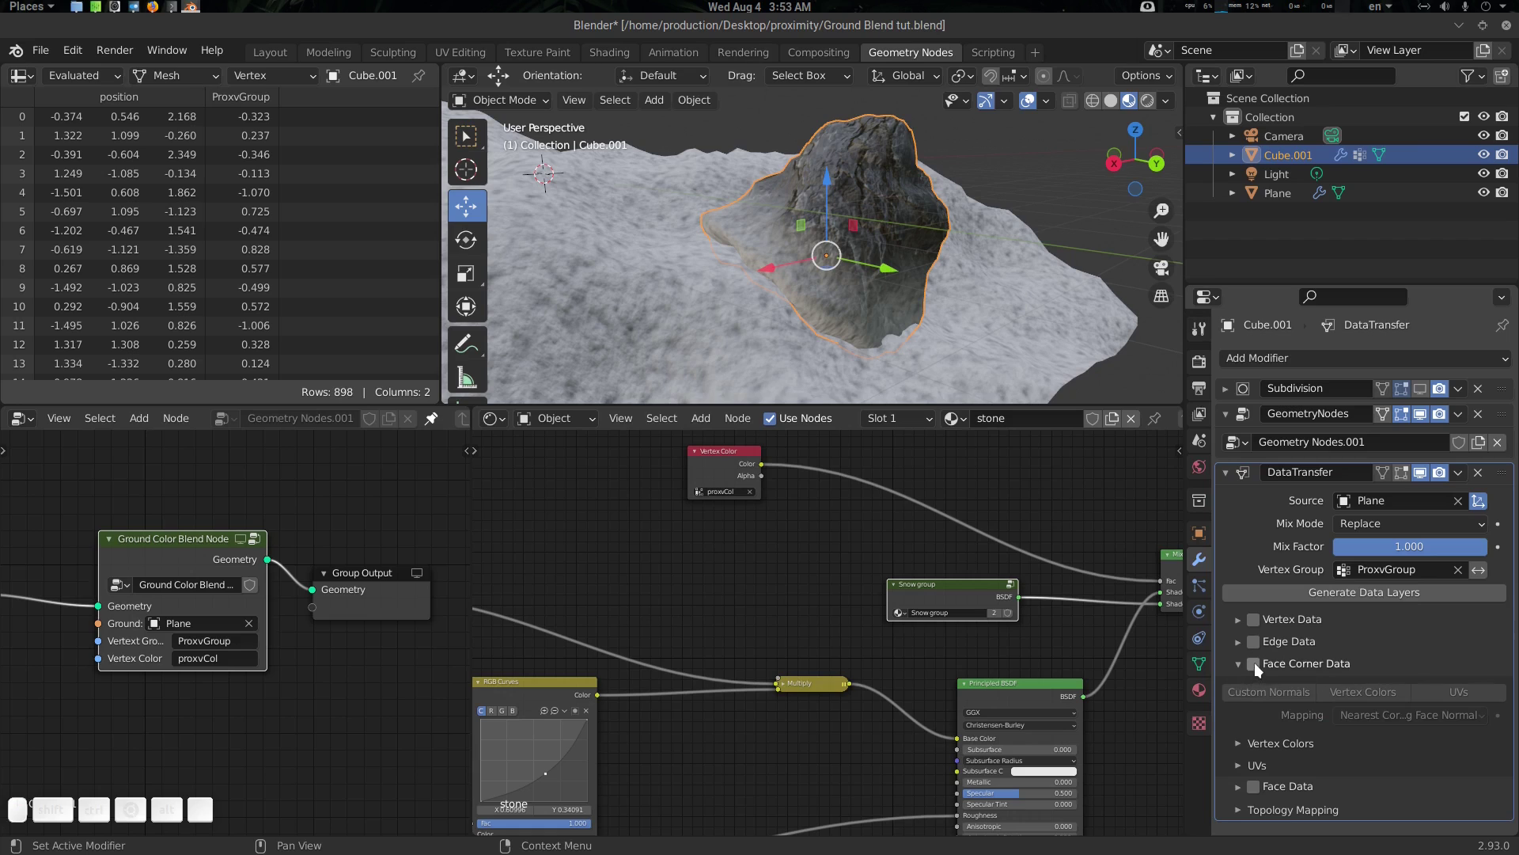
left_click(1259, 669)
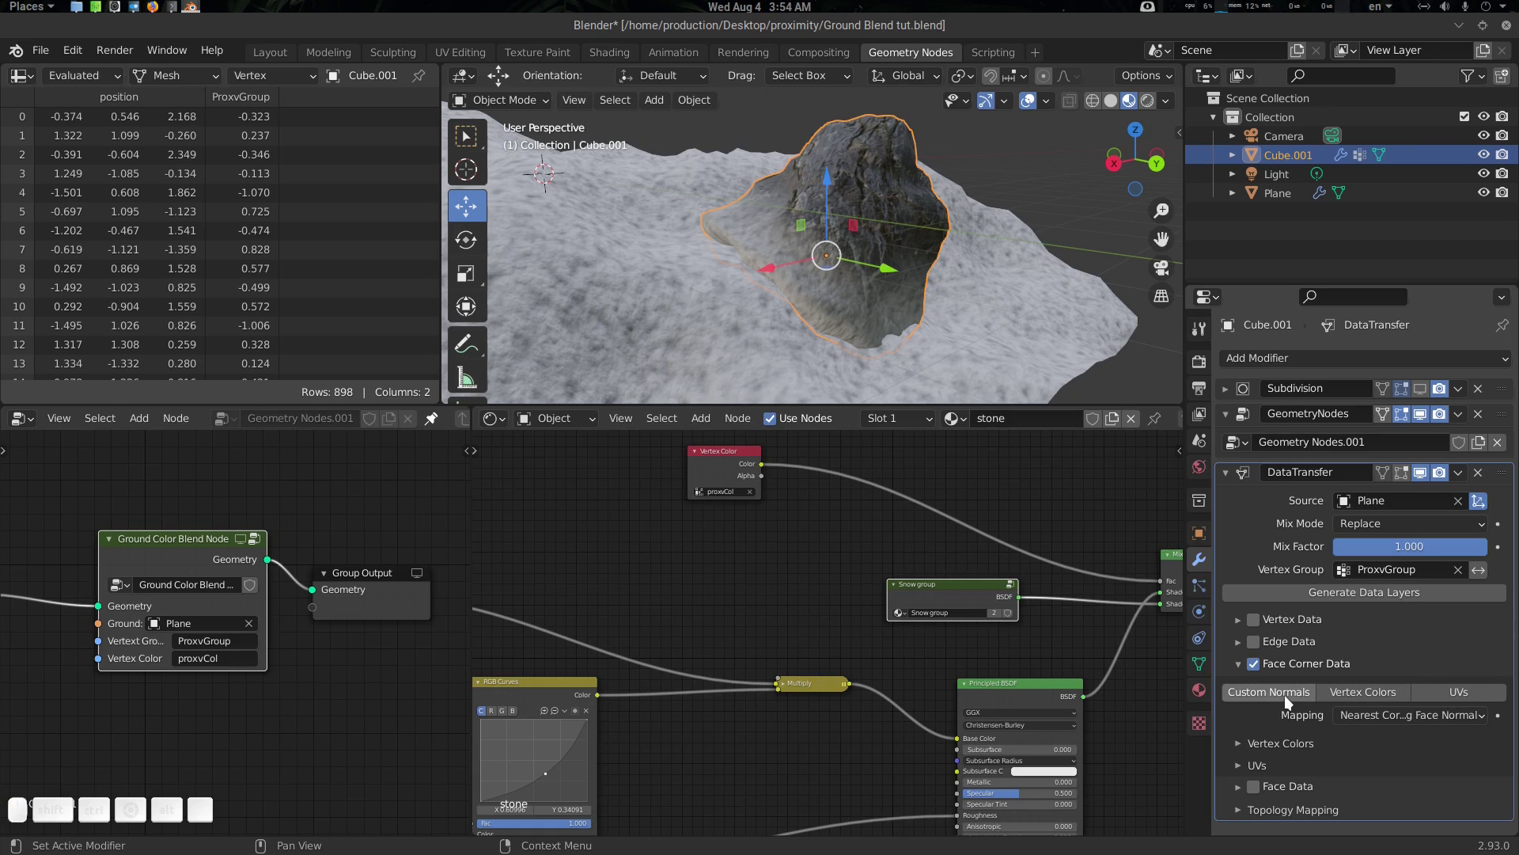
left_click(1289, 701)
Zoom in on where the rock meets the snow to check the blended normals
left_click(947, 333)
key("alt+a")
left_click_drag(835, 325, 721, 336)
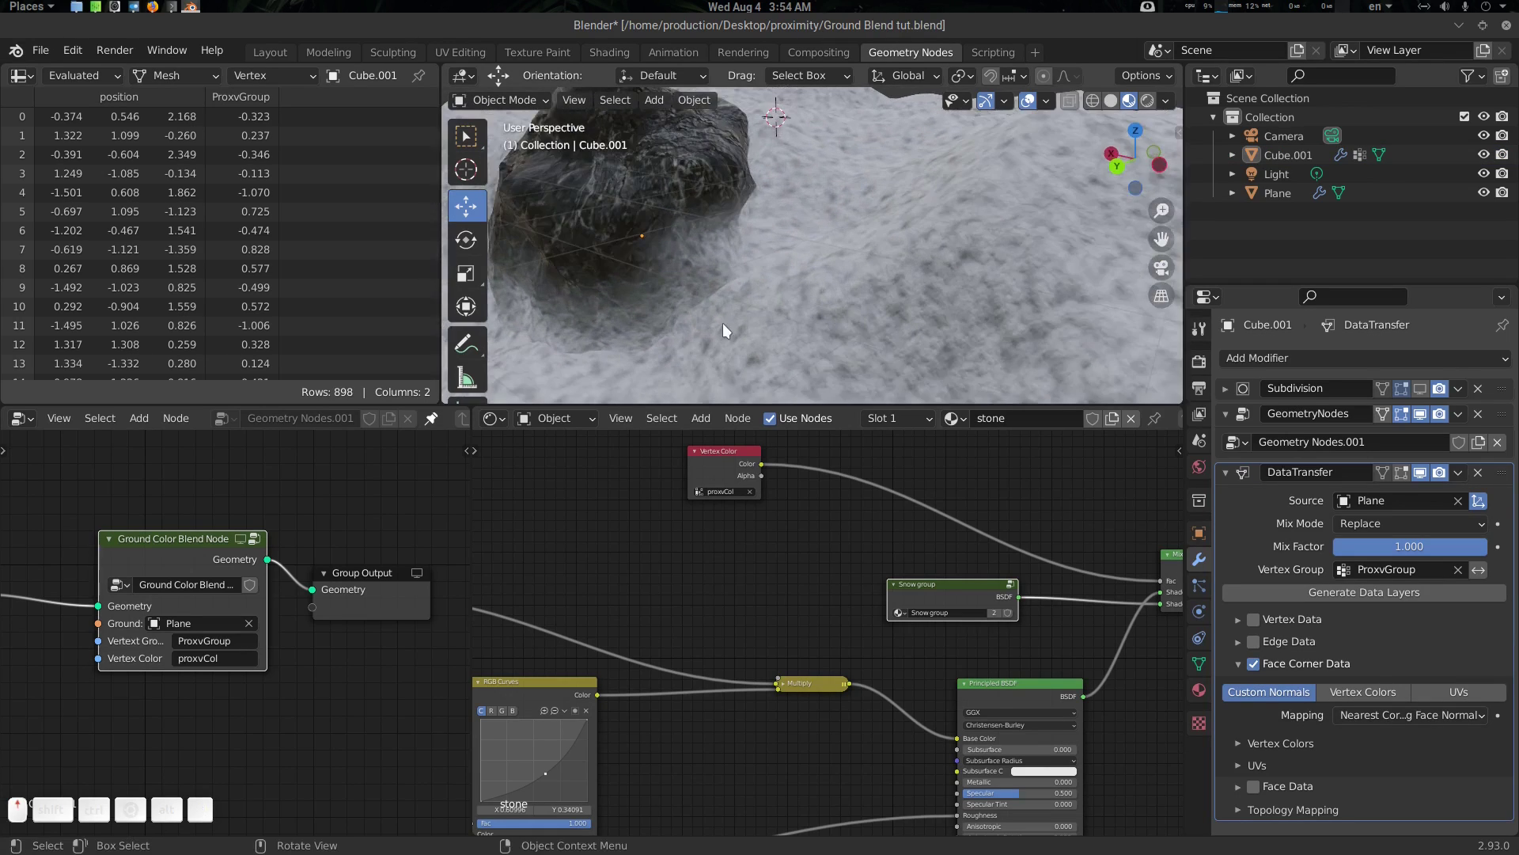
Maximize the 3D viewport and frame the whole snowy ground with the rock
left_click(734, 314)
left_click(797, 305)
key("ctrl+shift+space")
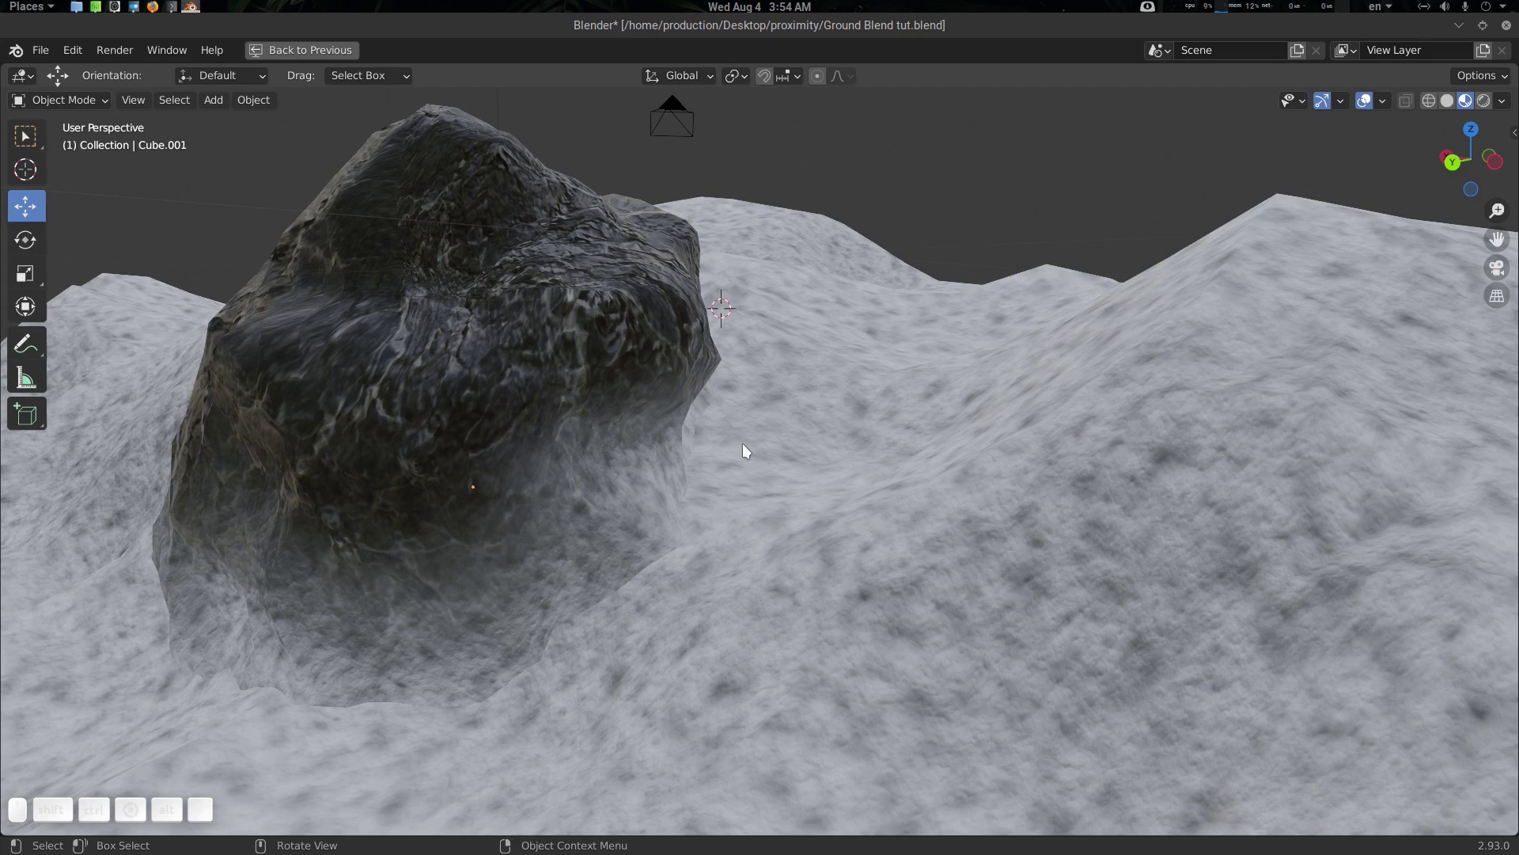
key("z")
scroll("down", 3)
middle_click(802, 491)
left_click(842, 471)
middle_click(877, 471)
left_click(935, 473)
key("z")
left_click_drag(928, 494, 708, 504)
Trackball-rotate the rock and check its base still blends into the snow
left_click(629, 416)
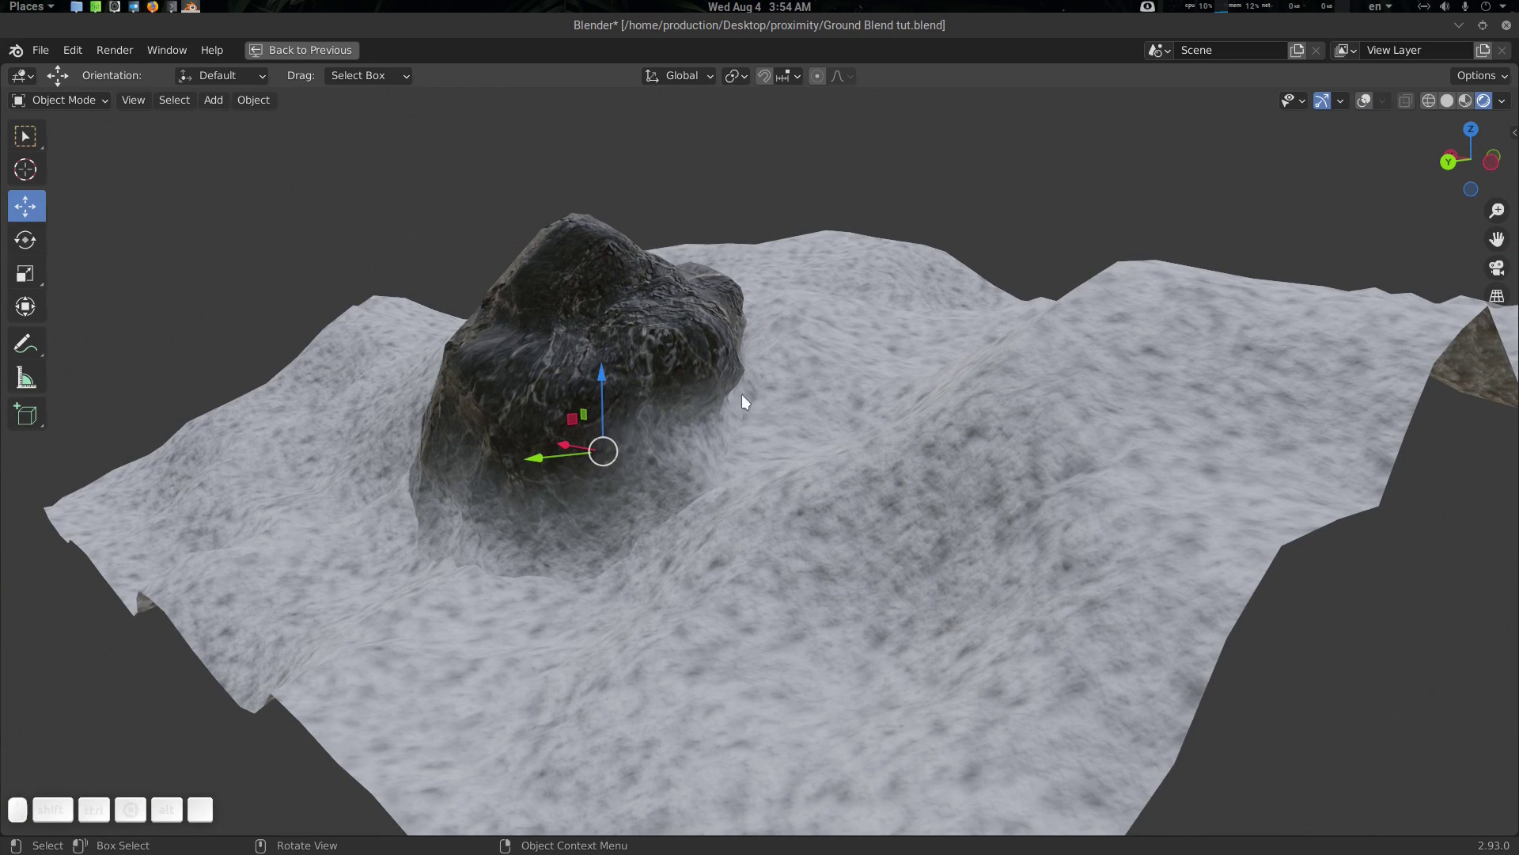
key("r")
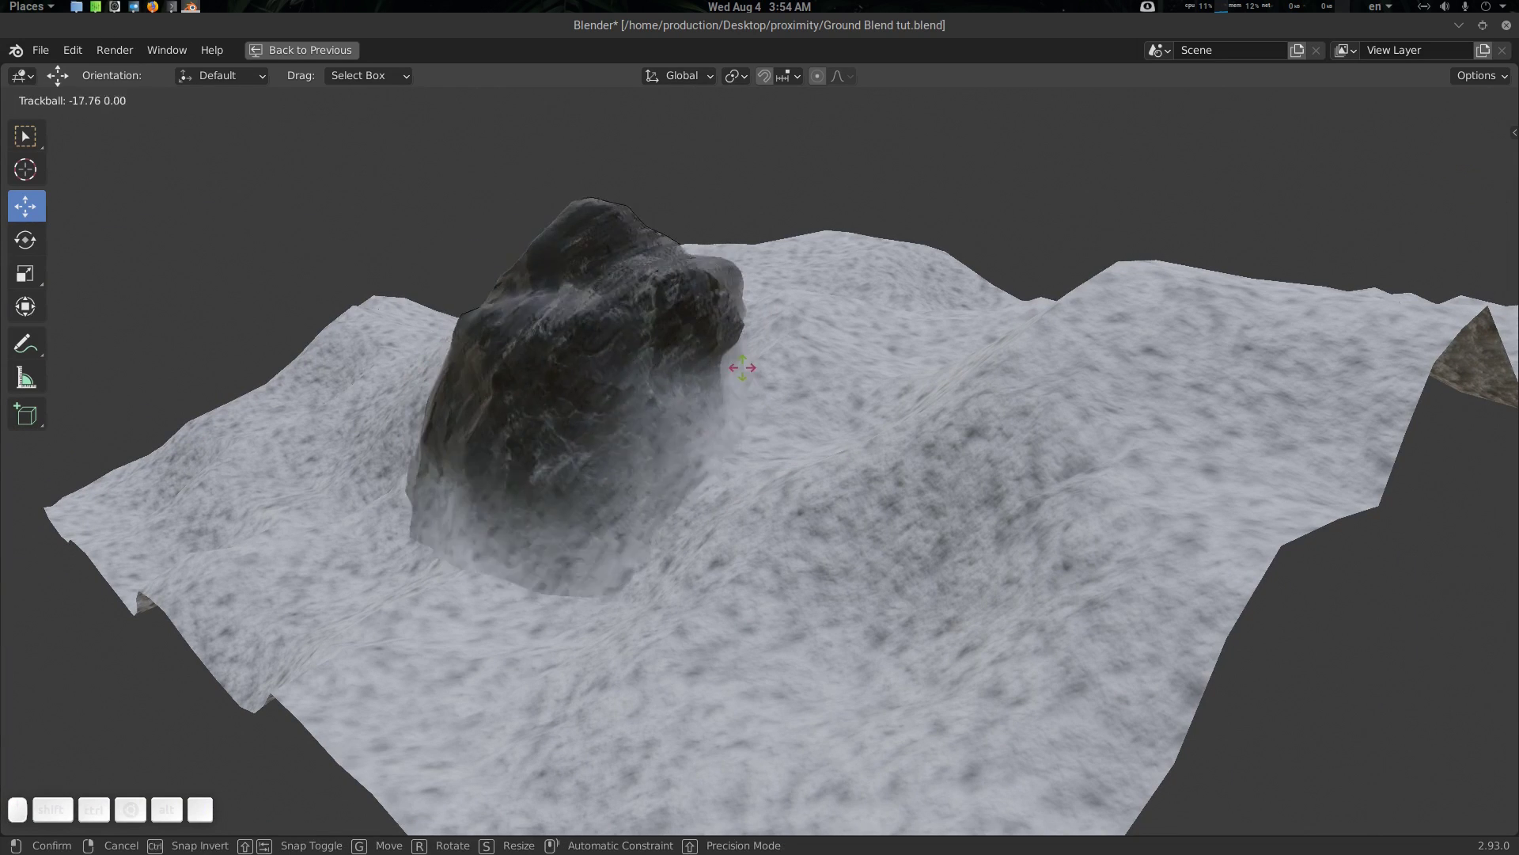
left_click(755, 366)
scroll("down", 3)
key("alt+a")
left_click_drag(797, 511, 1025, 521)
Return the 3D viewport to its normal size and look around the scene
key("ctrl+space")
scroll("up", 3)
middle_click(916, 327)
middle_click(890, 258)
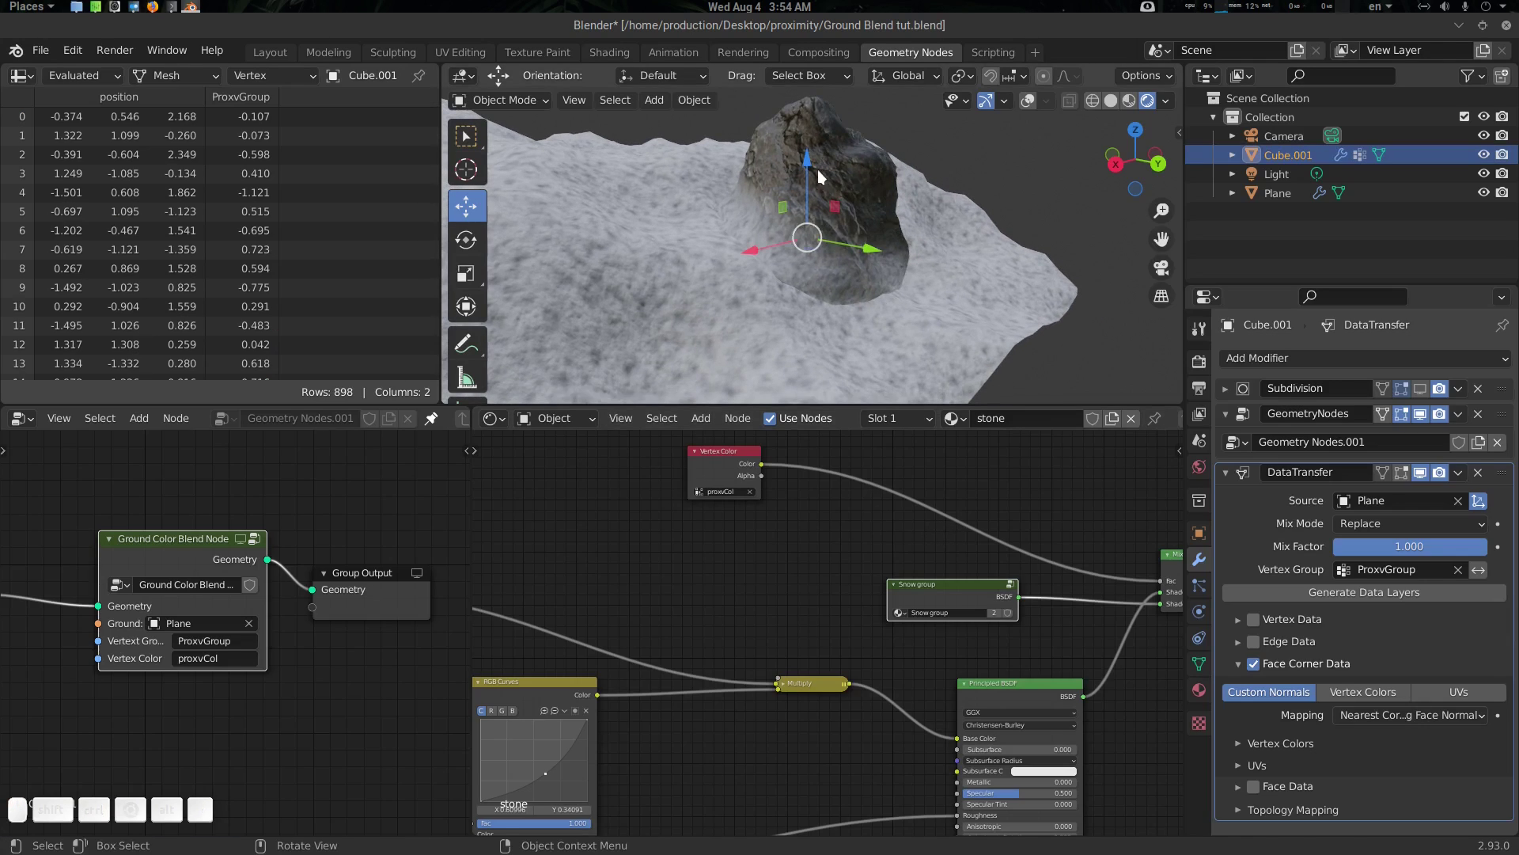
Drag the rock with the move gizmo to a lower spot so its base re-blends into the snow
left_click_drag(806, 177, 898, 288)
left_click_drag(860, 292, 804, 216)
left_click_drag(758, 186, 800, 179)
left_click(800, 179)
left_click(858, 228)
scroll("up", 3)
left_click(821, 261)
left_click(877, 522)
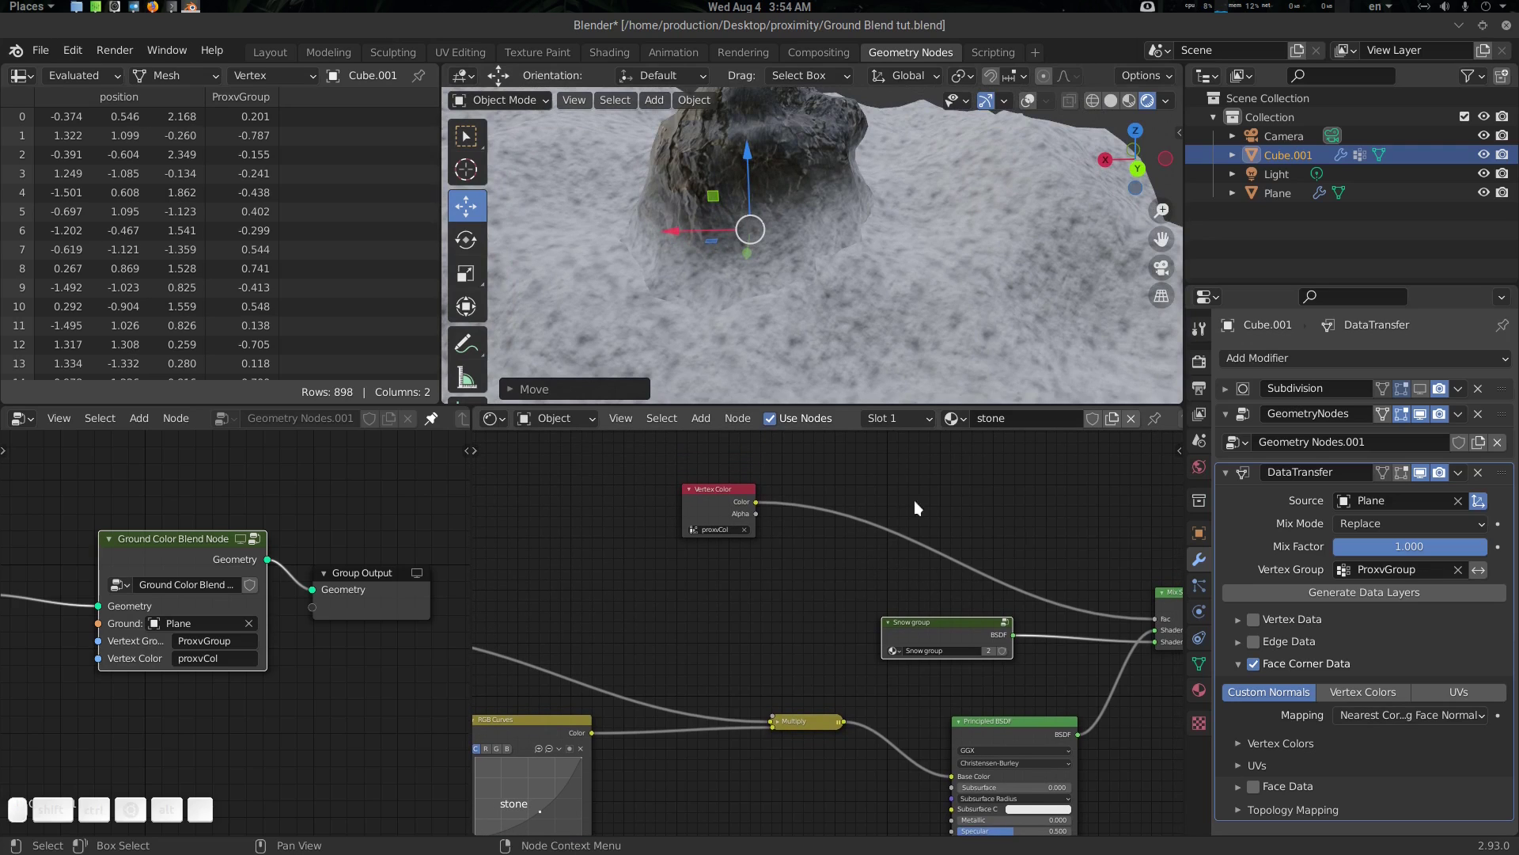
left_click(860, 579)
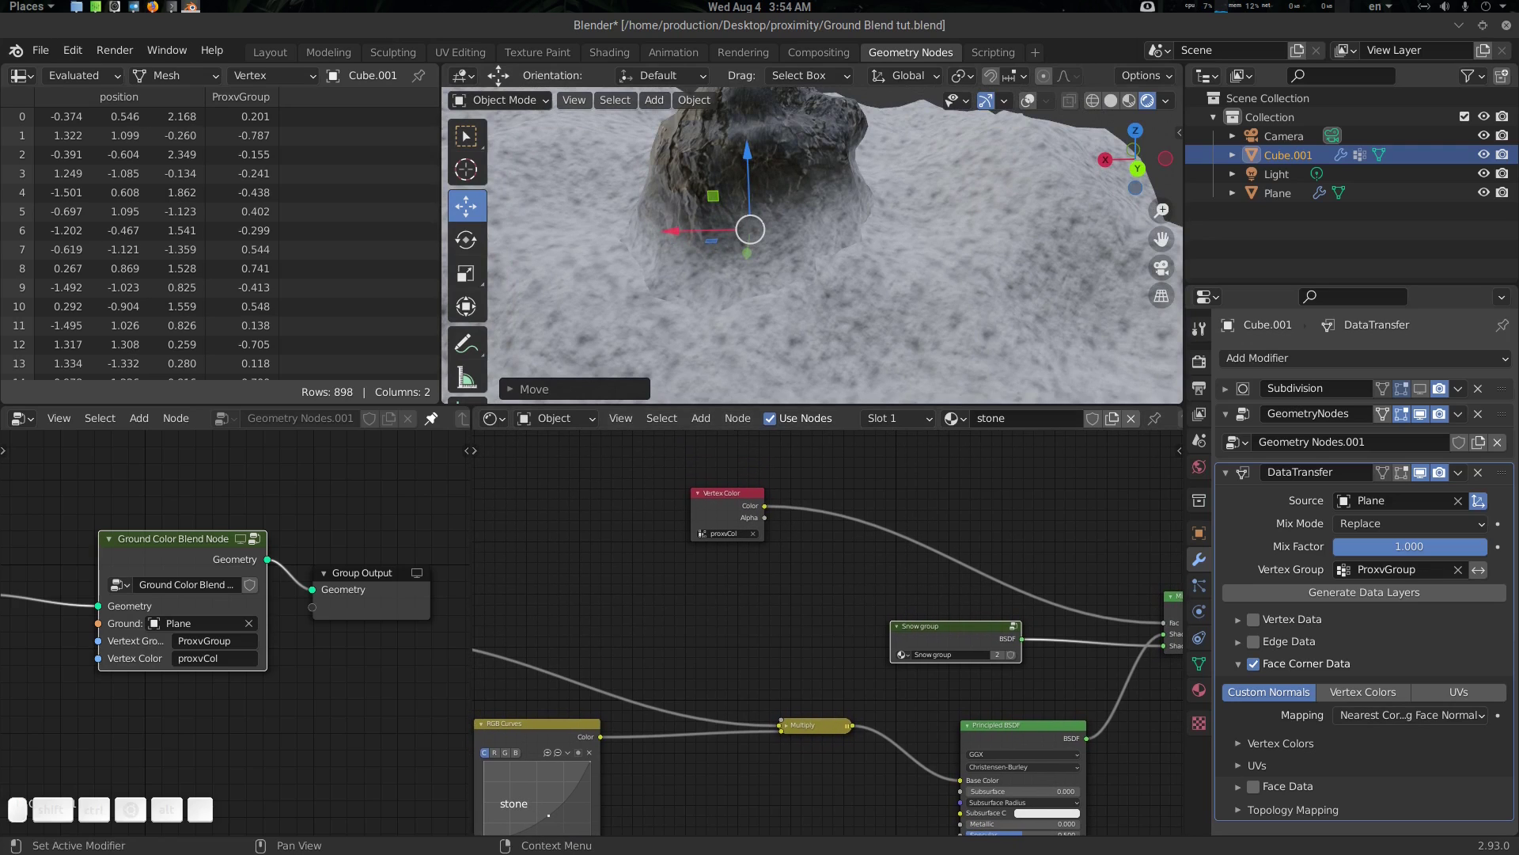
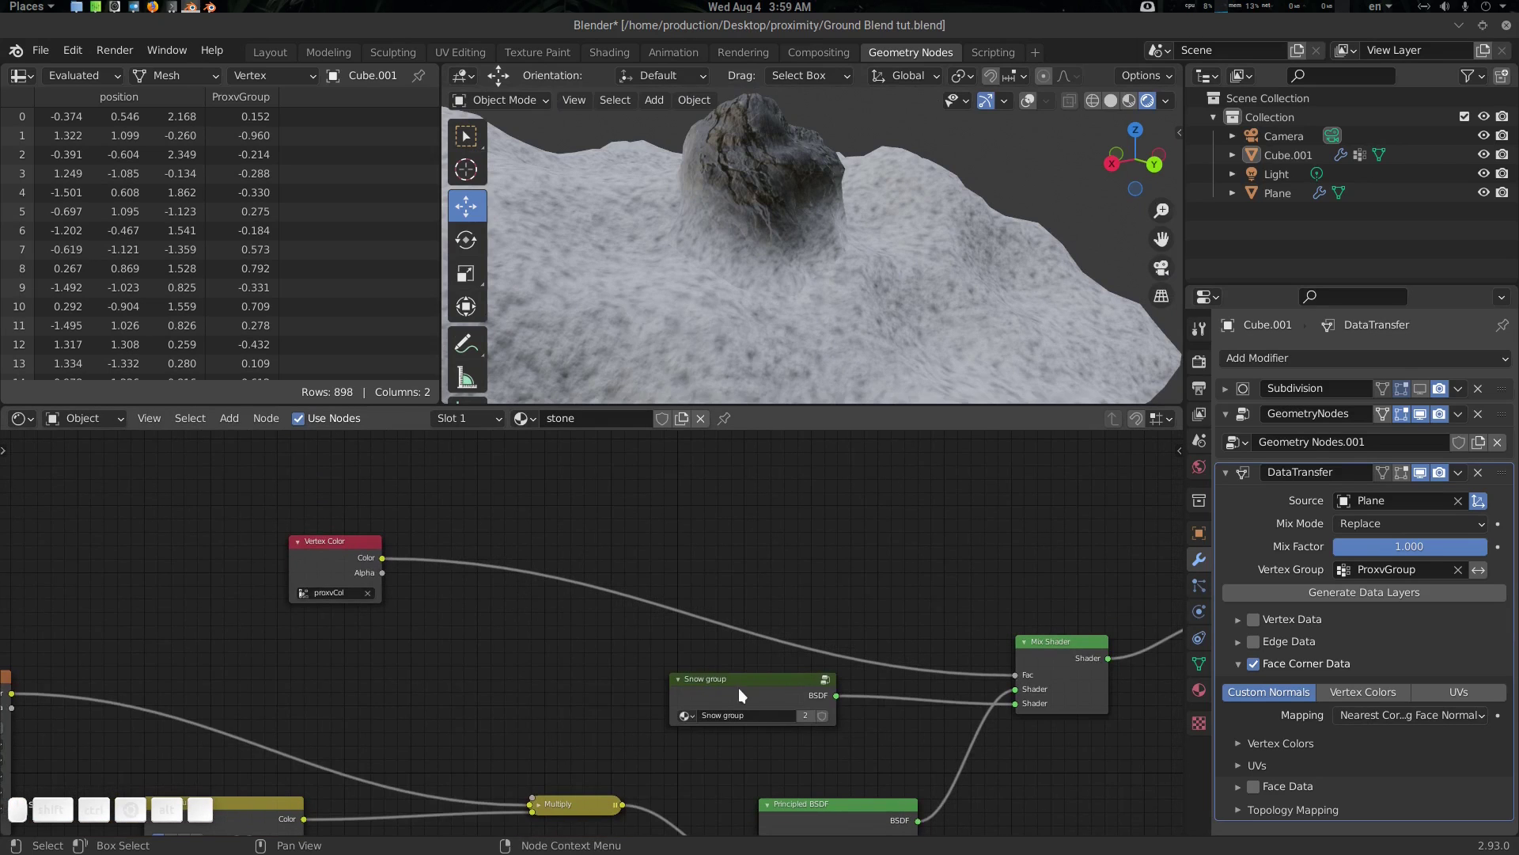
Switch to the Layout workspace with the rock viewport beside an enlarged Shader Editor of the stone material
left_click(703, 693)
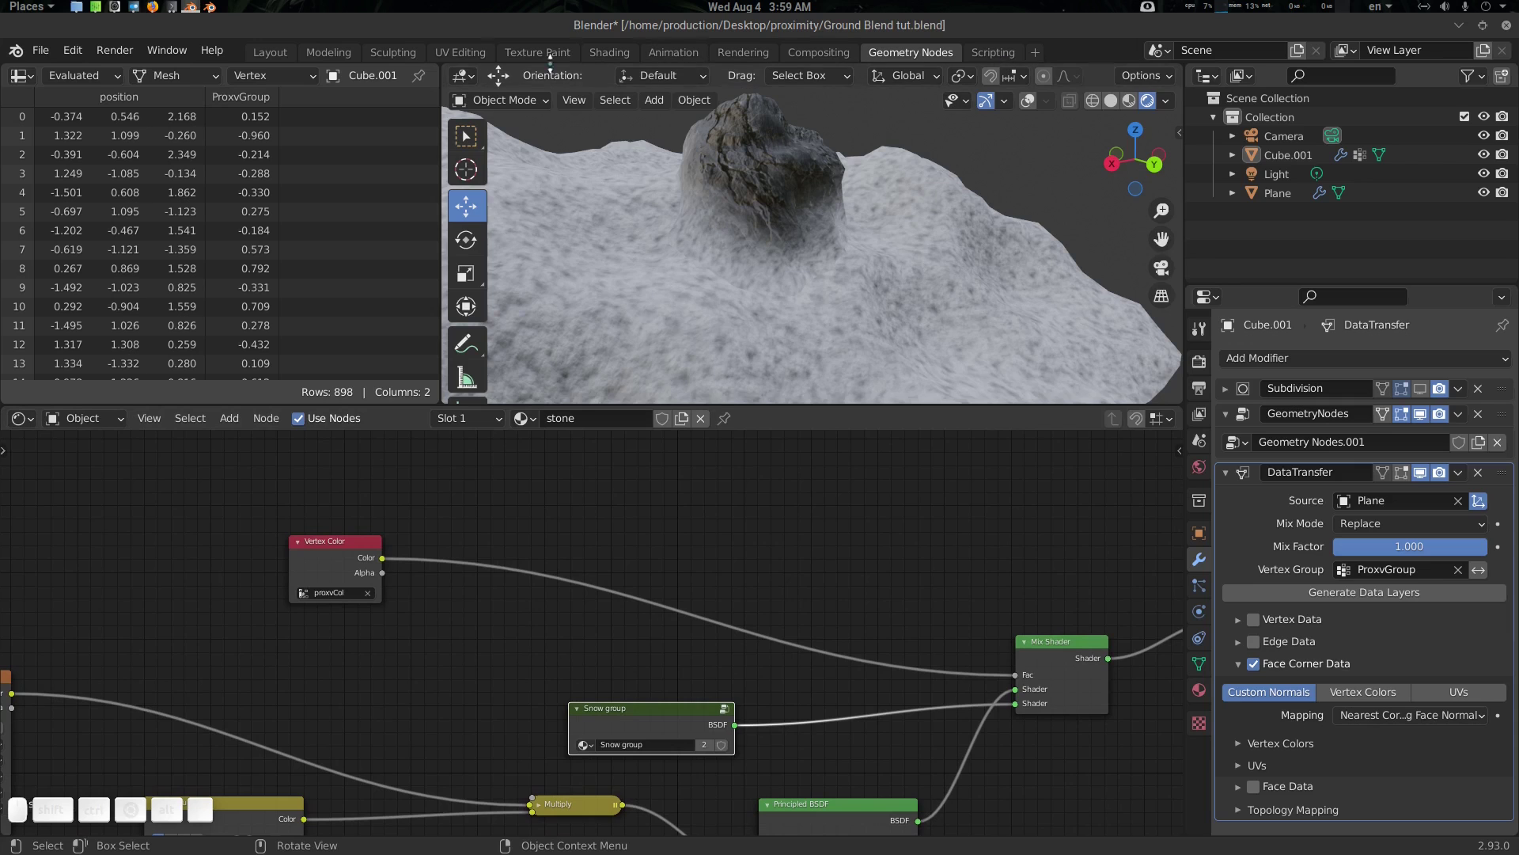
left_click(283, 59)
scroll("down", 3)
scroll("up", 3)
left_click(1080, 381)
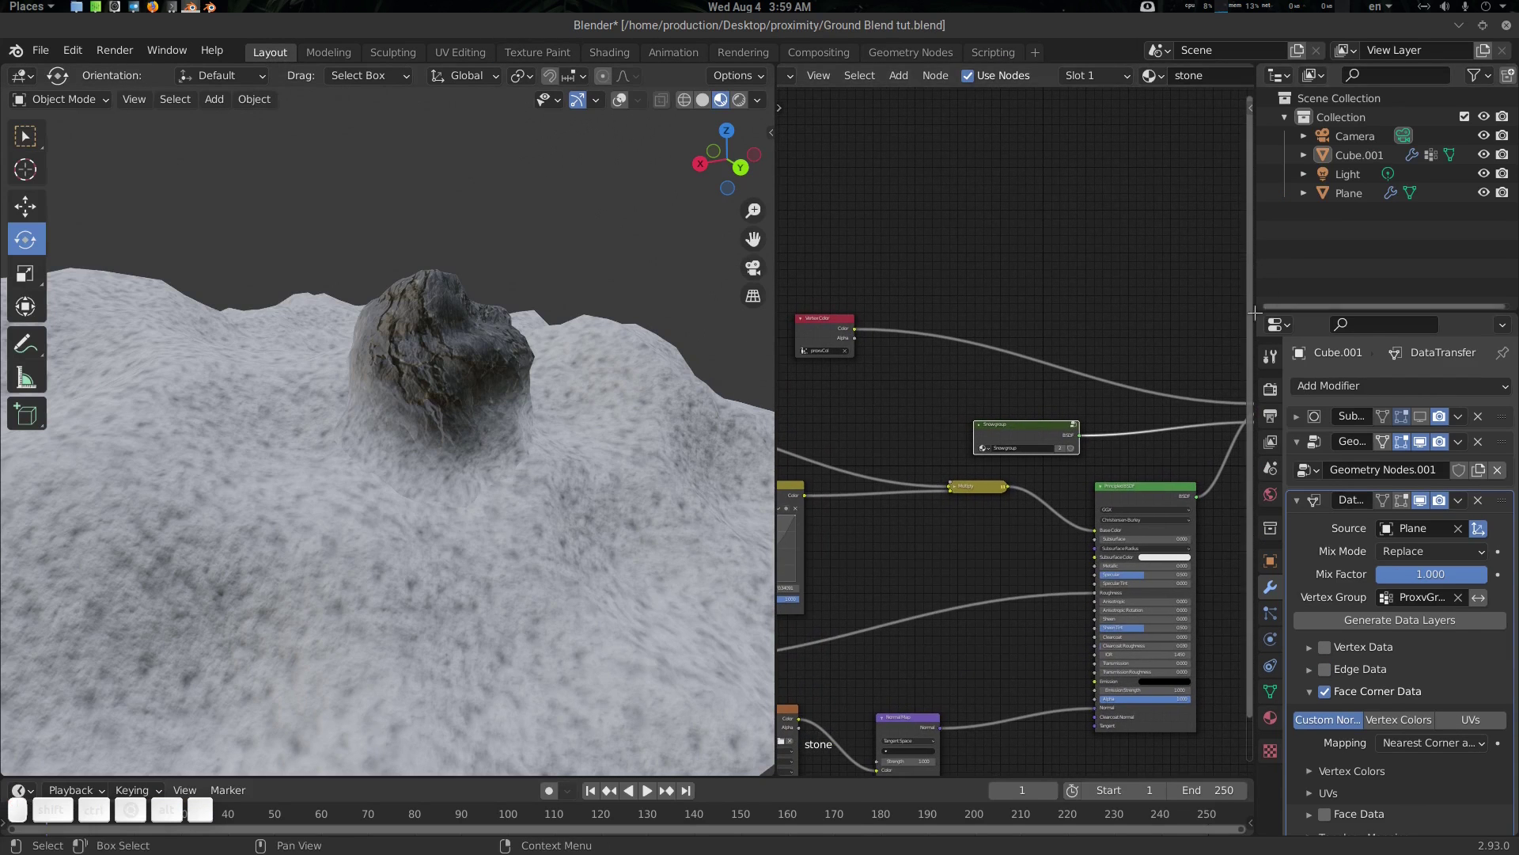
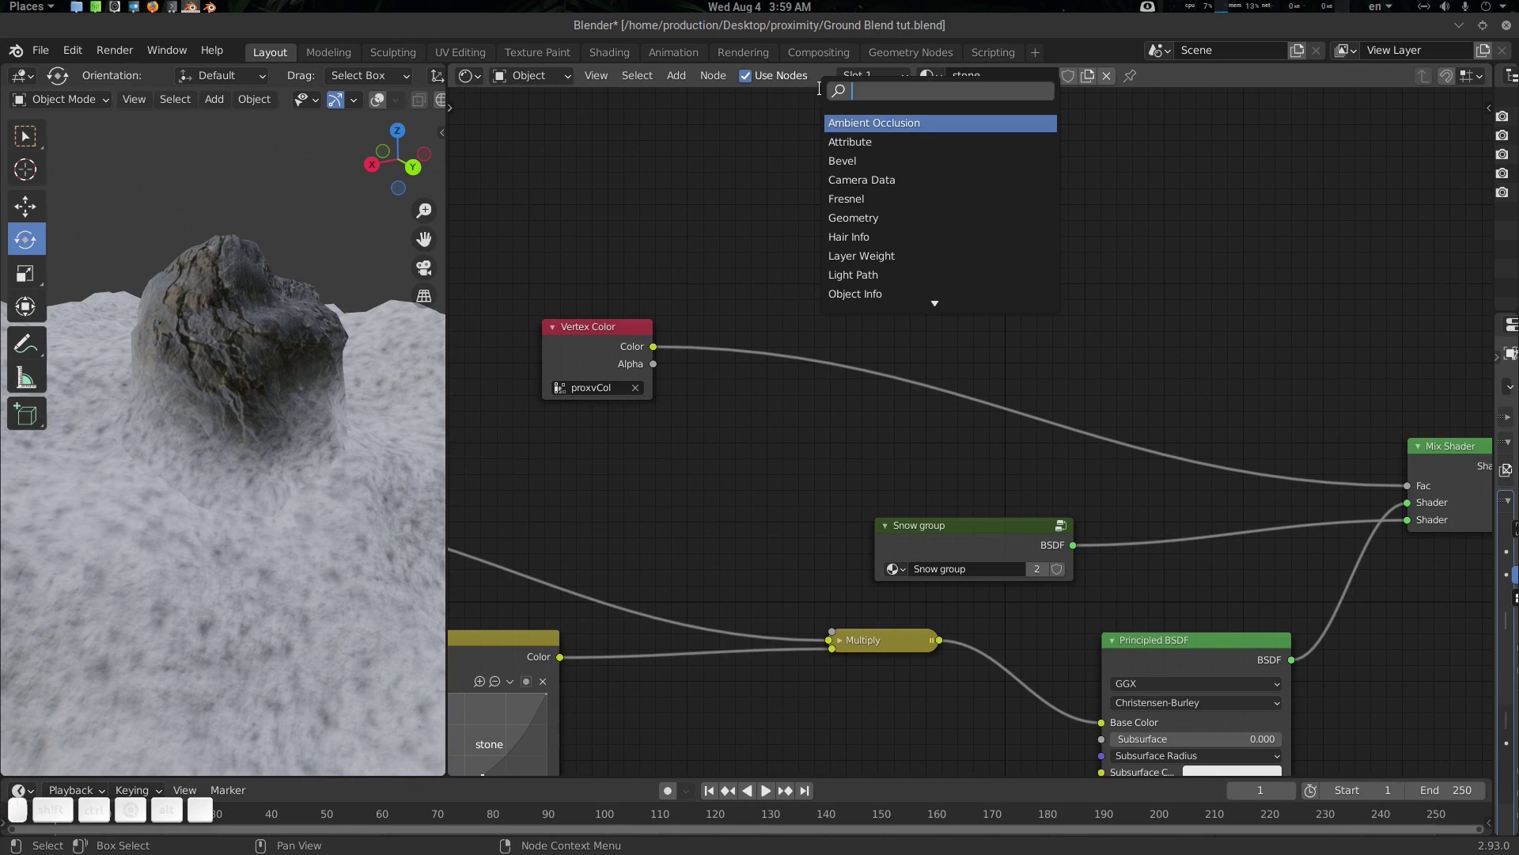
Add a ColorRamp node between the proxvCol vertex color and the mix factor
key("r")
key("a")
key("m")
key("p")
key("Return")
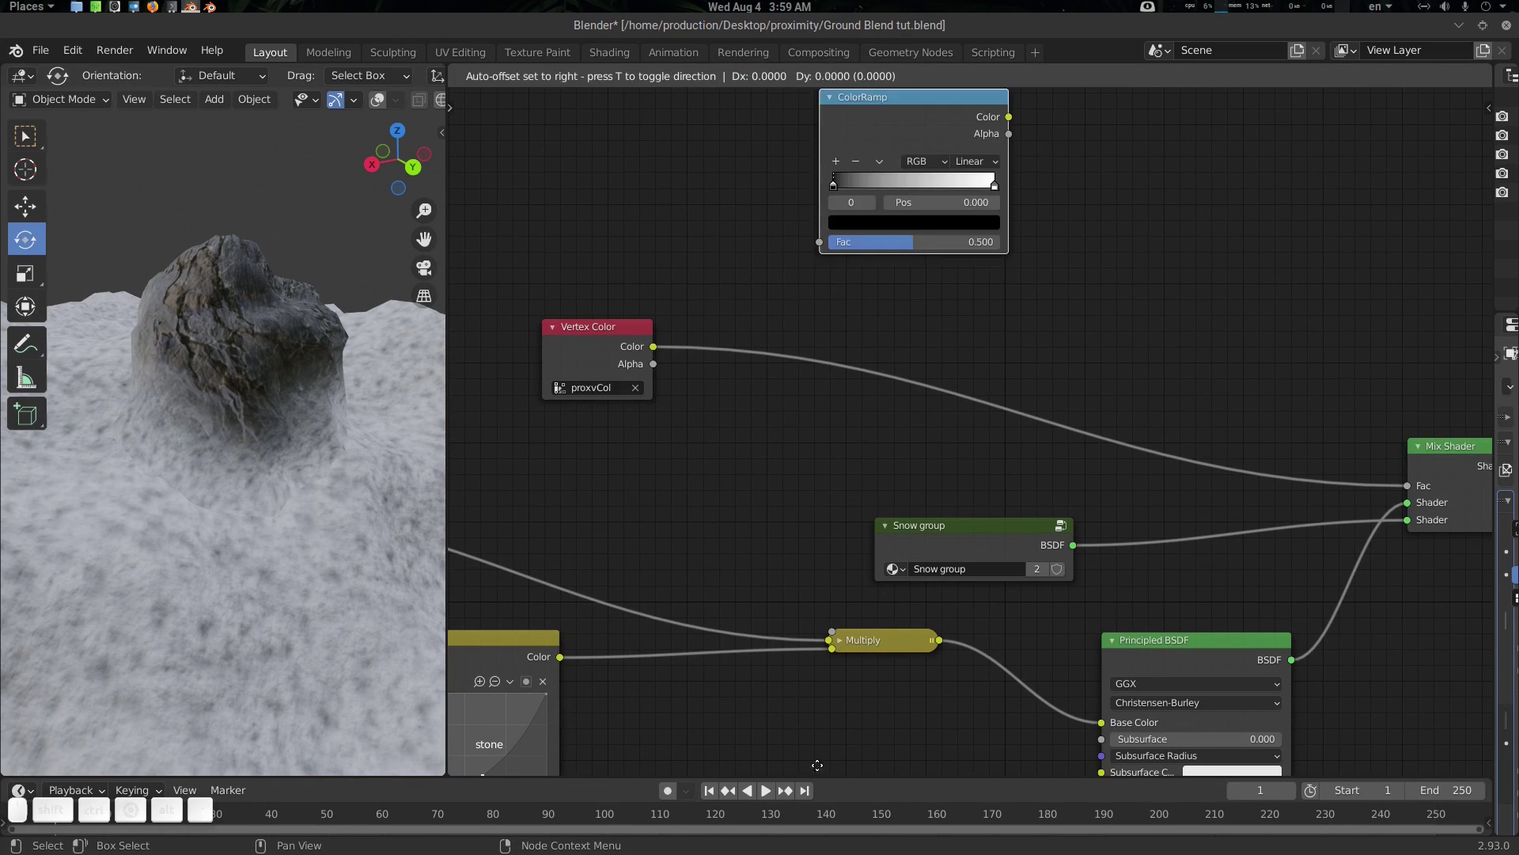
left_click(723, 313)
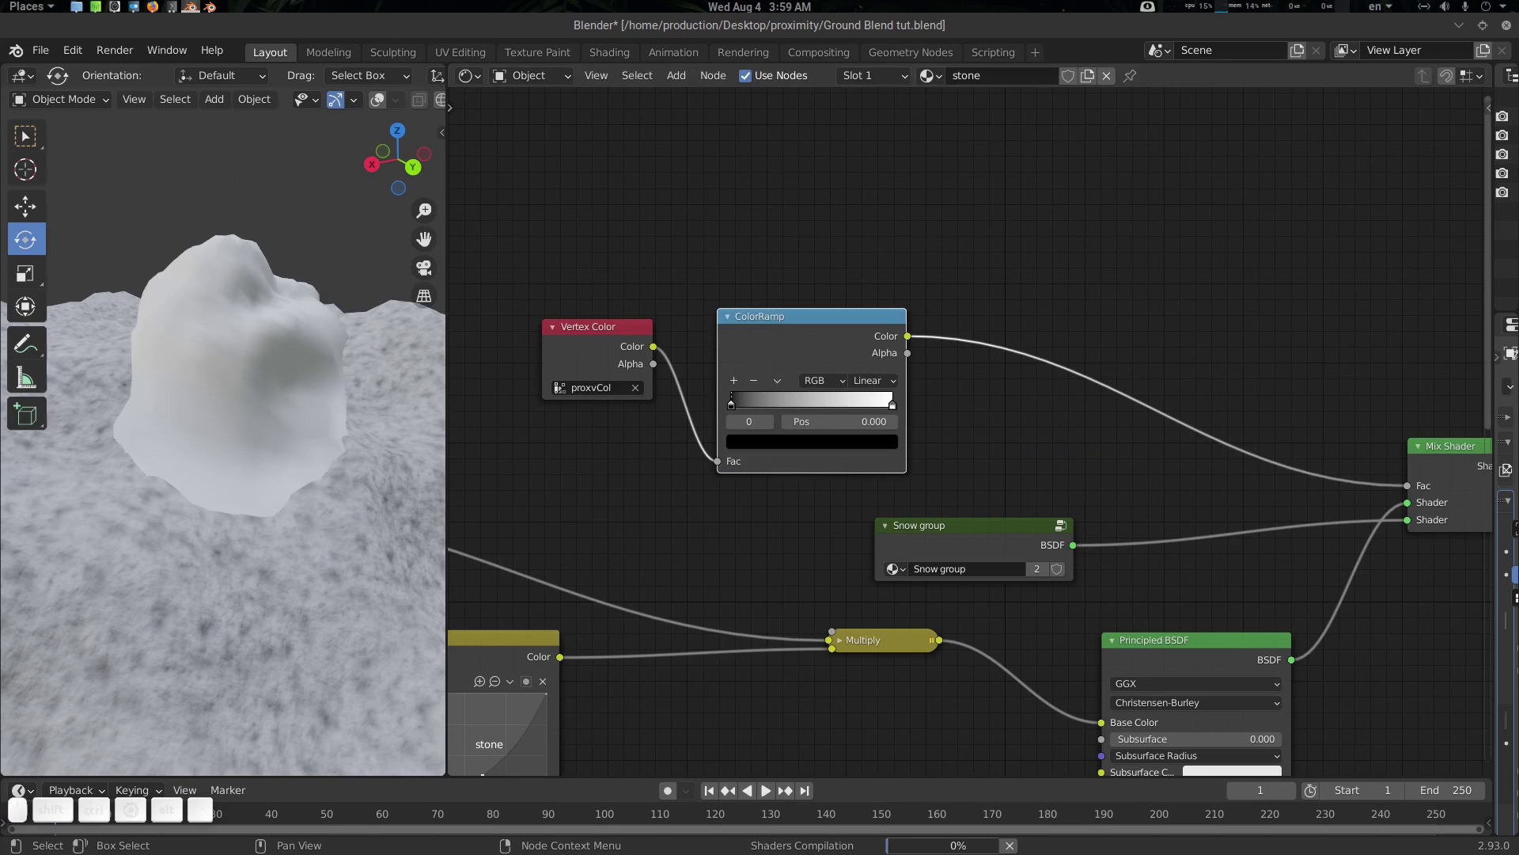
left_click(734, 410)
Add a middle stop to the ColorRamp and slide it to about 0.39 to darken the rock
left_click(236, 439)
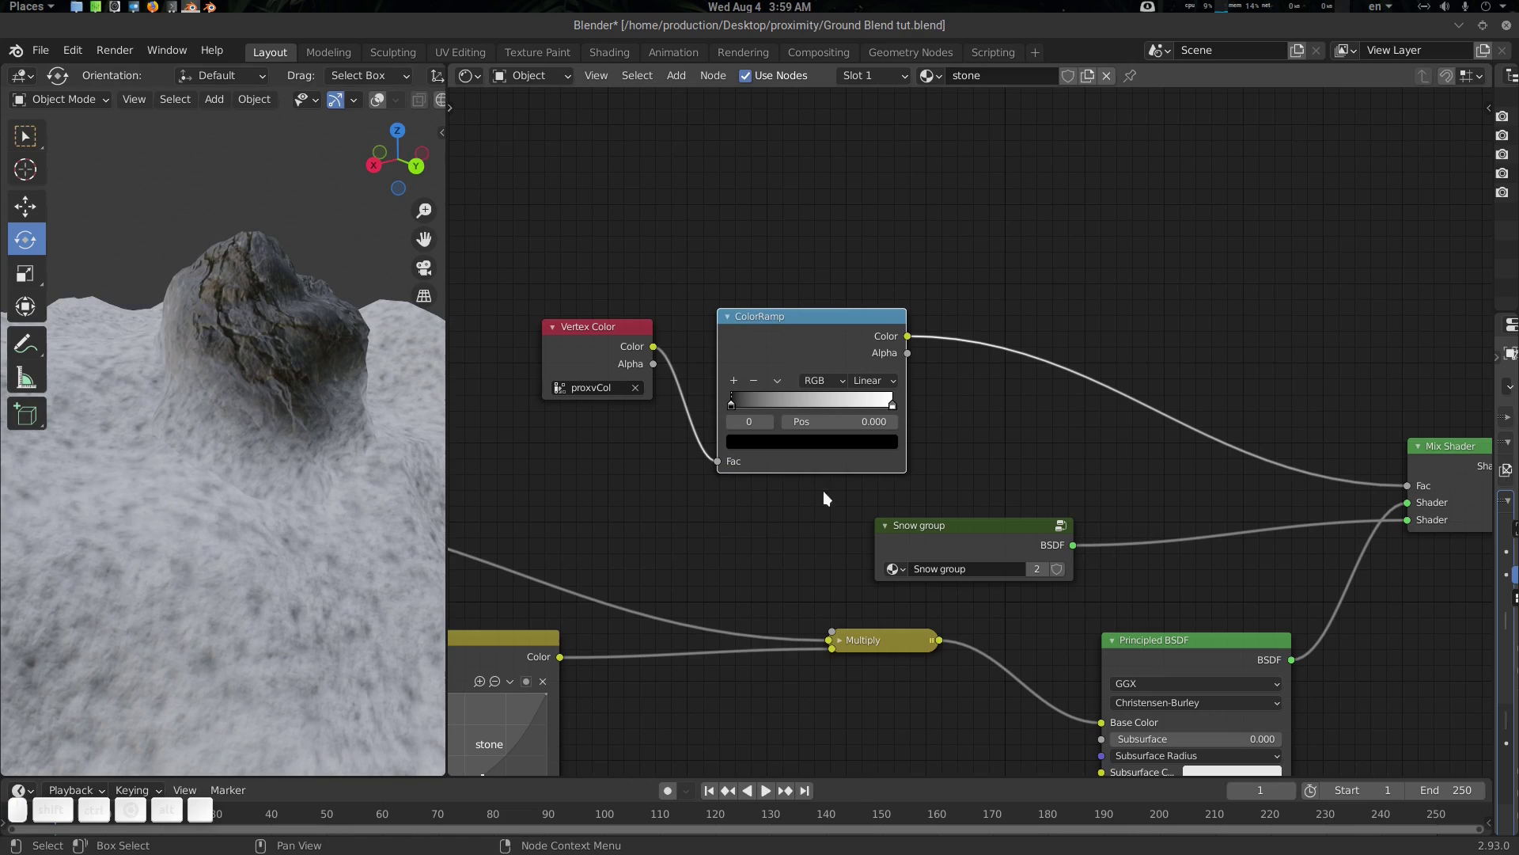
left_click(736, 387)
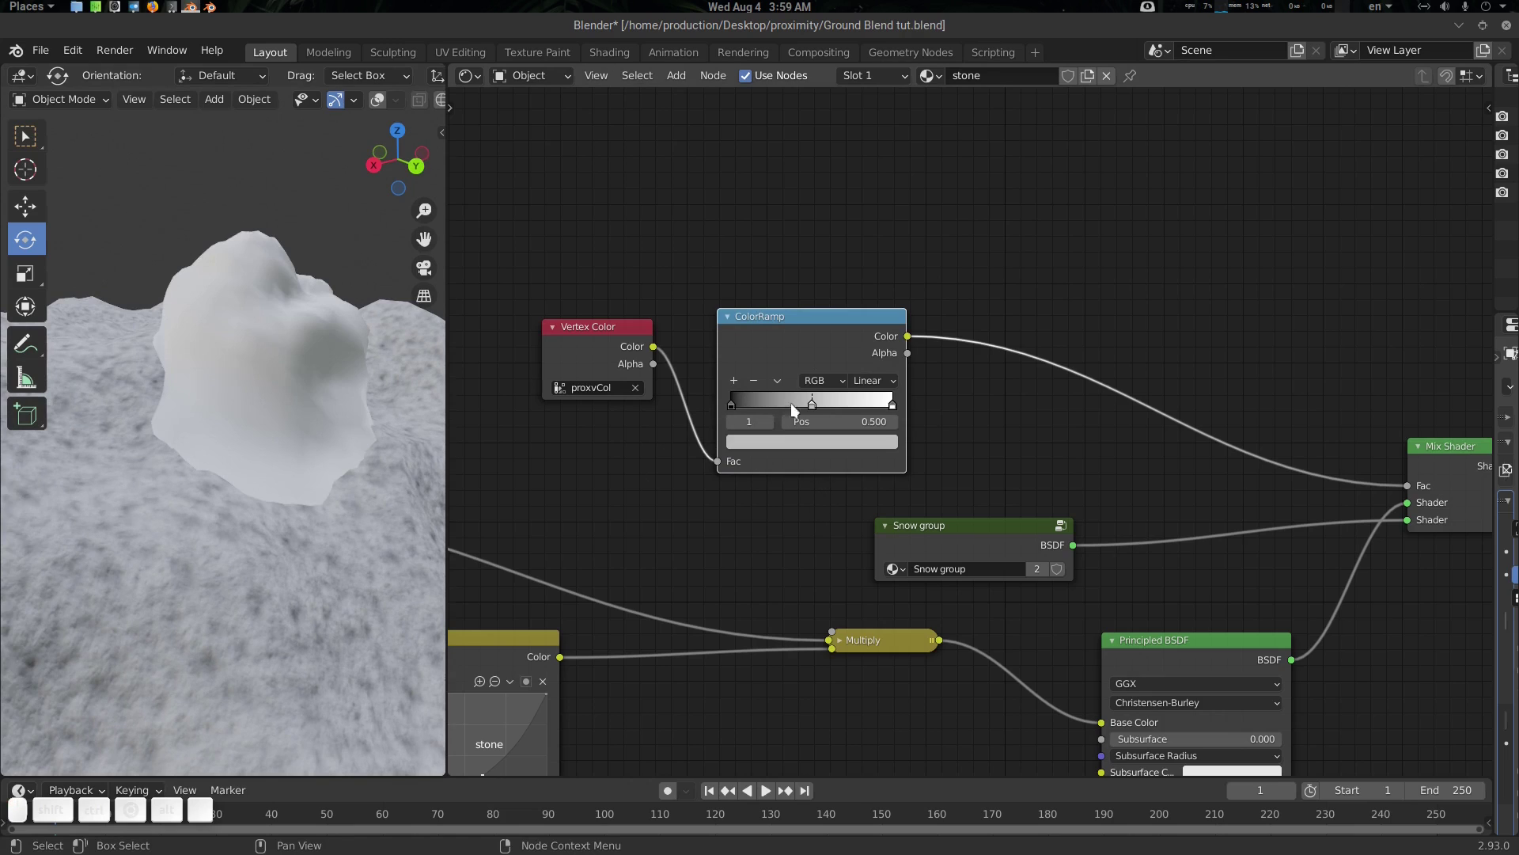
left_click(815, 406)
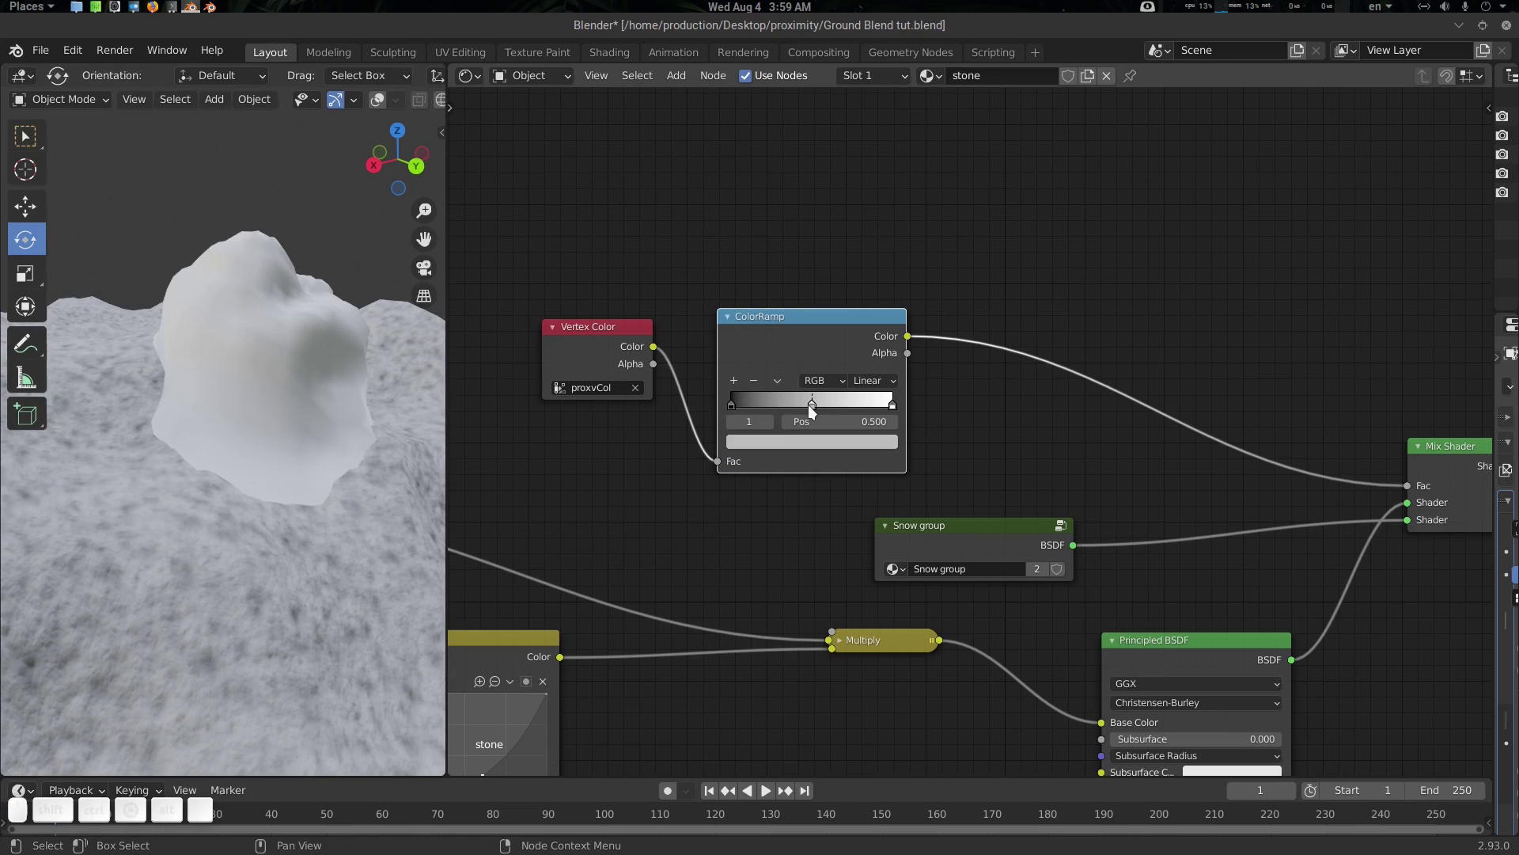
left_click(816, 411)
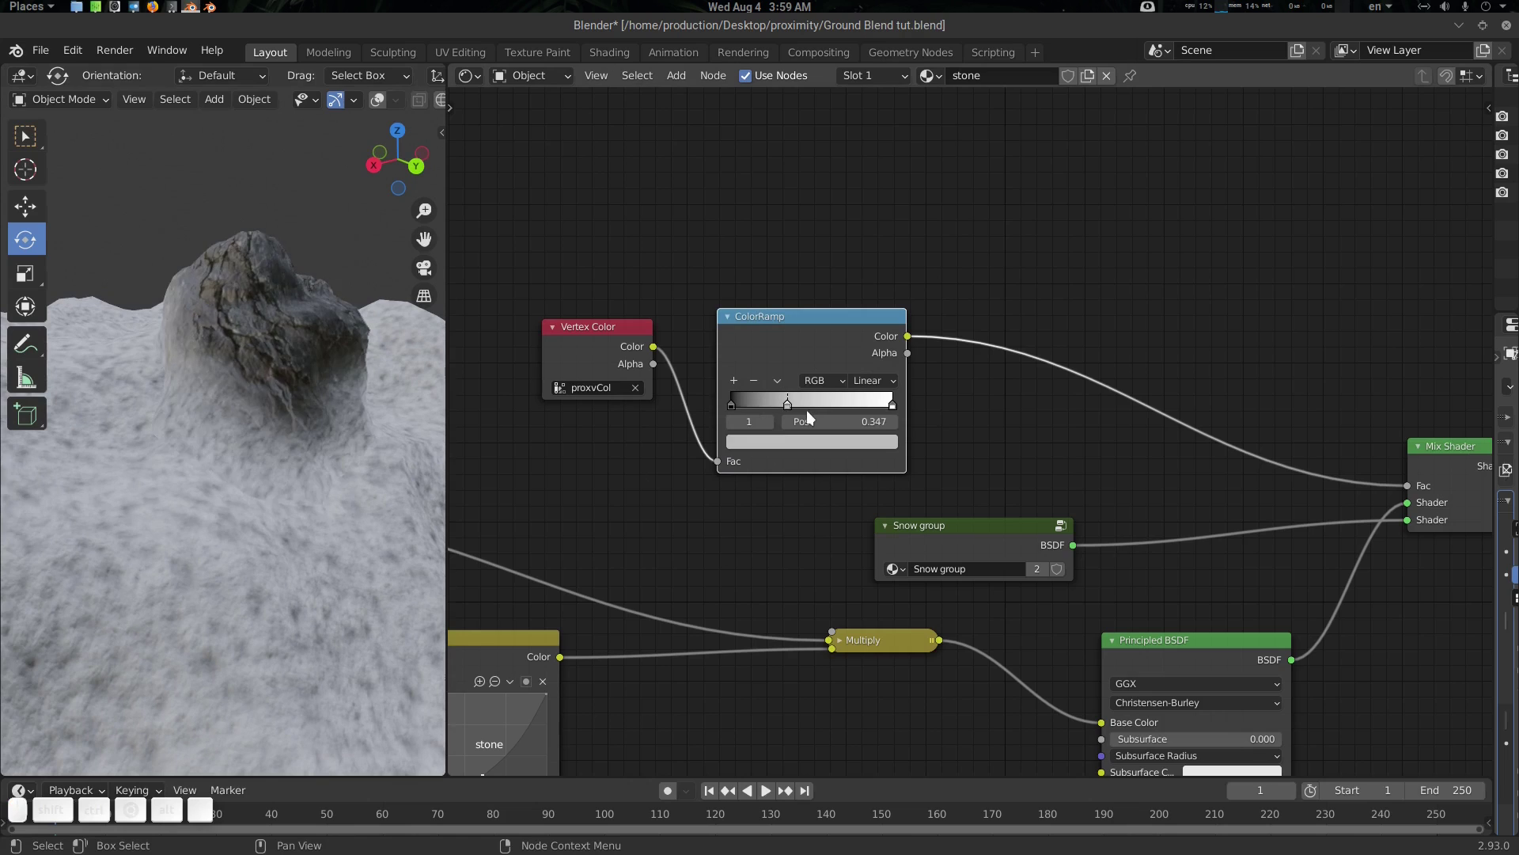
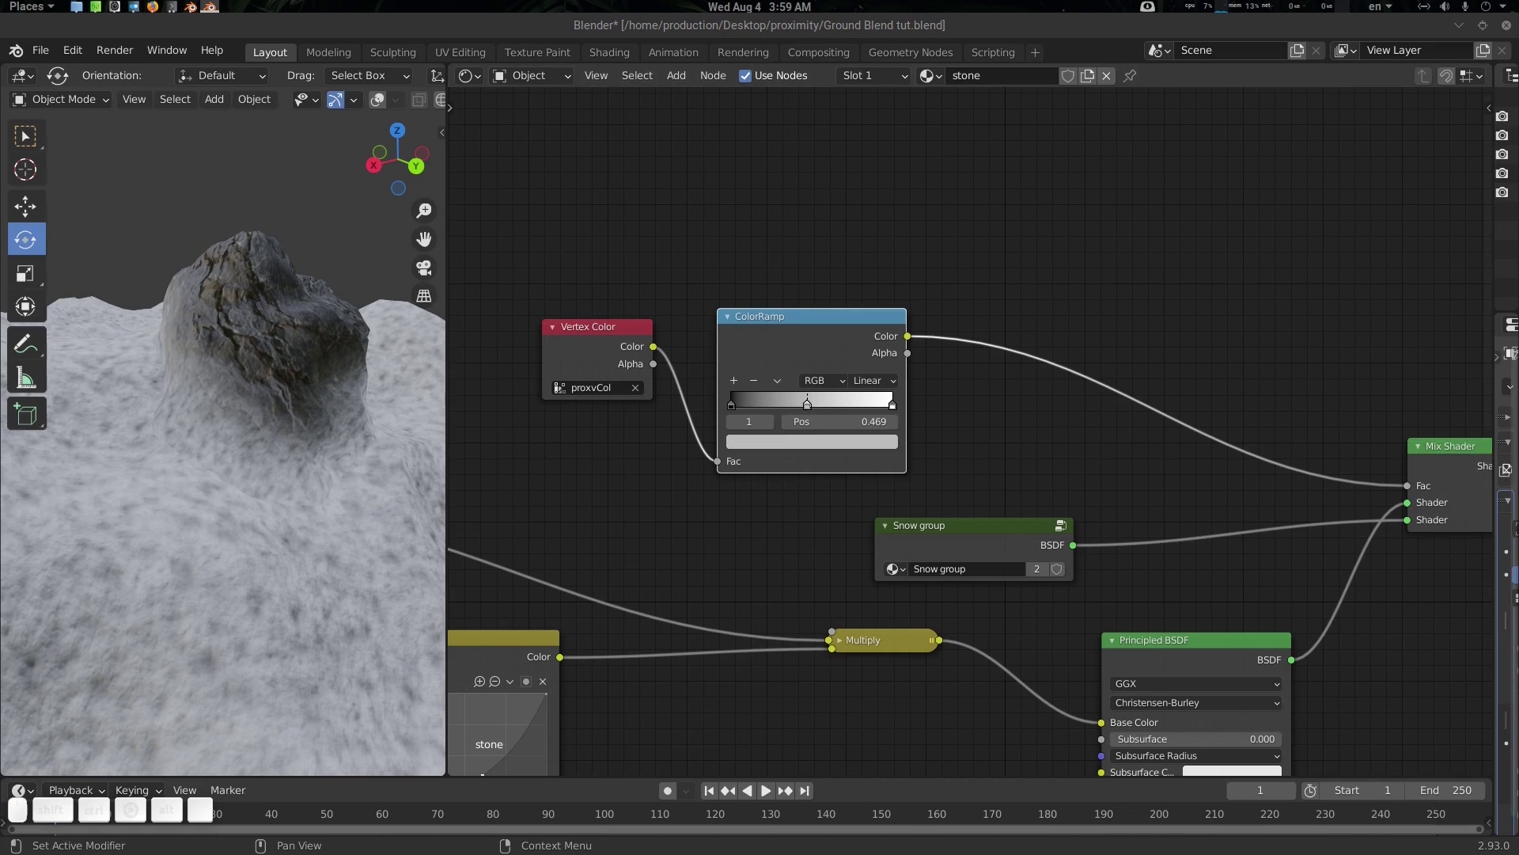
left_click(838, 439)
left_click(830, 403)
key("KP_Decimal")
key("KP_3")
key("KP_9")
key("KP_Enter")
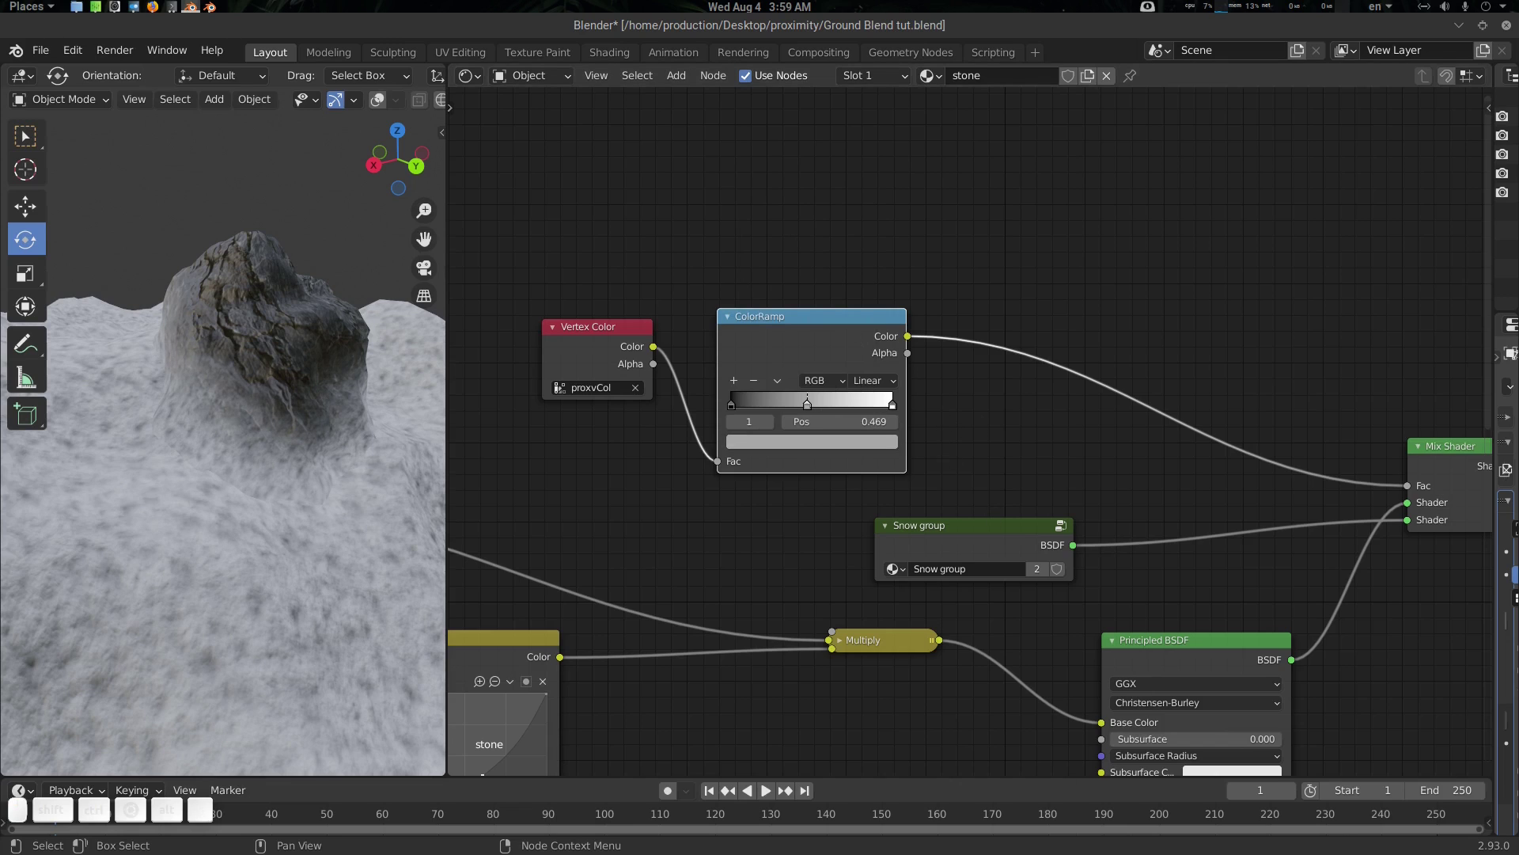
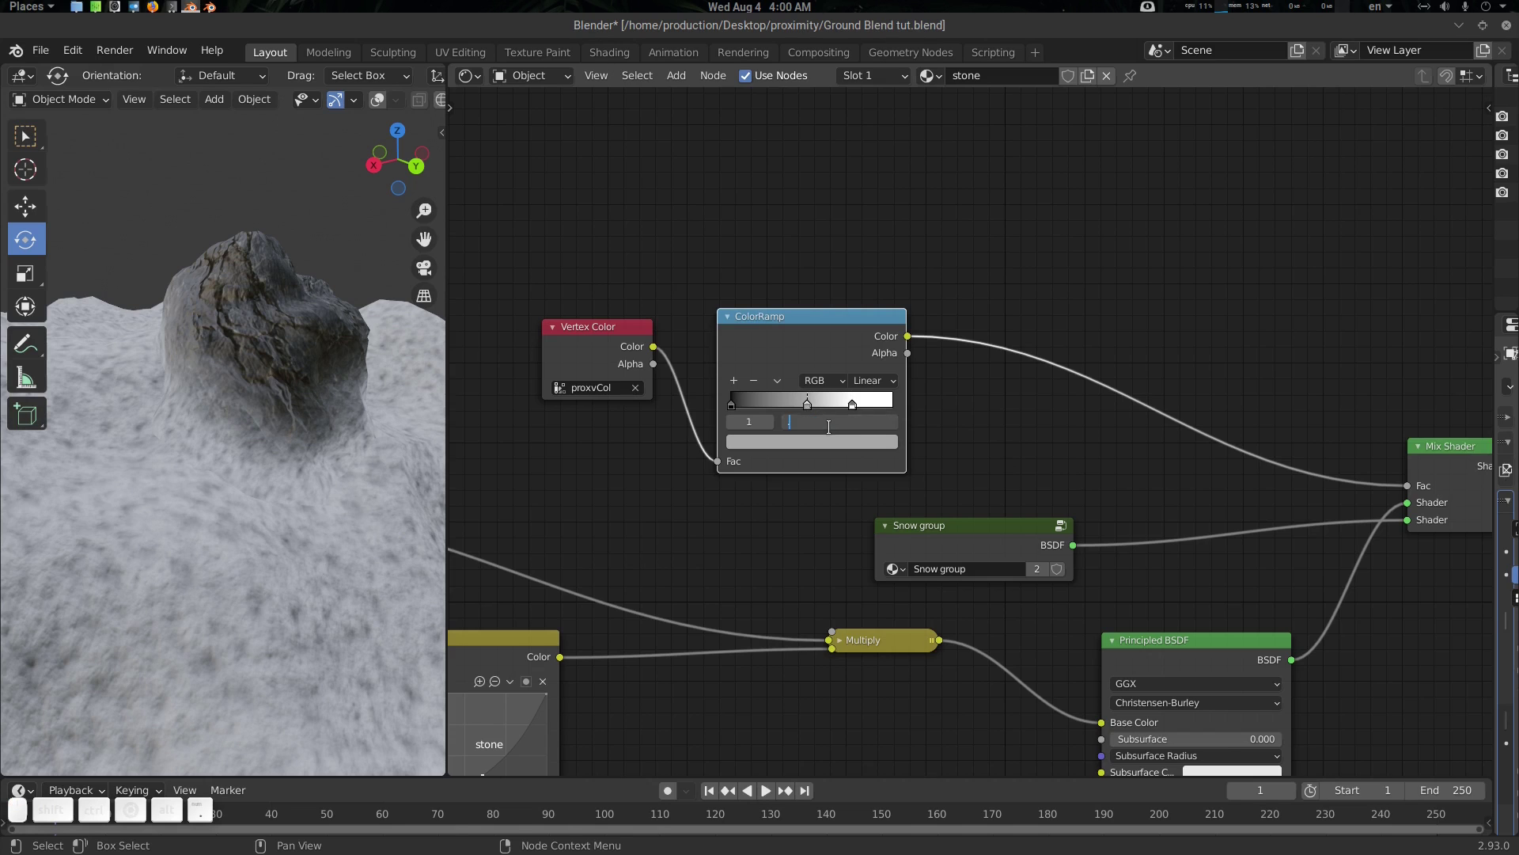
Set the middle stop position to 0.498 and check the softened snow fade around the rock
key("KP_4")
key("KP_9")
key("KP_8")
key("KP_Enter")
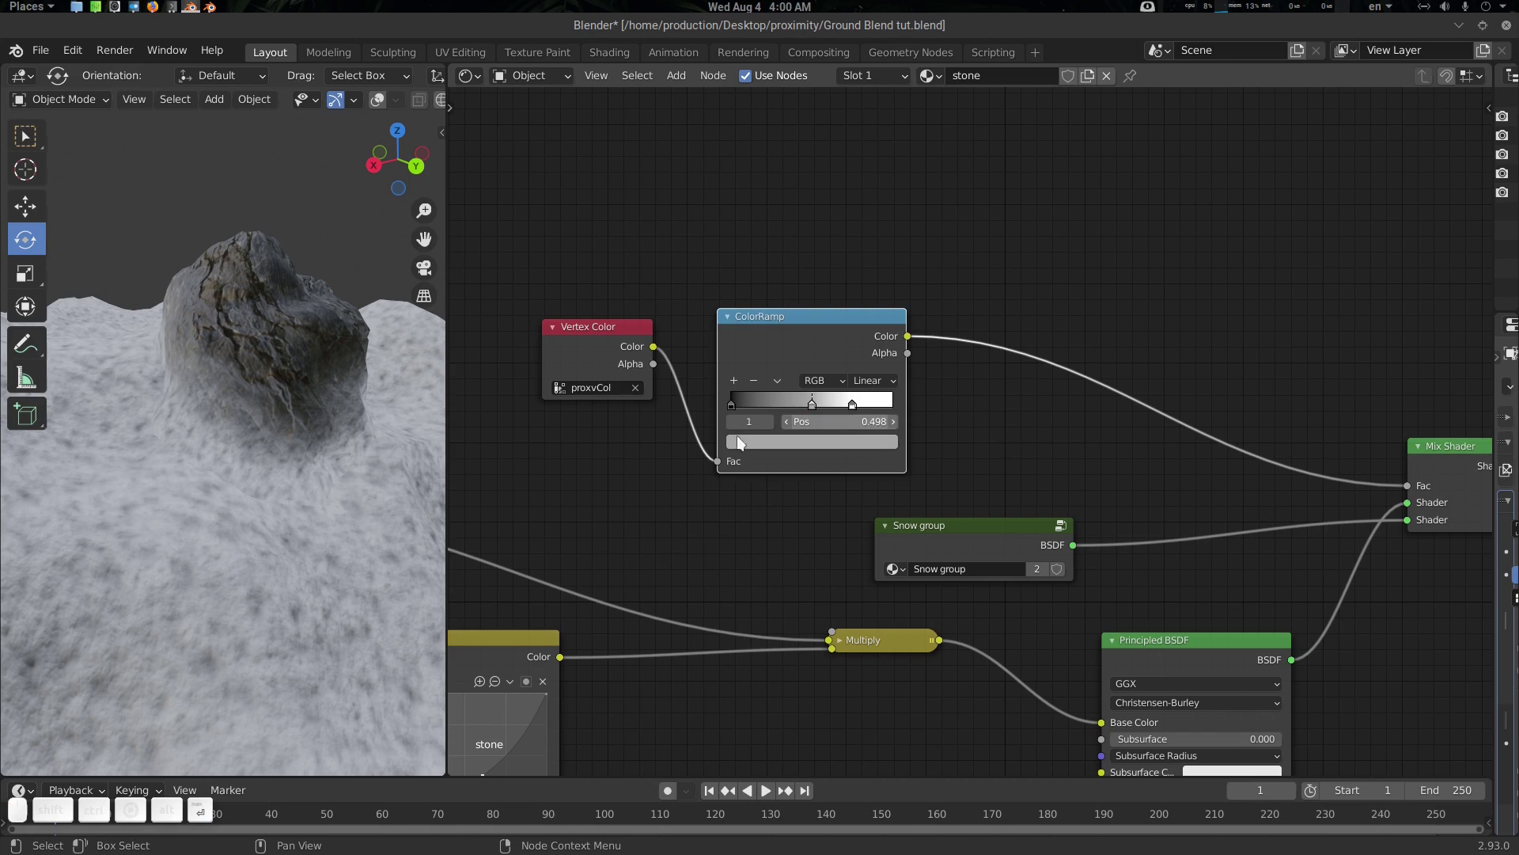
left_click(273, 437)
left_click(206, 451)
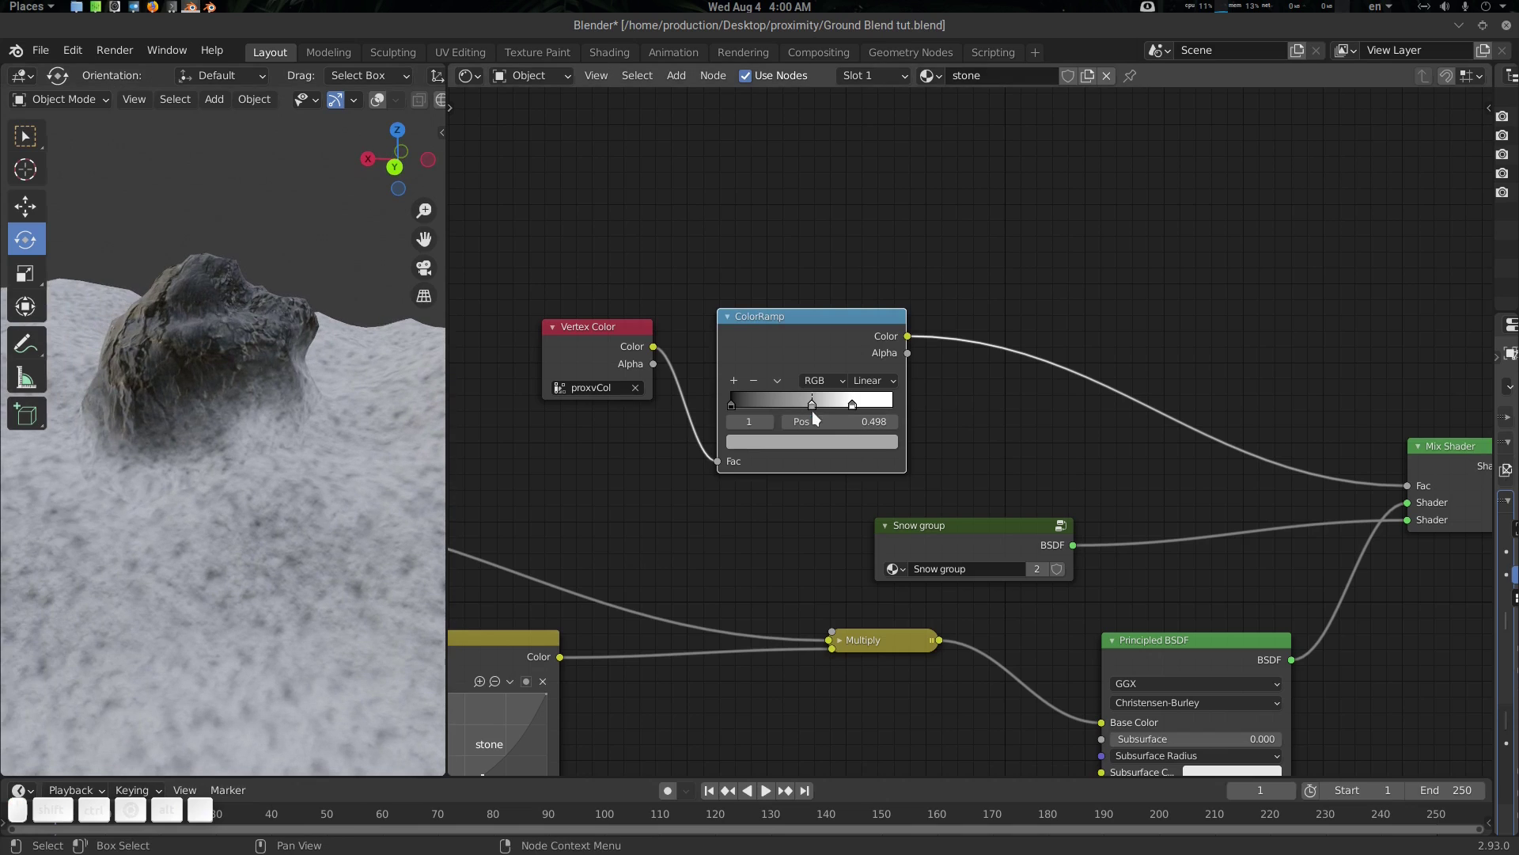
left_click_drag(813, 411, 817, 419)
key("ctrl+z")
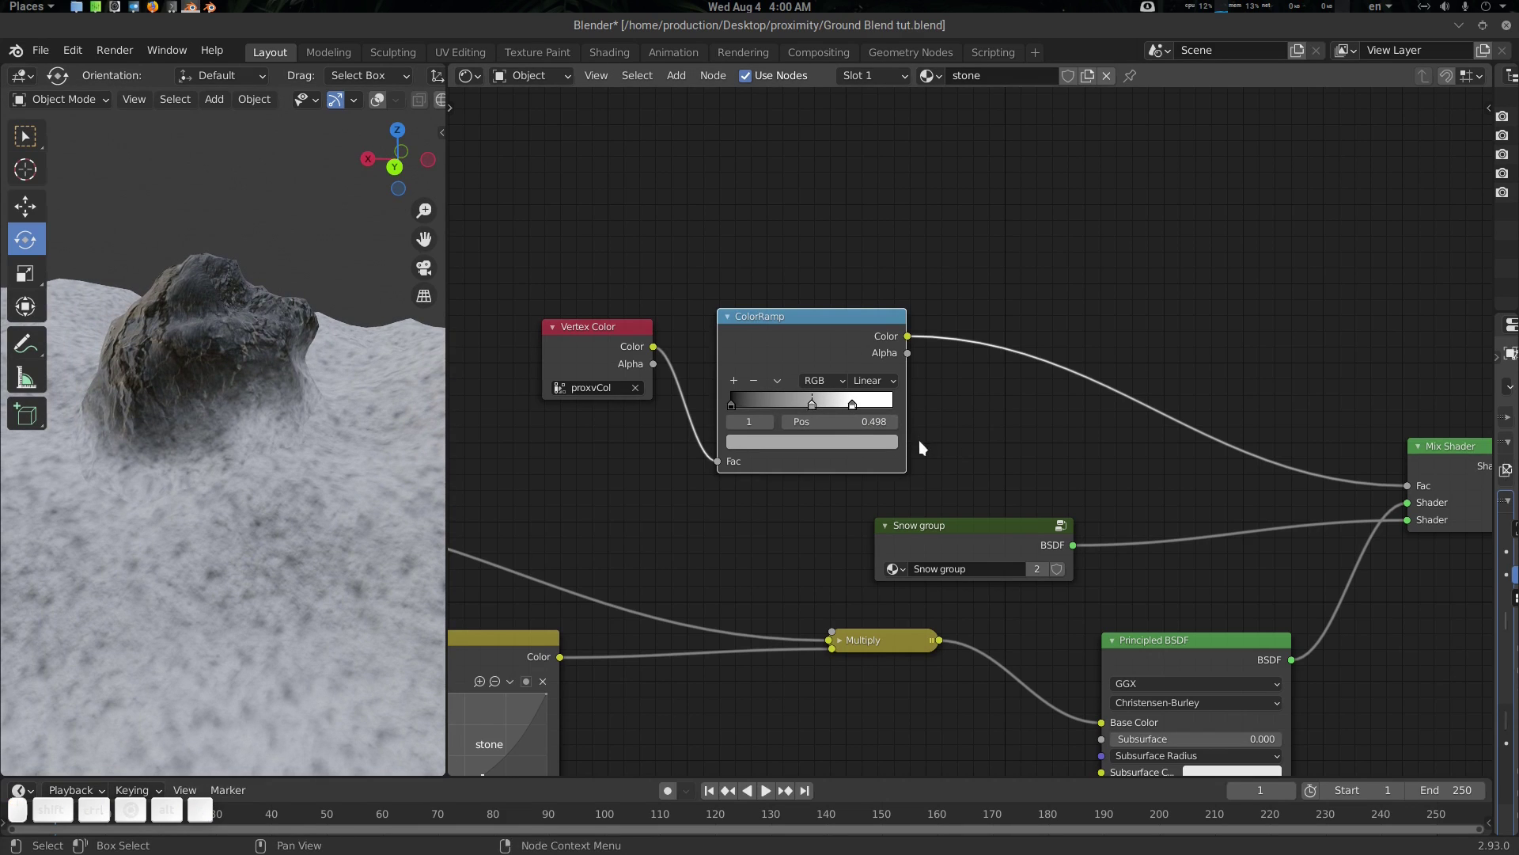
left_click(1005, 447)
left_click(996, 452)
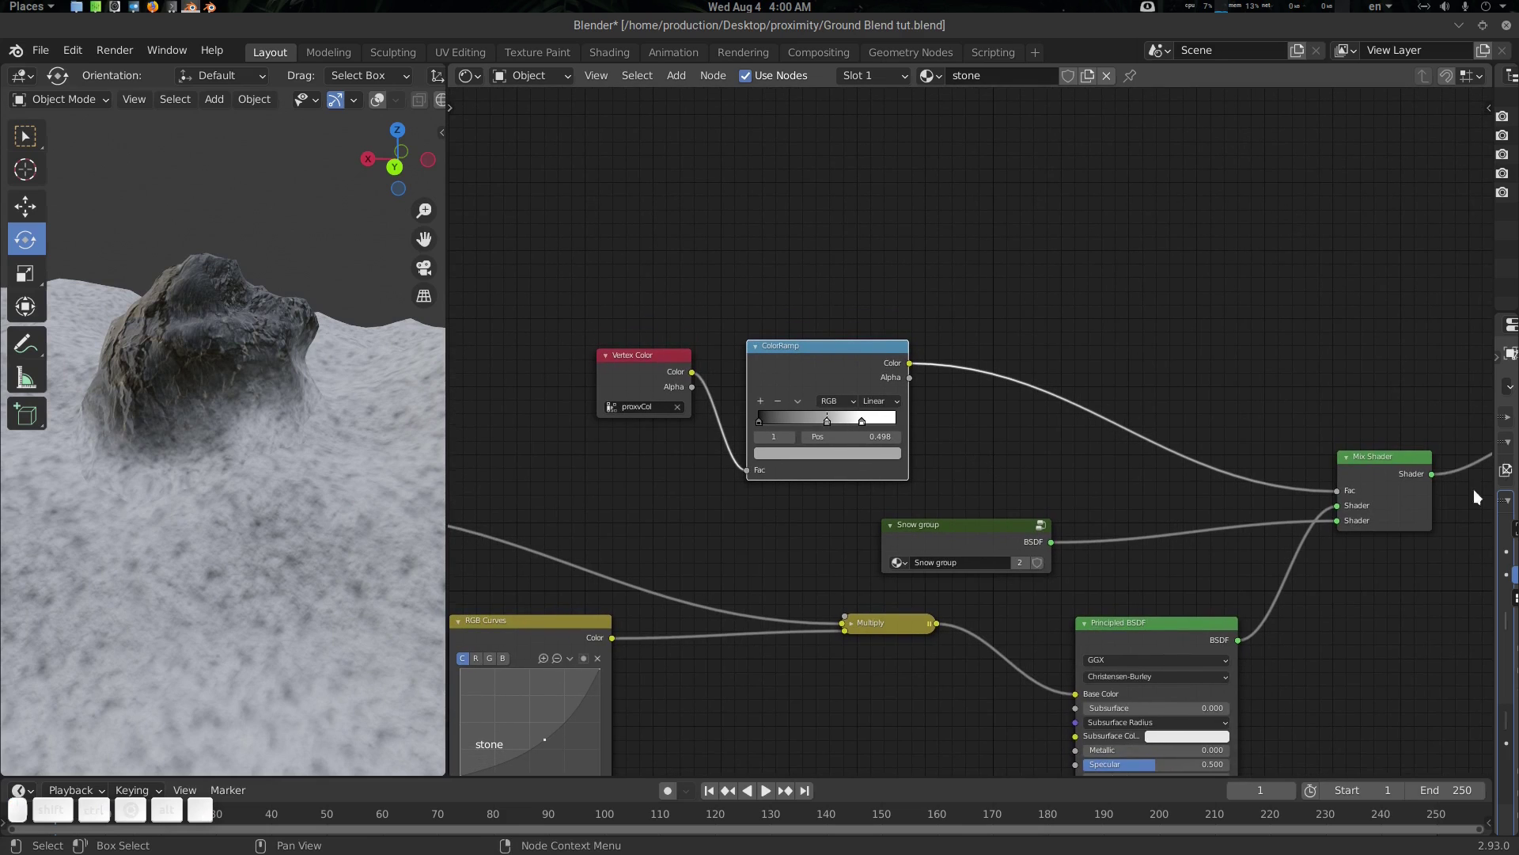
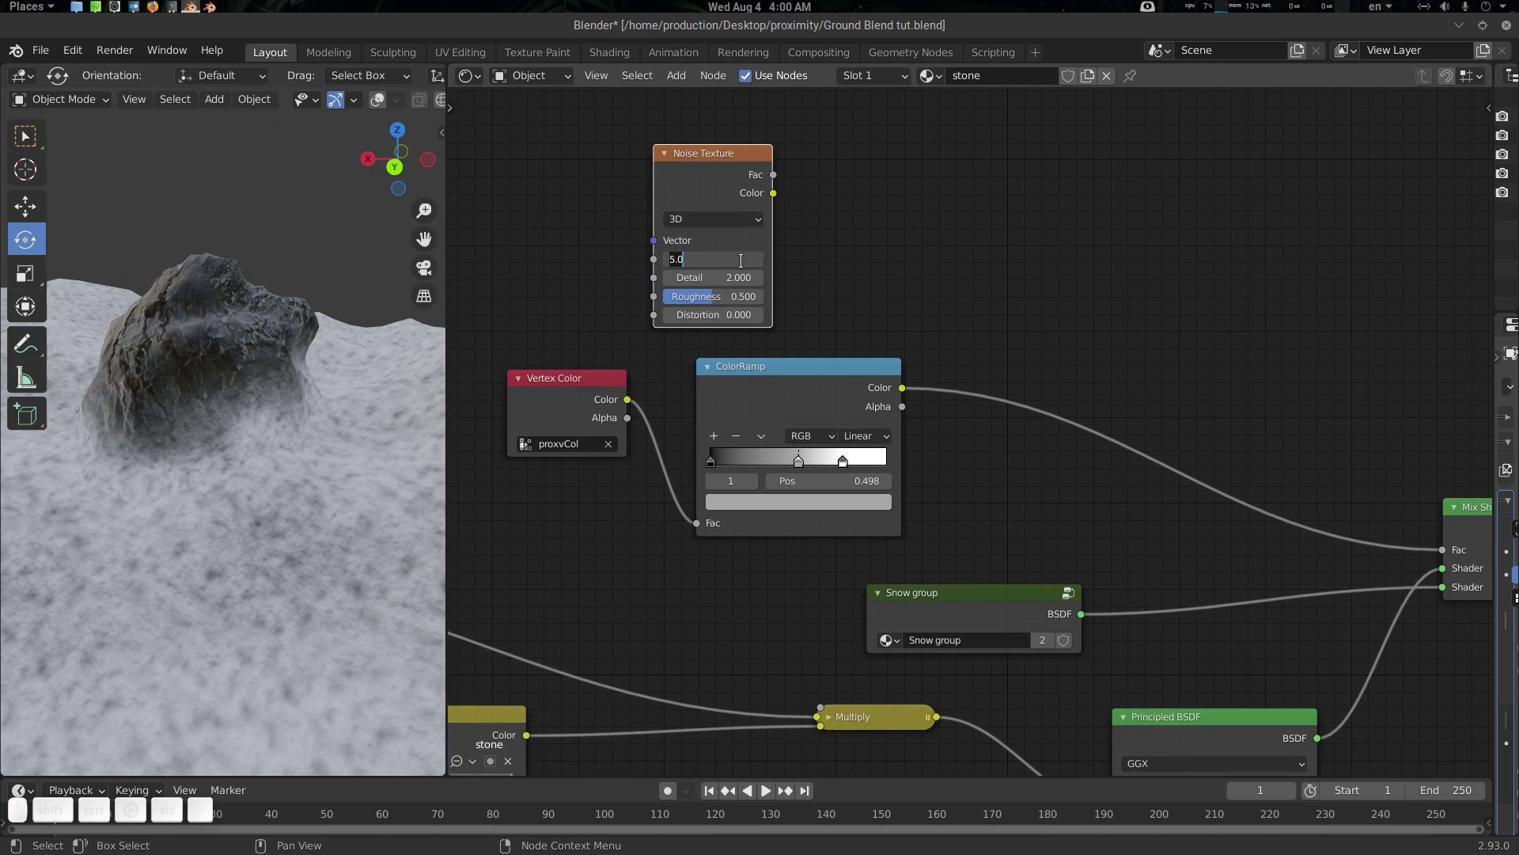
Set the Noise Texture scale to 24 and its following fields to 2, 0.5 and 0
key("KP_2")
key("KP_4")
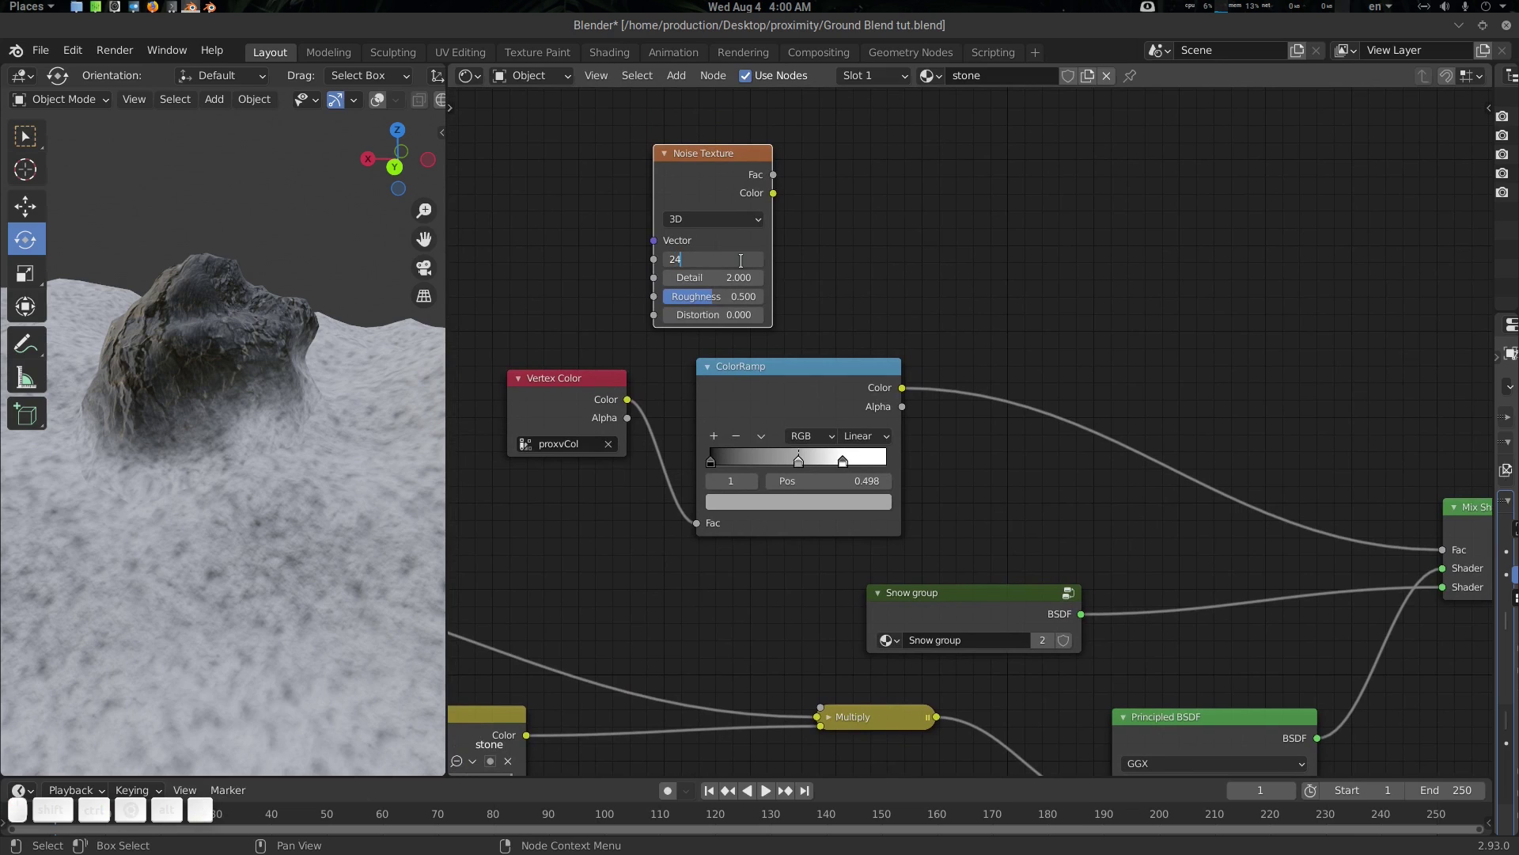
key("Tab")
key("2")
key("Tab")
key(".")
key("5")
key("Tab")
key("0")
key("Return")
Position the Noise Texture node and bring up the add-node list
left_click(854, 279)
left_click(735, 216)
left_click(887, 238)
key("shift+a")
left_click(964, 264)
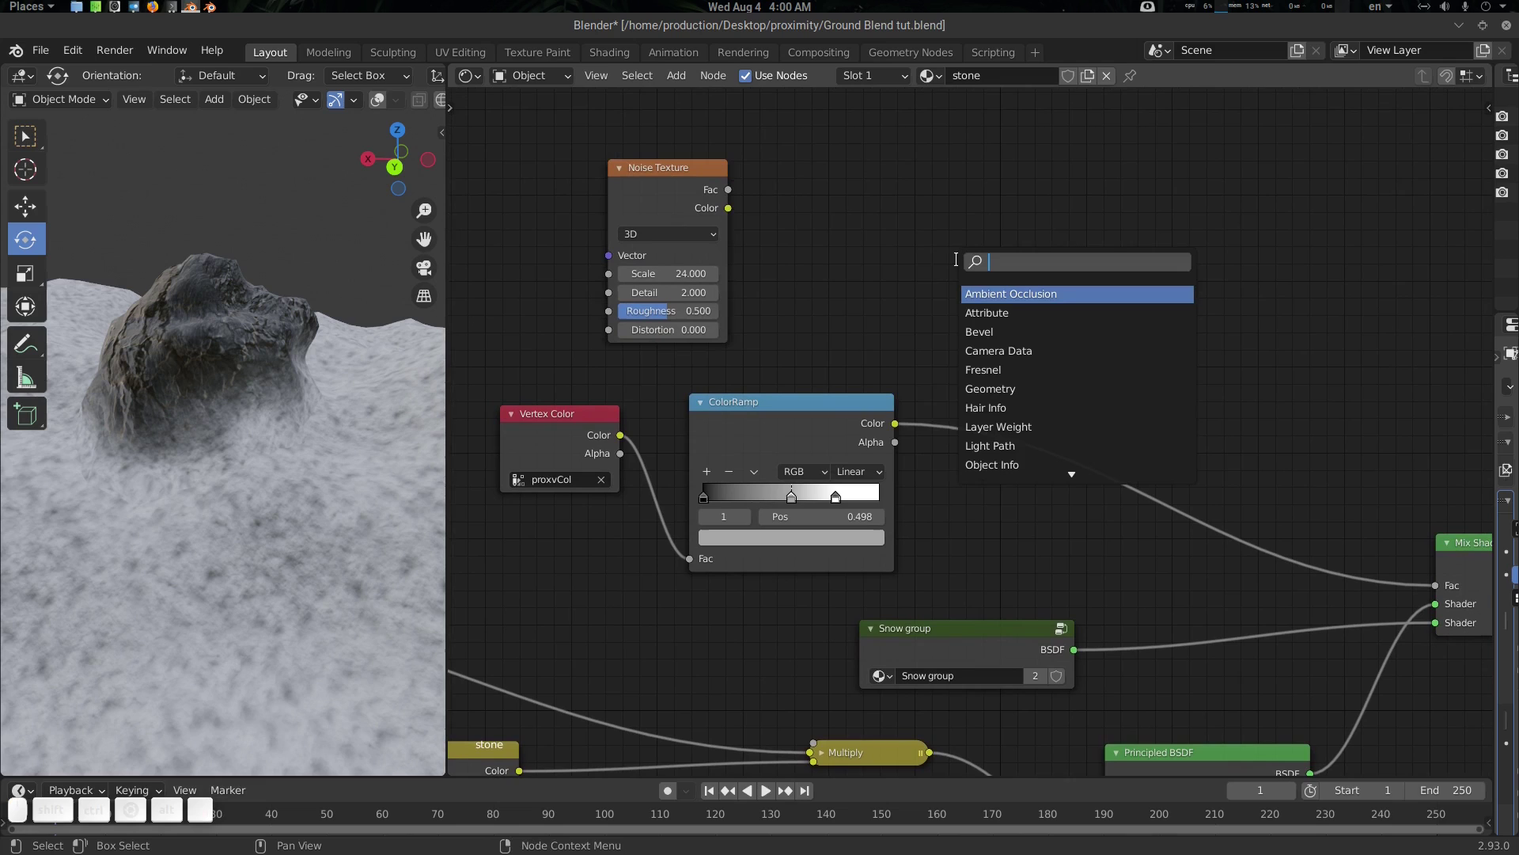
Search the node list for RGB, then abandon it
key("r")
key("g")
key("b")
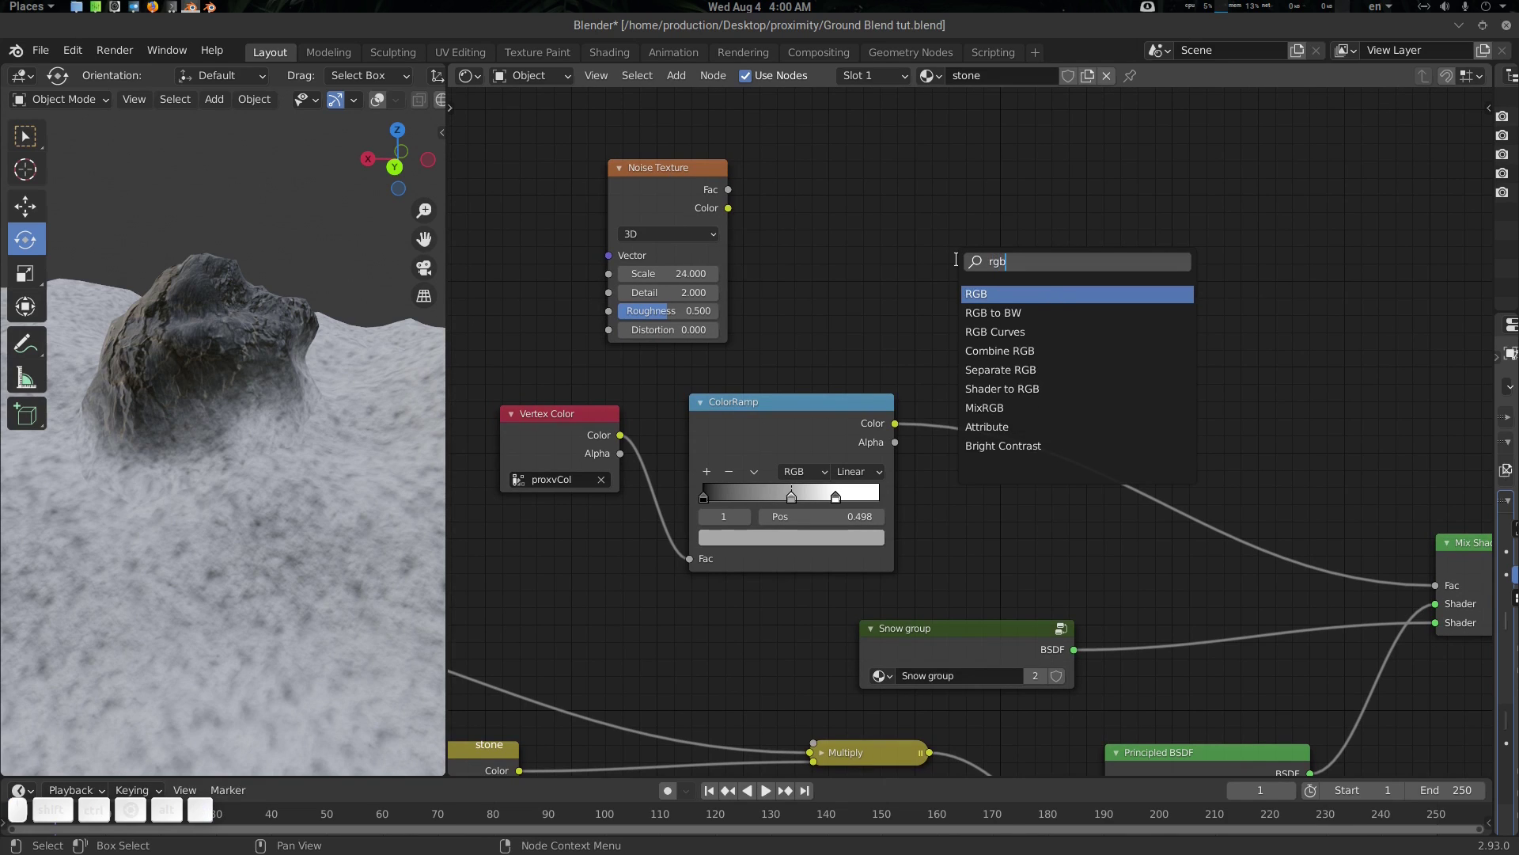
key("Escape")
left_click(955, 297)
left_click(989, 284)
Add a MixRGB node onto the ColorRamp-to-Mix Shader link
key("shift+a")
left_click(986, 284)
key("m")
key("i")
key("x")
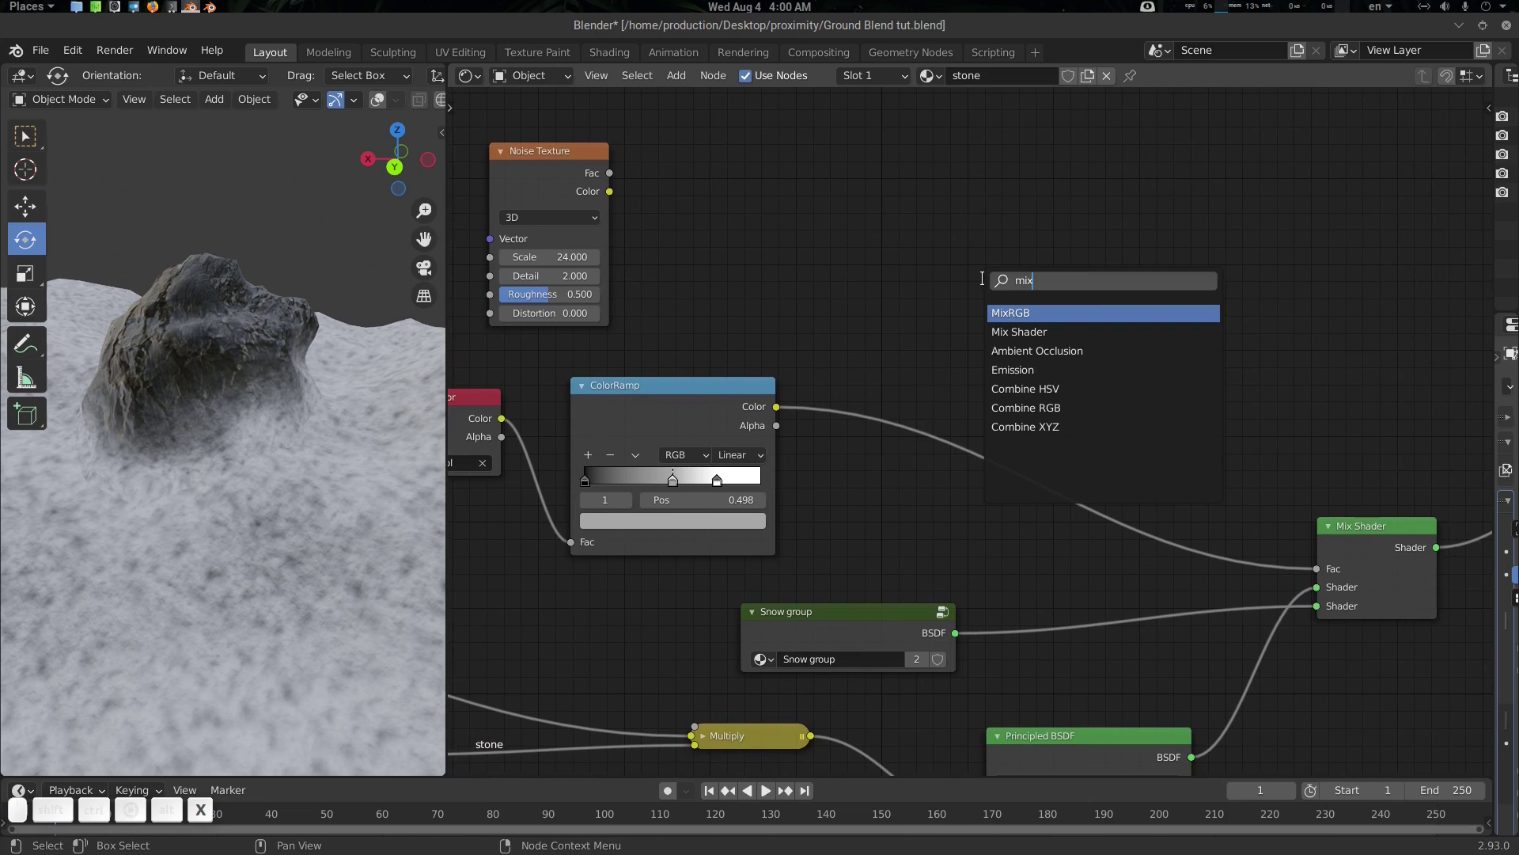
key("Down")
key("Up")
key("Return")
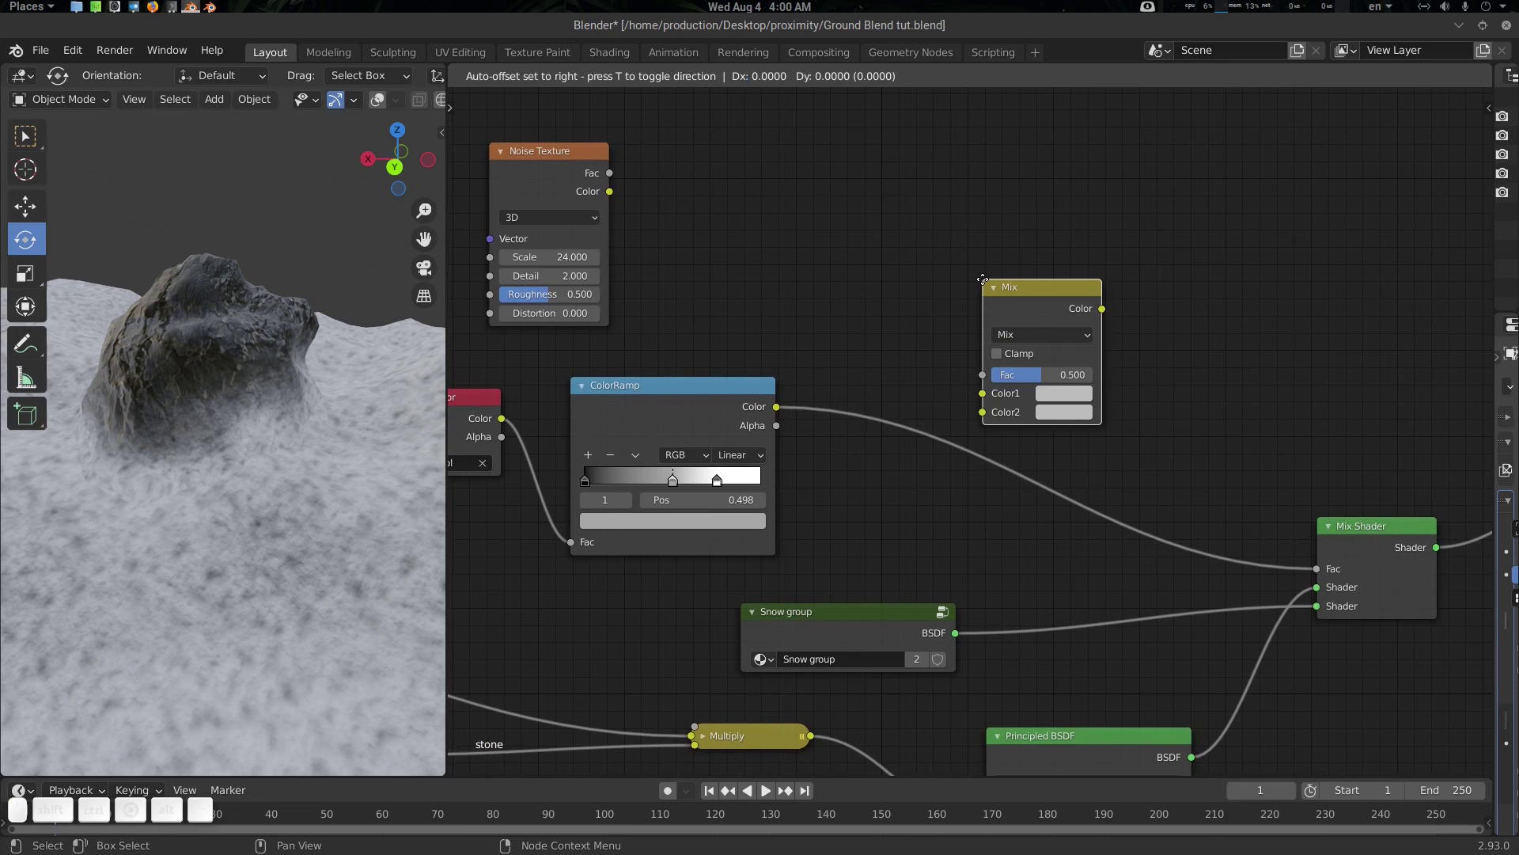
left_click(1003, 345)
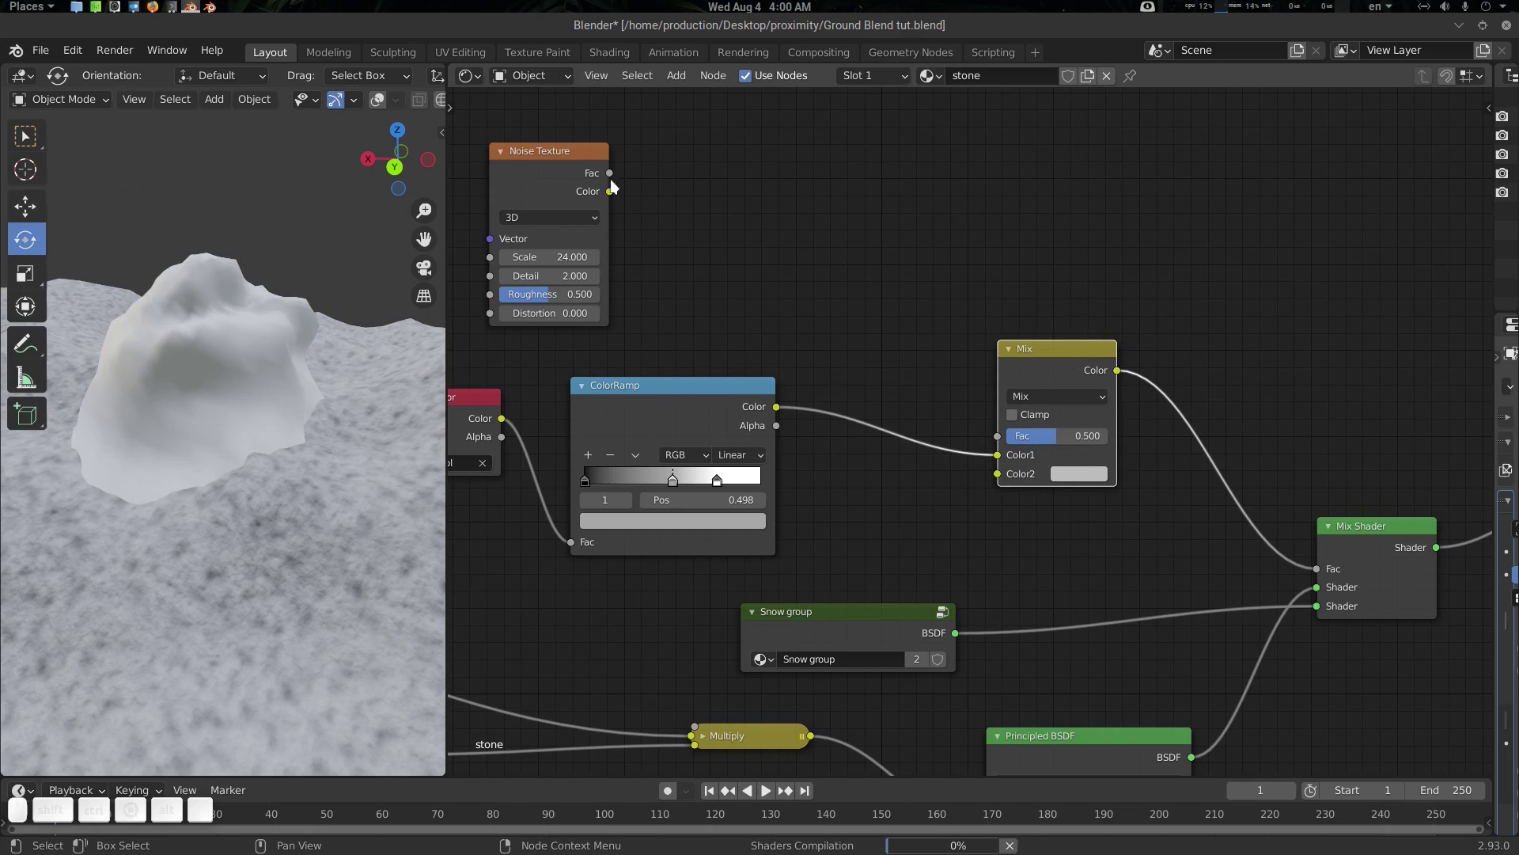
Feed the Noise Fac into Color2 and set the mix to Overlay at full strength
left_click_drag(618, 176, 1080, 480)
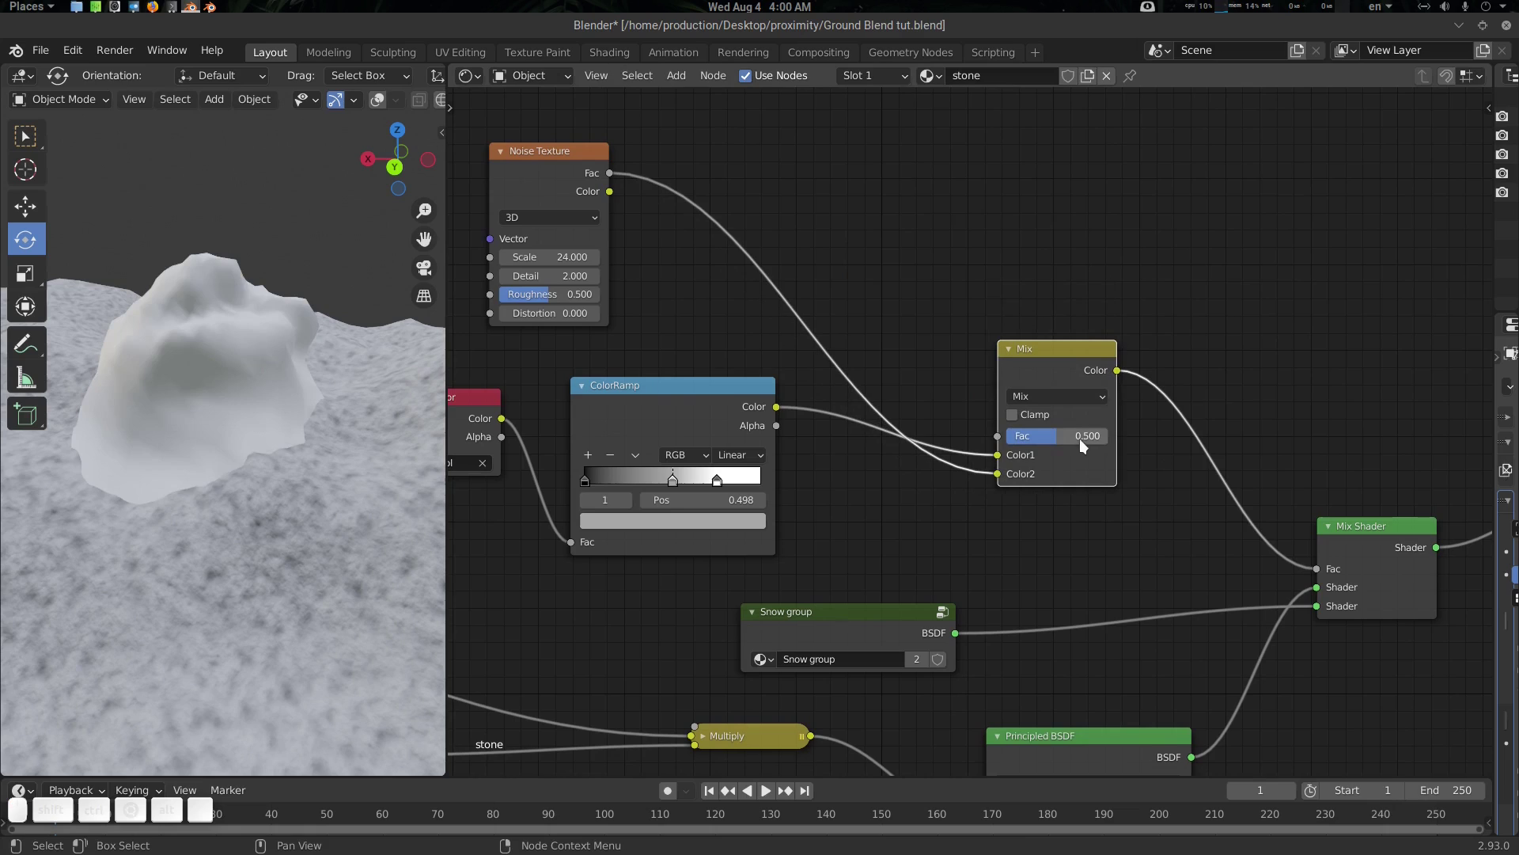
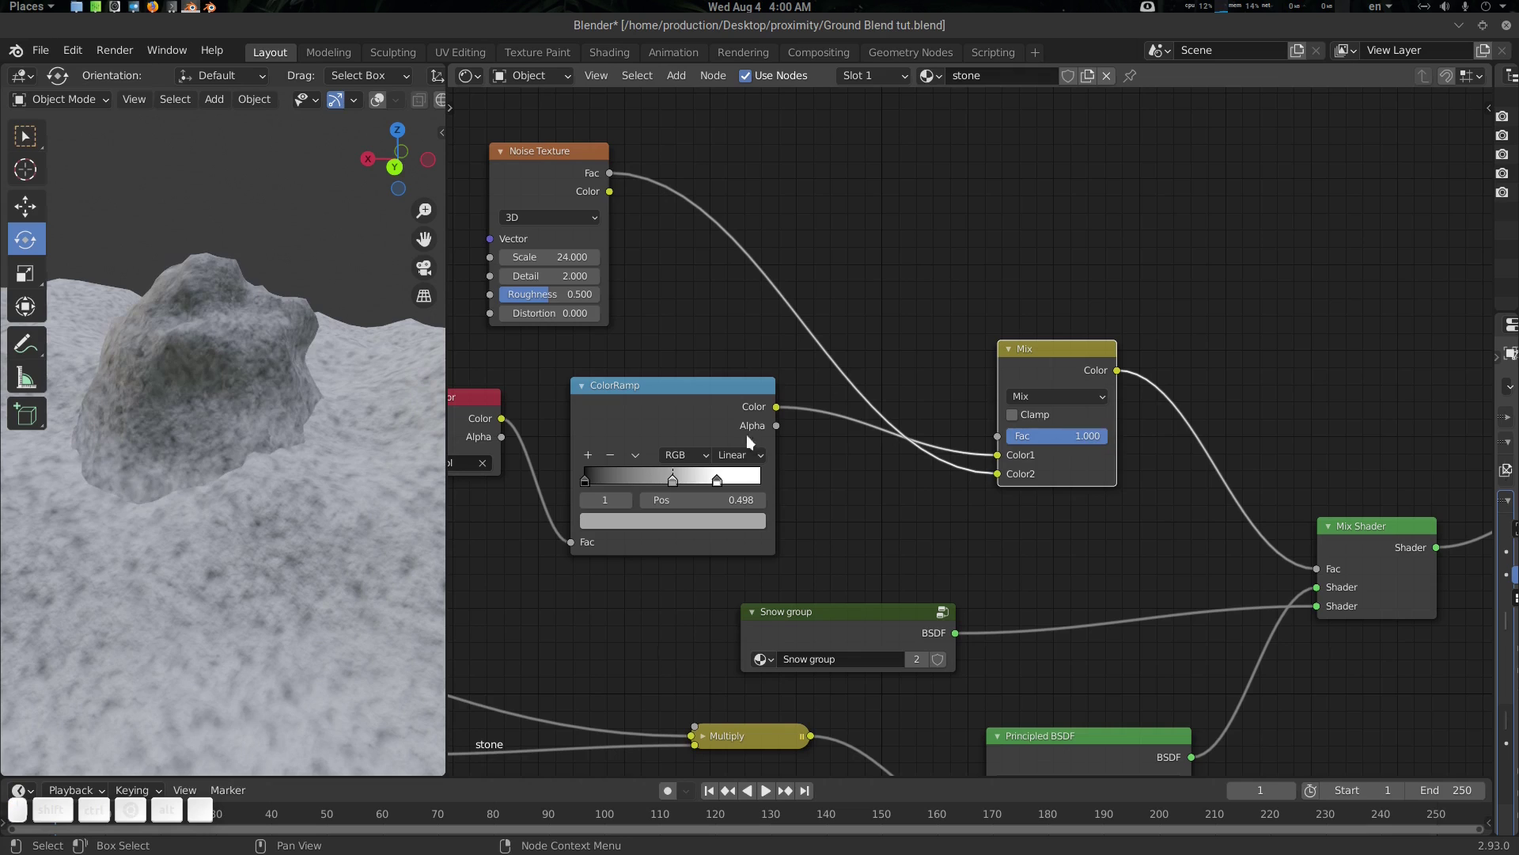
left_click(1052, 398)
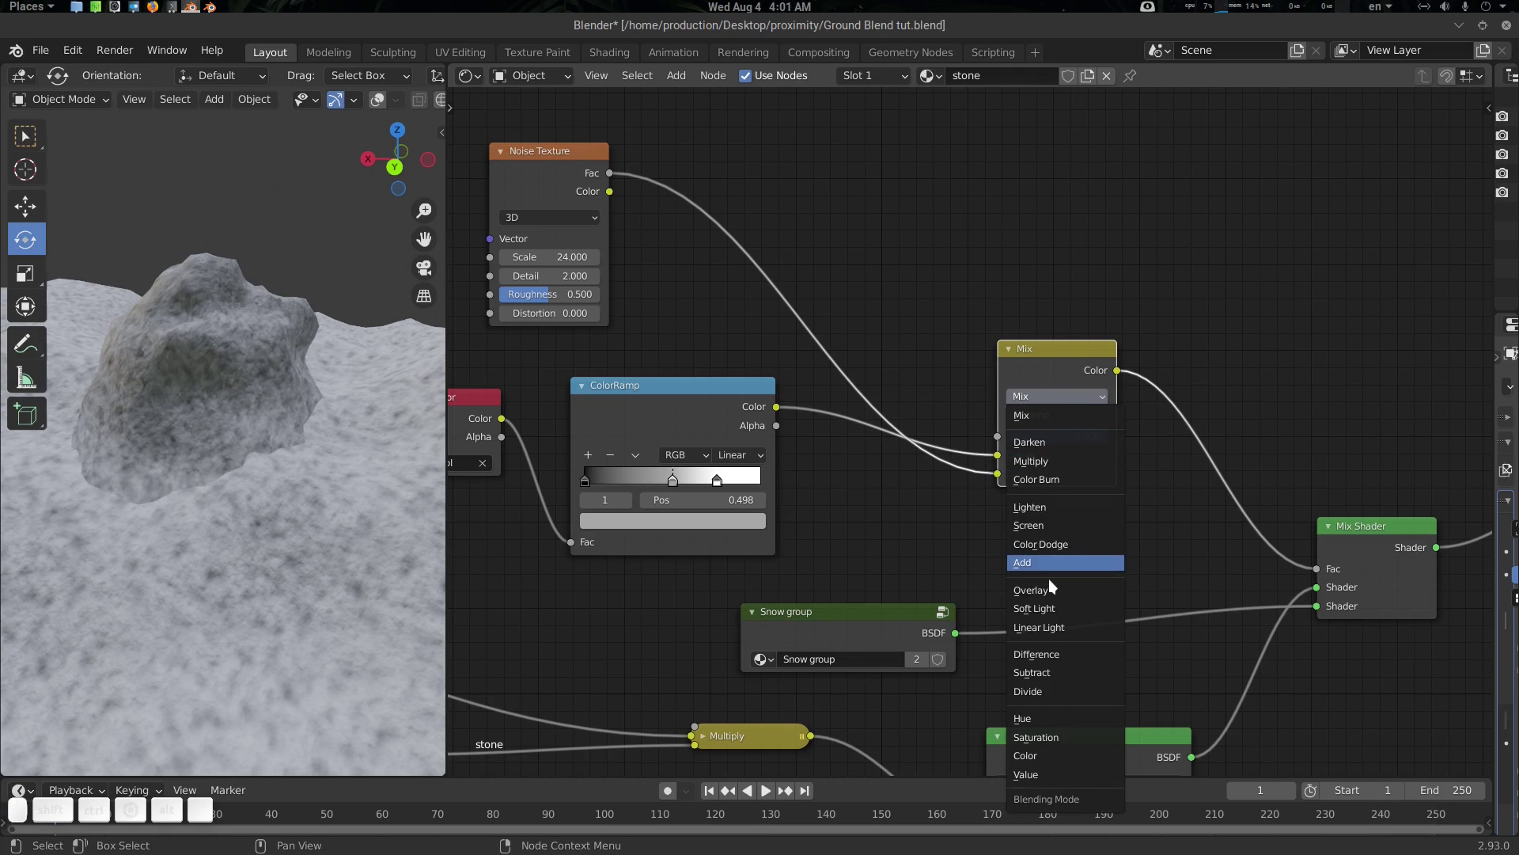
left_click(1061, 589)
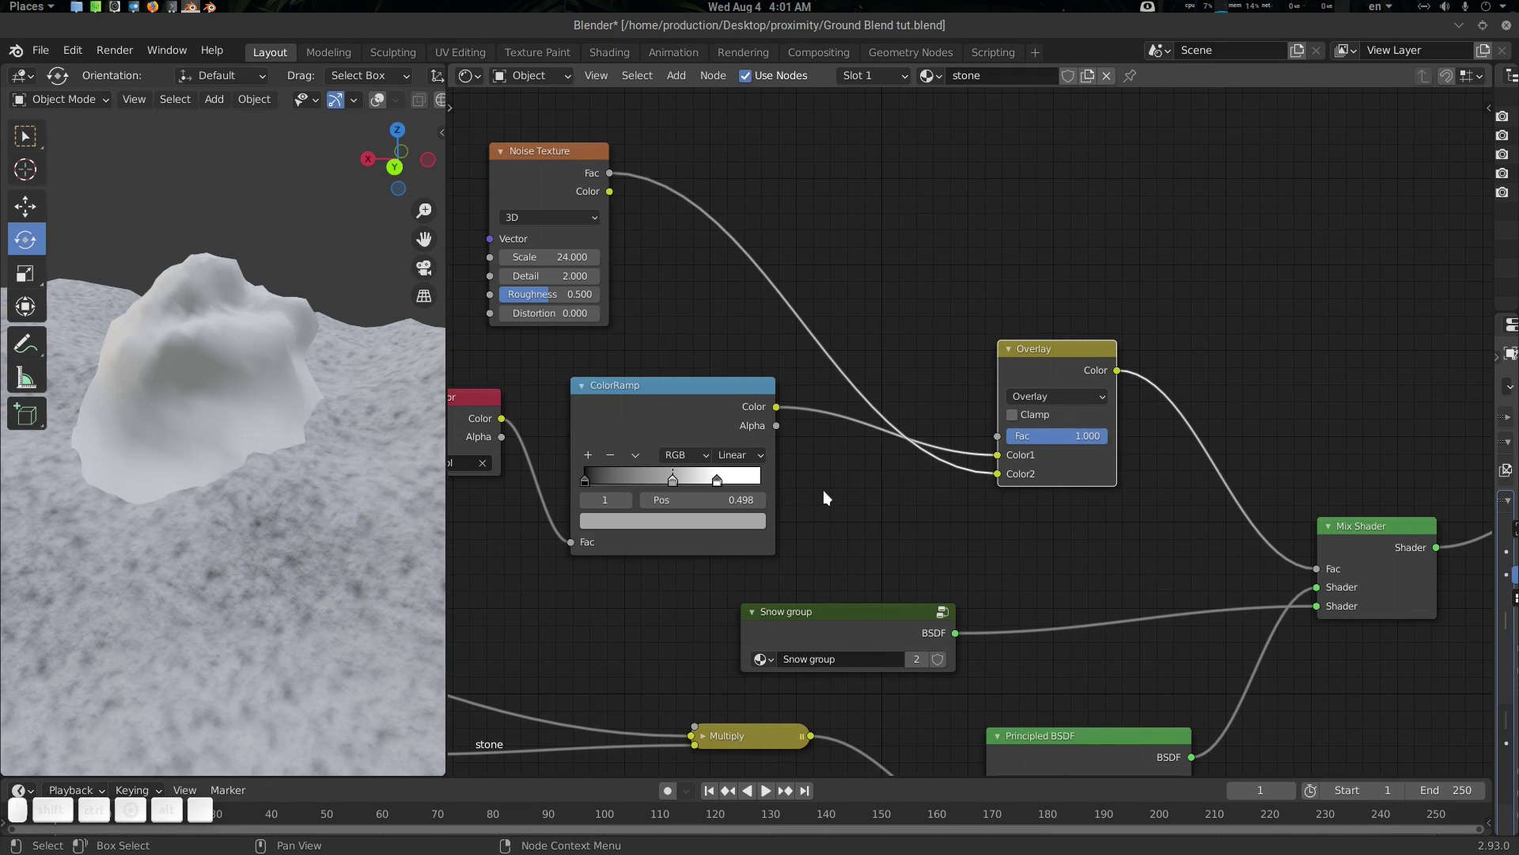
left_click(854, 505)
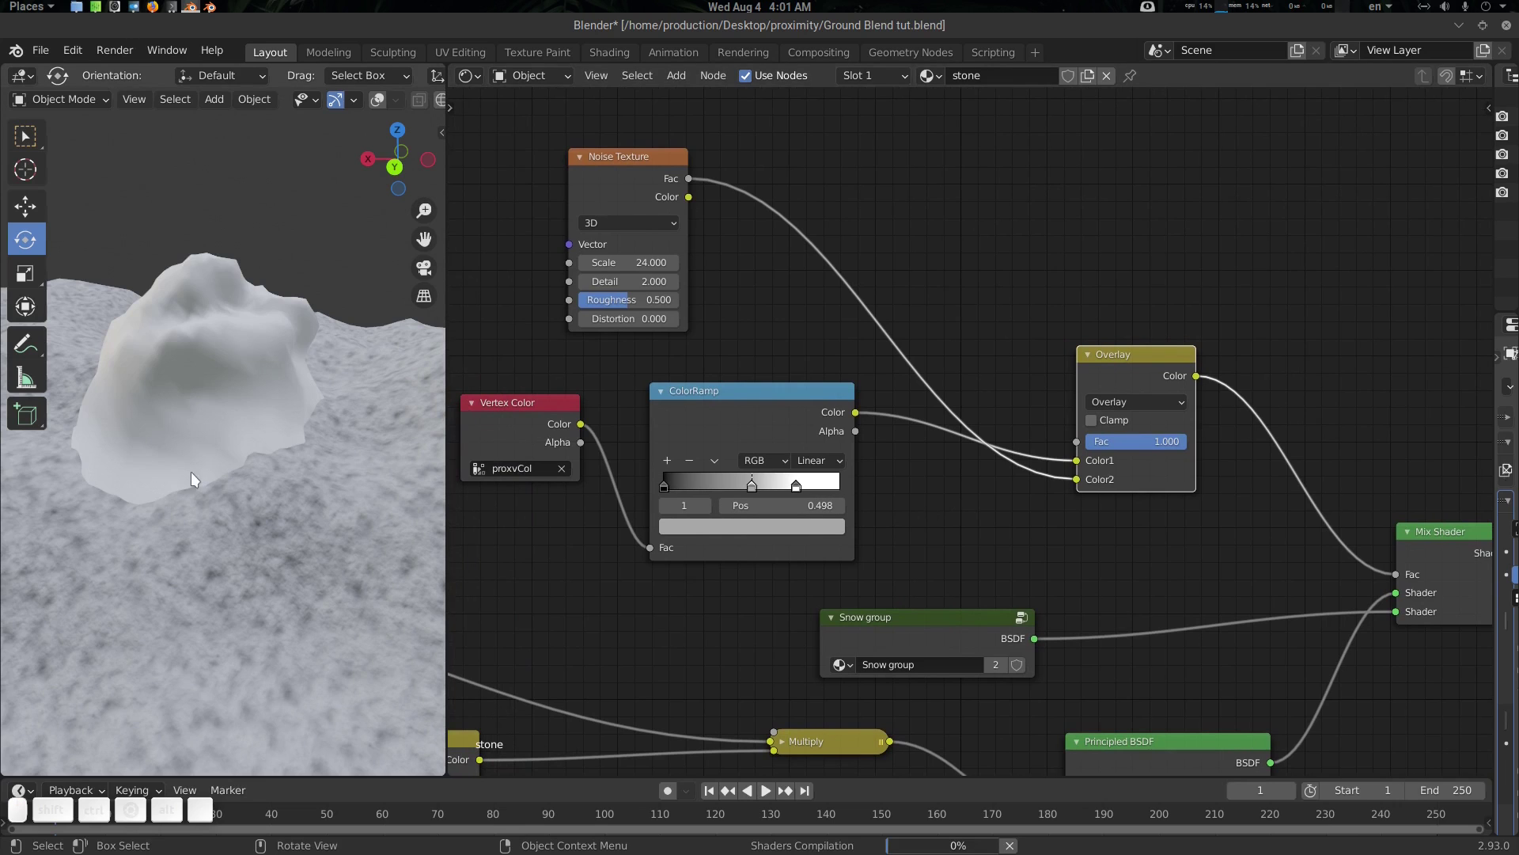
Orbit around the rock base to inspect the broken-up snow edge
left_click_drag(141, 479, 766, 309)
left_click(793, 294)
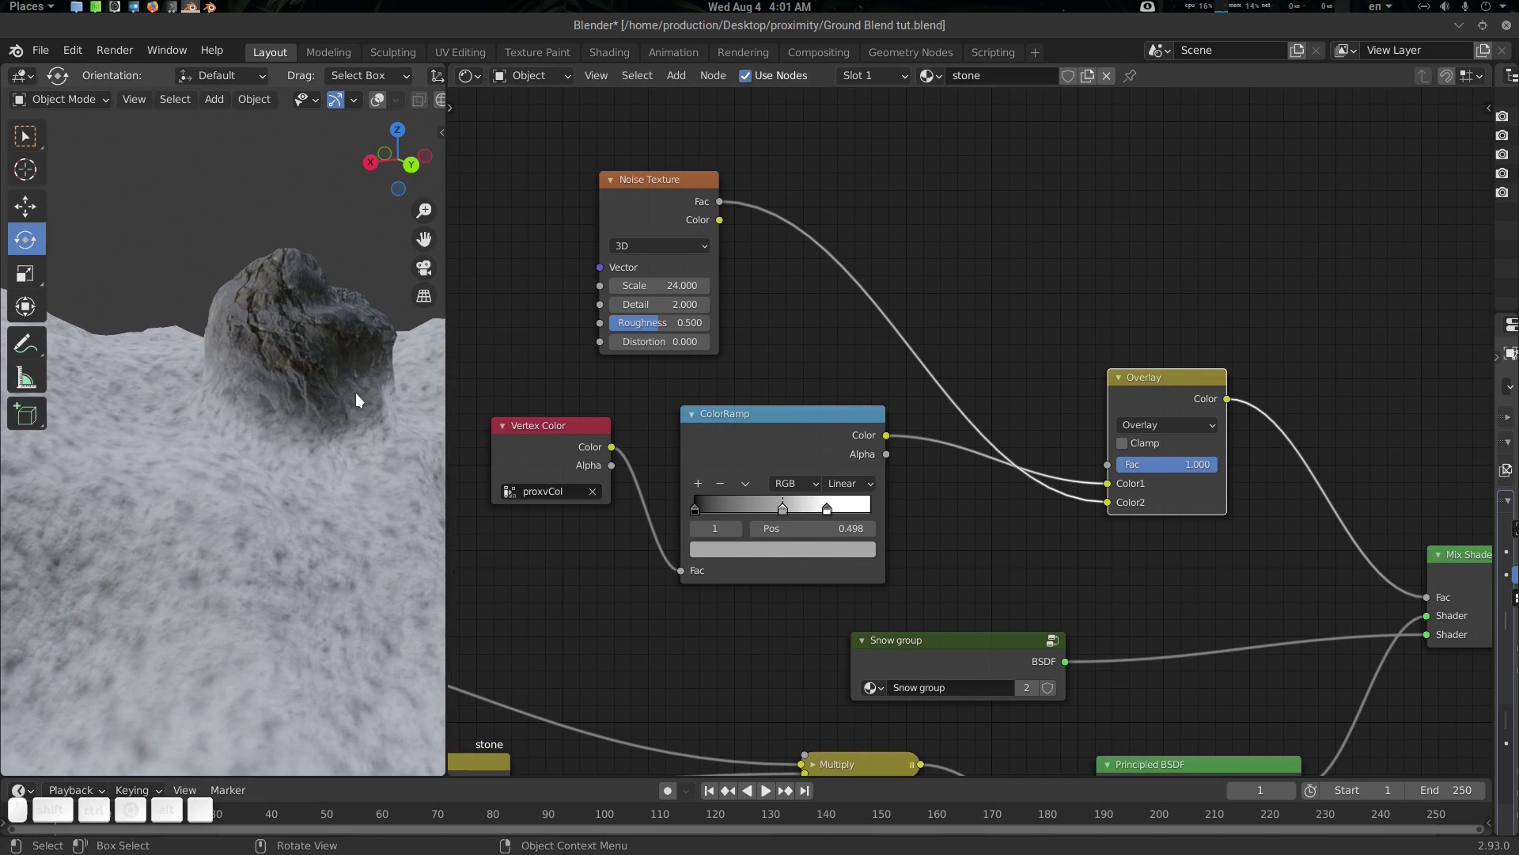
left_click(341, 398)
scroll("up", 3)
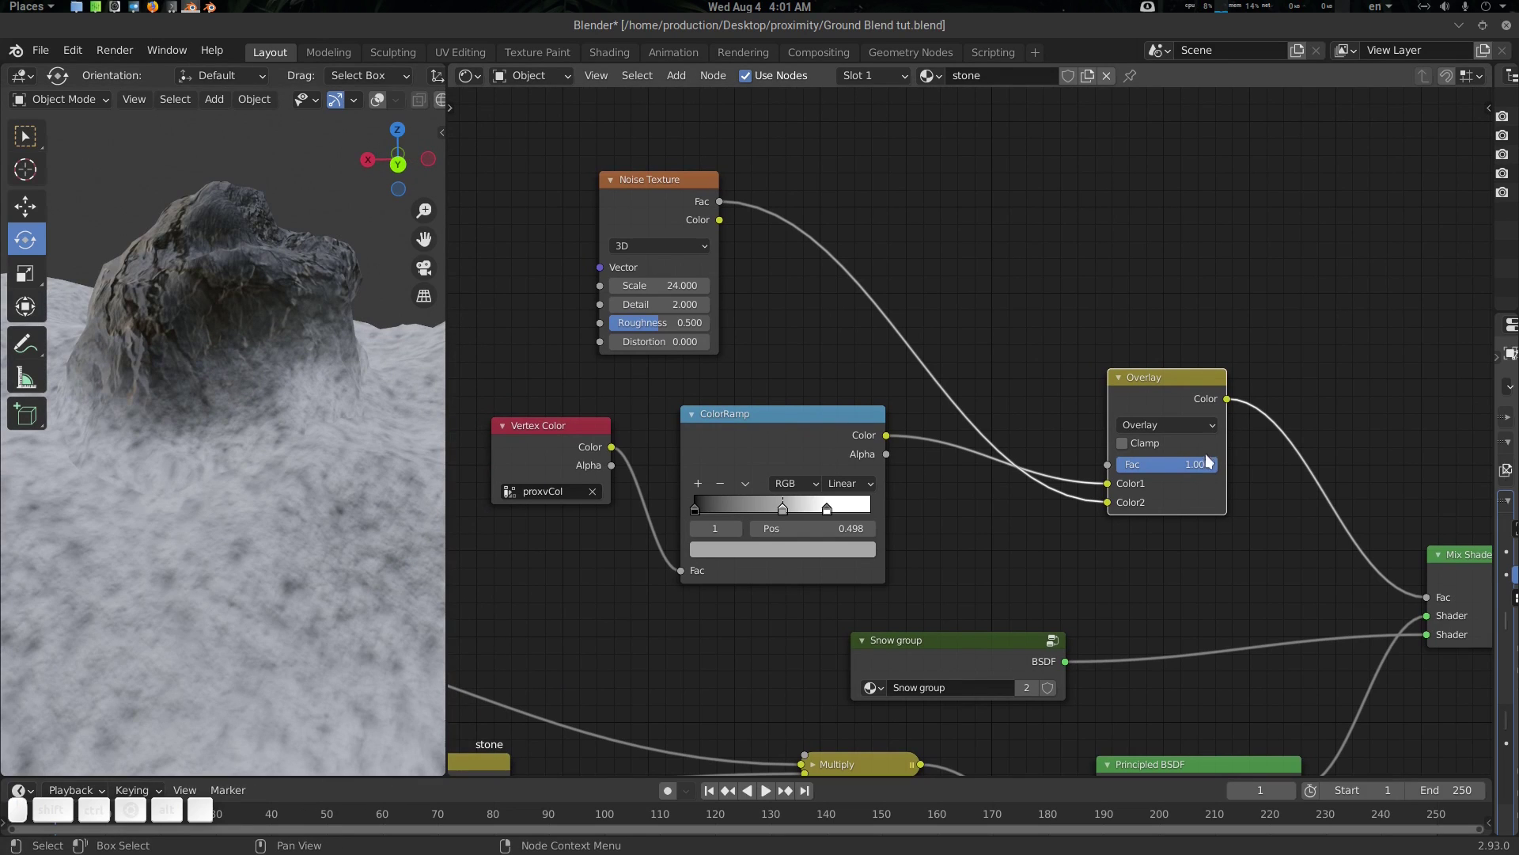
left_click_drag(1200, 470, 269, 469)
left_click(819, 301)
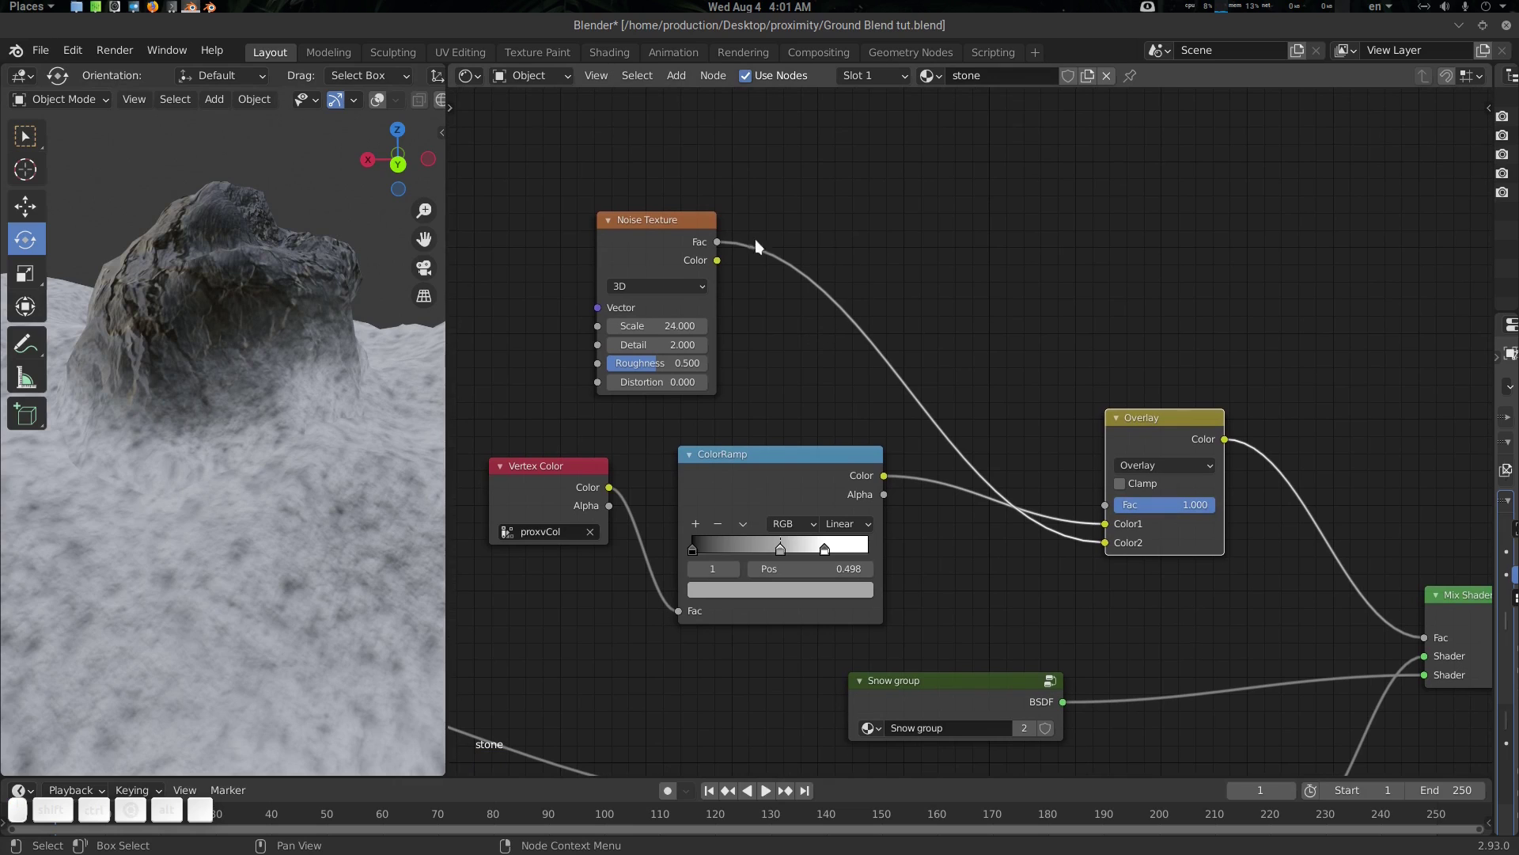
left_click(677, 220)
Add an RGB Curves node between the Noise Texture and the Overlay mix
key("shift+a")
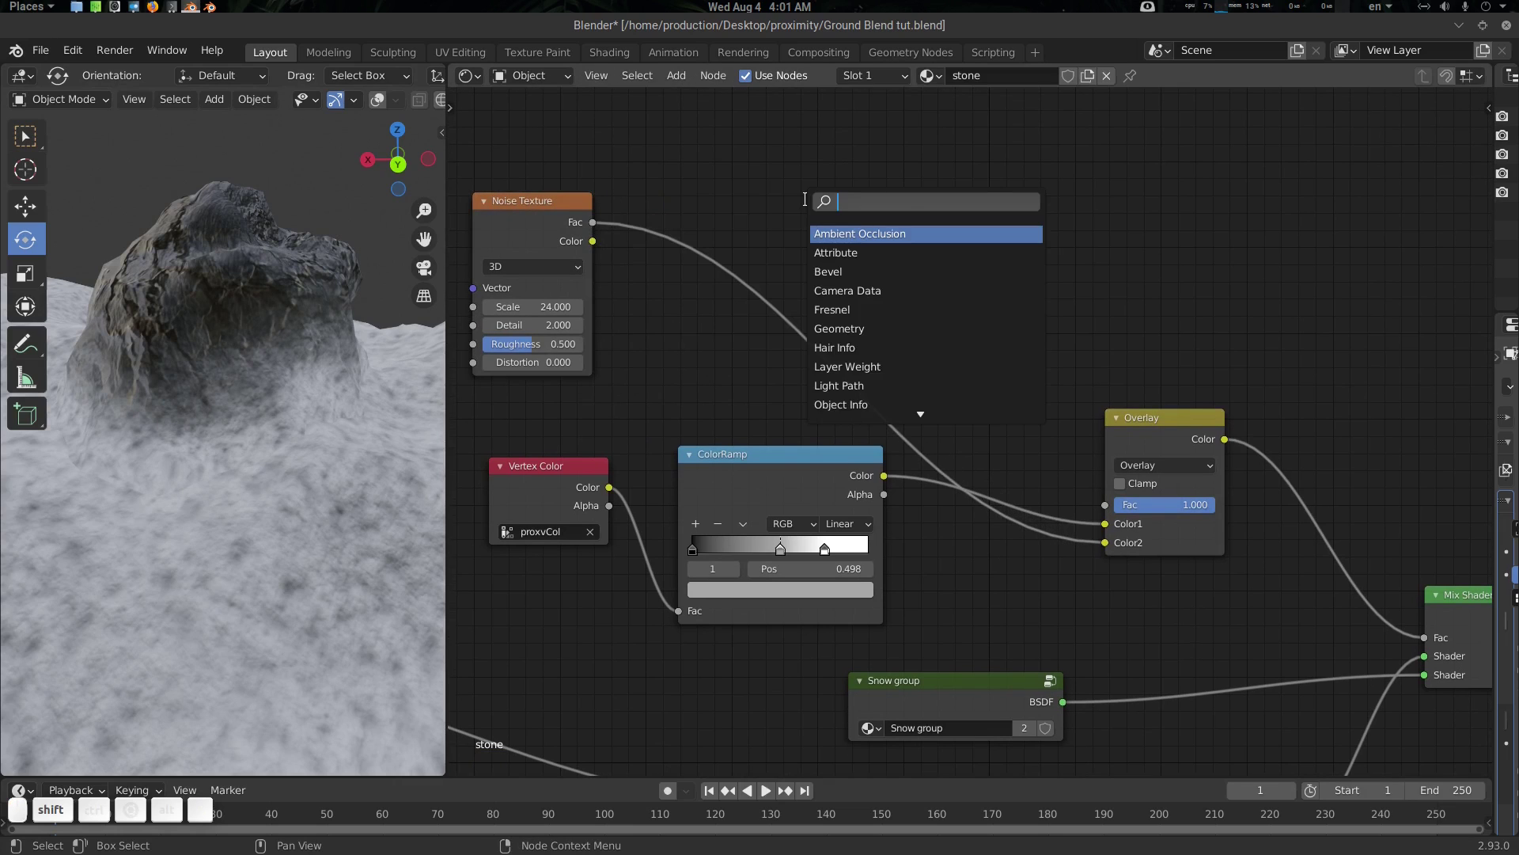
key("r")
key("g")
key("b")
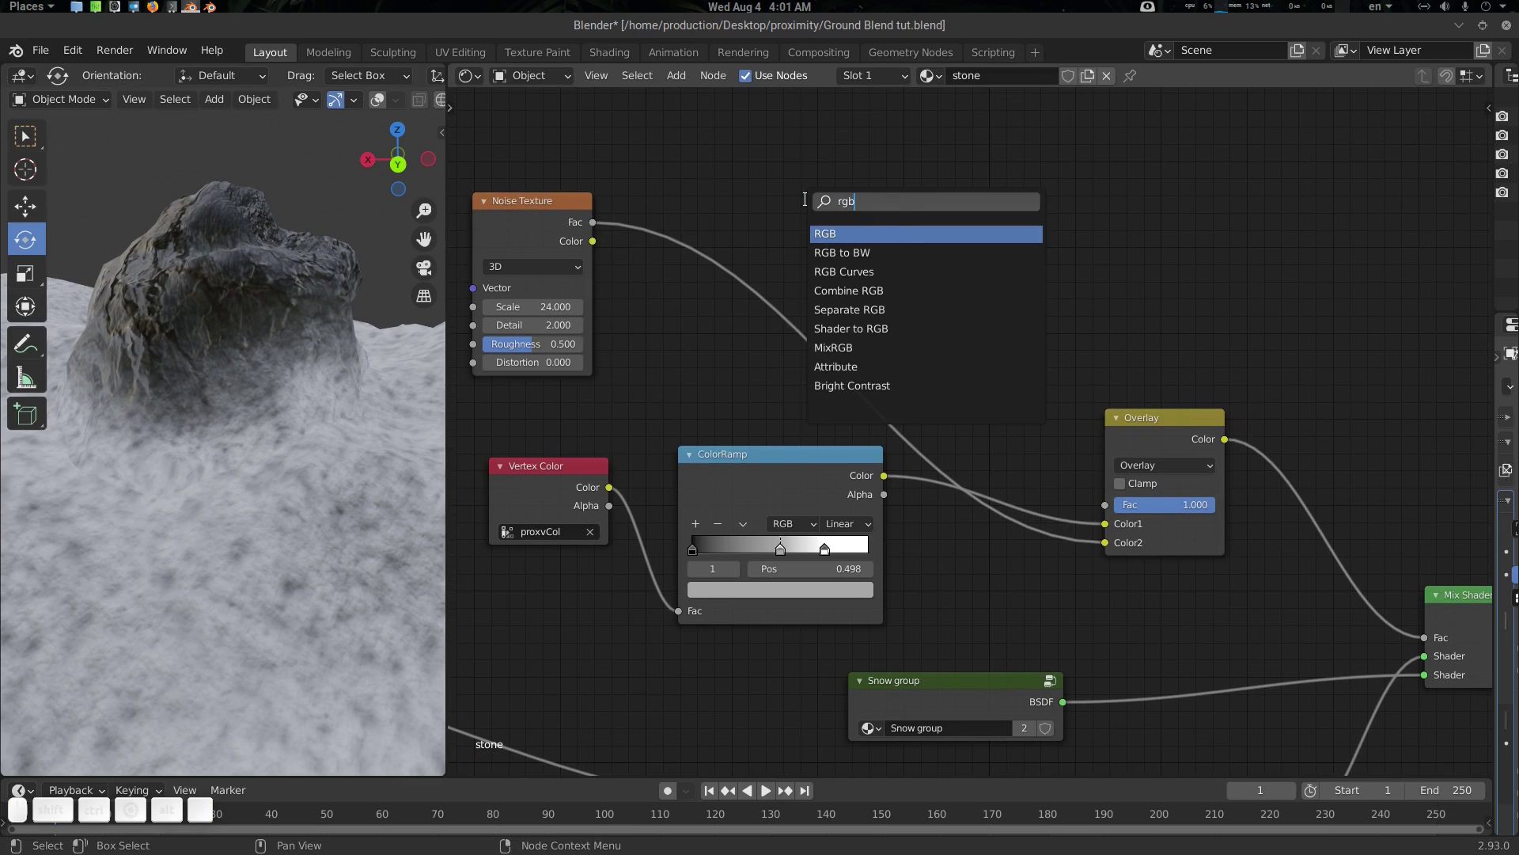
key("BackSpace")
key("c")
key("y")
key("BackSpace")
key("u")
key("r")
key("v")
key("e")
key("Return")
left_click(684, 173)
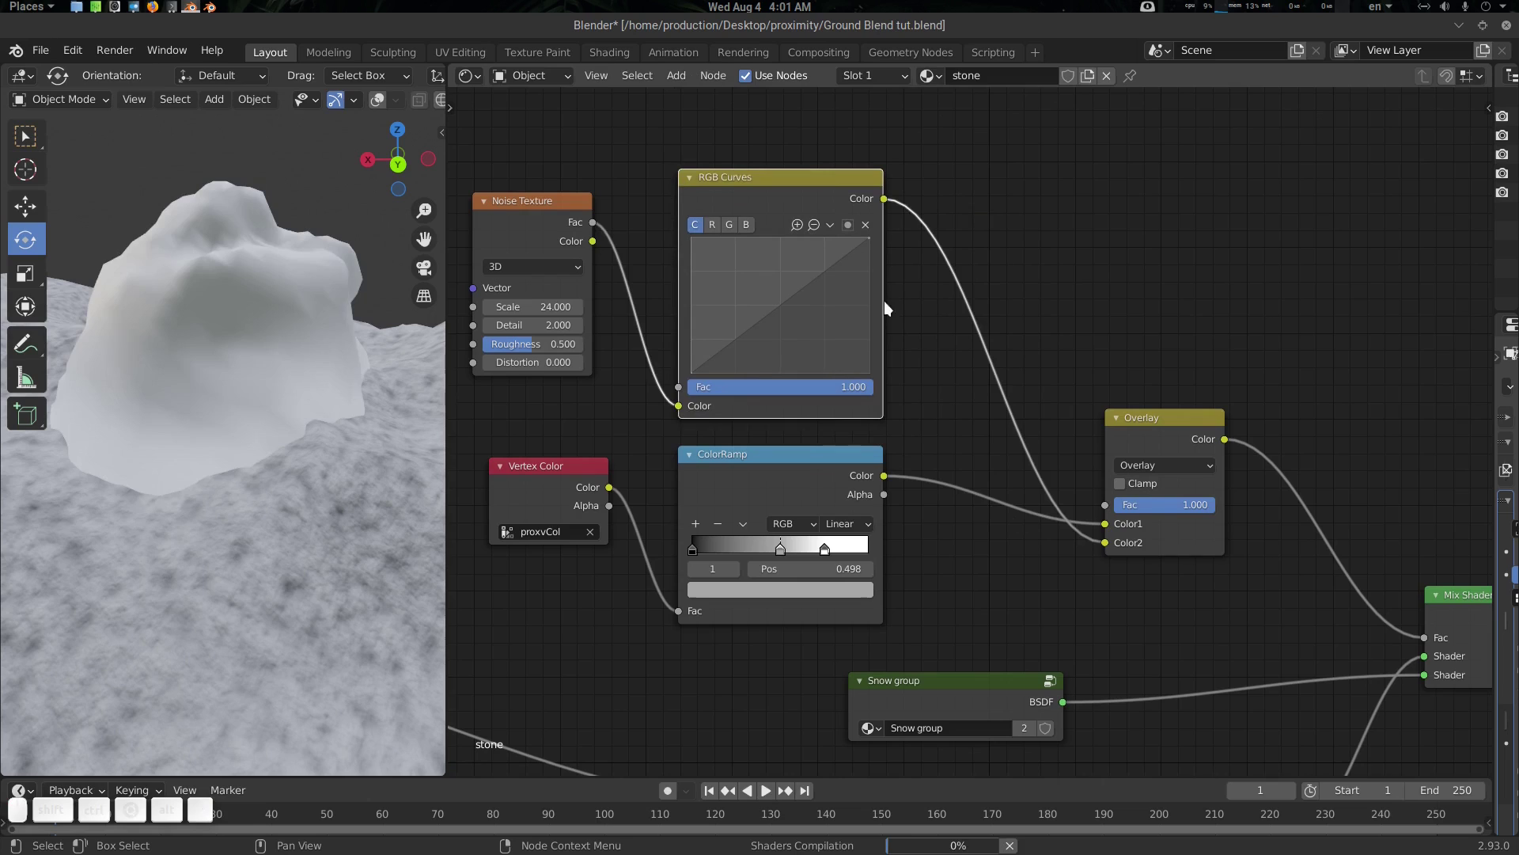
Shape the curve into a peak that drops toward the right end so the snow thins gradually
left_click_drag(732, 348, 741, 256)
left_click(757, 244)
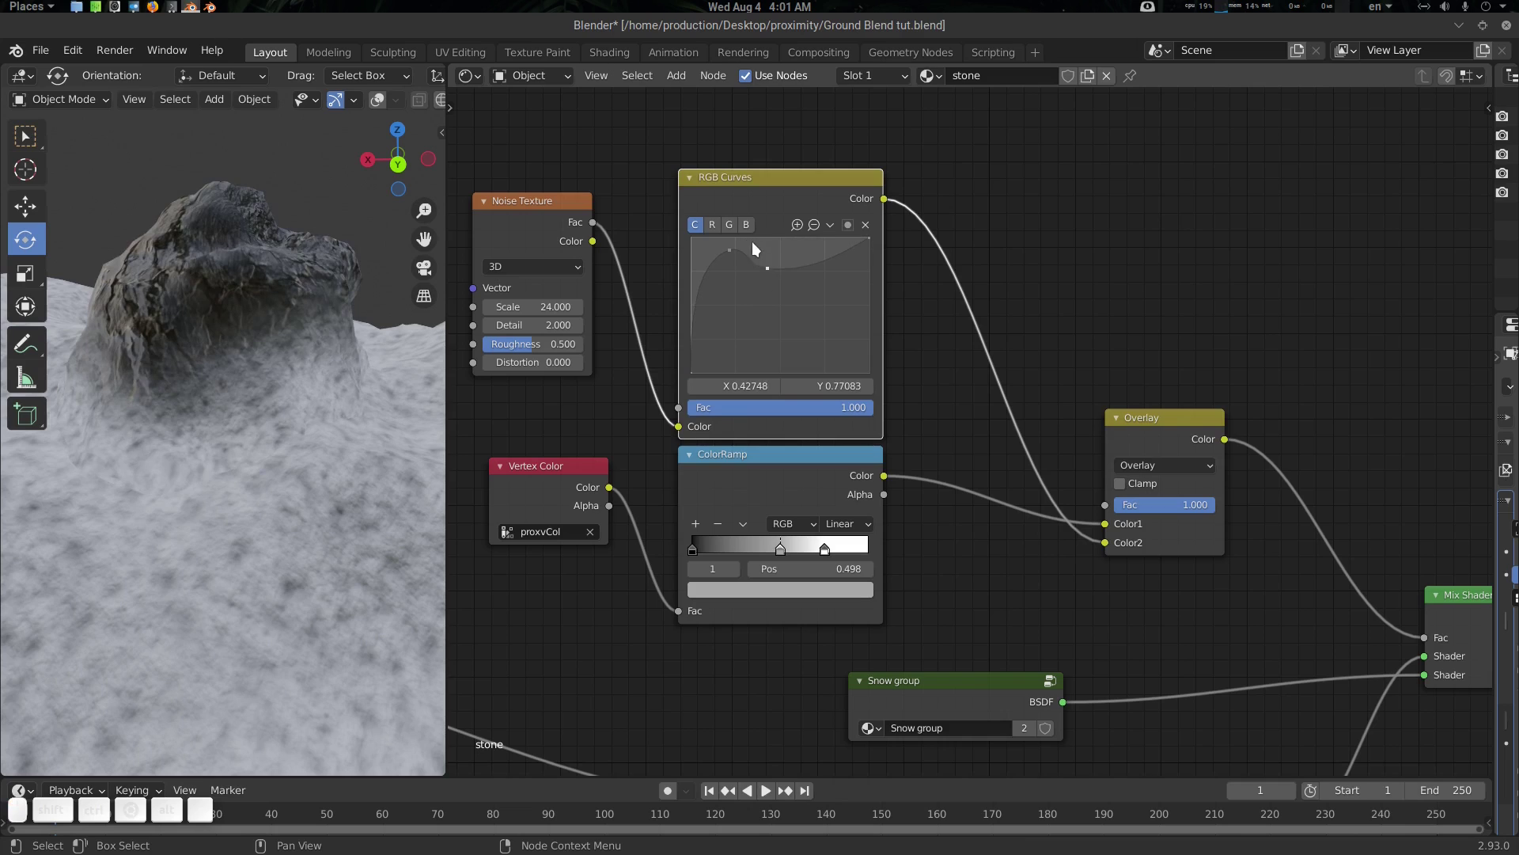
left_click_drag(770, 274, 773, 337)
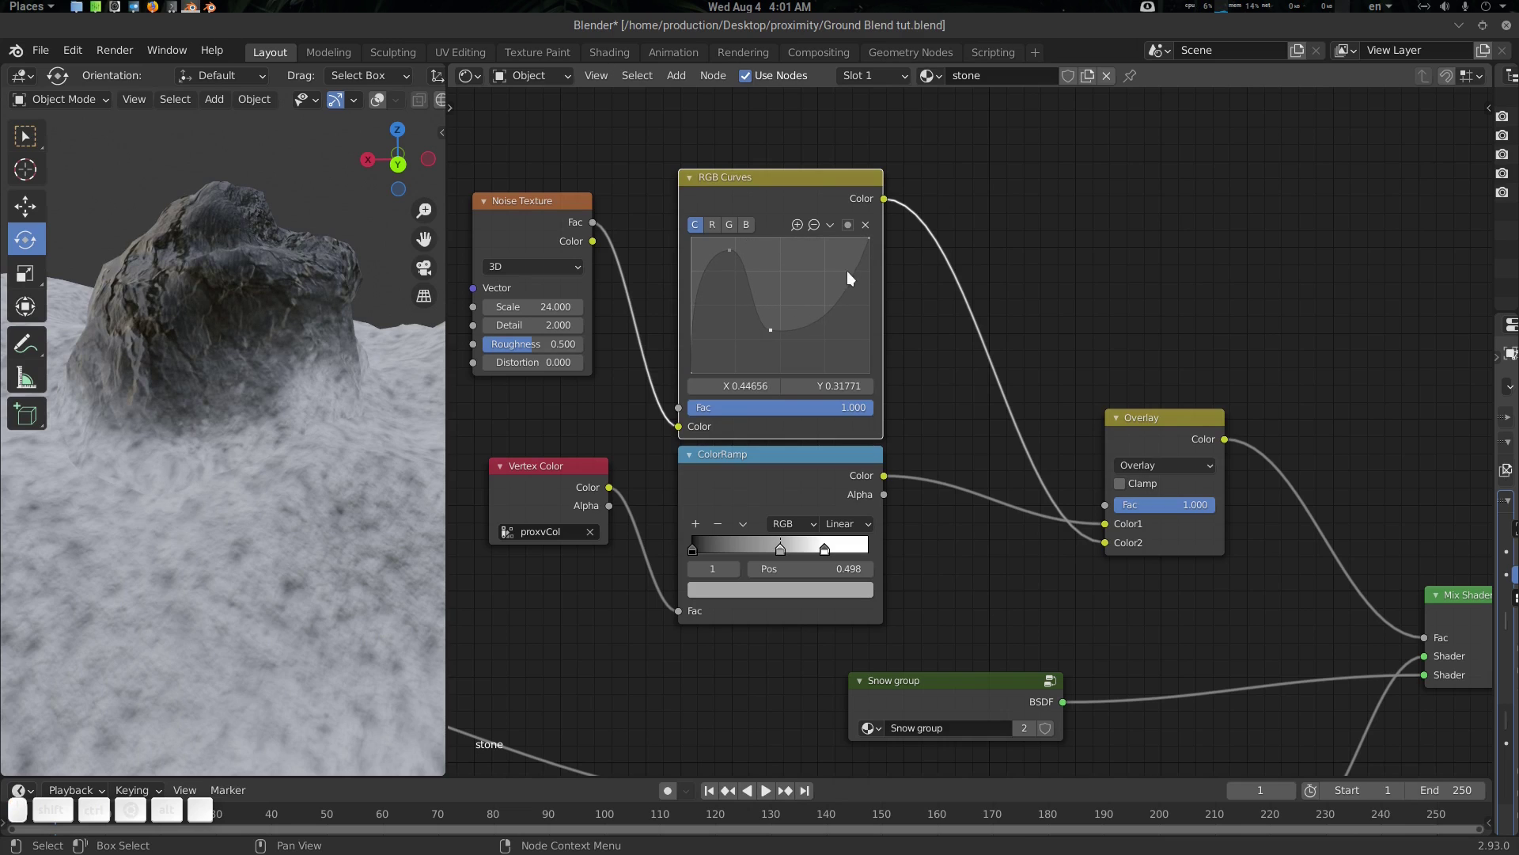
left_click_drag(876, 245, 840, 367)
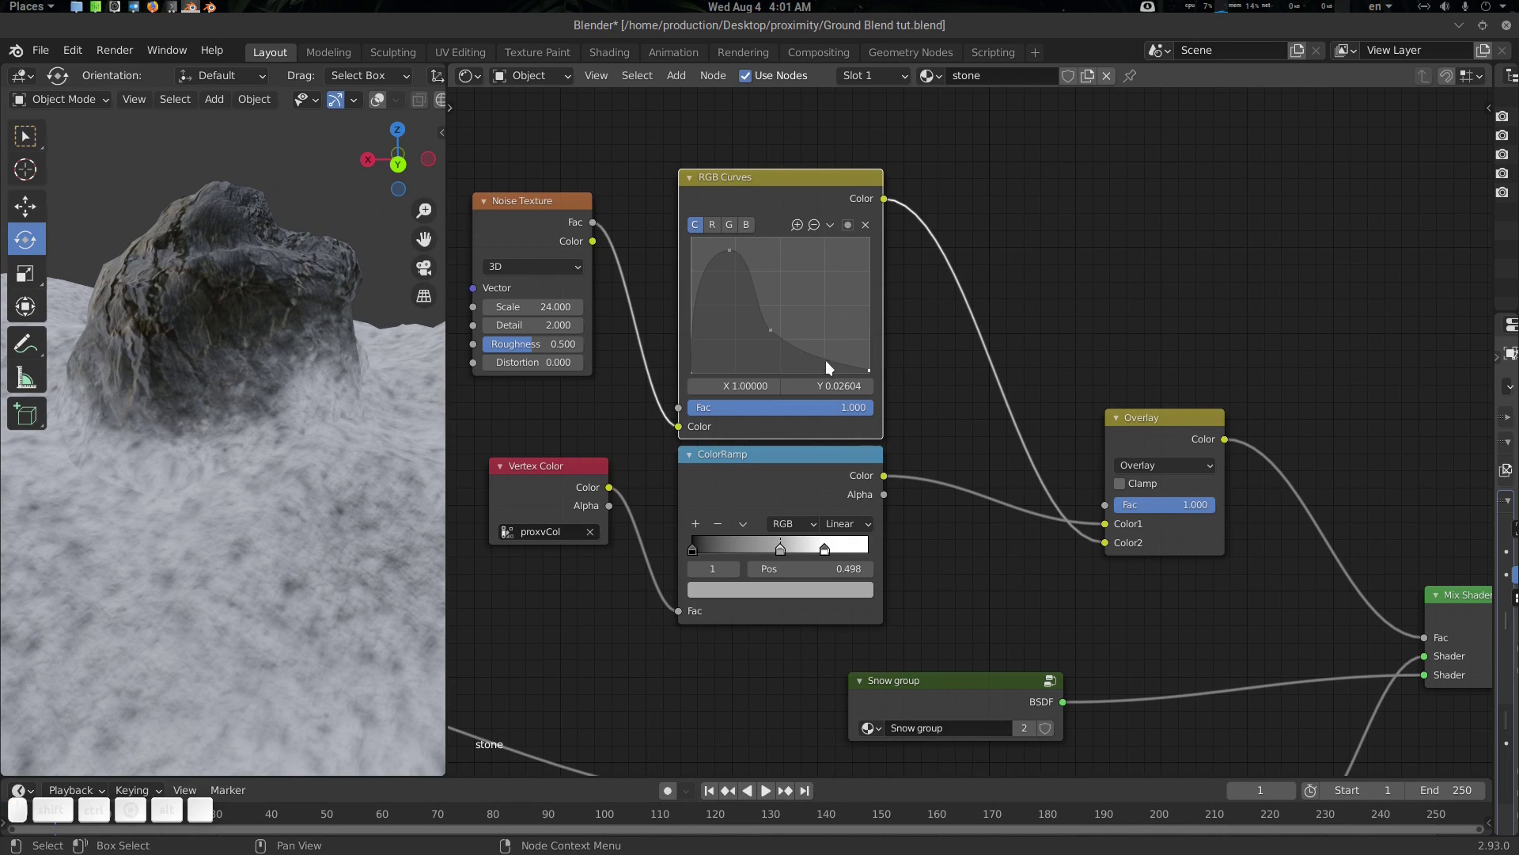
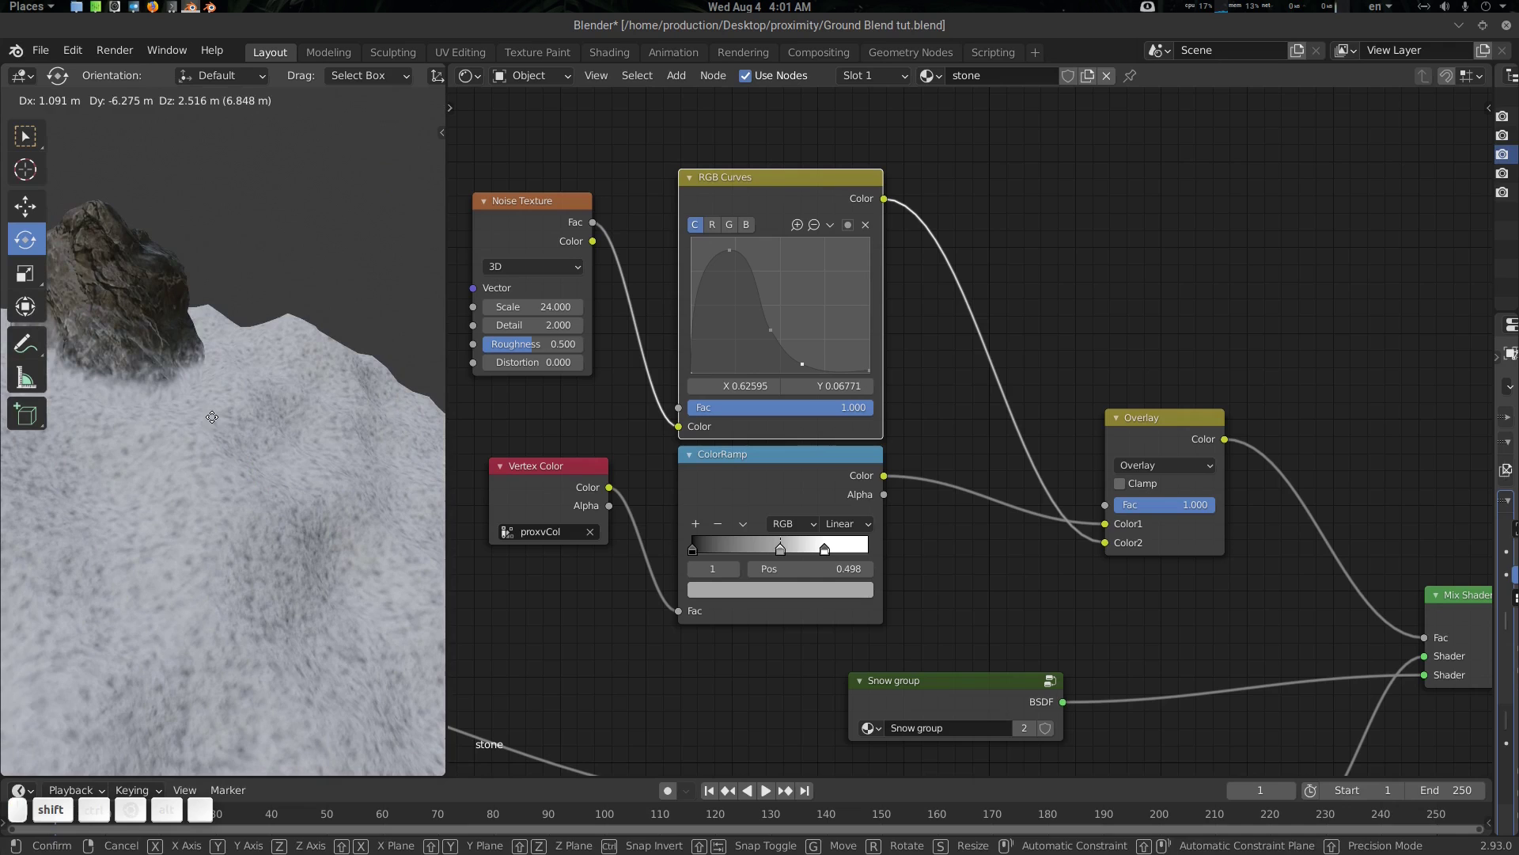
Confirm the rock's position and maximise the 3D Viewport to inspect it from several angles
left_click(218, 421)
left_click(188, 440)
left_click(205, 500)
left_click(261, 512)
left_click_drag(234, 356, 349, 442)
left_click(312, 450)
left_click(184, 464)
key("ctrl+space")
scroll("down", 3)
left_click(714, 442)
scroll("up", 3)
middle_click(987, 479)
middle_click(875, 477)
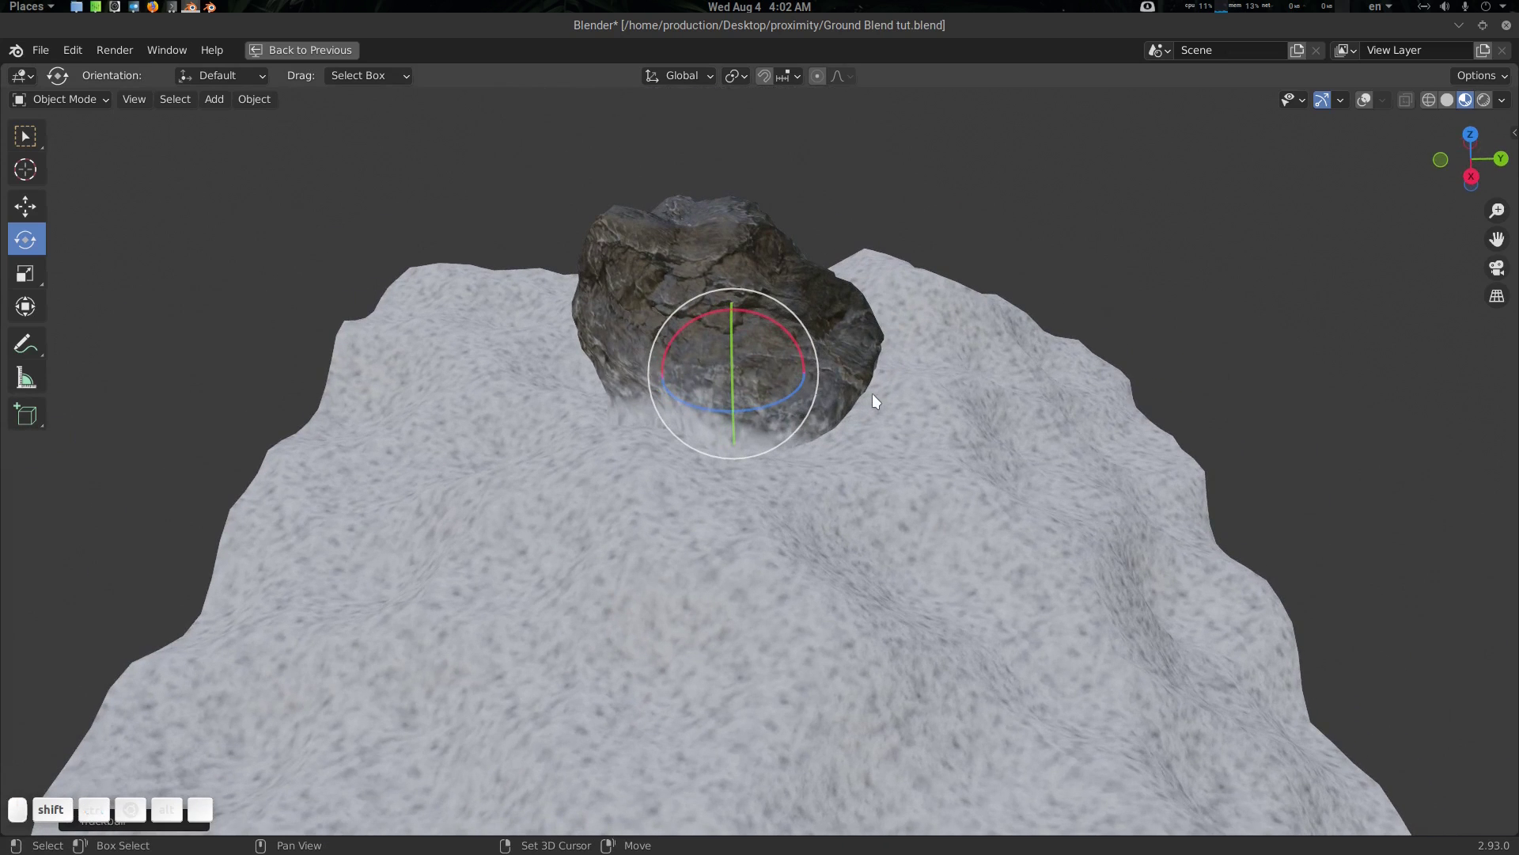
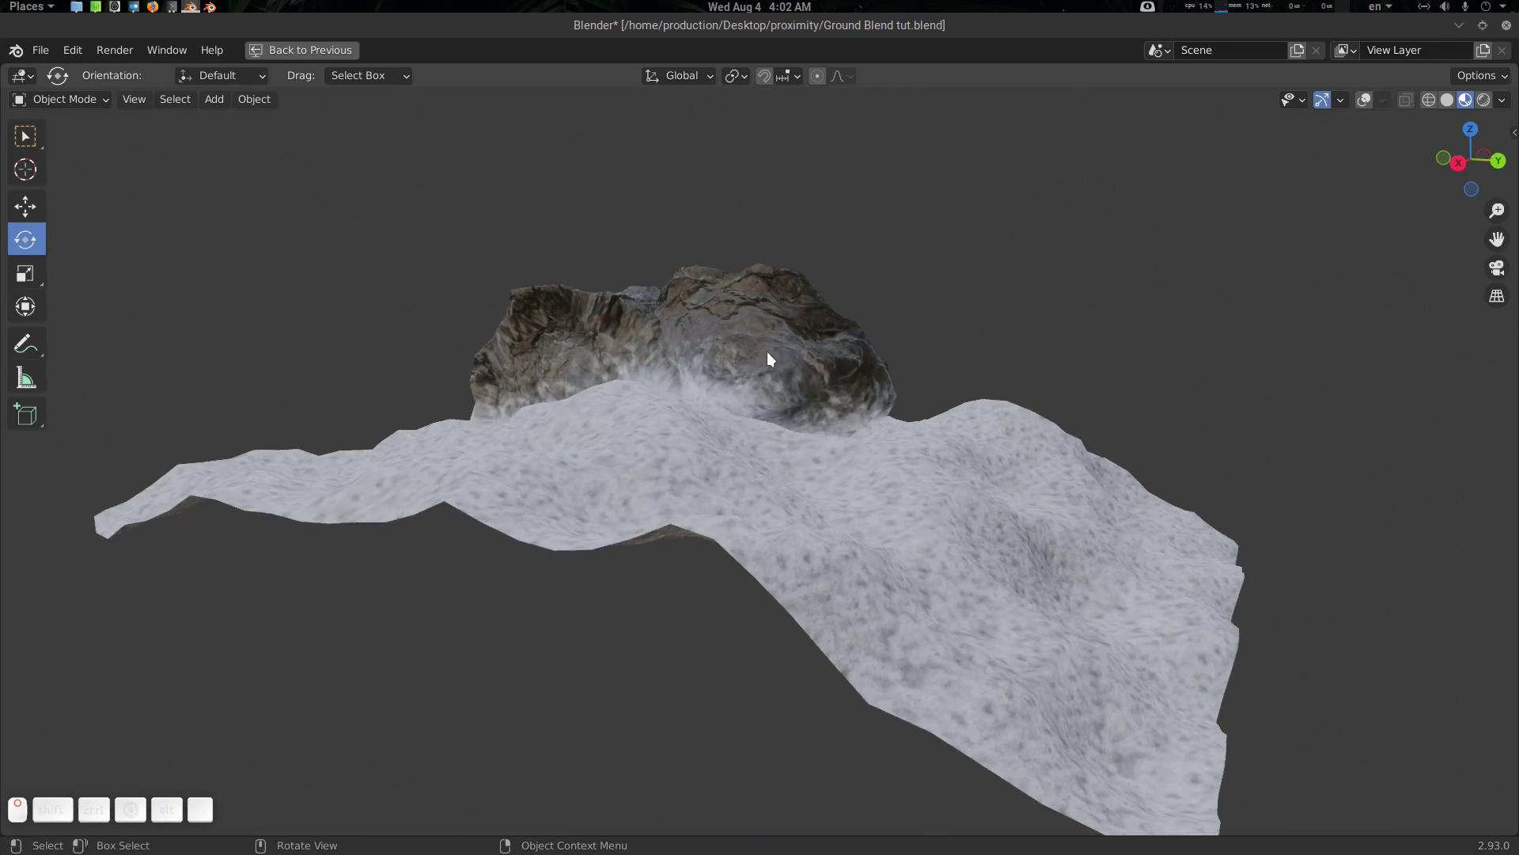
Grab the rock and slide it to a new spot on the snowy ground
left_click(780, 348)
key("shift+space")
key("shift+g")
left_click_drag(774, 318, 845, 344)
key("alt+a")
left_click(826, 360)
left_click(811, 379)
key("shift+d")
left_click(692, 357)
left_click(673, 370)
middle_click(667, 375)
left_click(639, 400)
left_click(604, 430)
Rotate the rock, briefly check its mesh in Edit Mode and join it back as one object
key("r")
left_click(731, 410)
middle_click(725, 433)
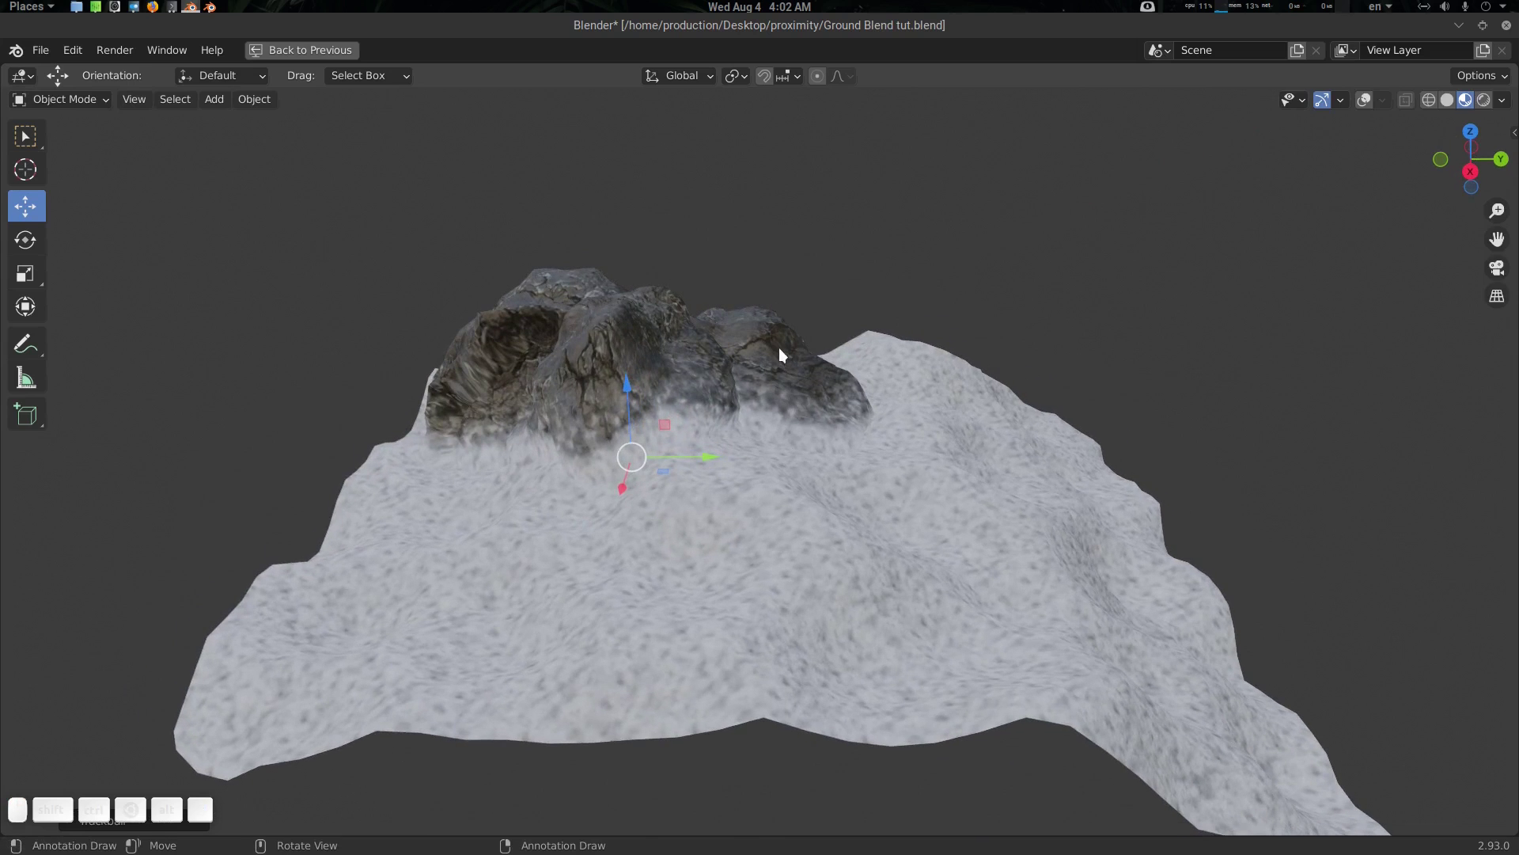
left_click(783, 343)
left_click(663, 314)
left_click(558, 305)
key("z")
left_click(657, 332)
key("Tab")
key("a")
key("Tab")
key("ctrl+j")
Fine-tune the rock's placement so its base sits into the snow blend
left_click(743, 349)
left_click(716, 340)
key("alt+a")
left_click(760, 344)
left_click_drag(674, 301, 741, 384)
left_click(775, 410)
left_click_drag(682, 408, 1020, 422)
key("alt+a")
left_click(991, 405)
left_click(878, 353)
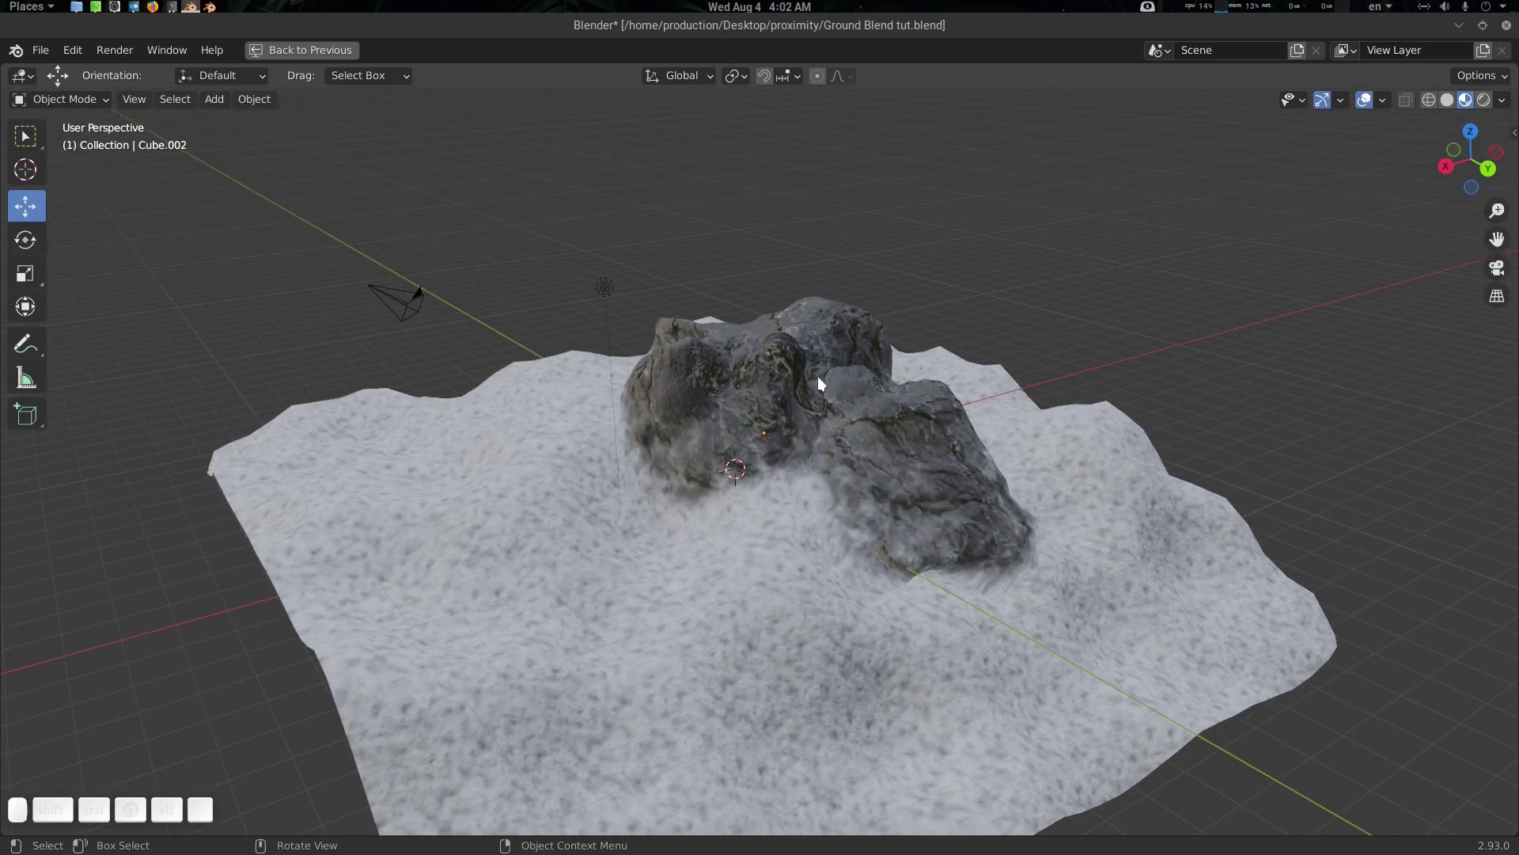
Restore the normal multi-panel layout beside the stone material nodes
key("ctrl+space")
left_click(248, 438)
scroll("up", 3)
left_click(309, 447)
scroll("down", 3)
Move the RGB Curves peak left to about X 0.206 at full value for a softer snow edge
left_click(311, 480)
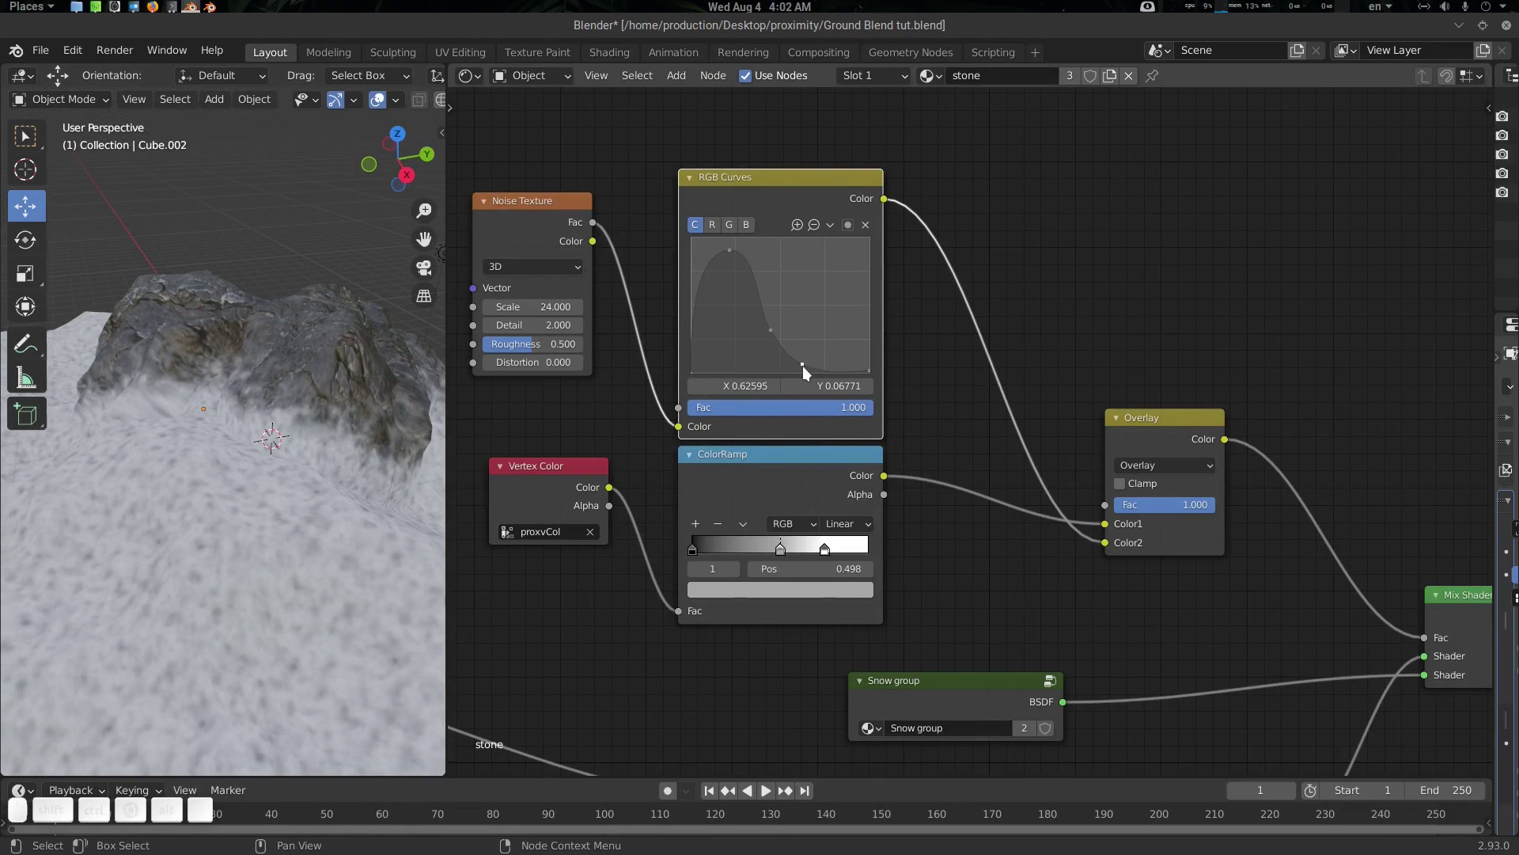
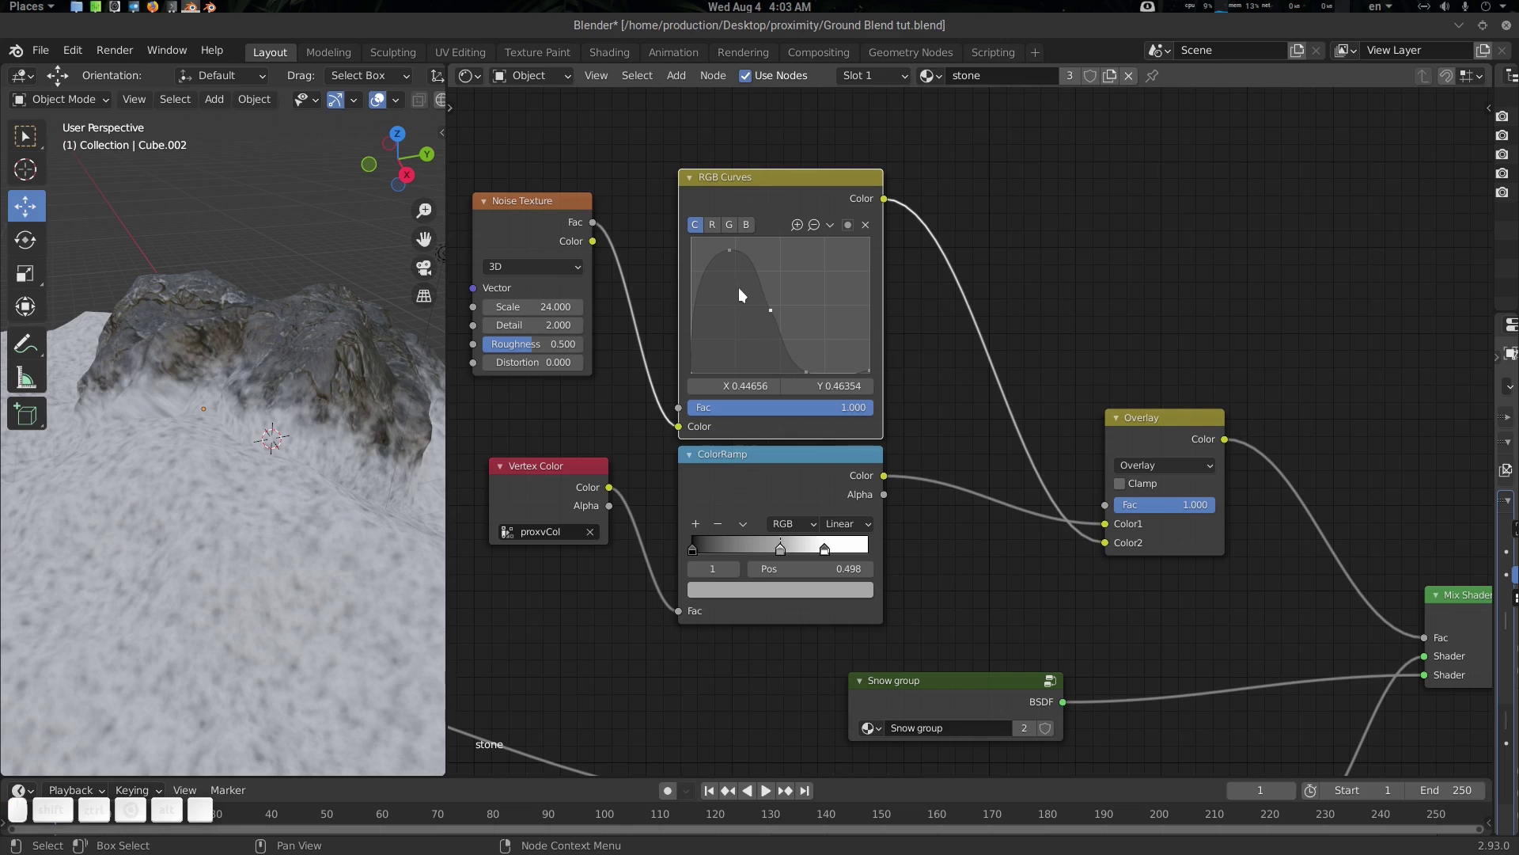
left_click(734, 258)
left_click_drag(734, 275, 732, 242)
left_click(279, 428)
key("alt+a")
scroll("up", 3)
Check the result in the enlarged viewport, then switch to the Geometry Nodes workspace
key("ctrl+space")
left_click(546, 471)
scroll("down", 3)
left_click(667, 464)
left_click(644, 464)
key("ctrl+space")
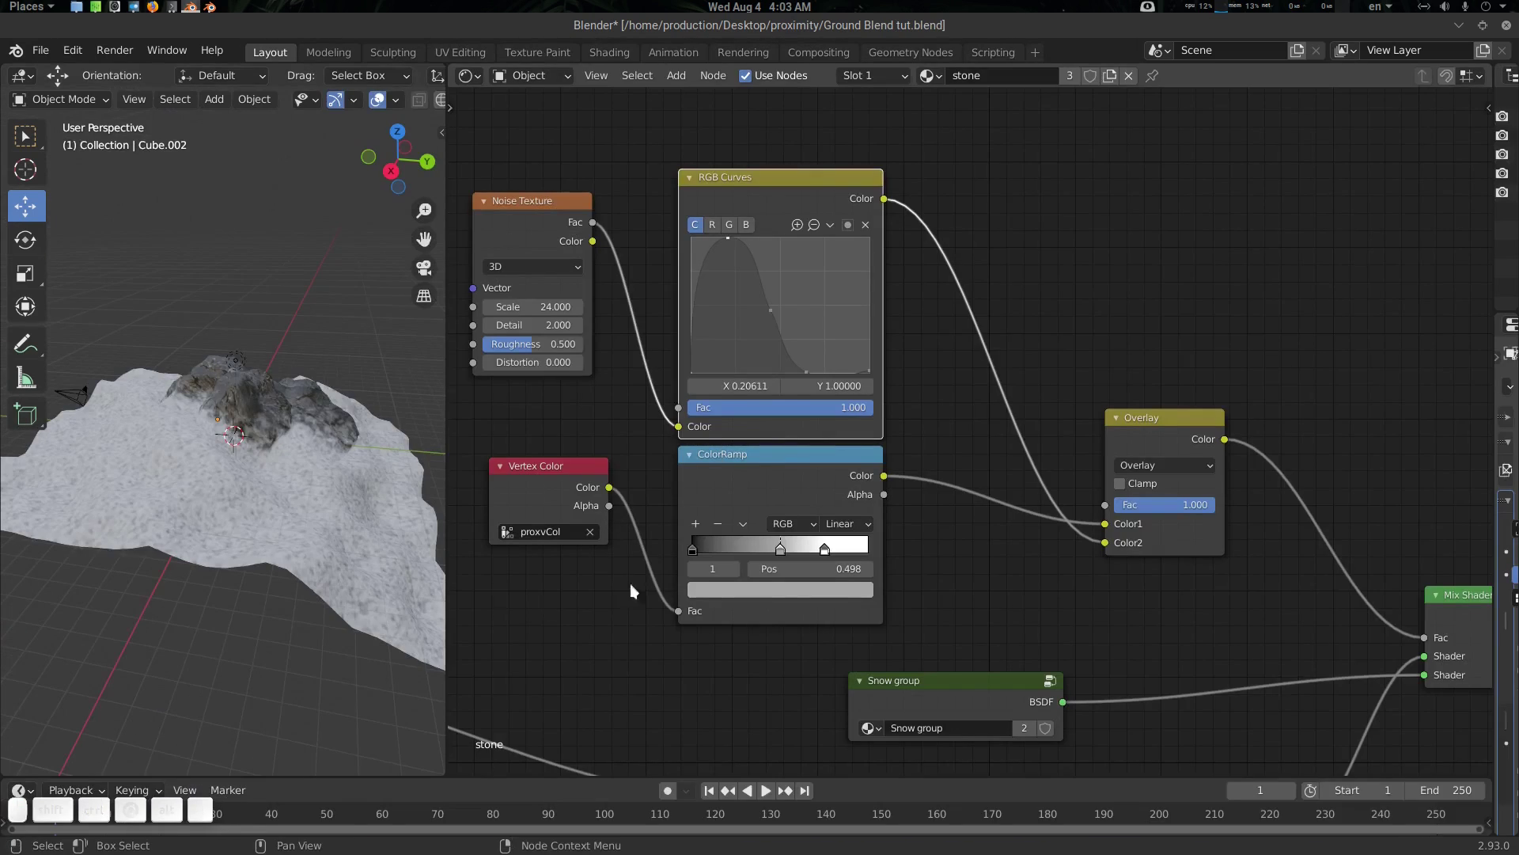
left_click(293, 509)
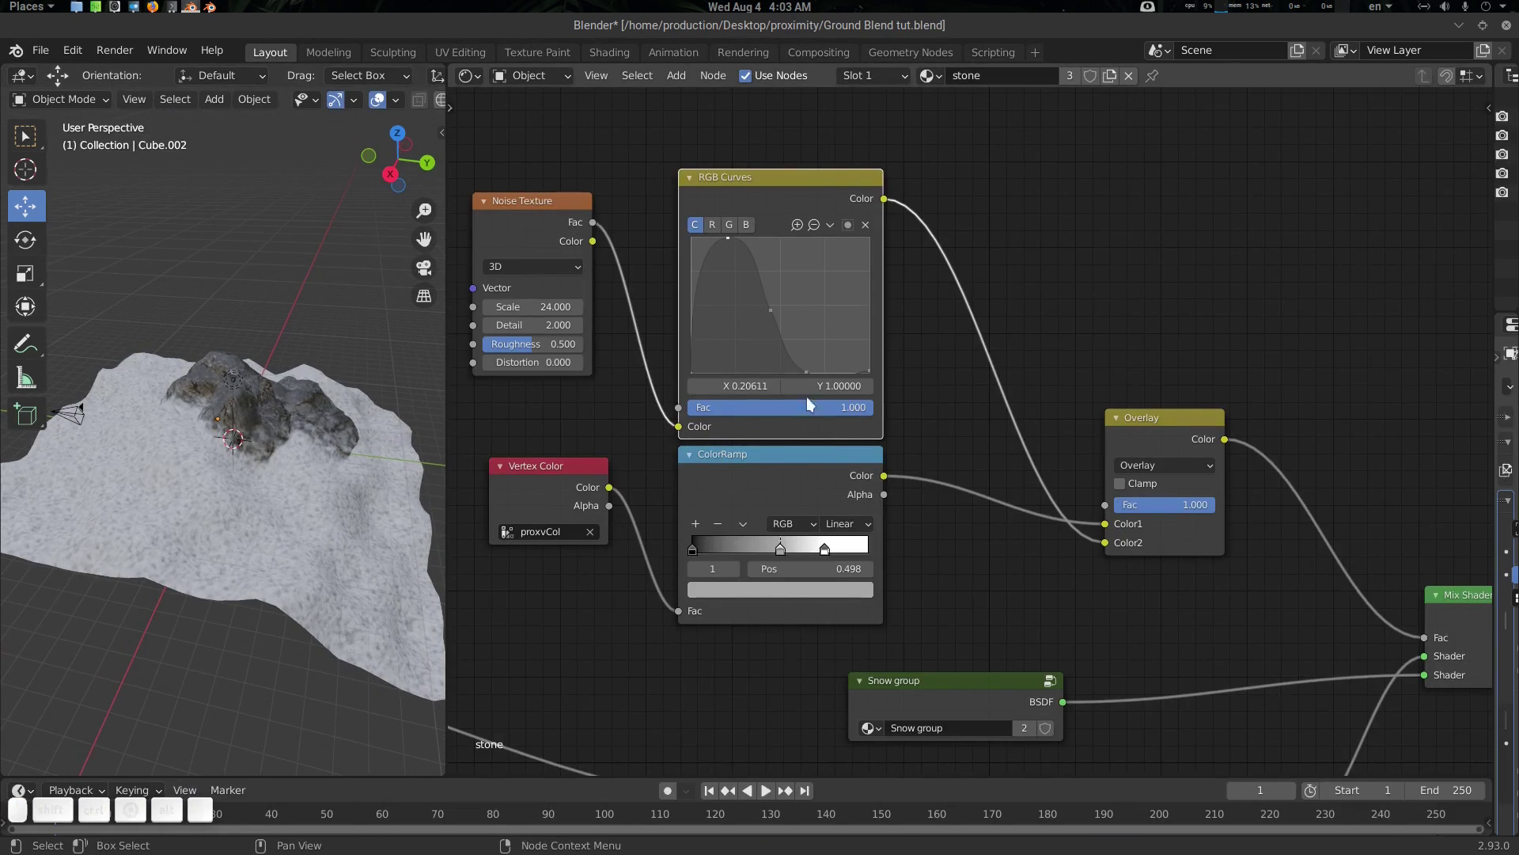
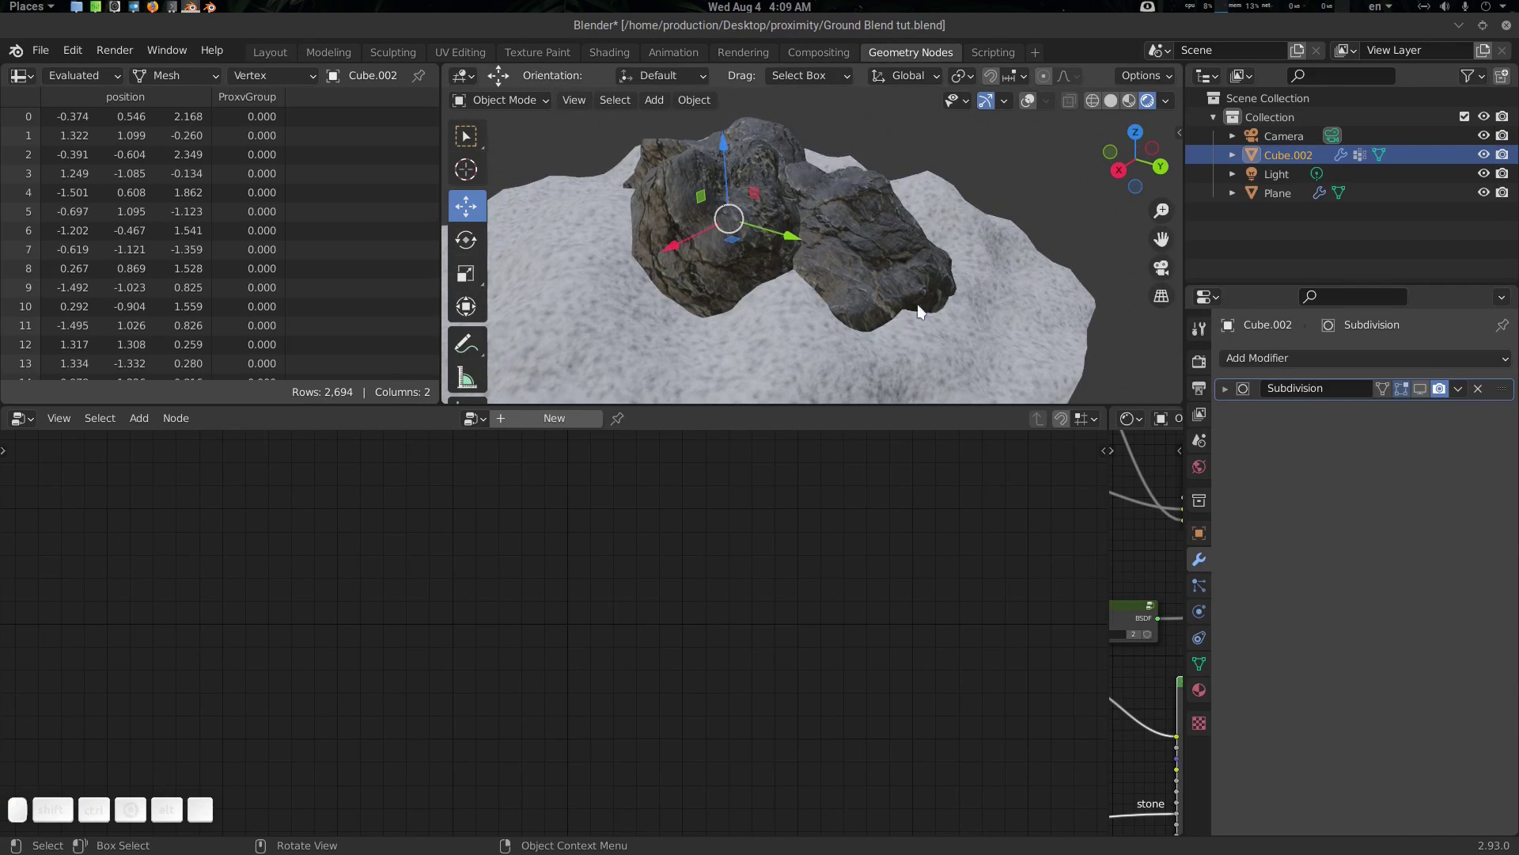
Create a geometry-nodes tree on the rock with an Attribute Proximity node targeting Plane, its Distance field ready for ProxvGroup
left_click(871, 300)
key("alt+a")
left_click(883, 205)
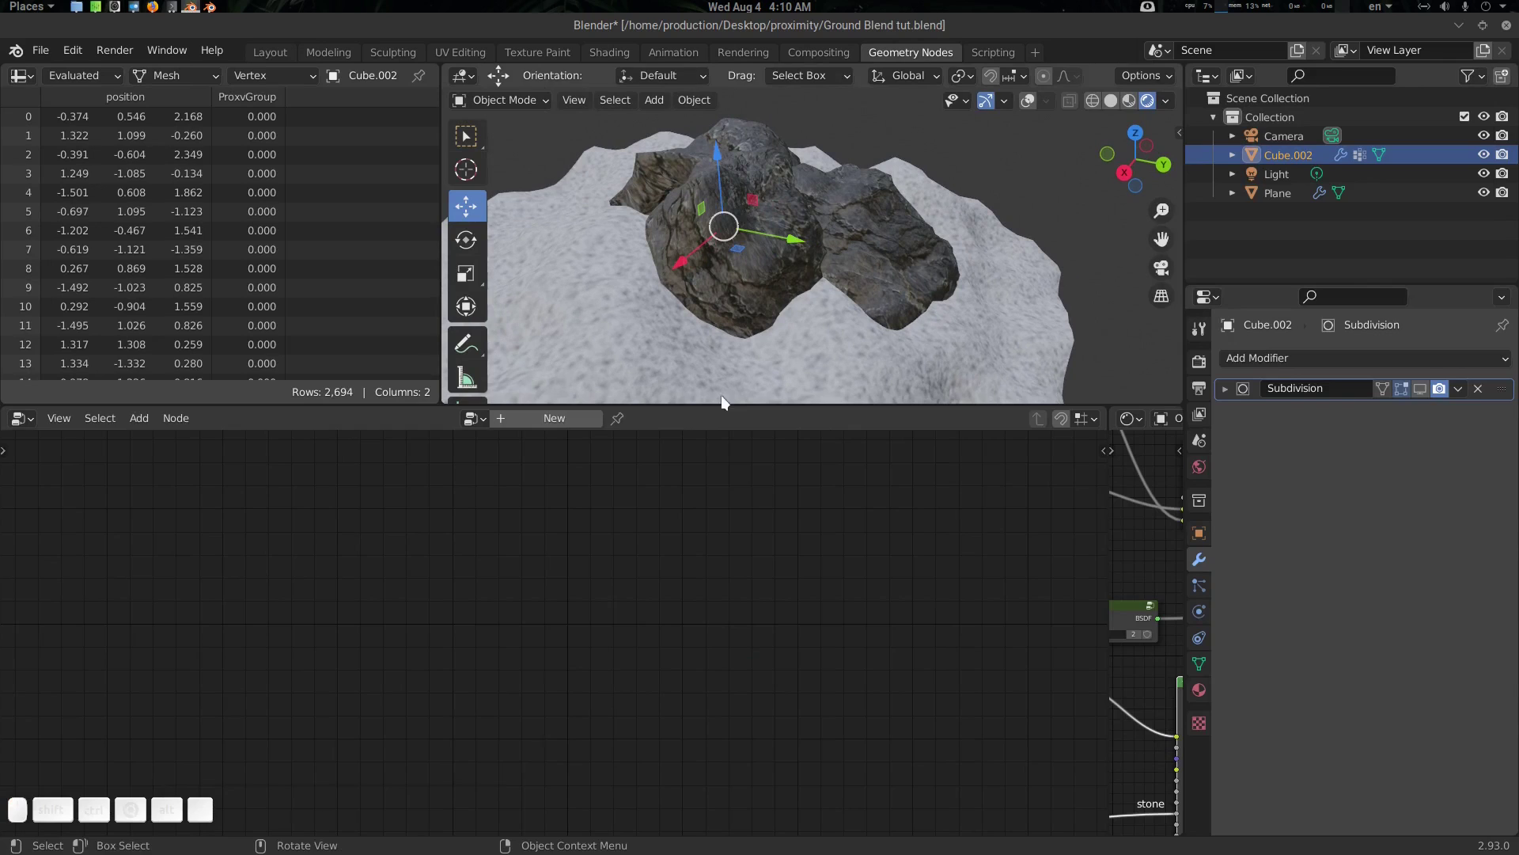
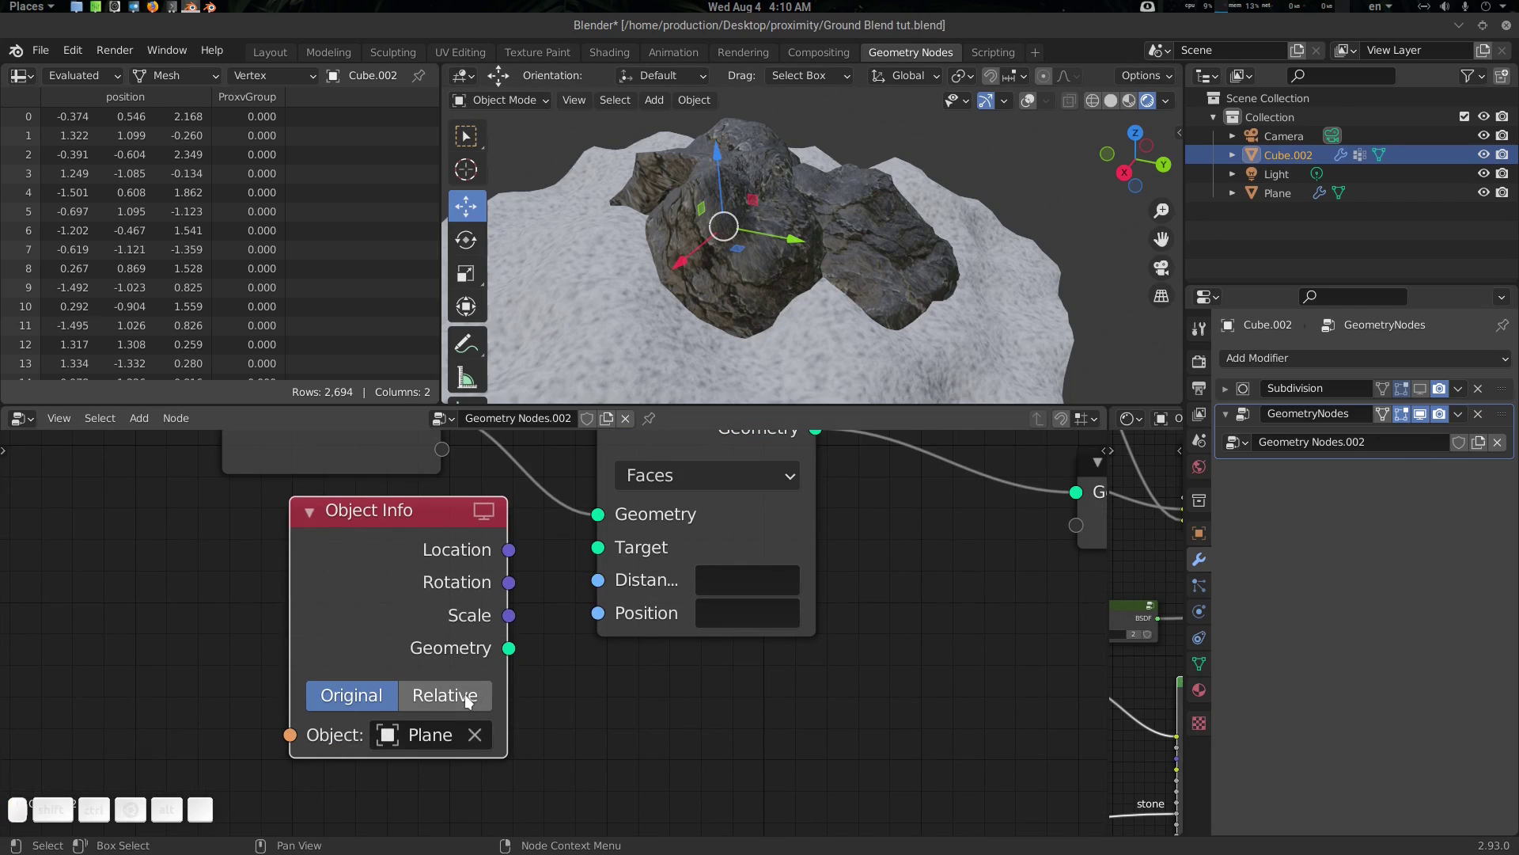
left_click(611, 659)
left_click(456, 564)
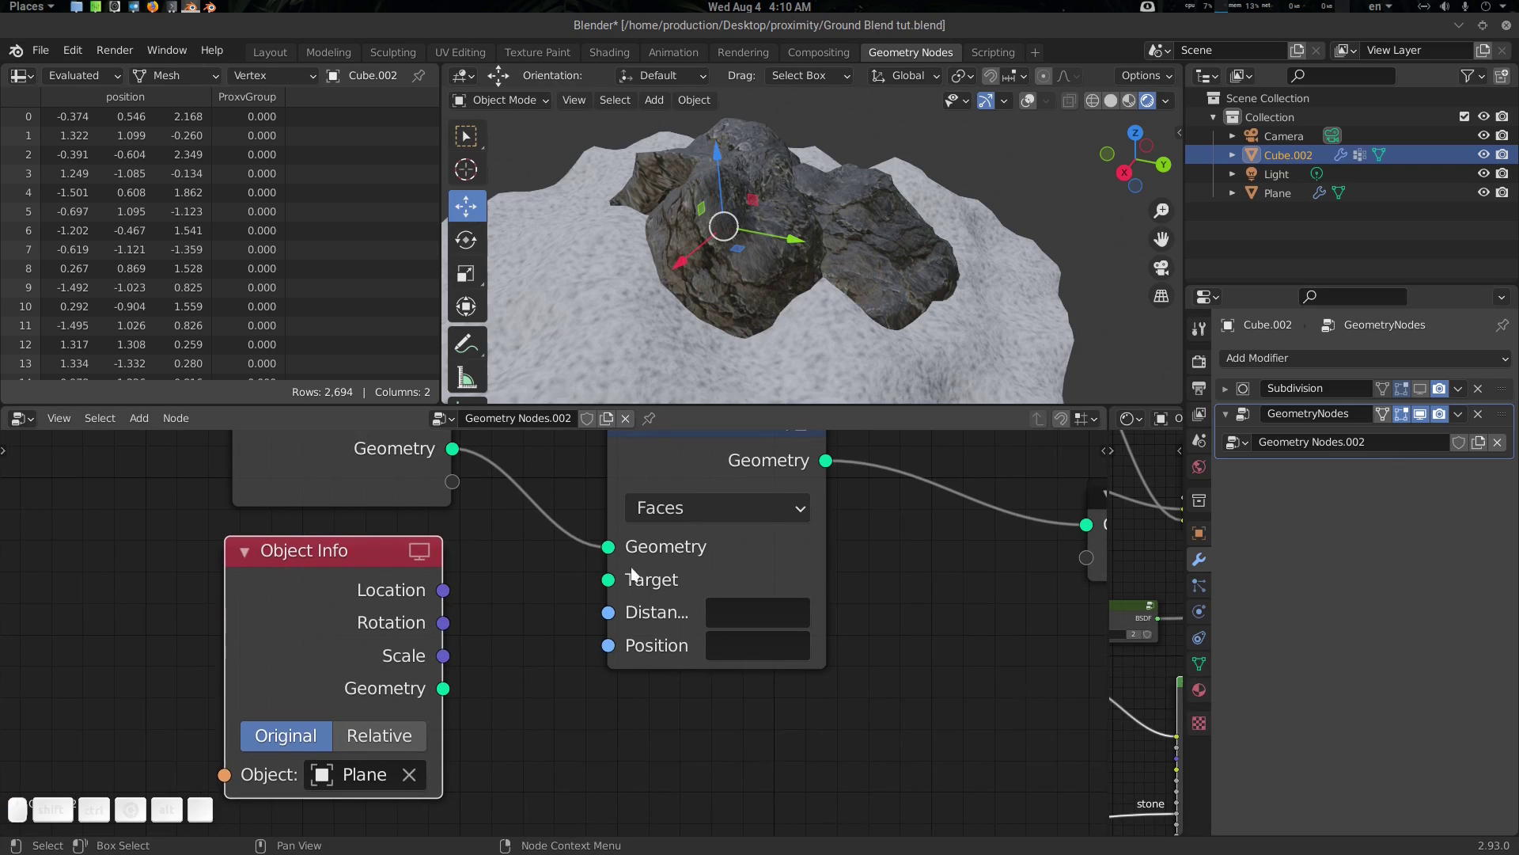
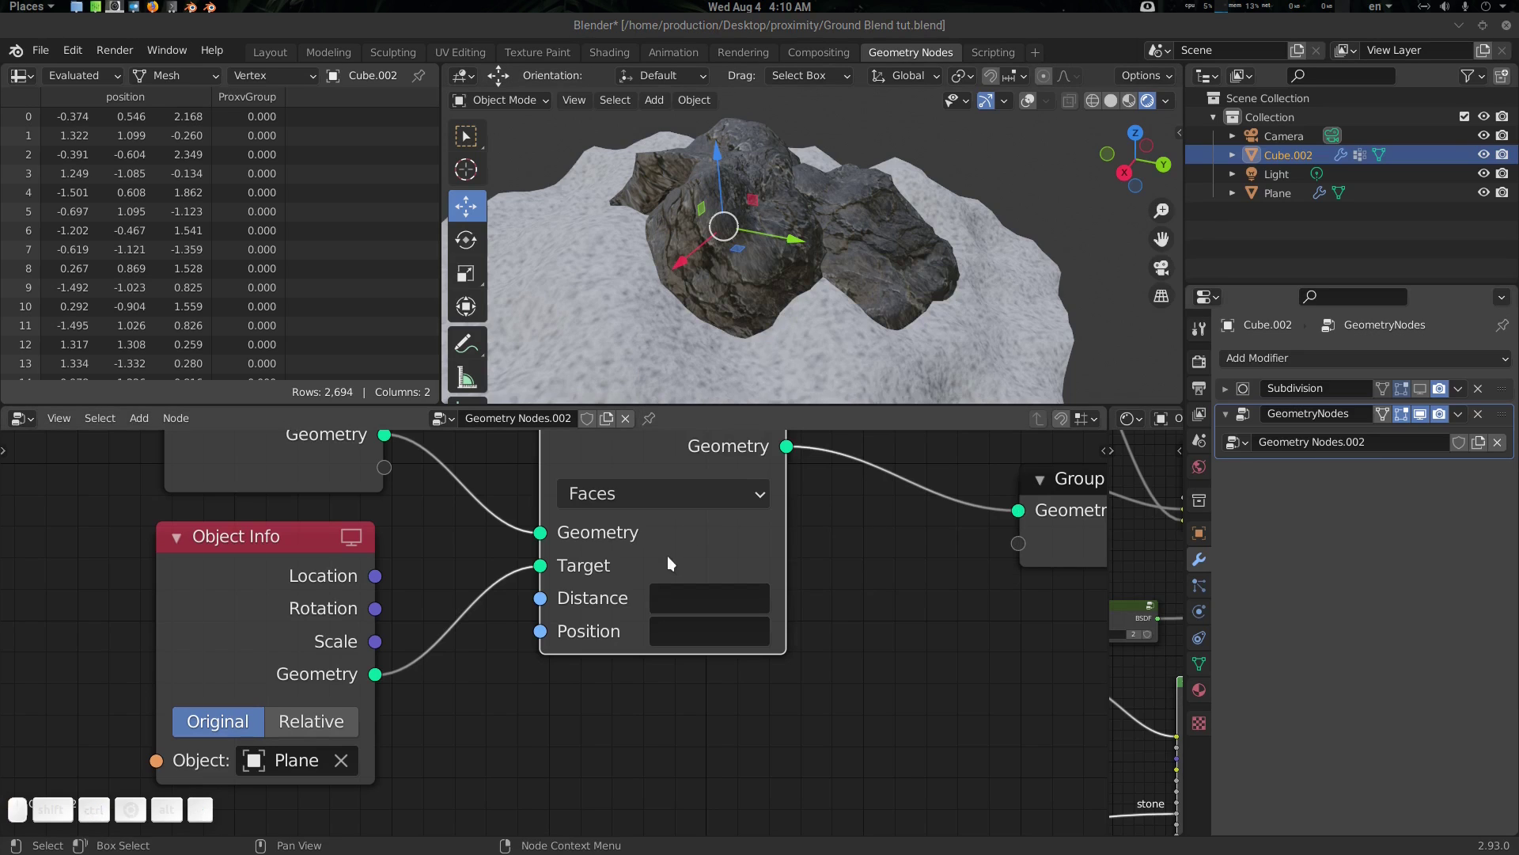
left_click(686, 598)
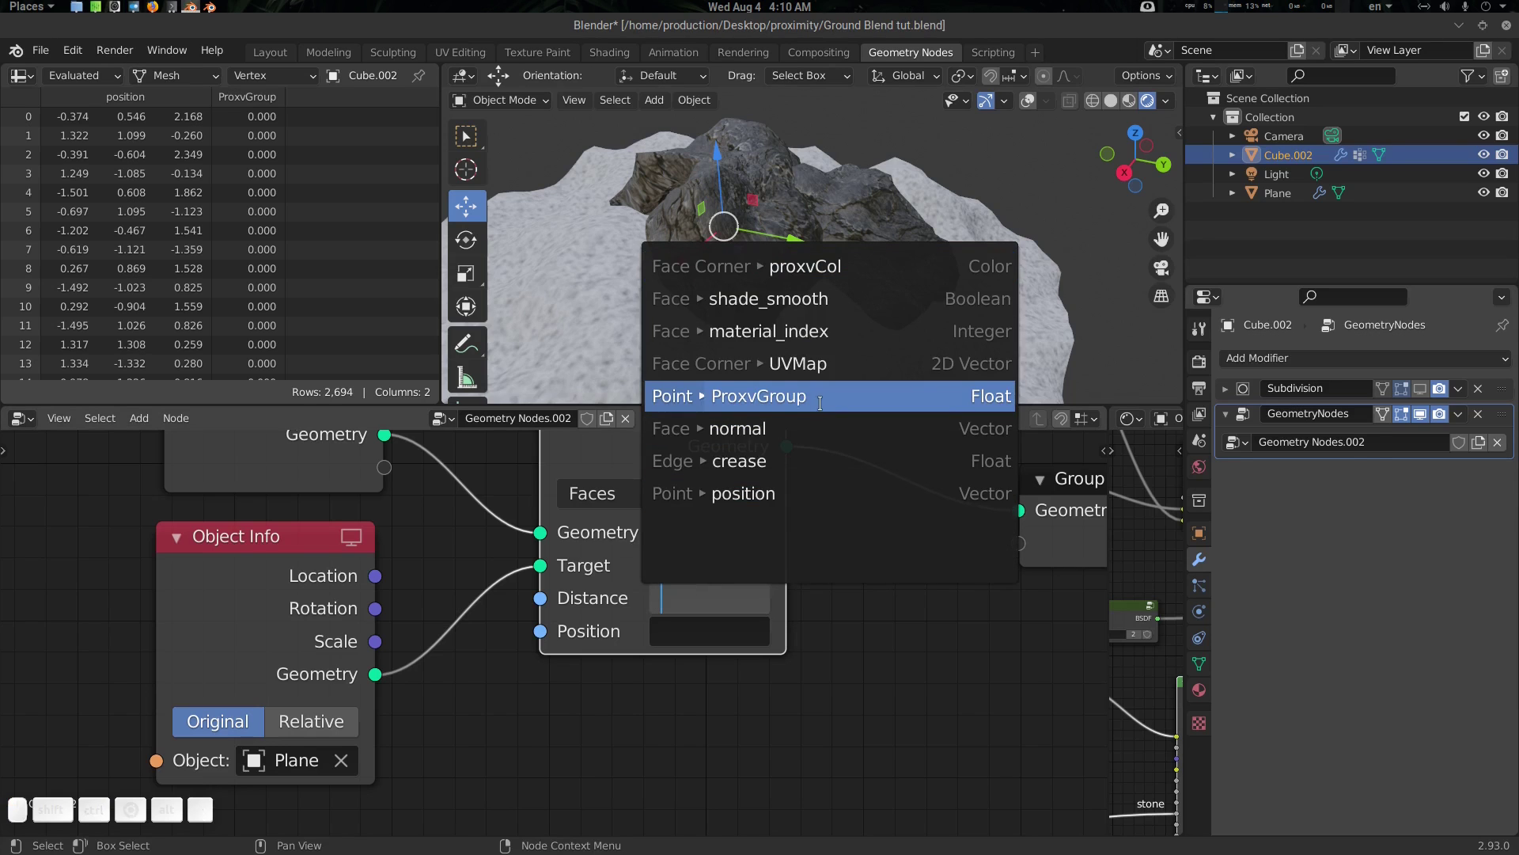
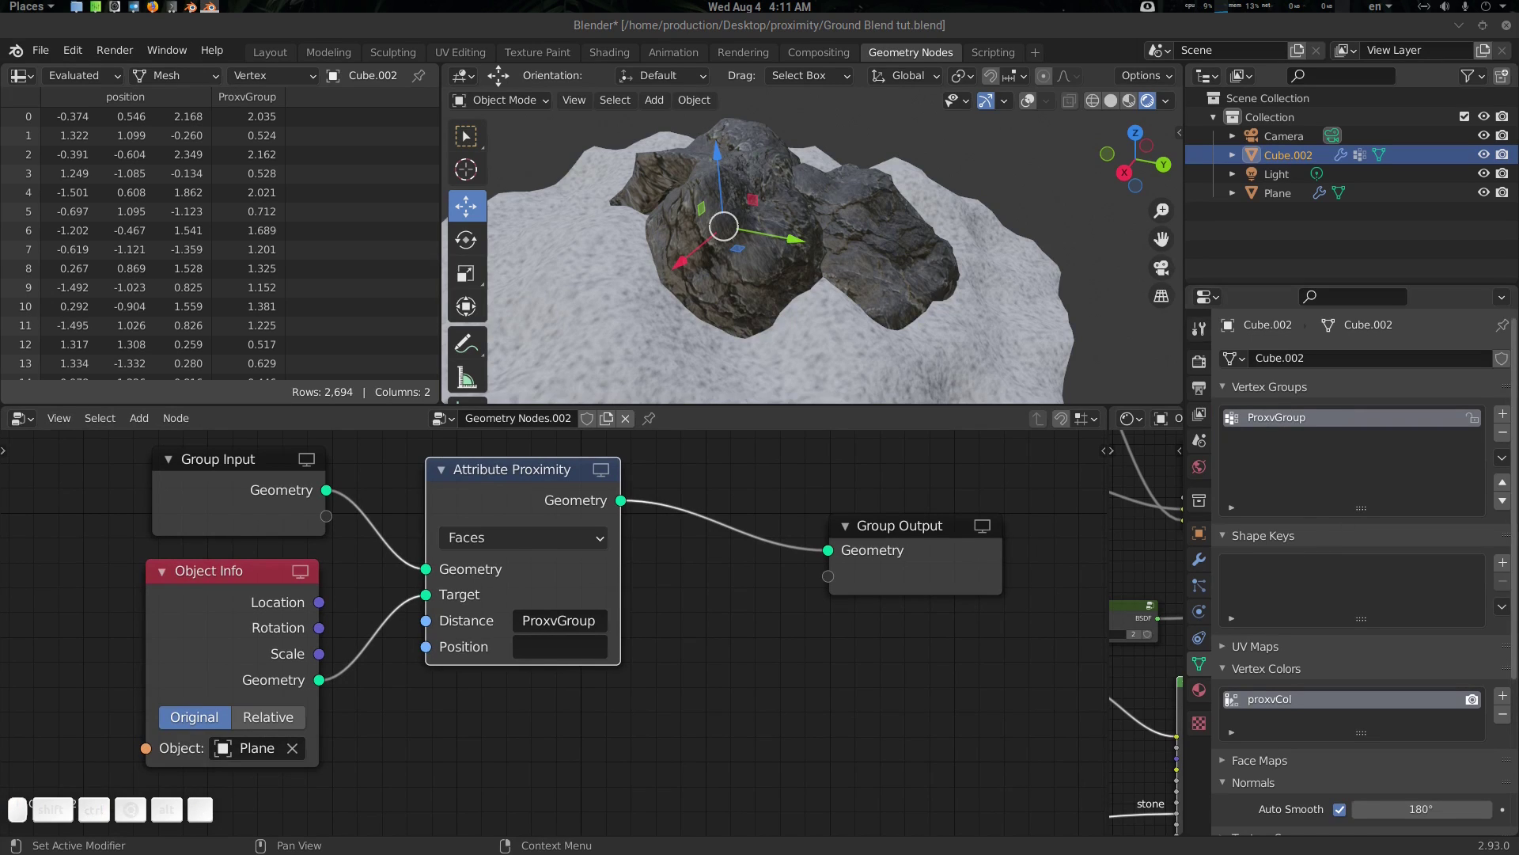
Insert an Attribute Mix node on the link after the proximity node
scroll("down", 3)
left_click(701, 646)
left_click(721, 579)
left_click(715, 626)
key("shift+a")
left_click(691, 602)
key("m")
key("i")
key("x")
key("Return")
left_click(703, 506)
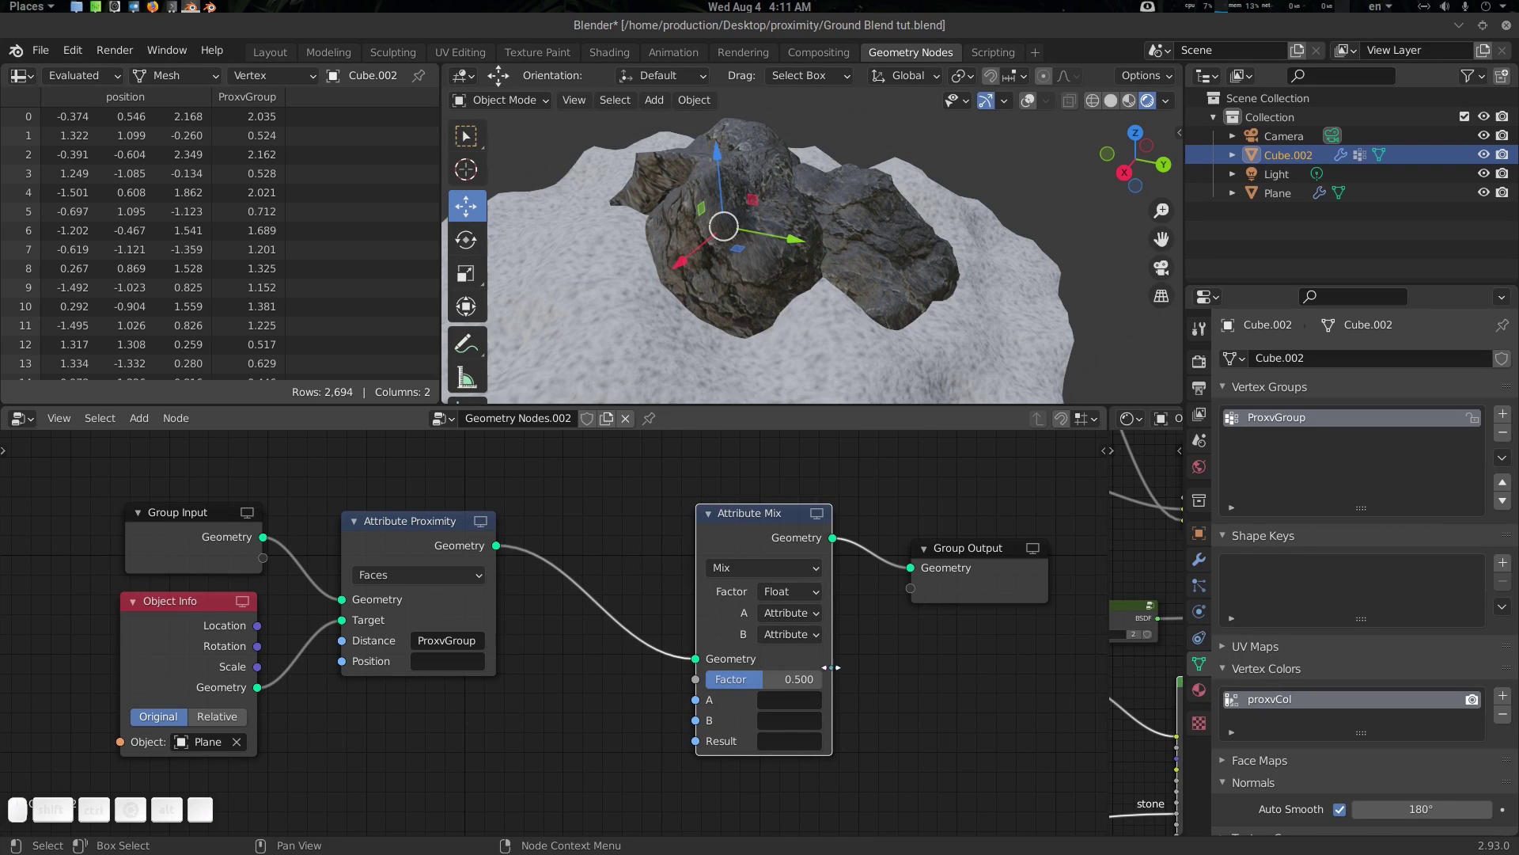
Set the mix Factor to 1 with A proxvCol and B ProxvGroup
left_click(767, 686)
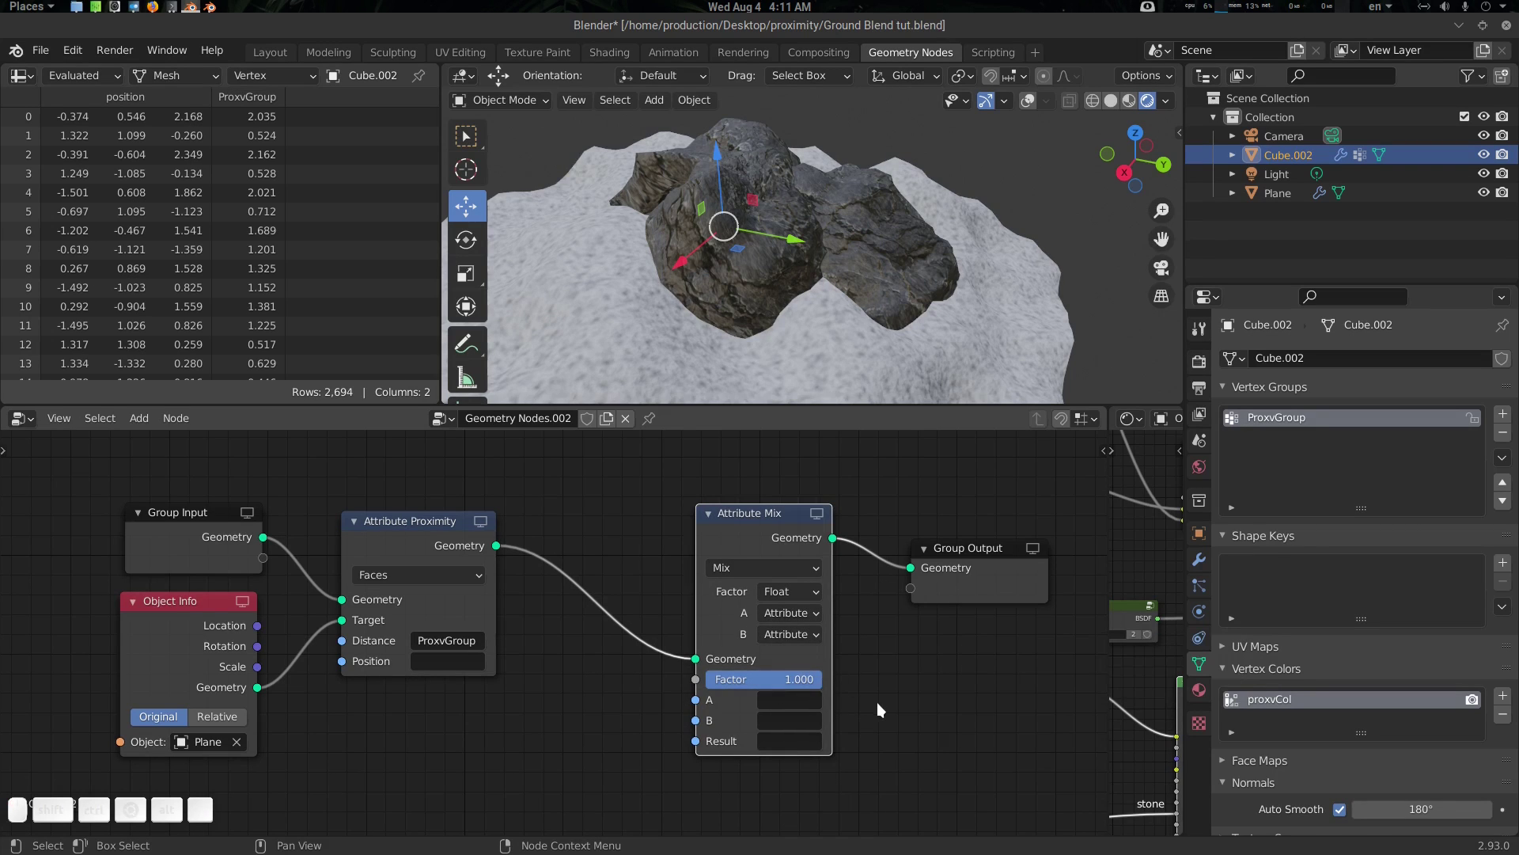
left_click(810, 708)
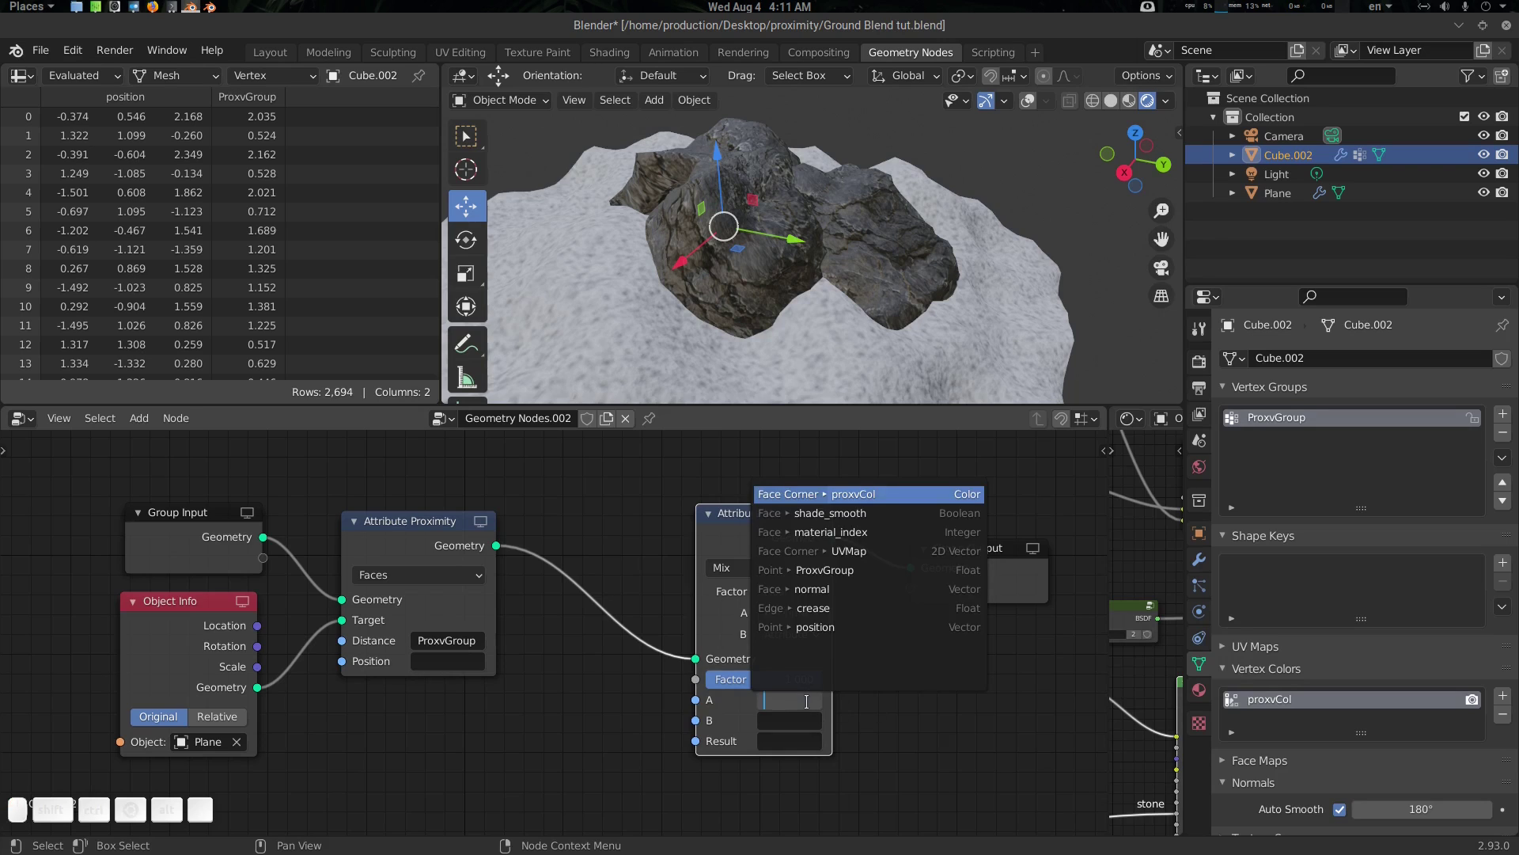
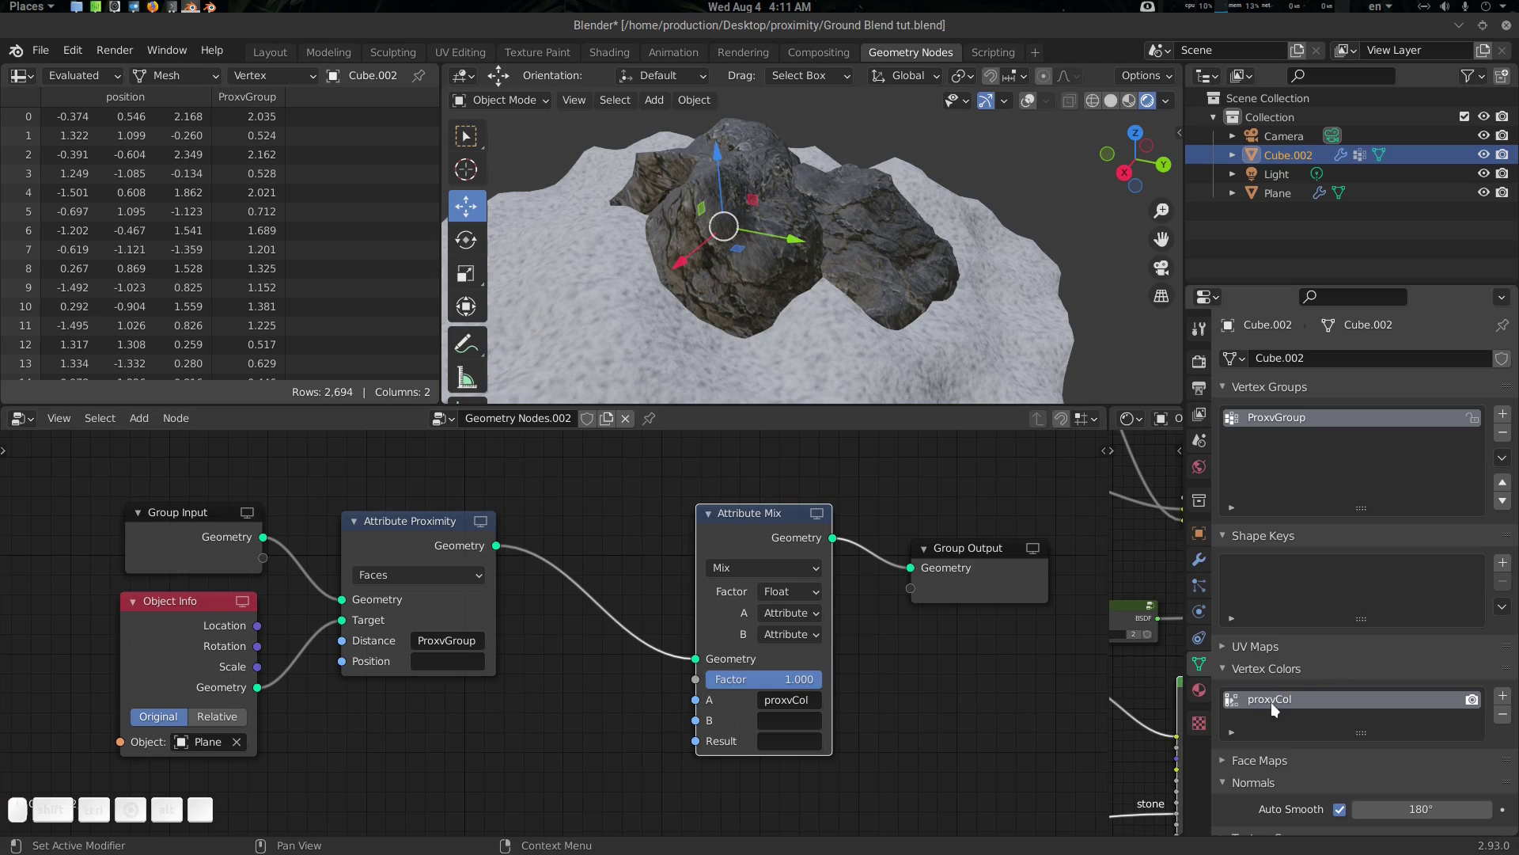
left_click(882, 736)
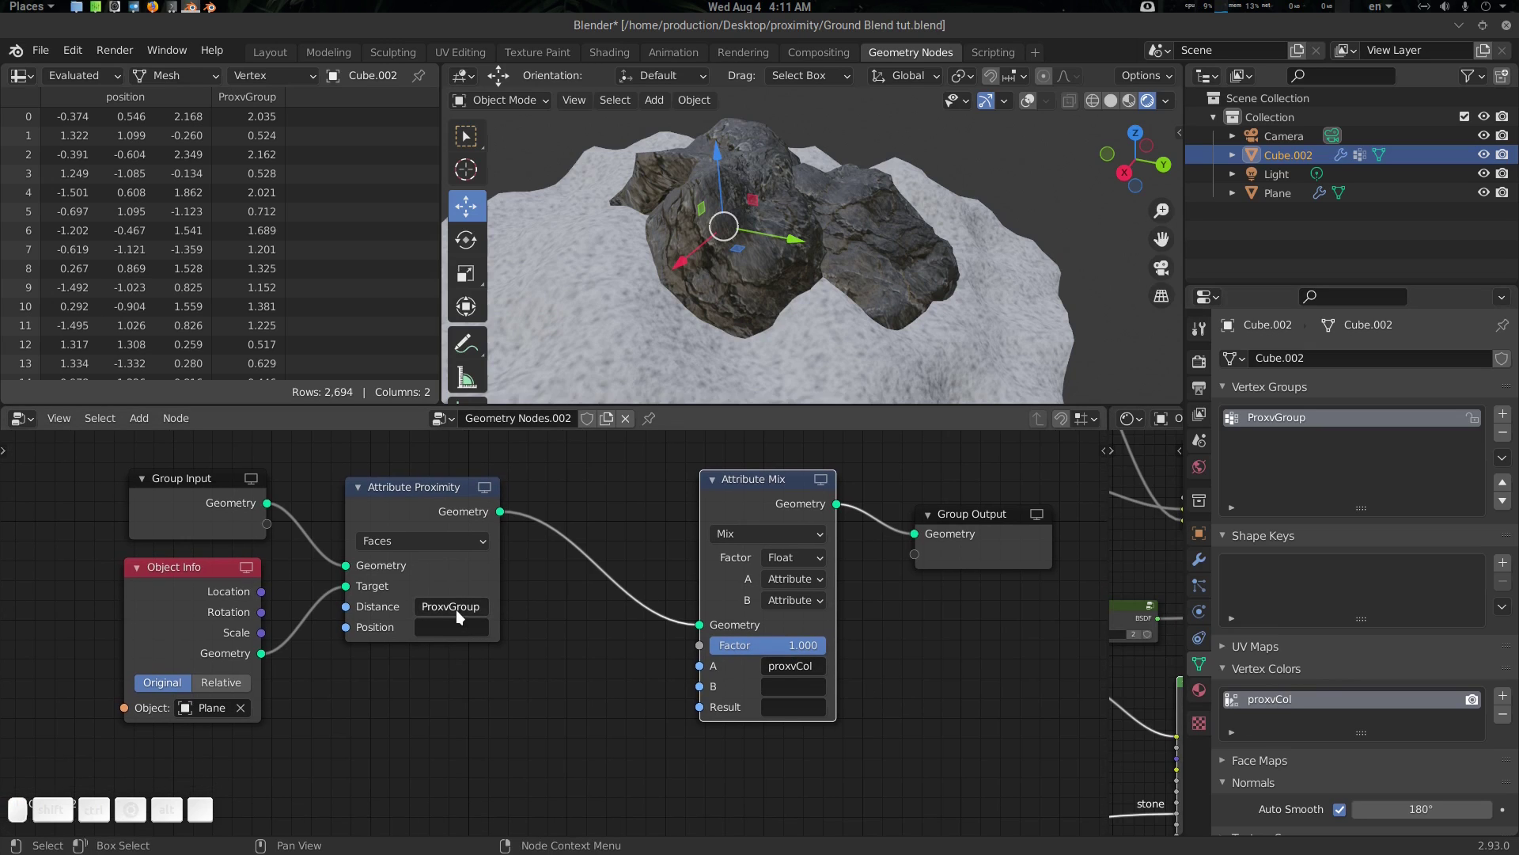
key("ctrl+c")
key("ctrl+v")
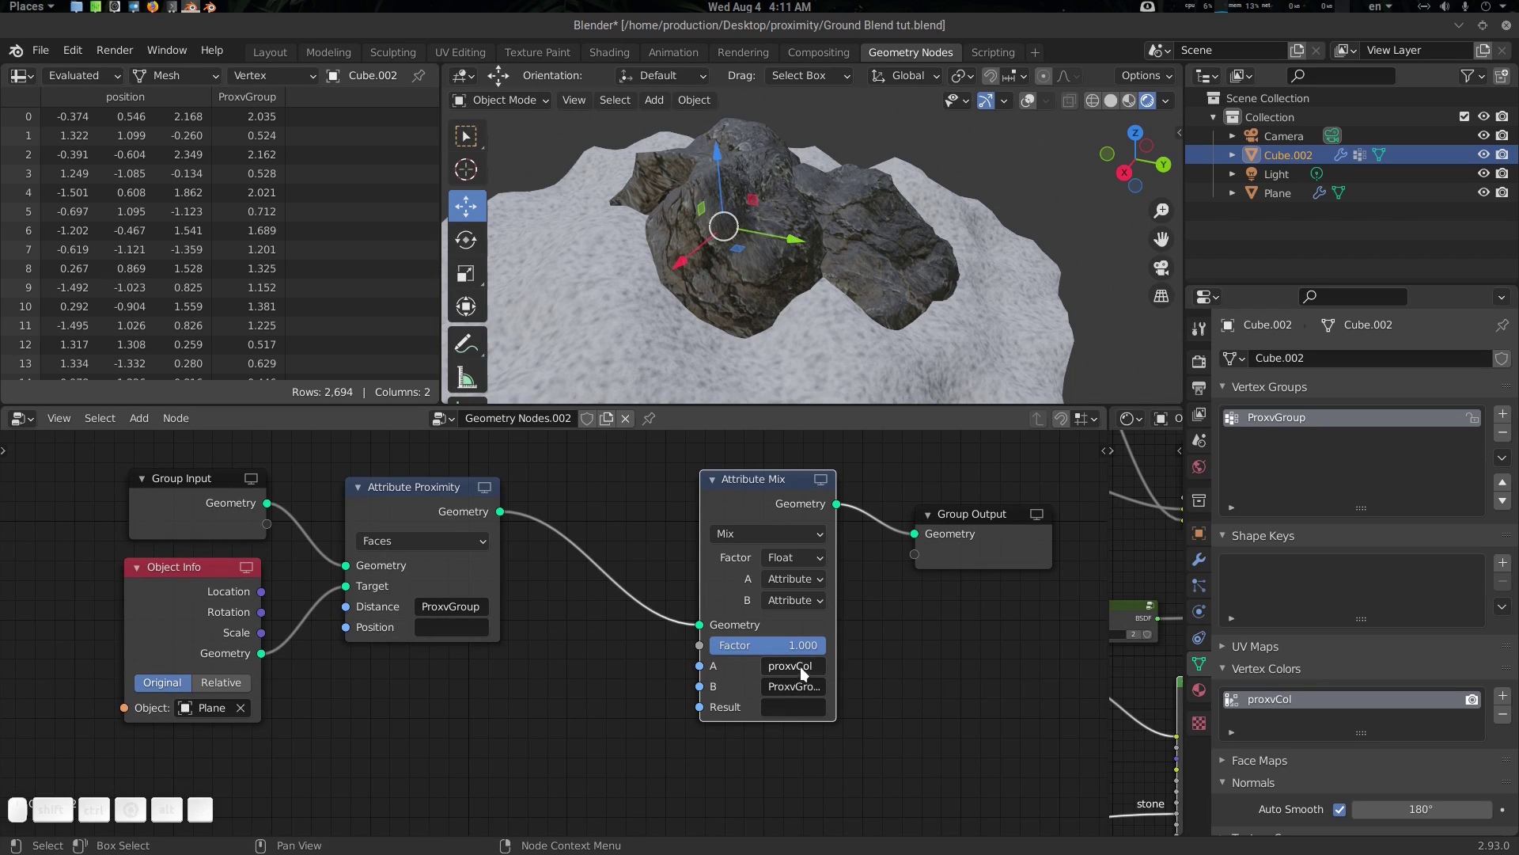
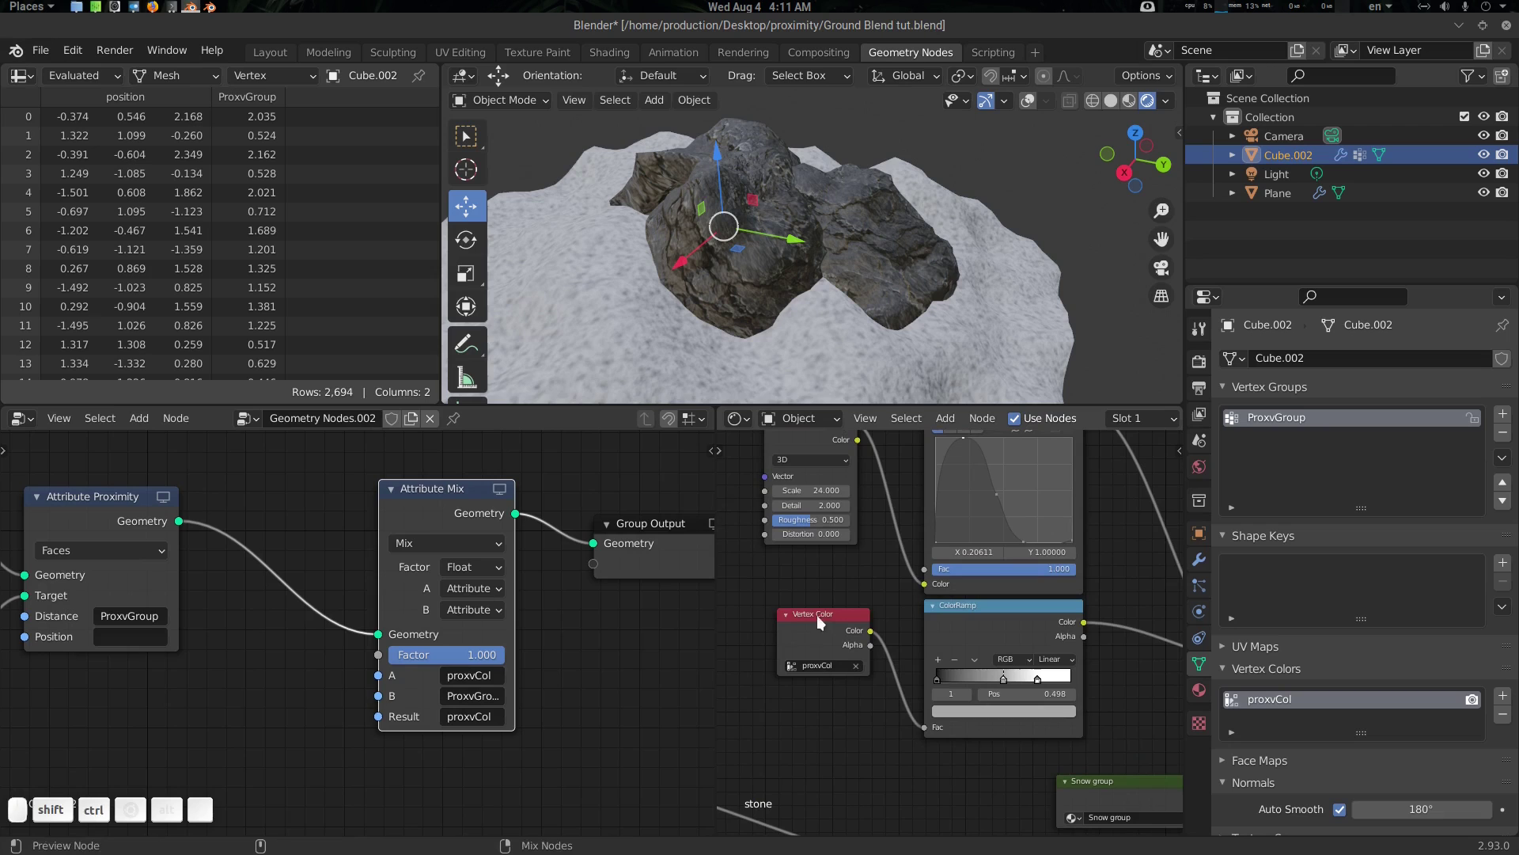
Feed the mixed proxvCol result to the output and inspect the rock's vertex colours in the viewport
left_click_drag(829, 620, 825, 619)
left_click_drag(822, 296, 710, 232)
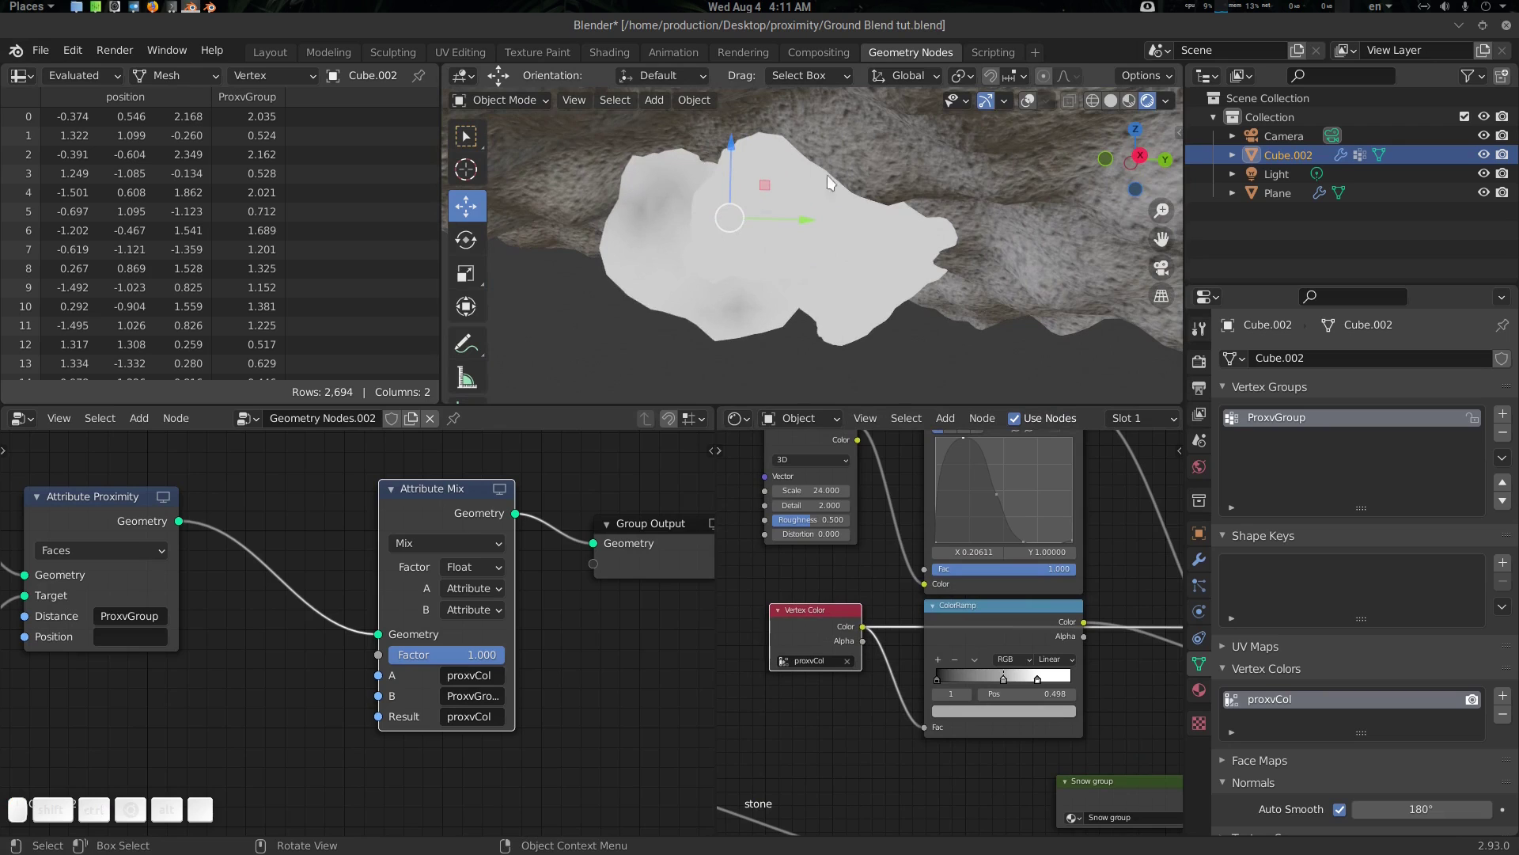
left_click(827, 259)
left_click_drag(739, 162, 876, 223)
key("ctrl+z")
scroll("down", 3)
left_click(867, 268)
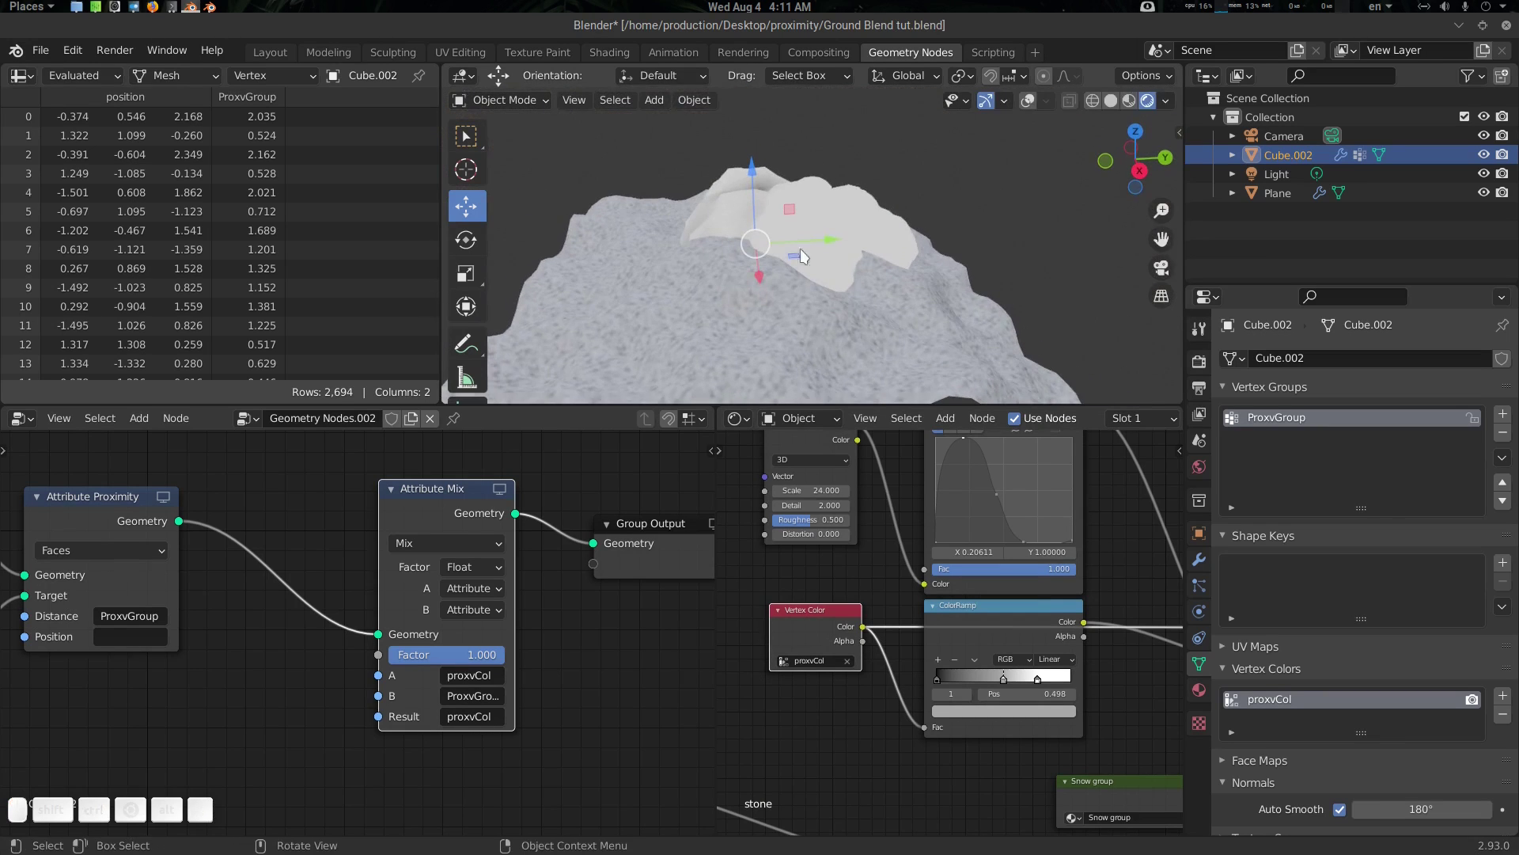
left_click(407, 616)
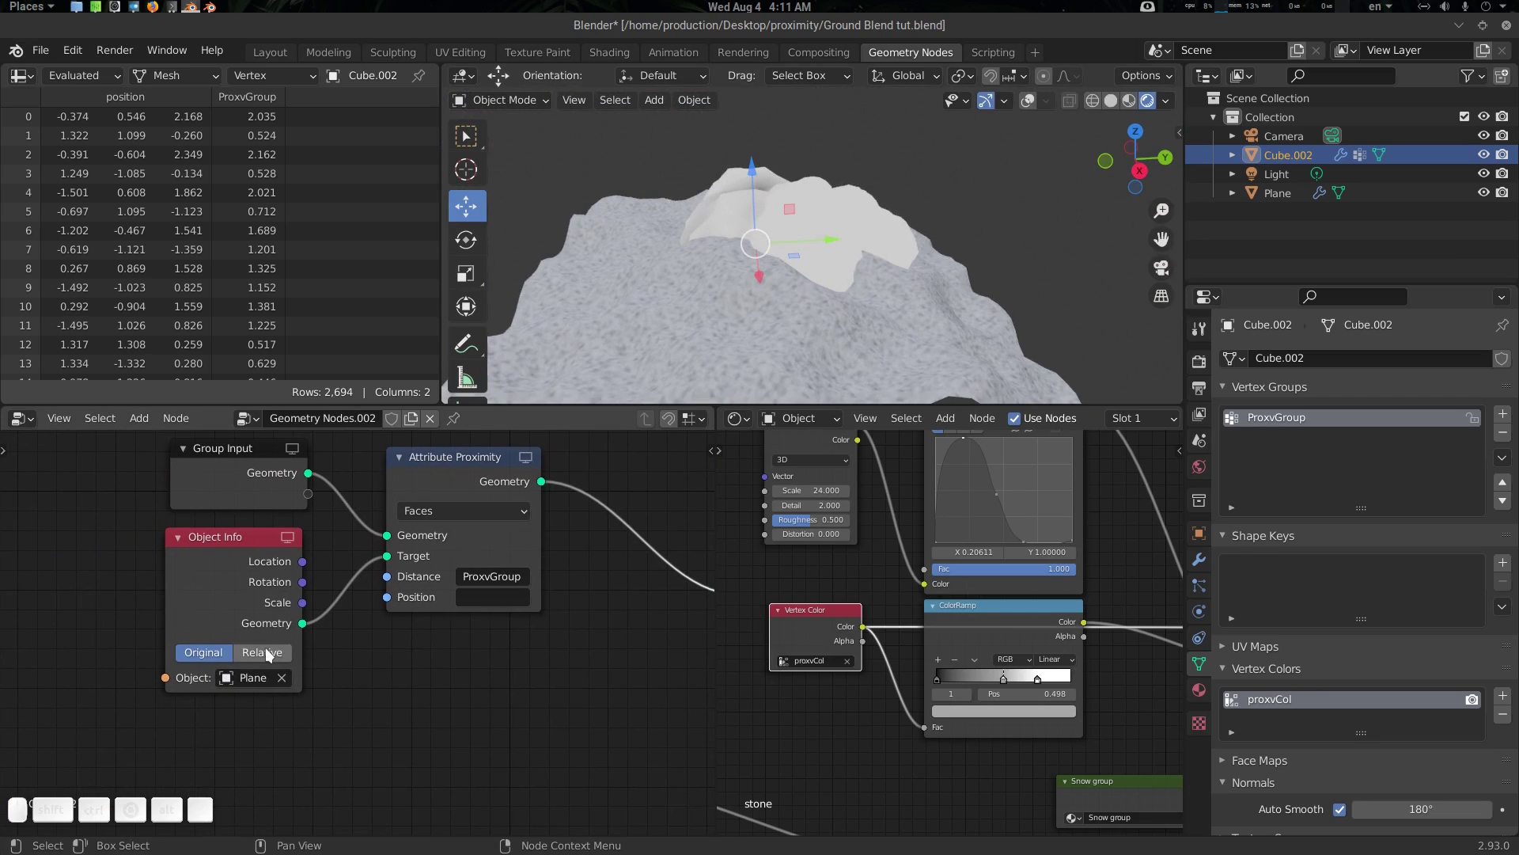
left_click(272, 654)
Check the ground Plane from above, reselect the rock and switch the Object Info node to Relative
left_click(833, 260)
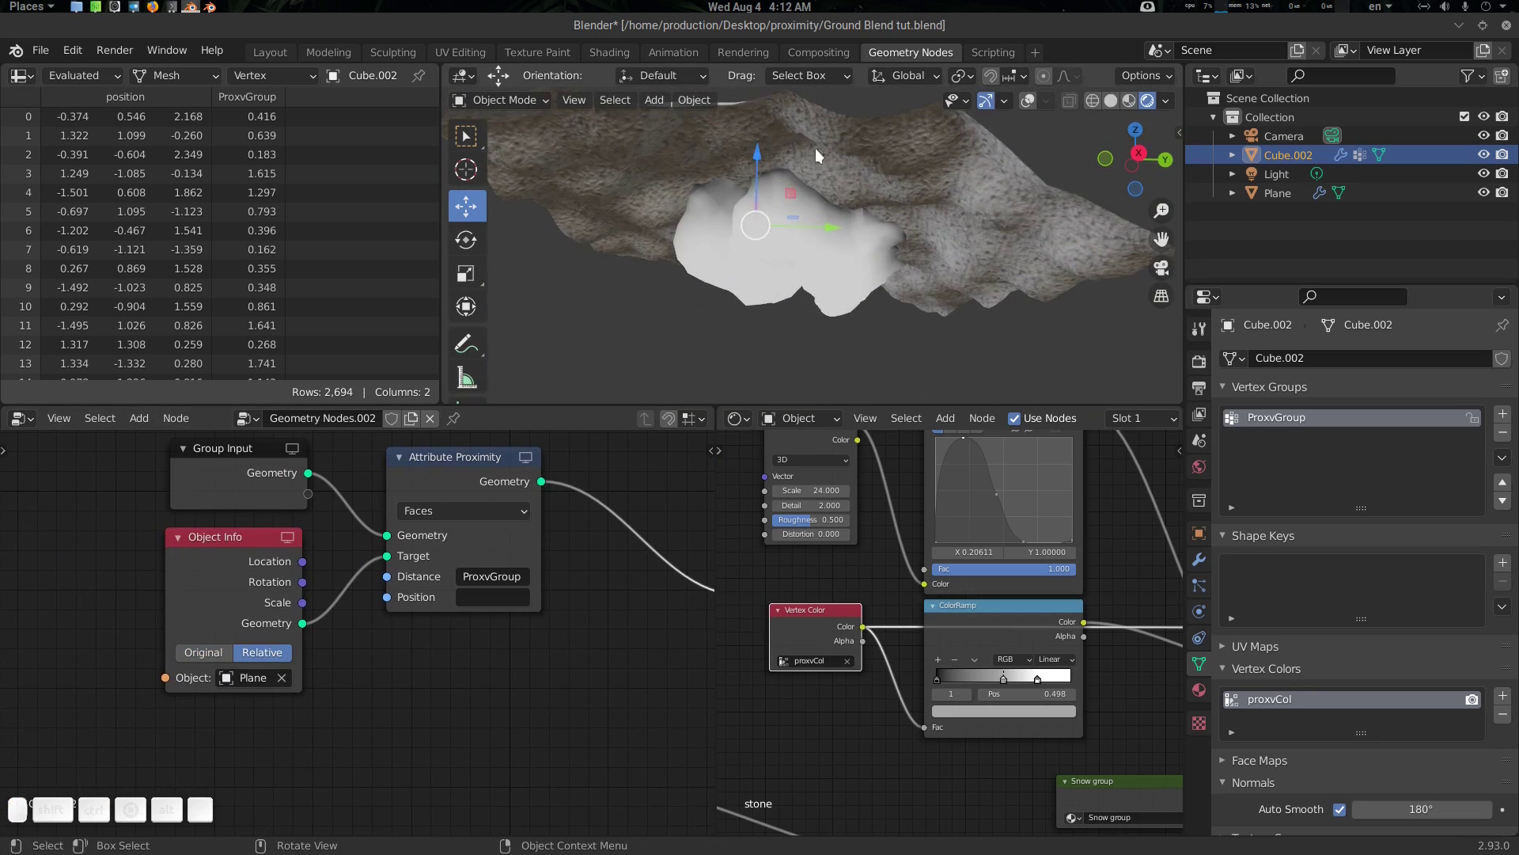
left_click(885, 249)
left_click(971, 233)
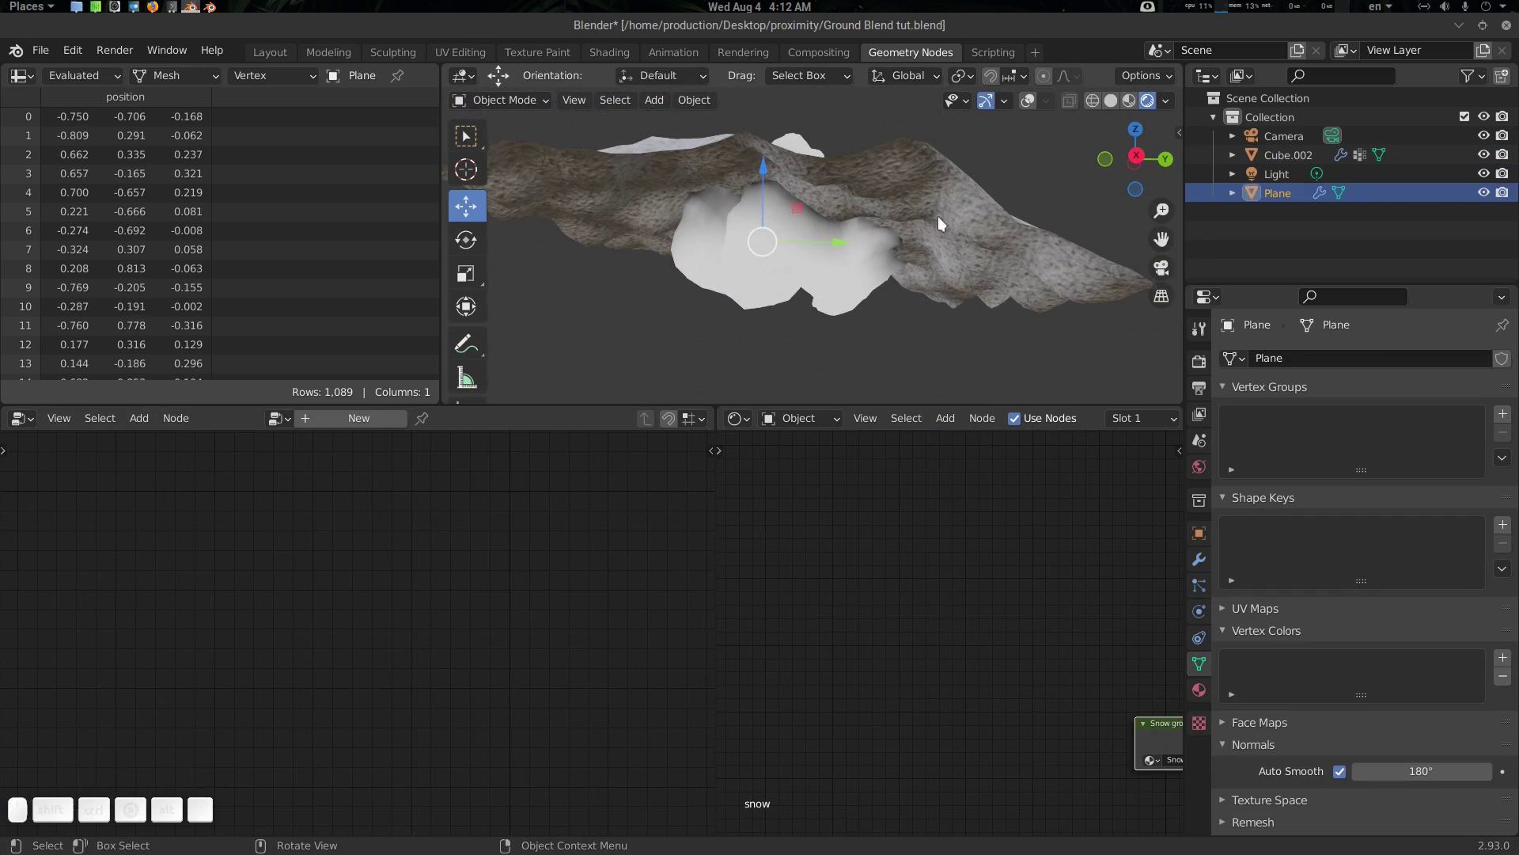
key("r")
key("Escape")
left_click(880, 218)
left_click(810, 170)
left_click(453, 428)
left_click(550, 608)
left_click(810, 278)
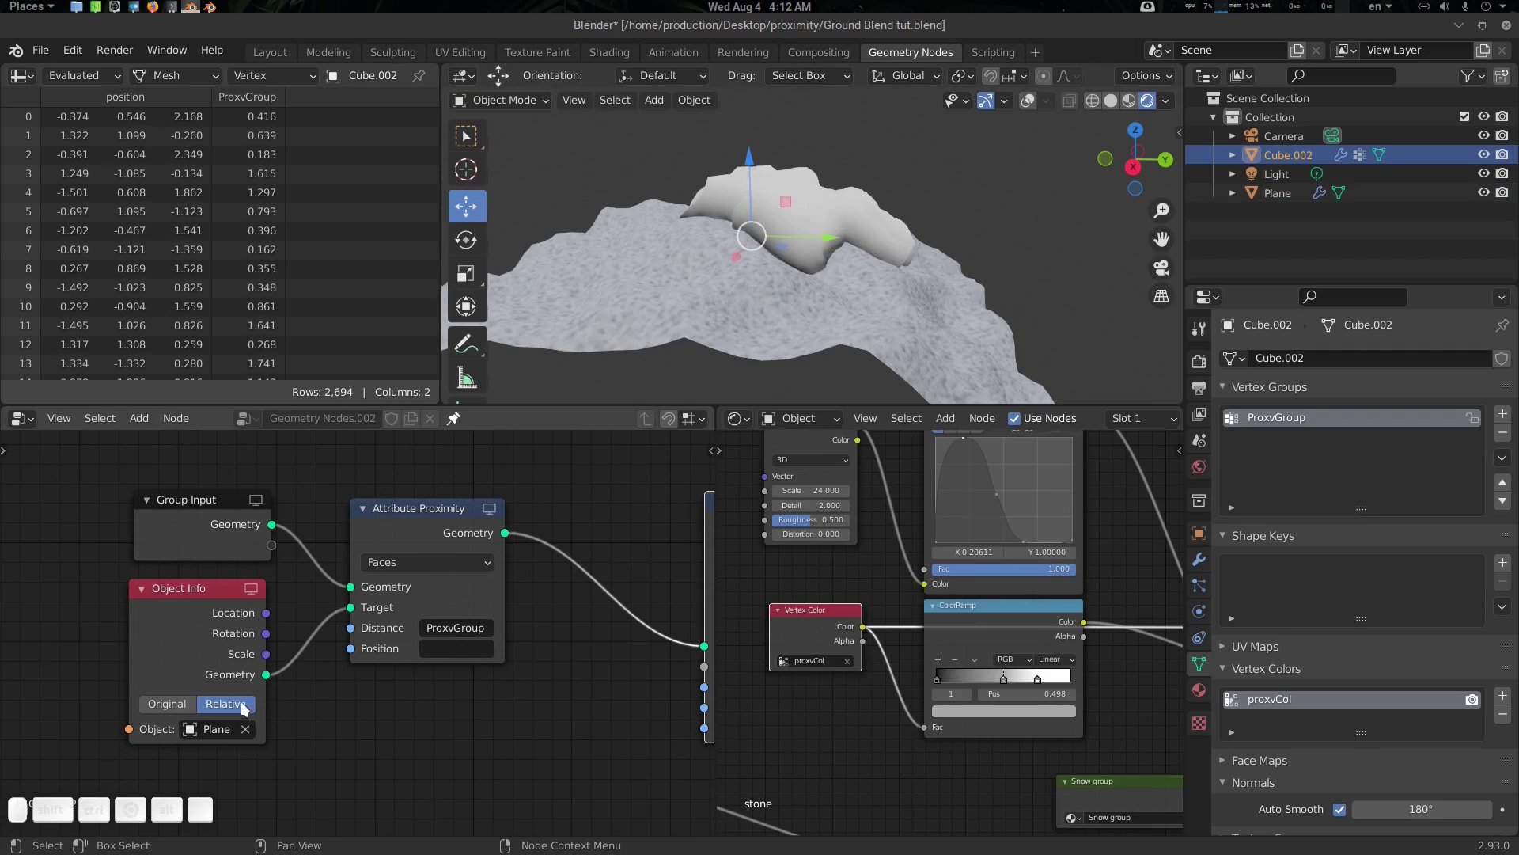
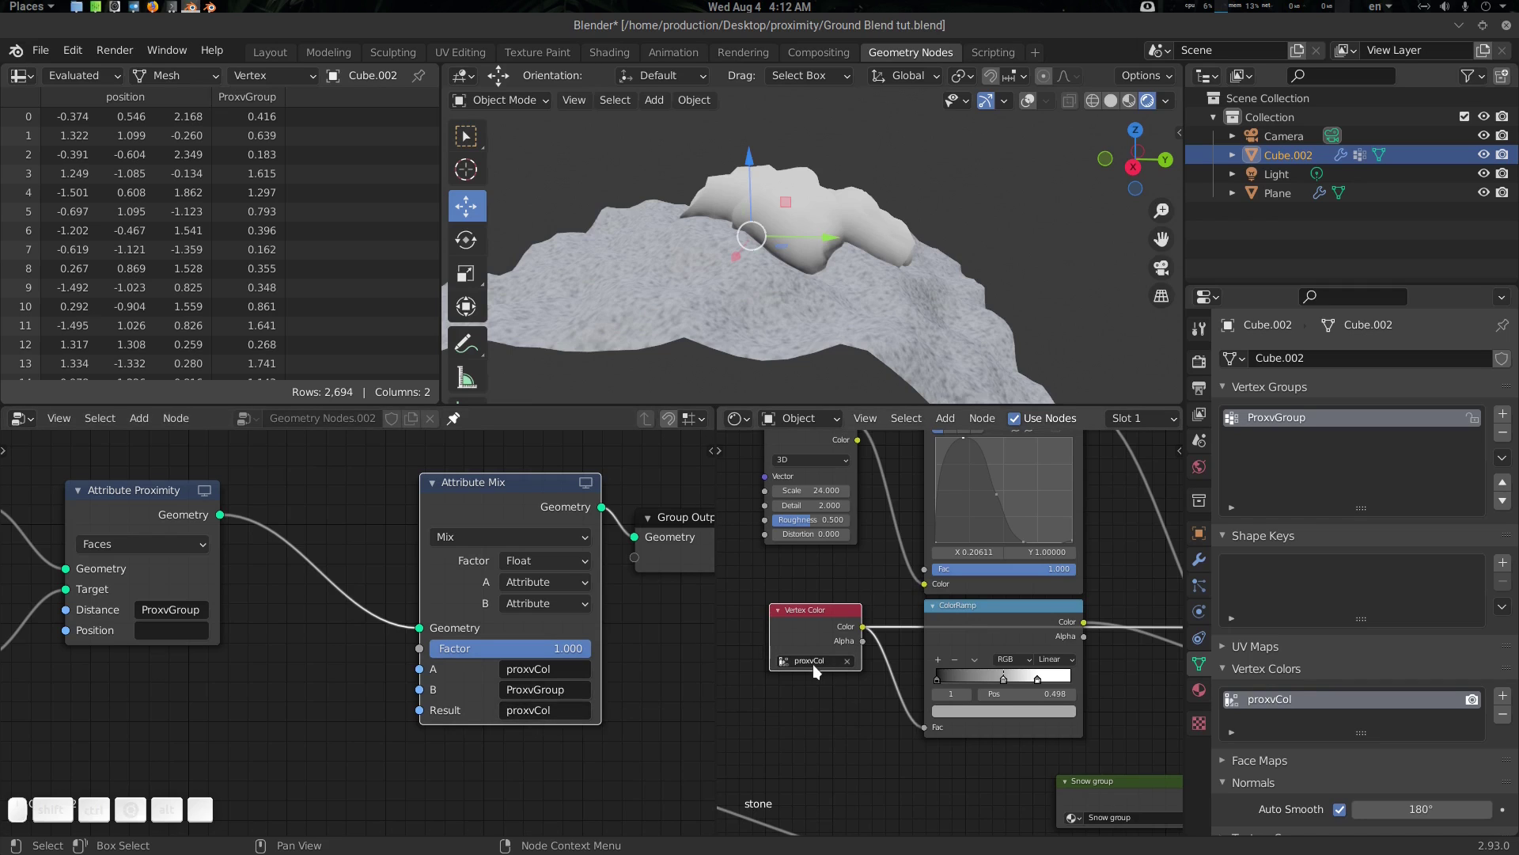
Switch Attribute Proximity from Faces to Edges and show the rock's modifier stack
scroll("up", 3)
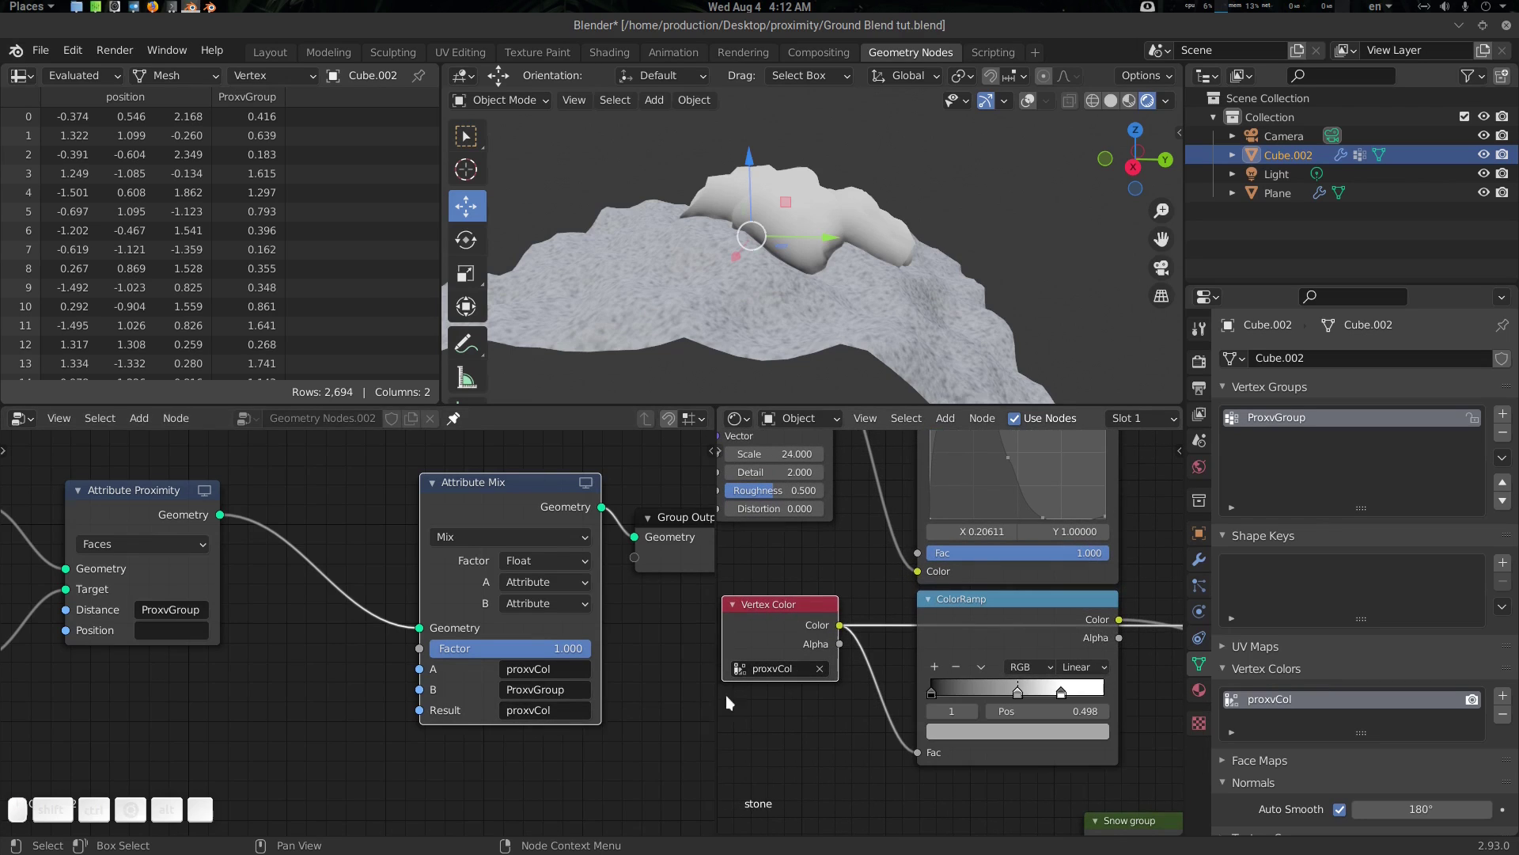
scroll("down", 3)
left_click_drag(296, 641, 270, 619)
left_click(261, 640)
scroll("up", 3)
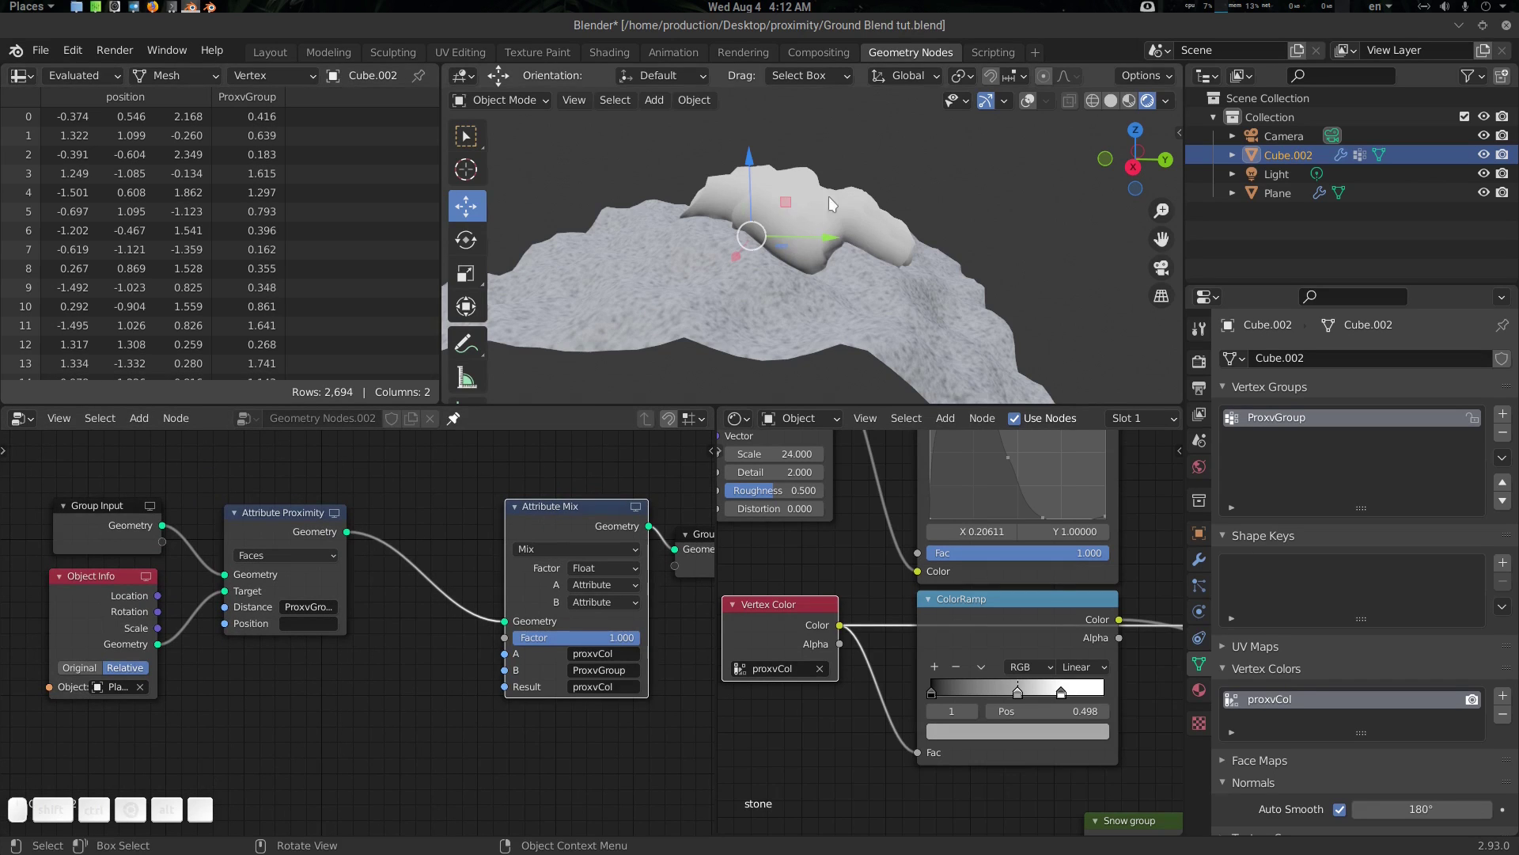
left_click(864, 246)
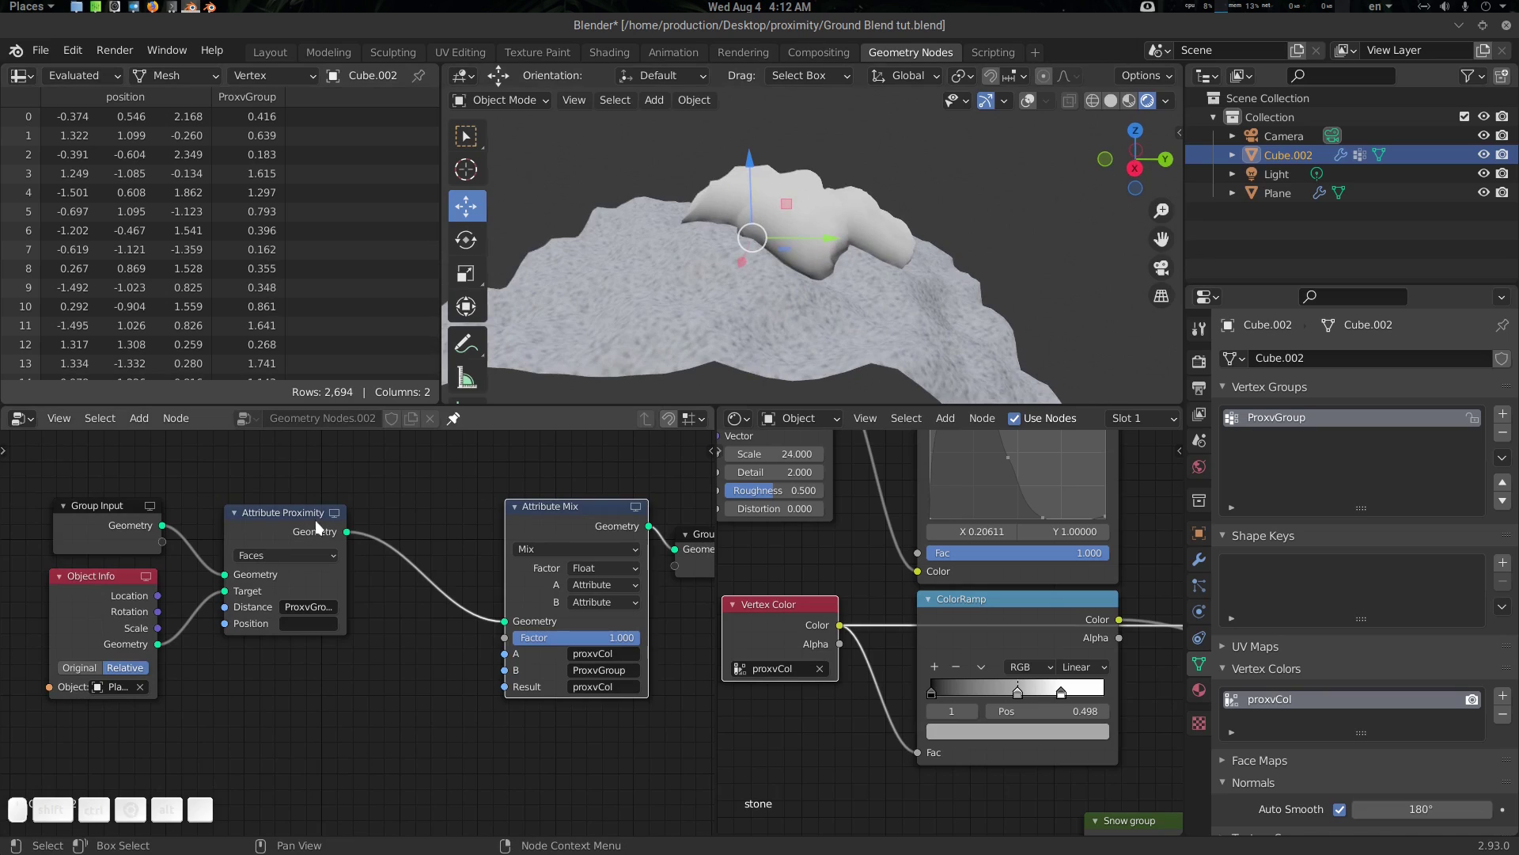
left_click(324, 562)
left_click(295, 593)
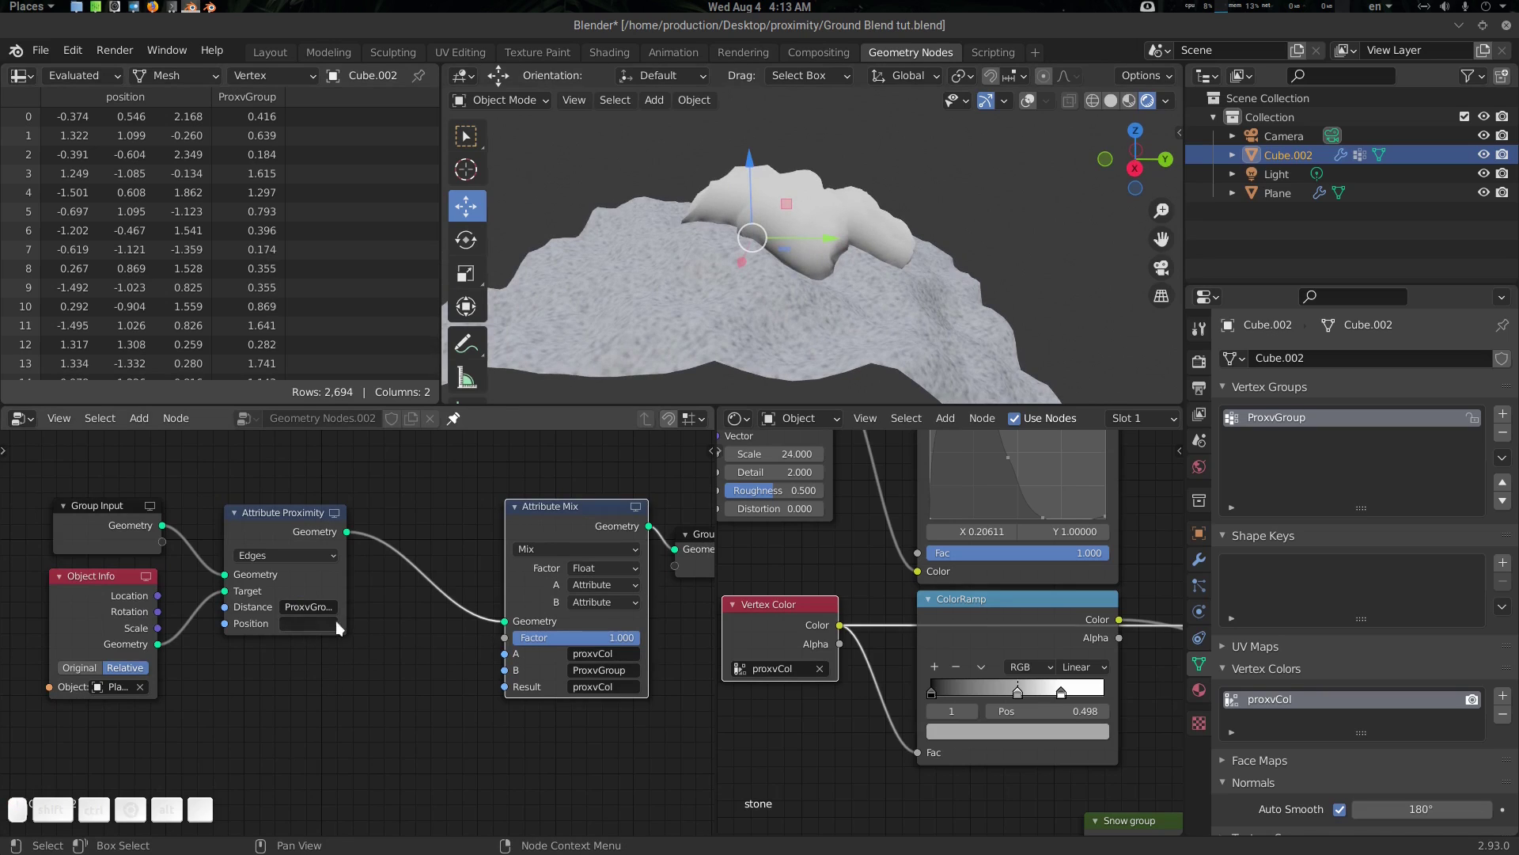
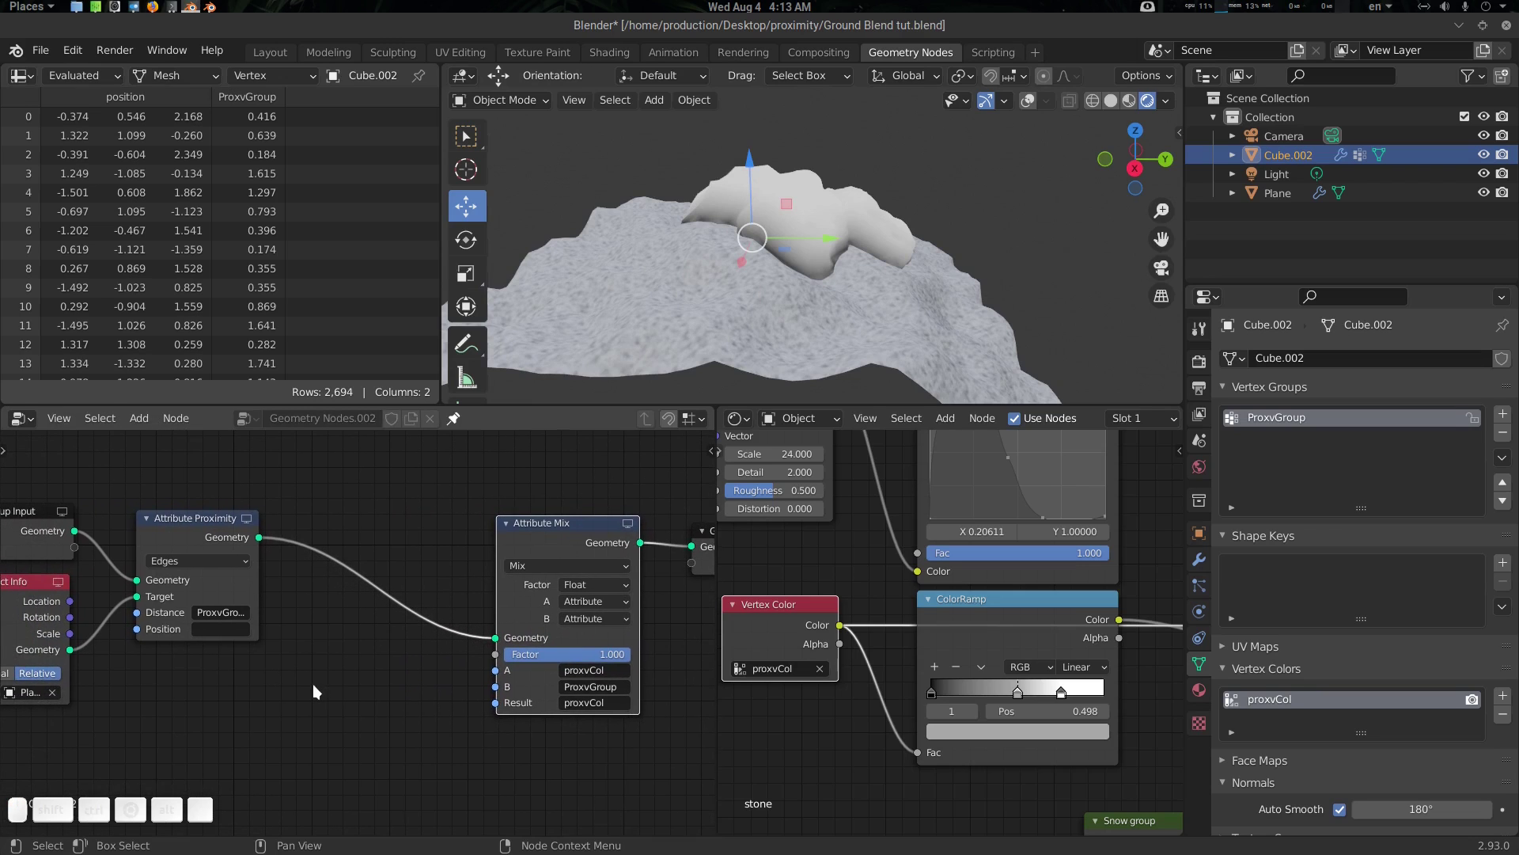
left_click(1203, 563)
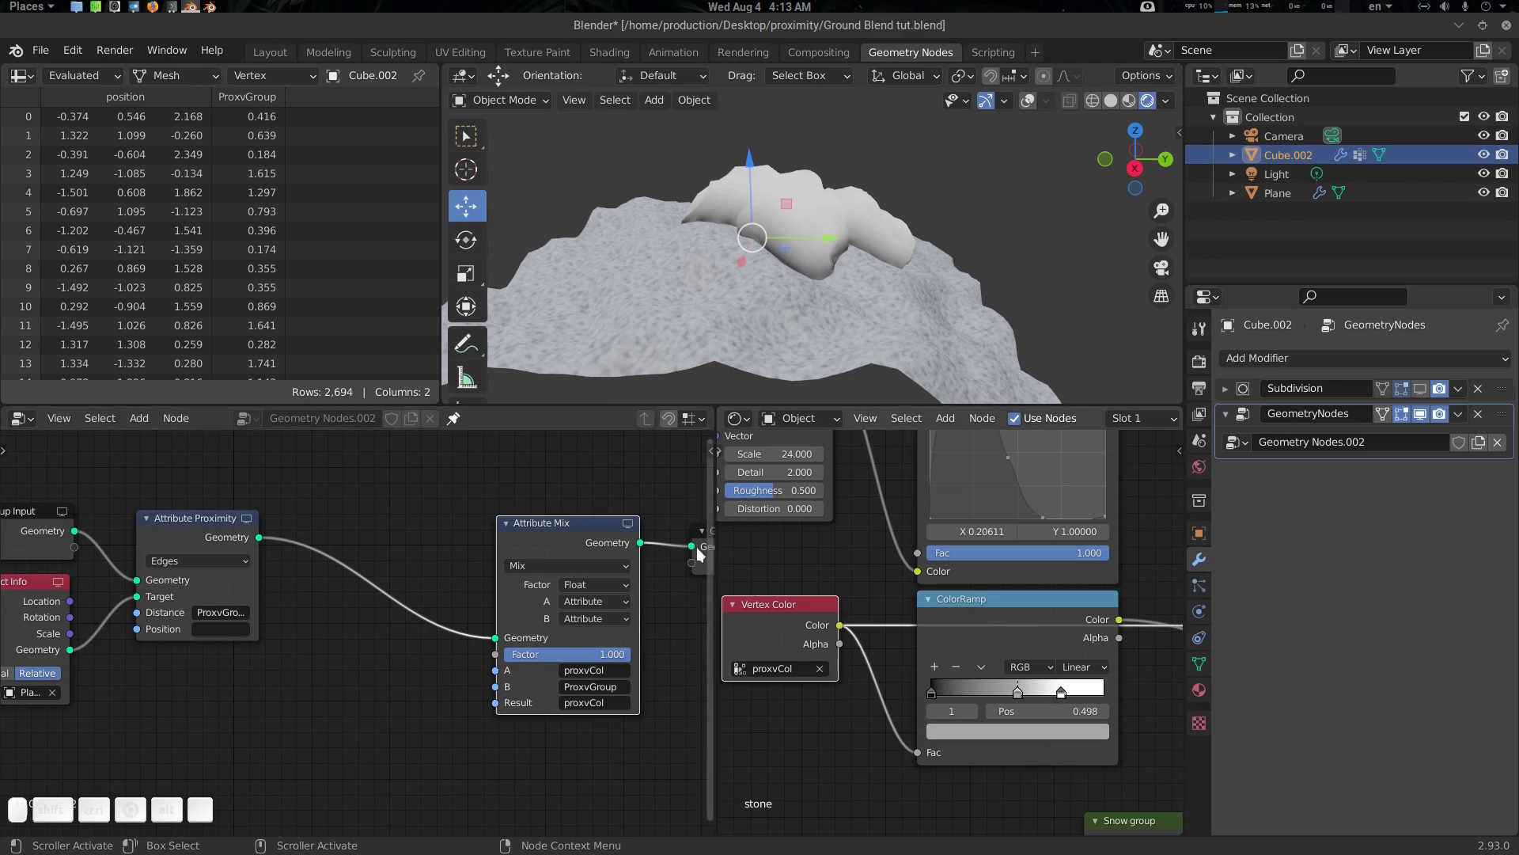
Add a Data Transfer modifier copying the Plane's Custom Normals onto the rock's face corners
left_click(1328, 359)
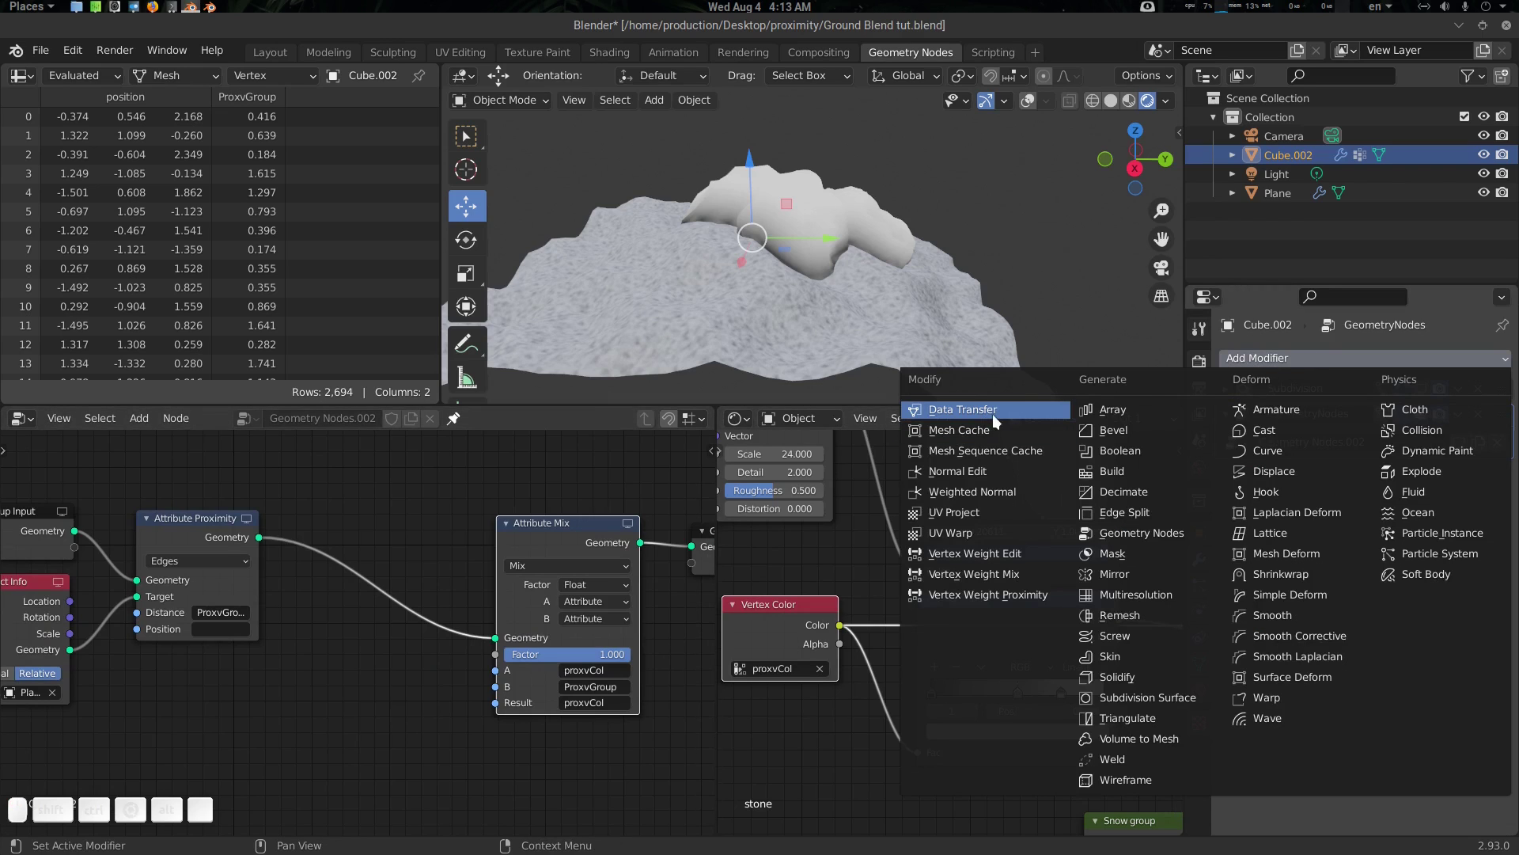
left_click(1010, 419)
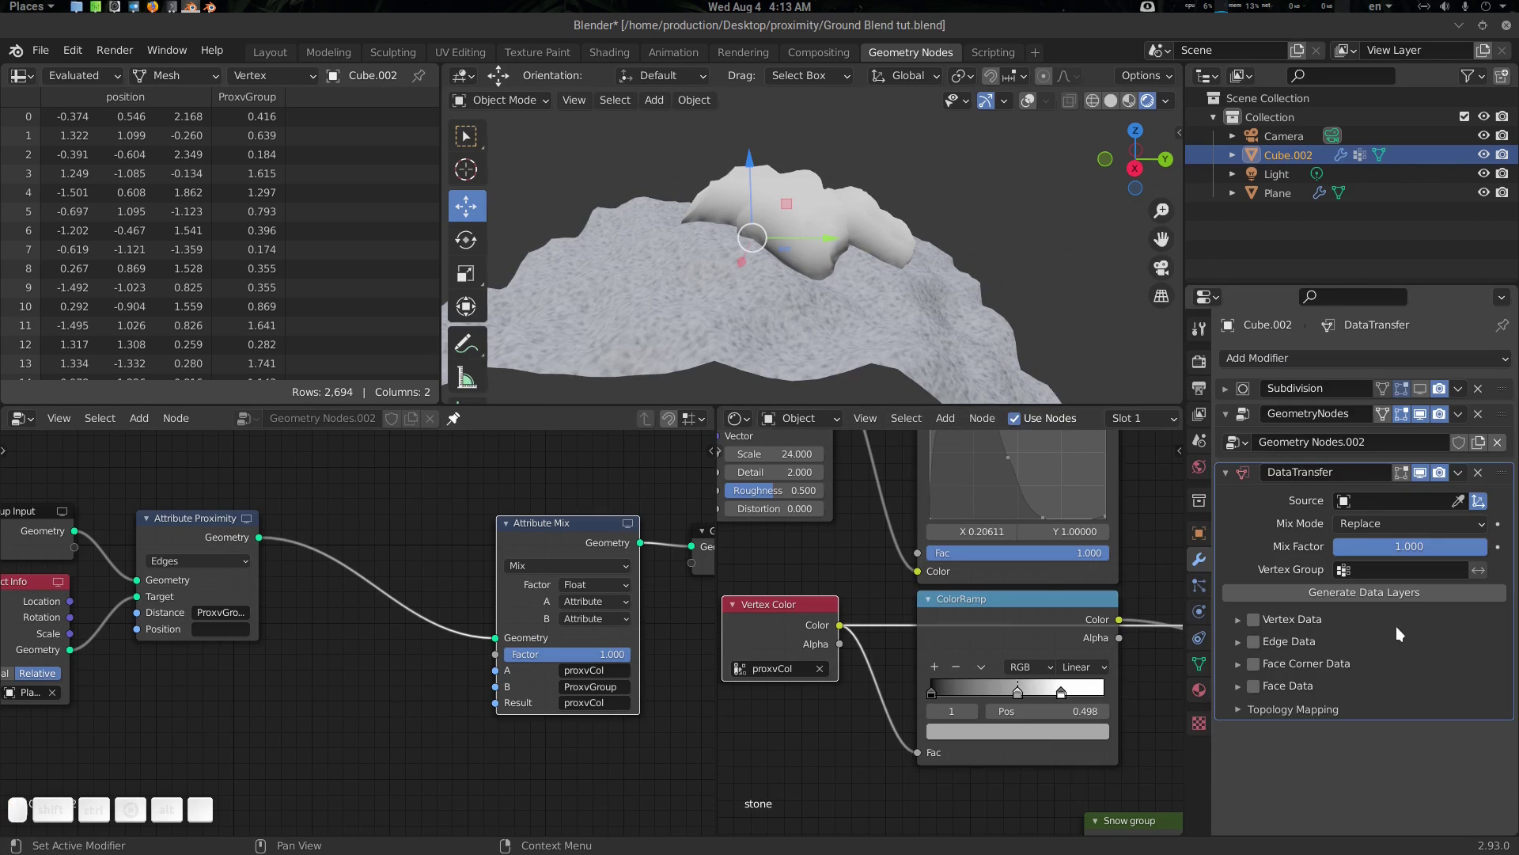
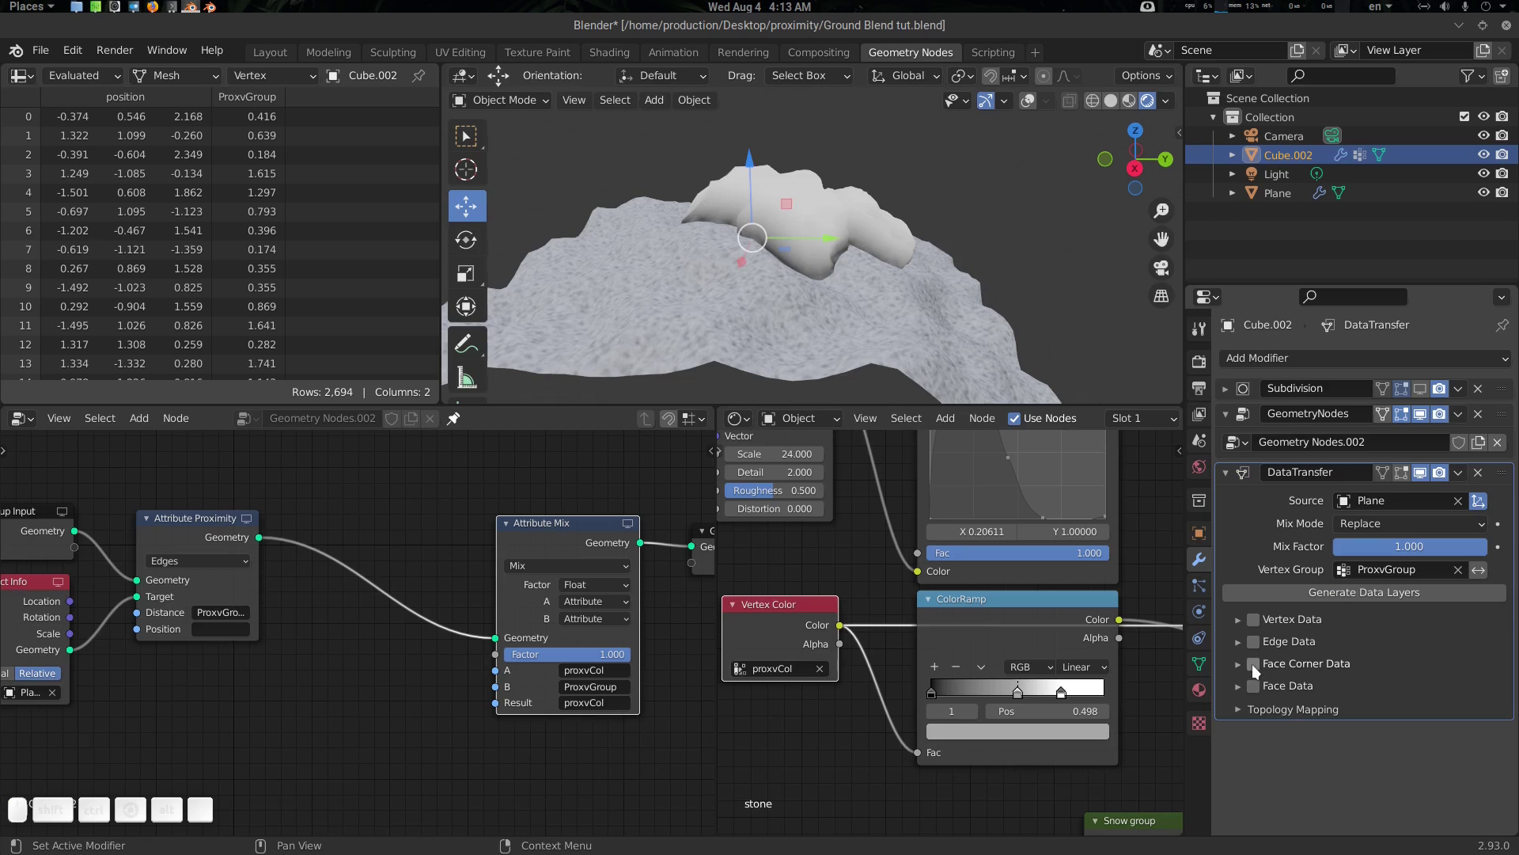
left_click(1259, 675)
left_click(1241, 667)
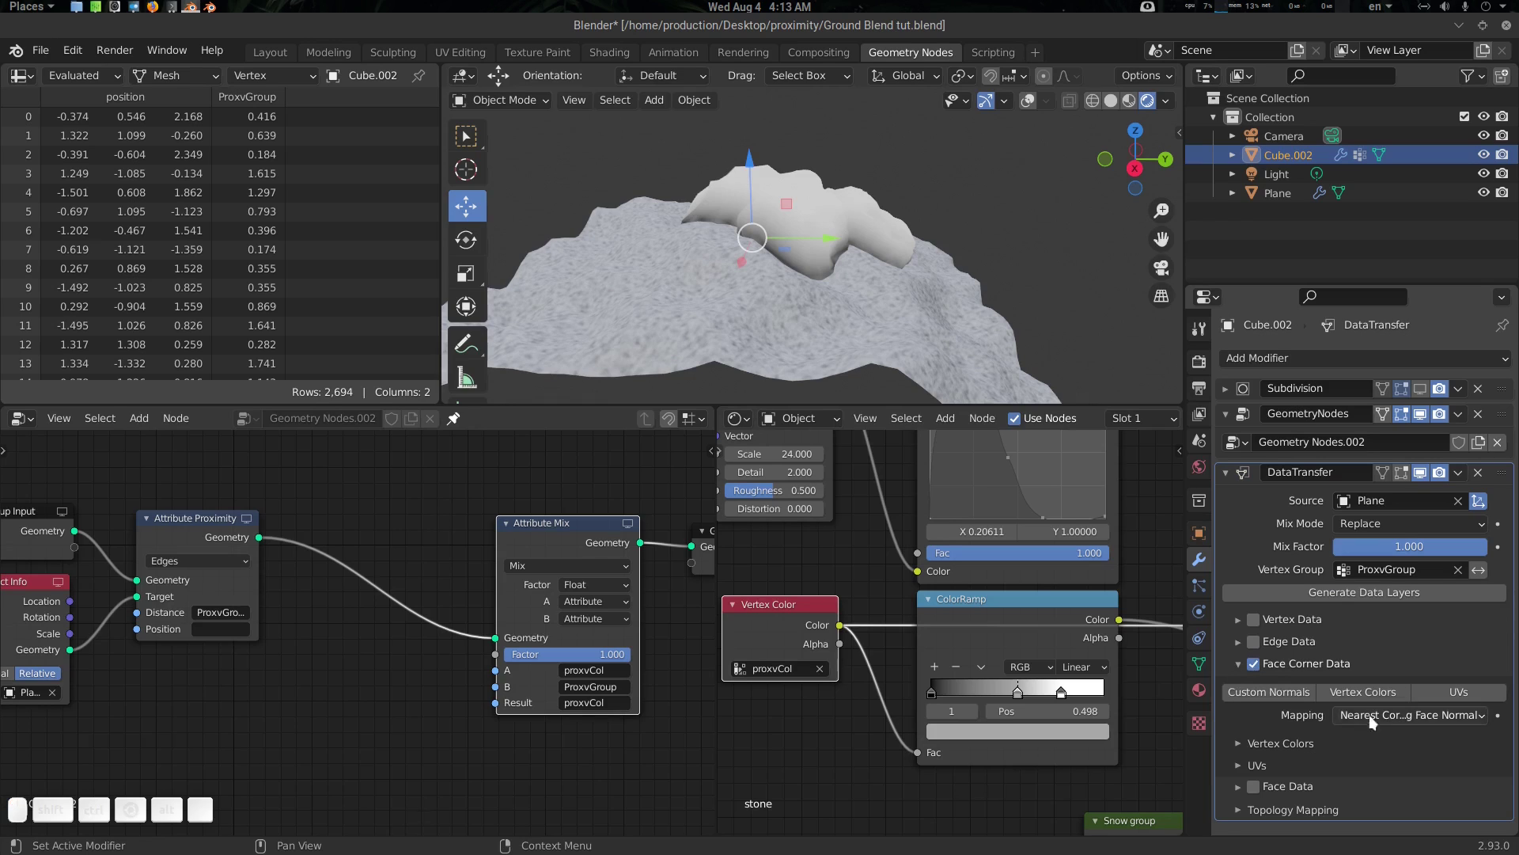
left_click(1288, 699)
left_click(905, 262)
left_click(1120, 102)
left_click(871, 335)
Weight the transfer by the ProxvGroup vertex group with the influence inverted, viewed in solid shading
key("alt+a")
left_click(807, 304)
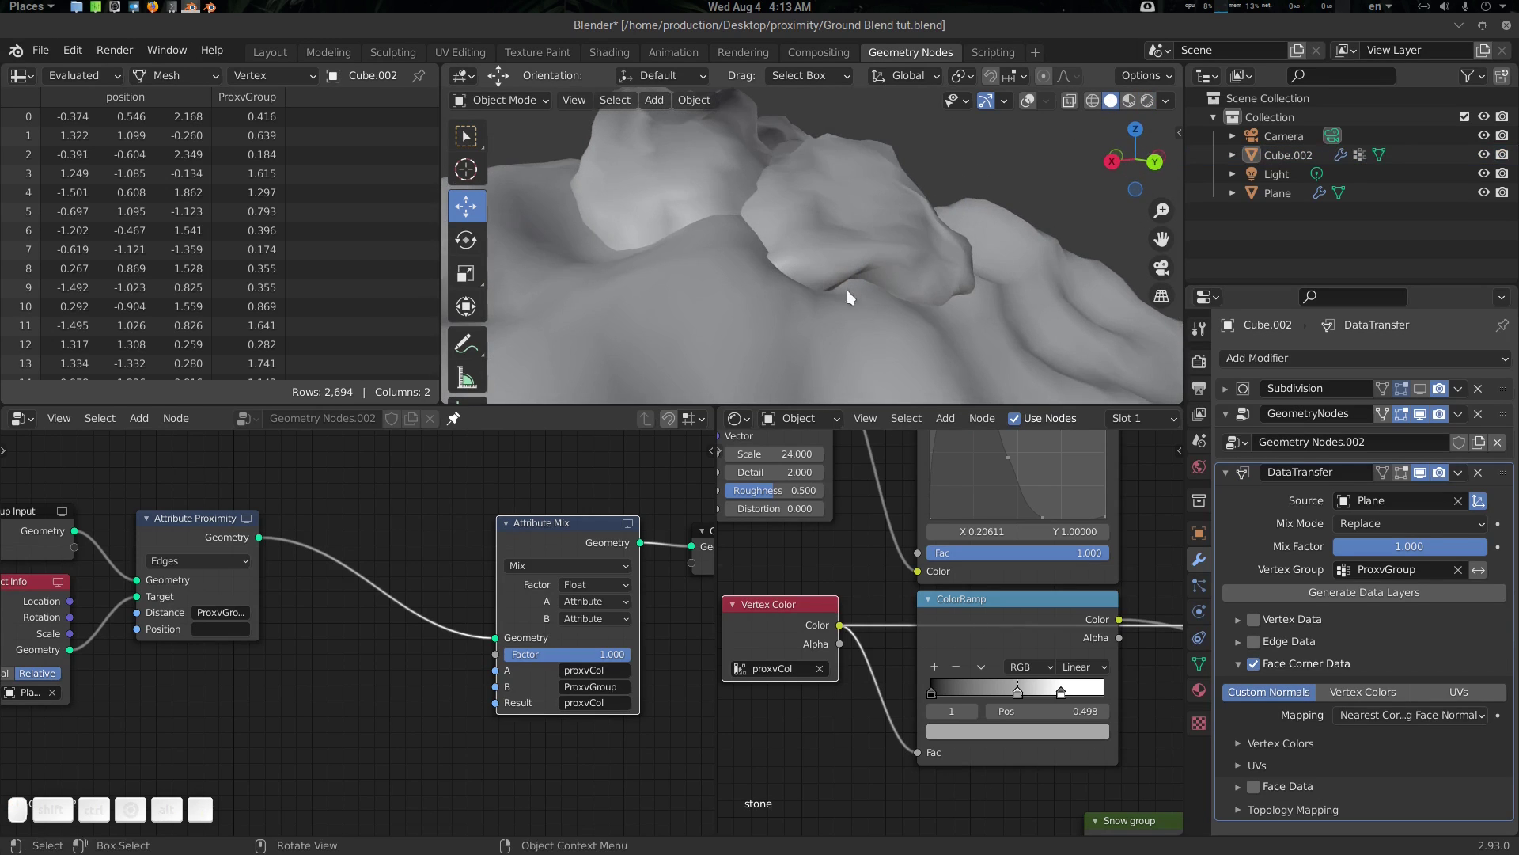
left_click(1488, 578)
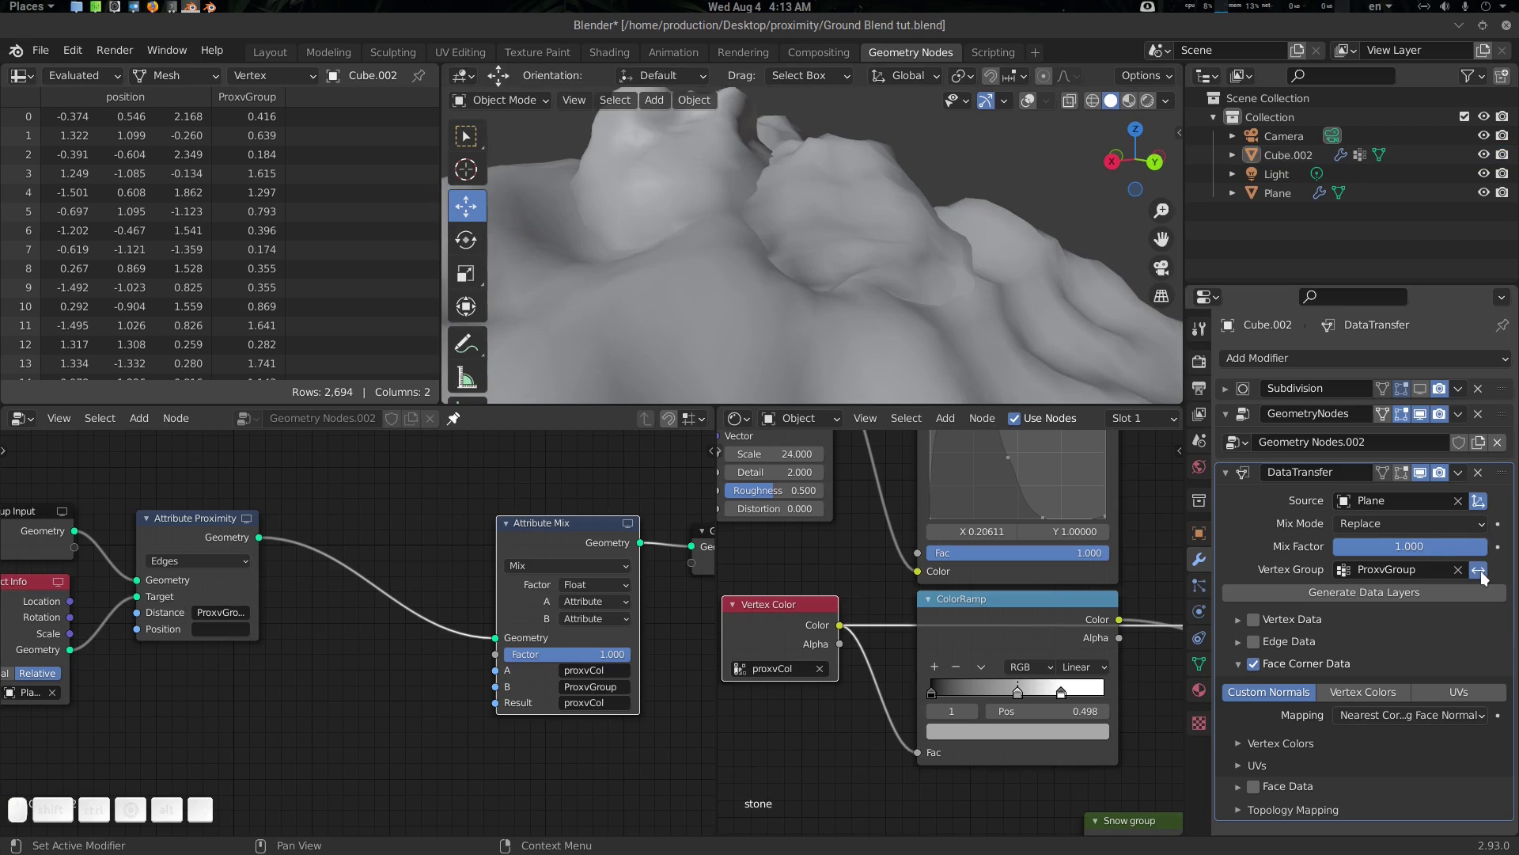
left_click(793, 299)
left_click(775, 336)
left_click(643, 323)
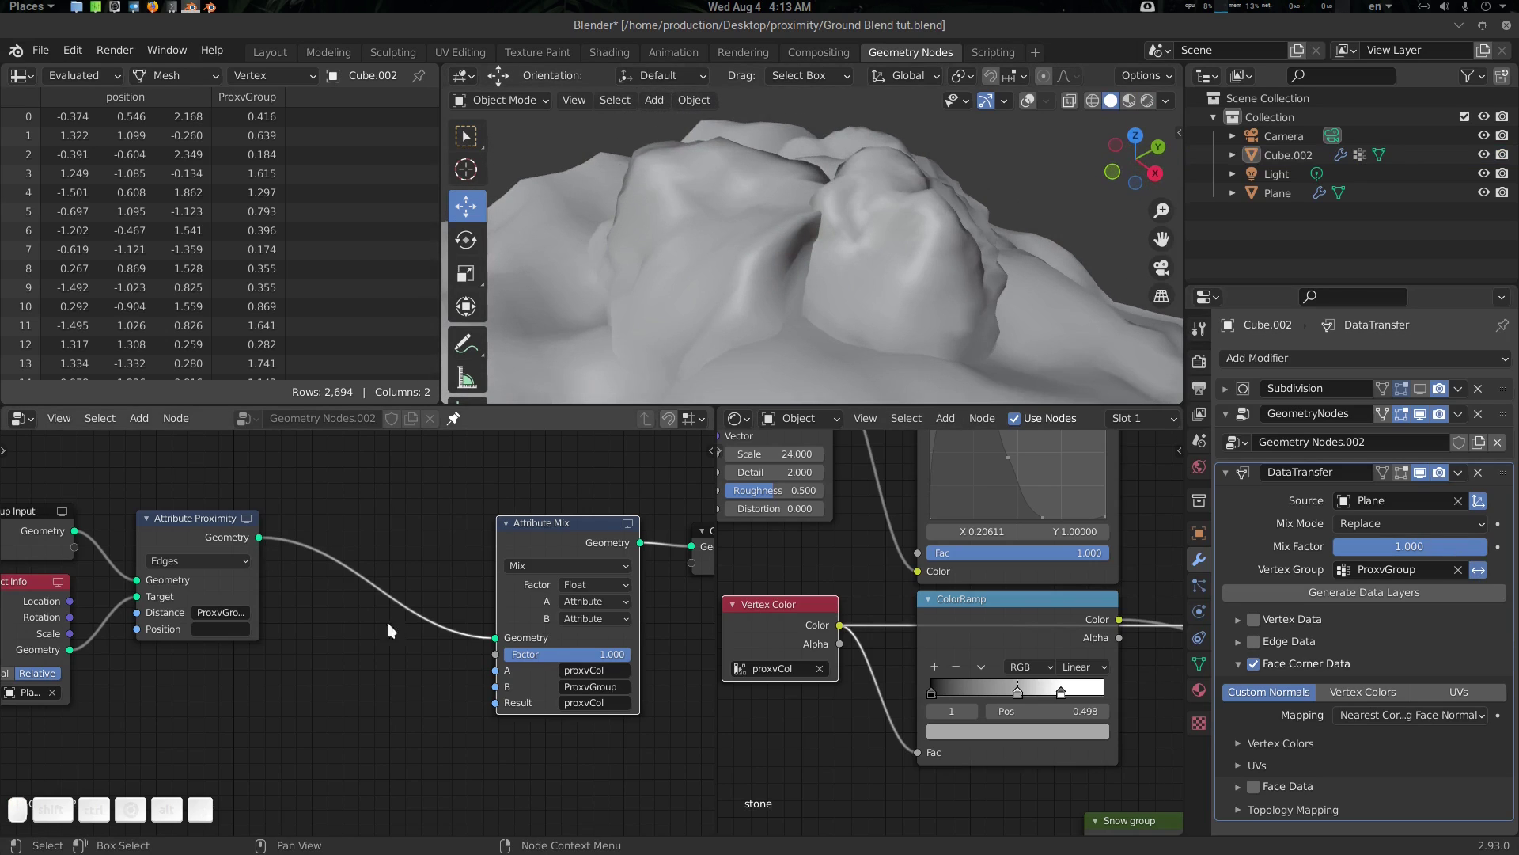
left_click(1488, 572)
Return to the node chain to add an Attribute Math node after the proximity node
left_click(222, 618)
left_click_drag(278, 538, 345, 594)
left_click(345, 595)
left_click(377, 629)
key("shift+a")
Add an Attribute Math node and drop it onto the link before Attribute Mix
left_click(358, 604)
key("m")
key("a")
key("t")
key("h")
key("Down")
key("Return")
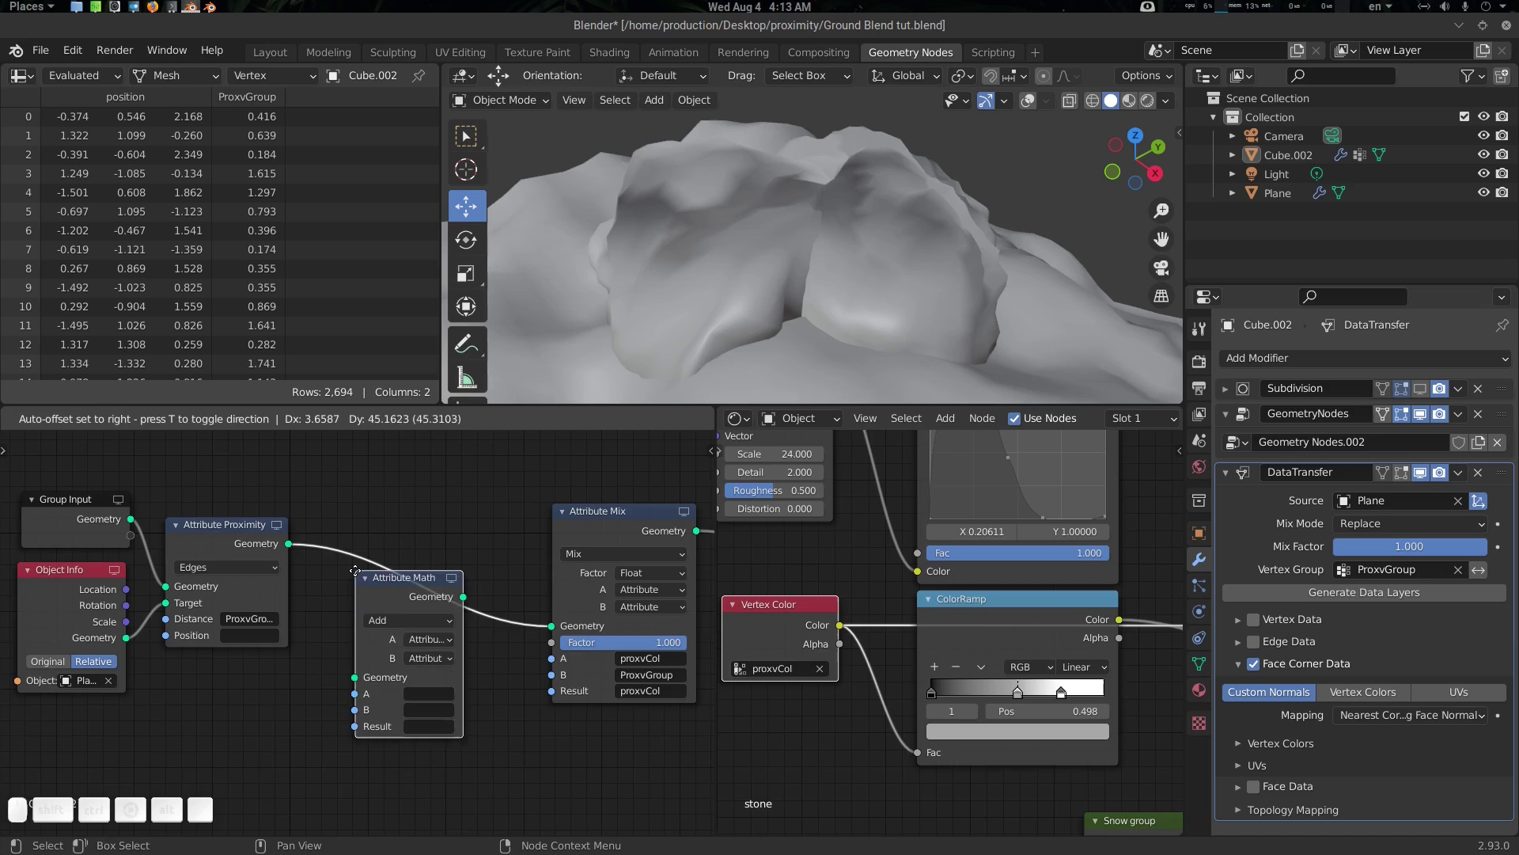
left_click(361, 563)
Set it to Subtract with A as Float 1.0, B ProxvGroup and Result ProxvGroup
left_click(407, 609)
left_click(422, 673)
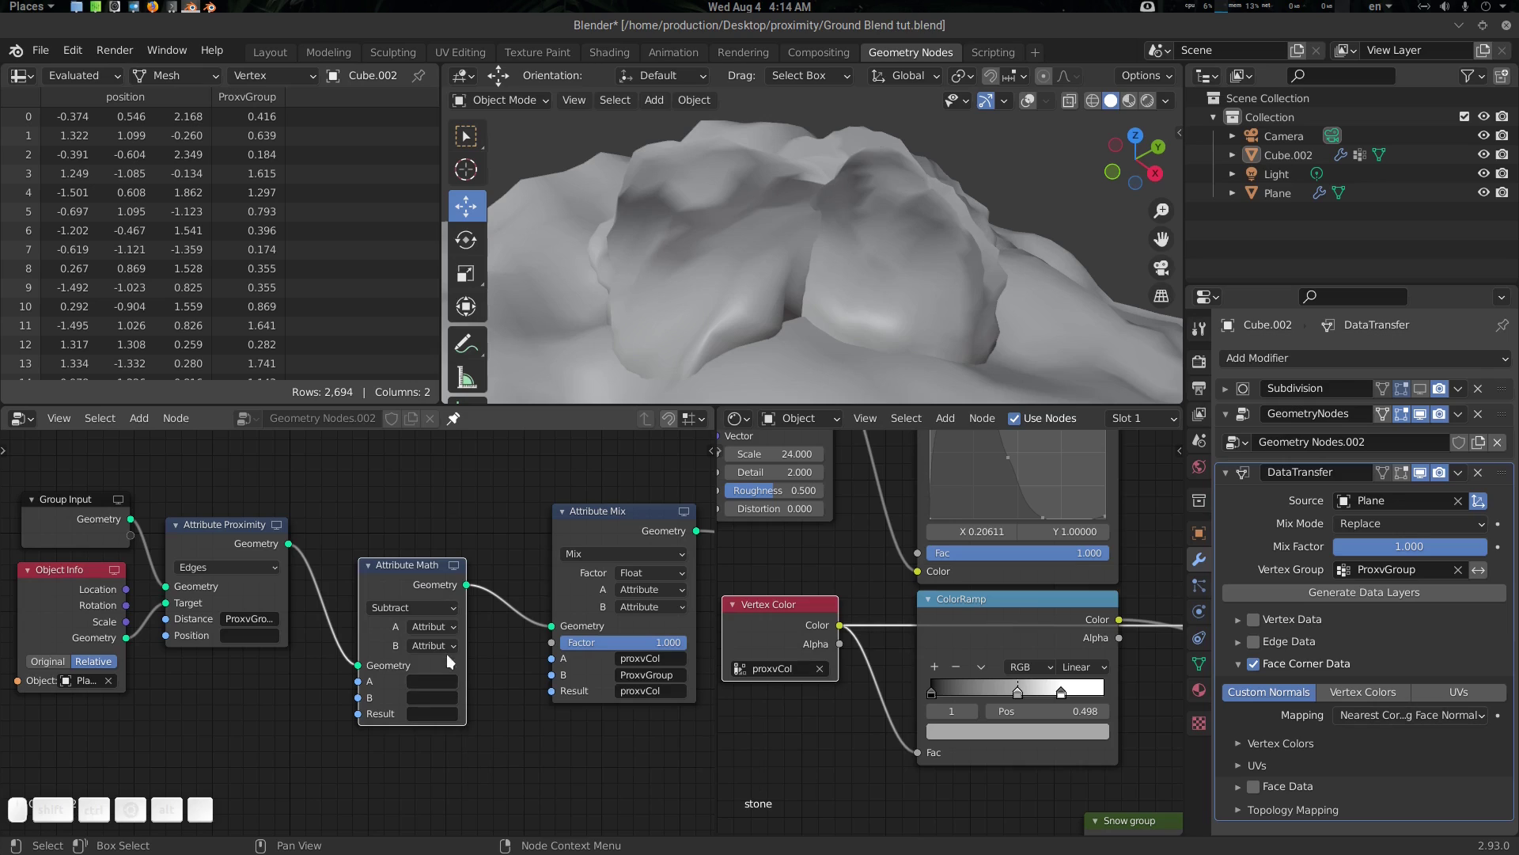
left_click(446, 627)
left_click(451, 661)
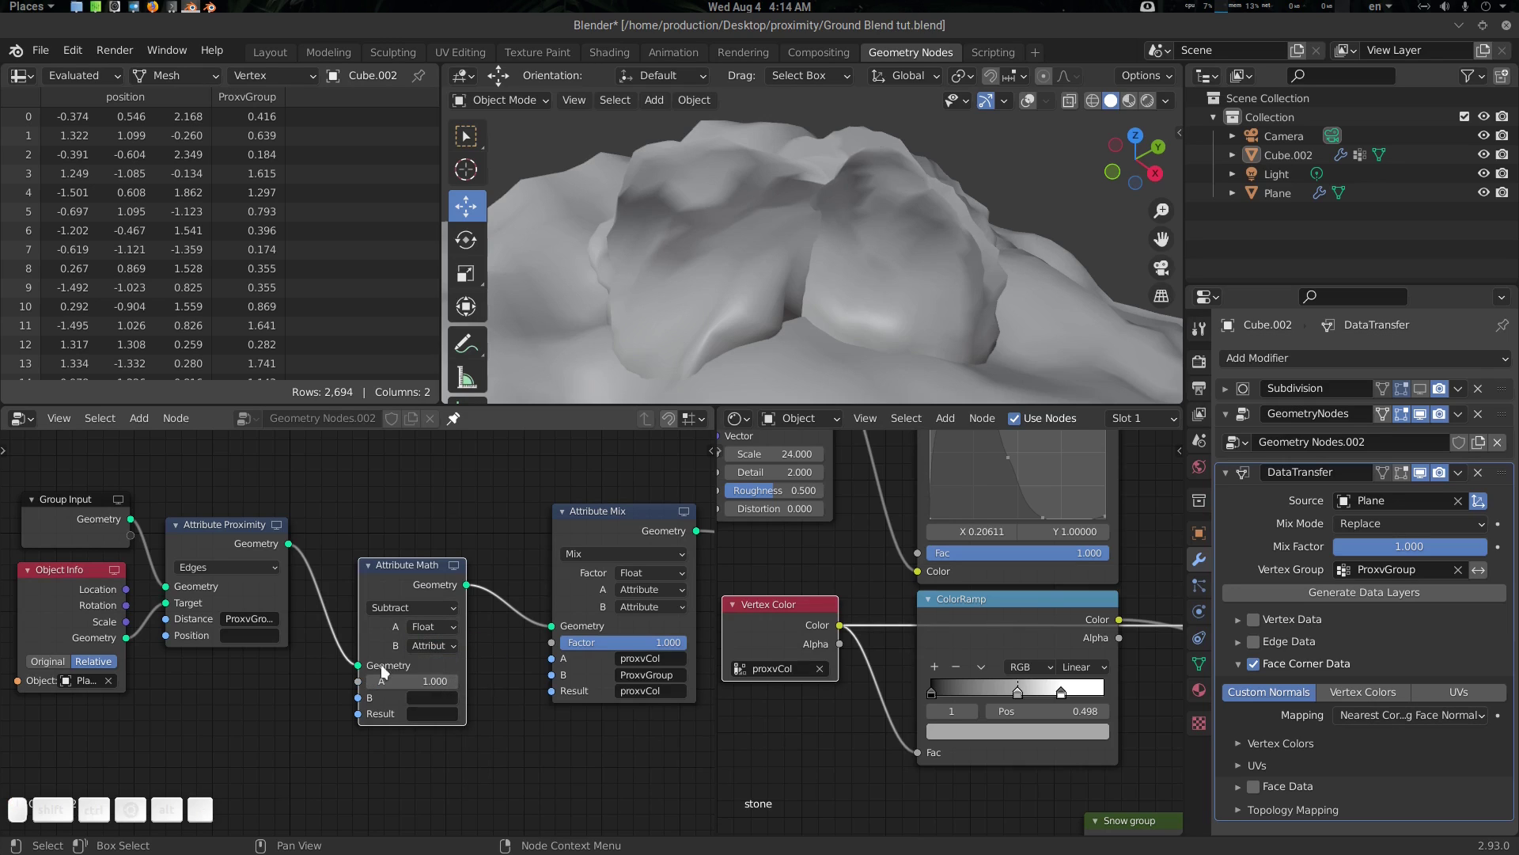
key("ctrl+c")
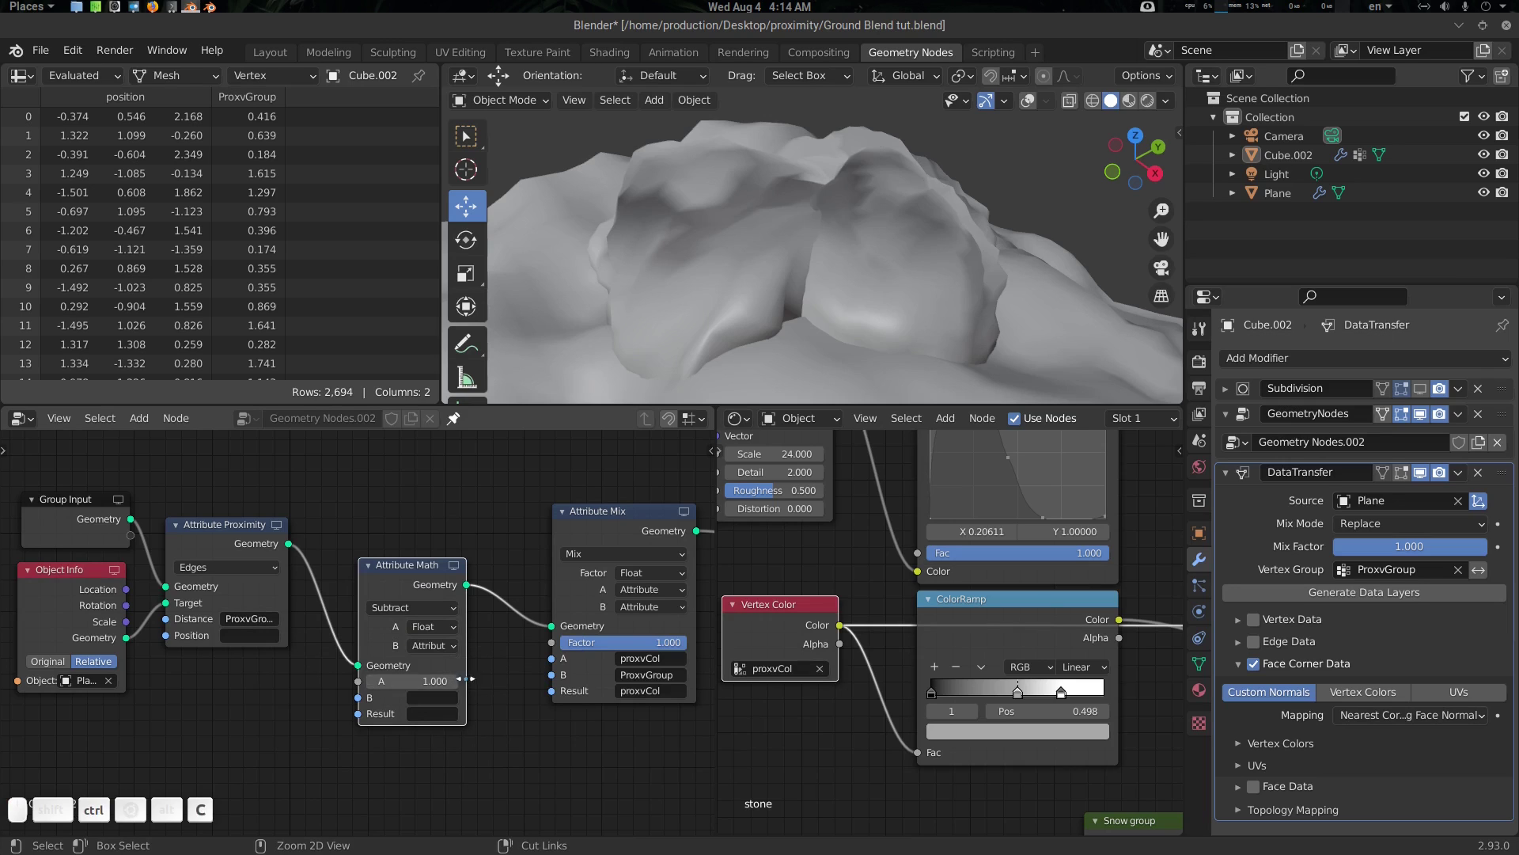
key("ctrl+v")
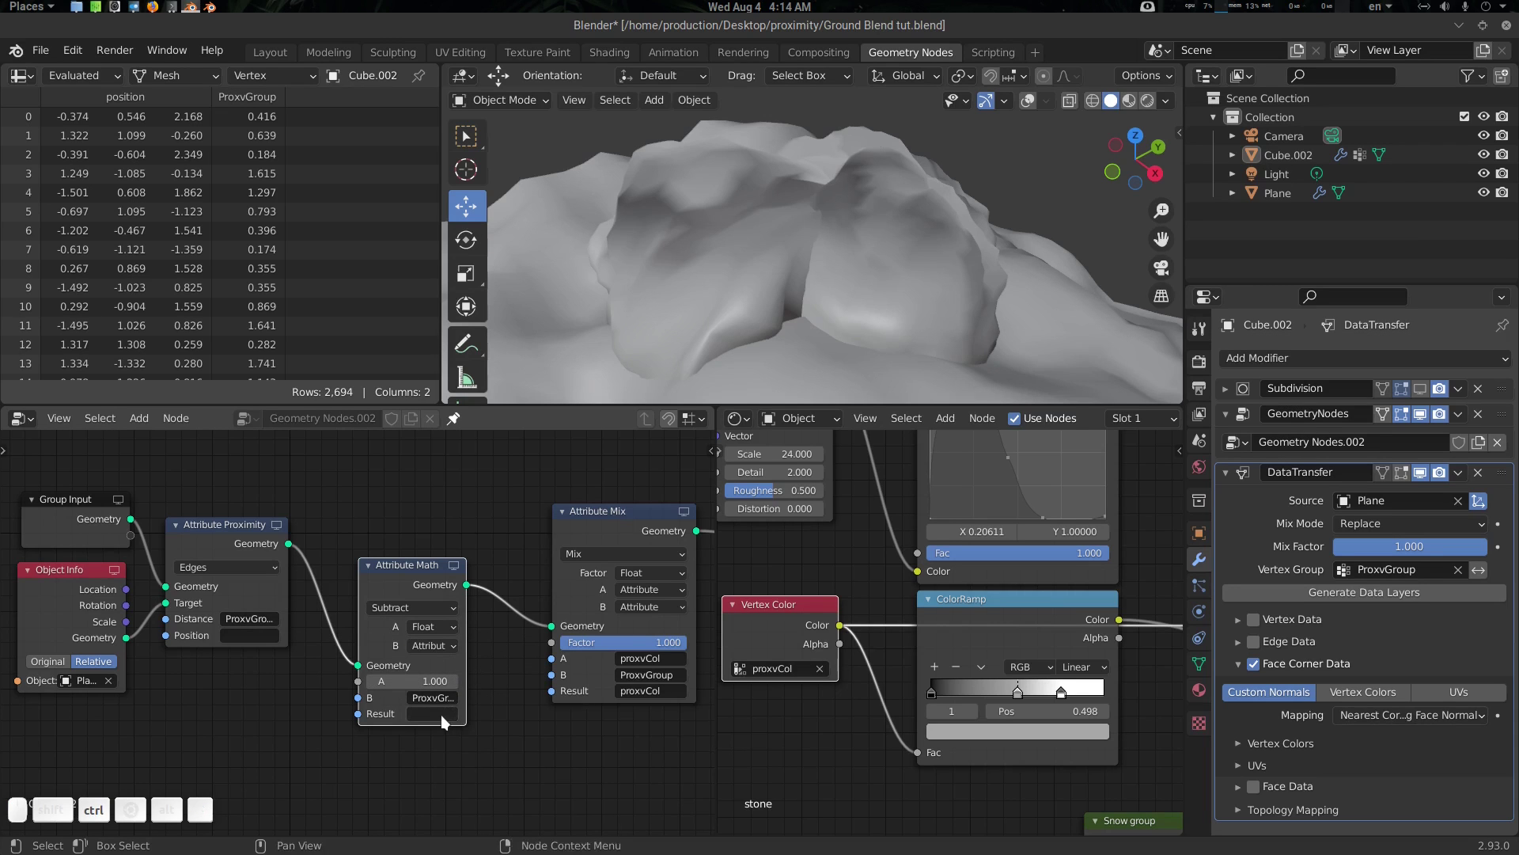
key("ctrl+v")
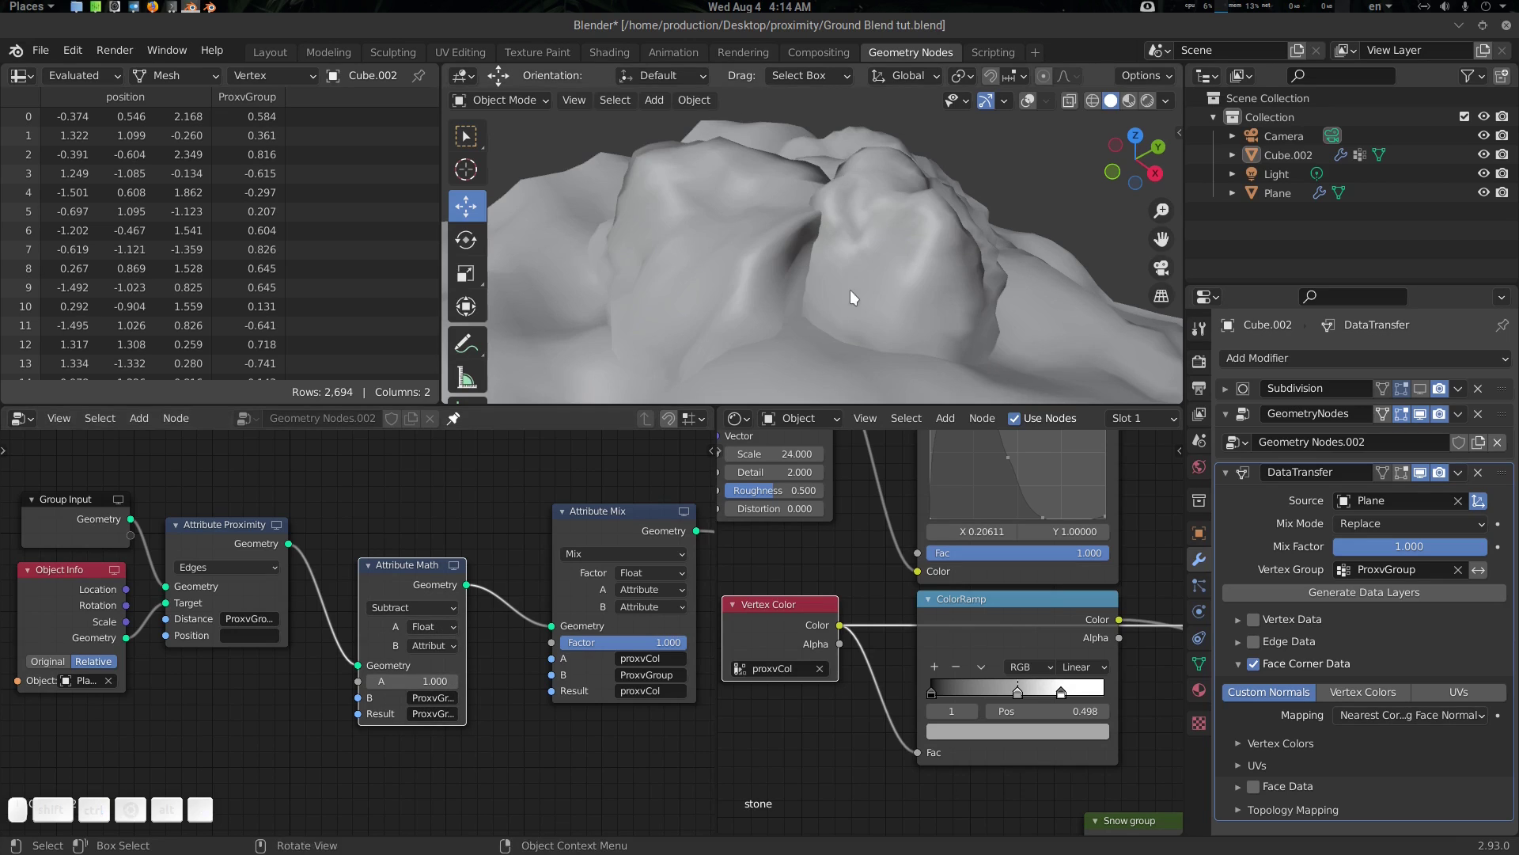
left_click_drag(854, 294, 757, 269)
scroll("down", 3)
middle_click(774, 276)
scroll("up", 3)
middle_click(817, 276)
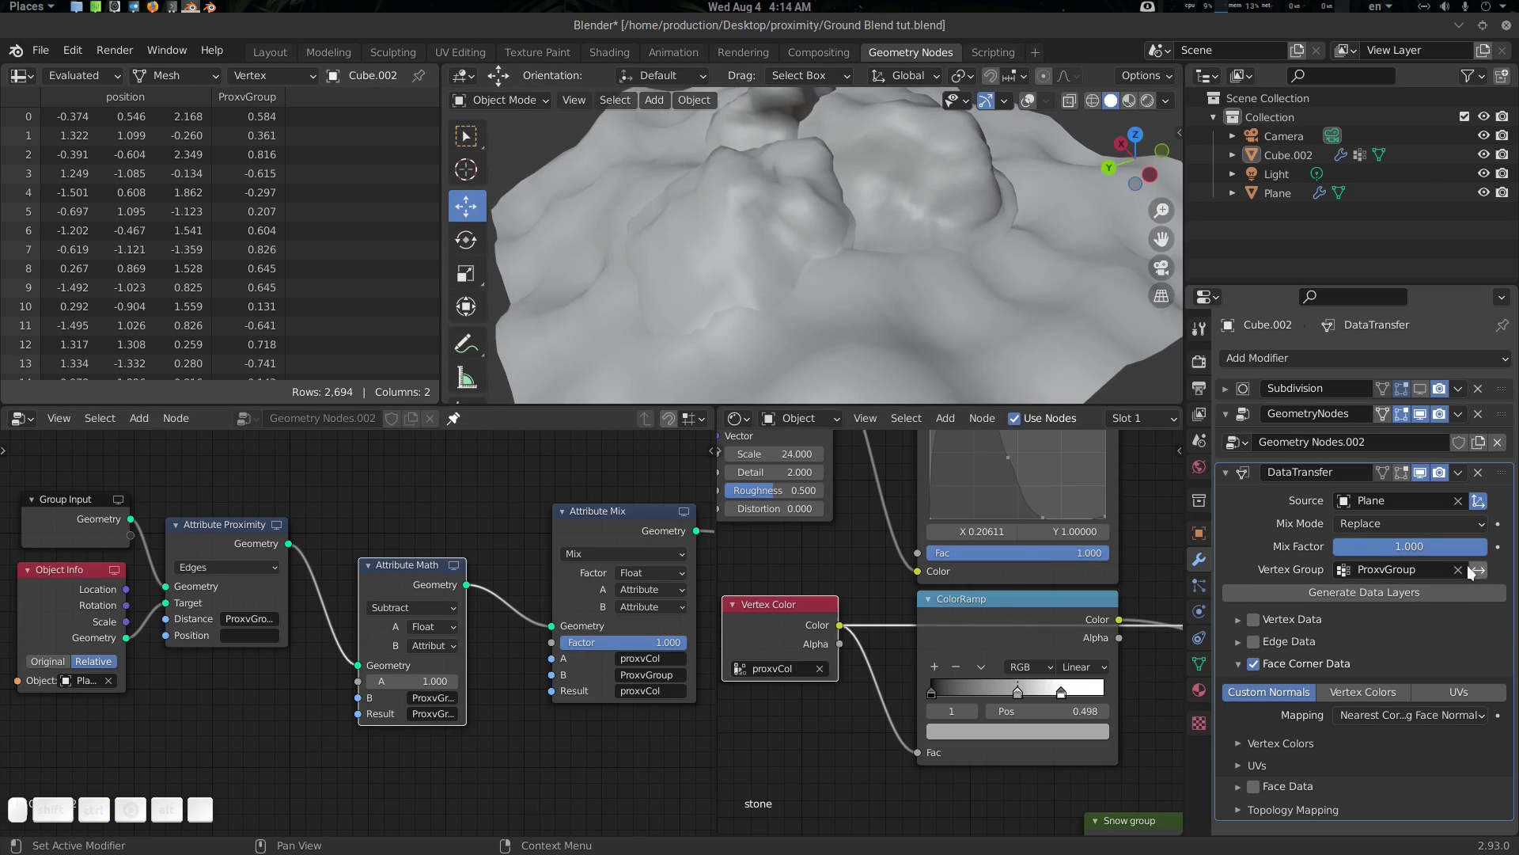
middle_click(709, 333)
left_click(812, 329)
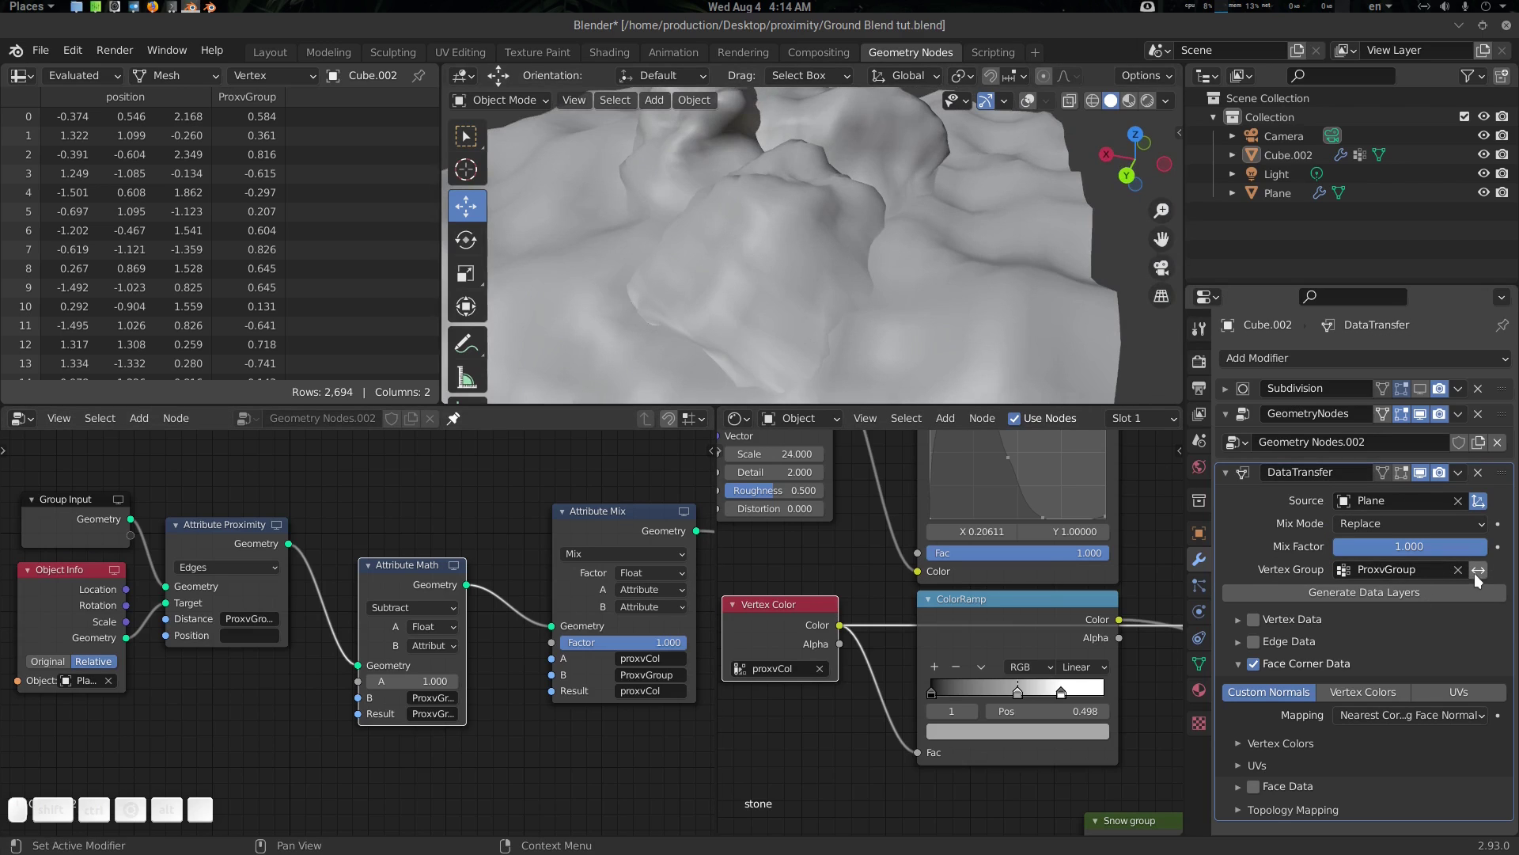
scroll("down", 3)
left_click(703, 287)
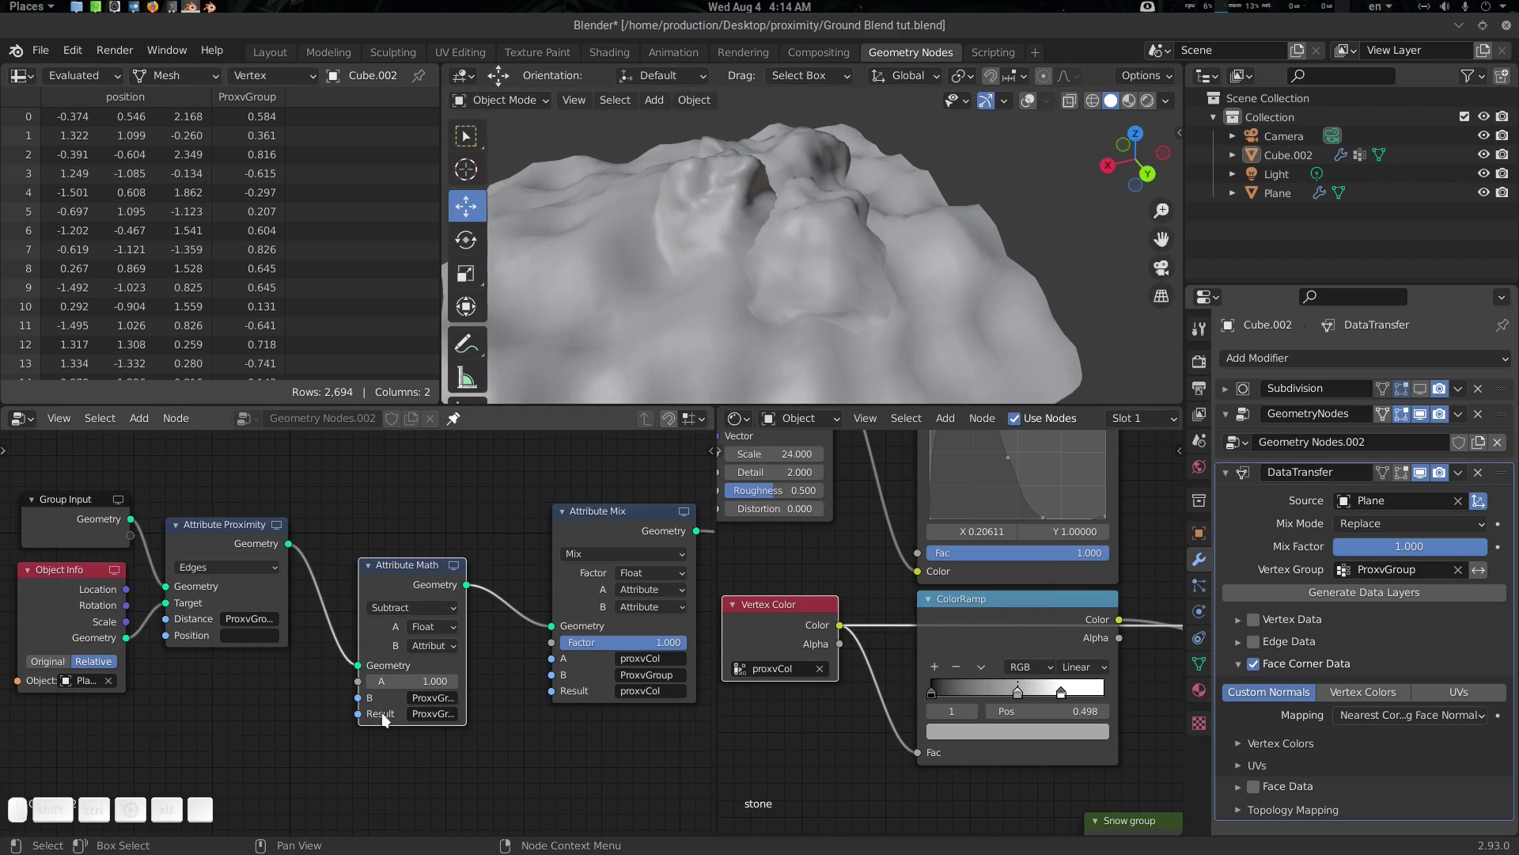
left_click_drag(535, 641, 410, 635)
scroll("down", 3)
left_click(372, 653)
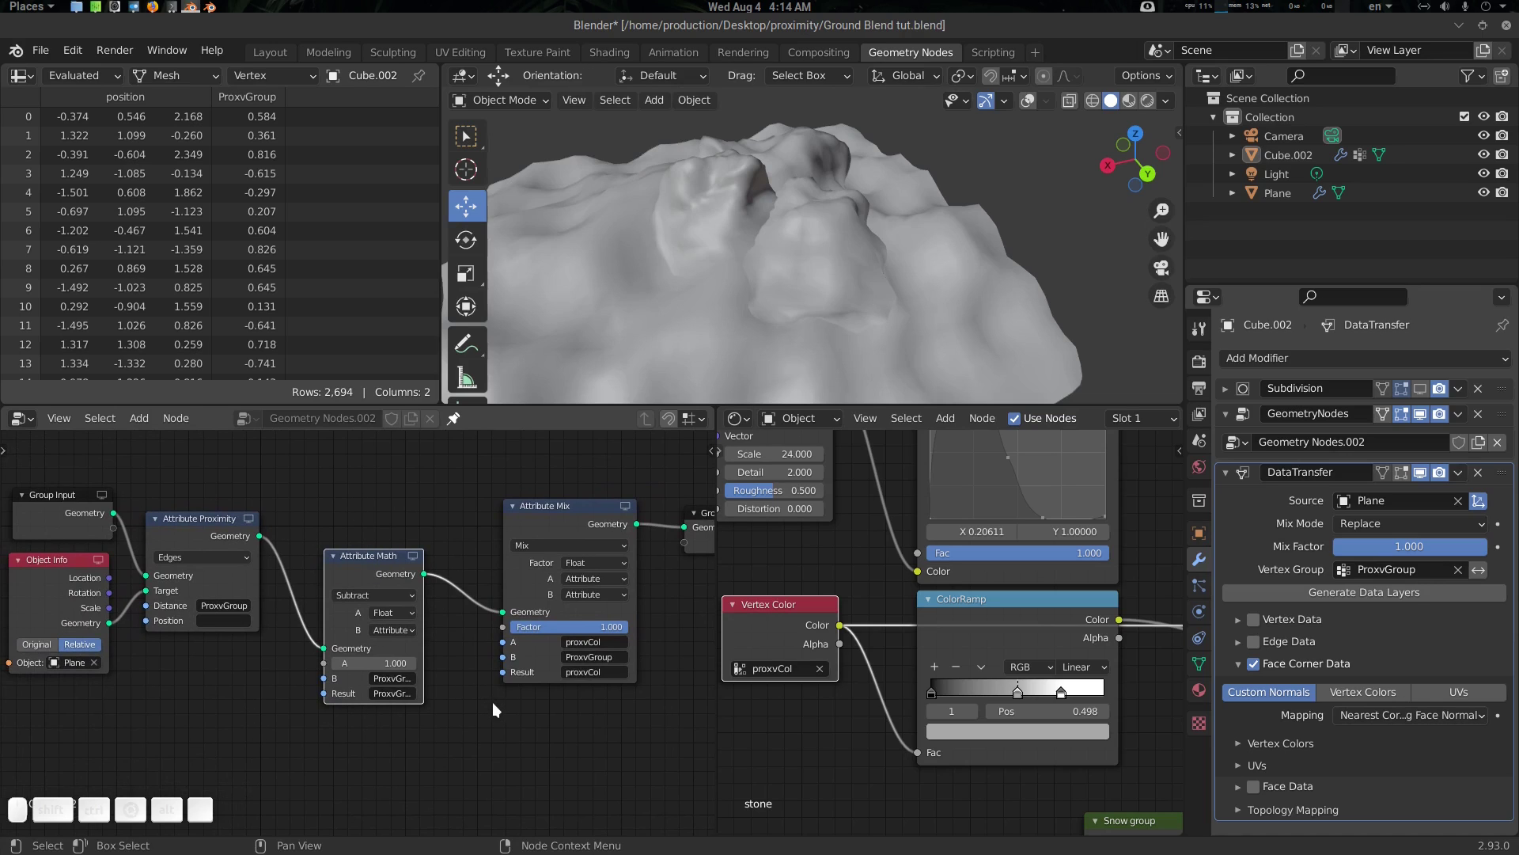
scroll("up", 3)
left_click(273, 707)
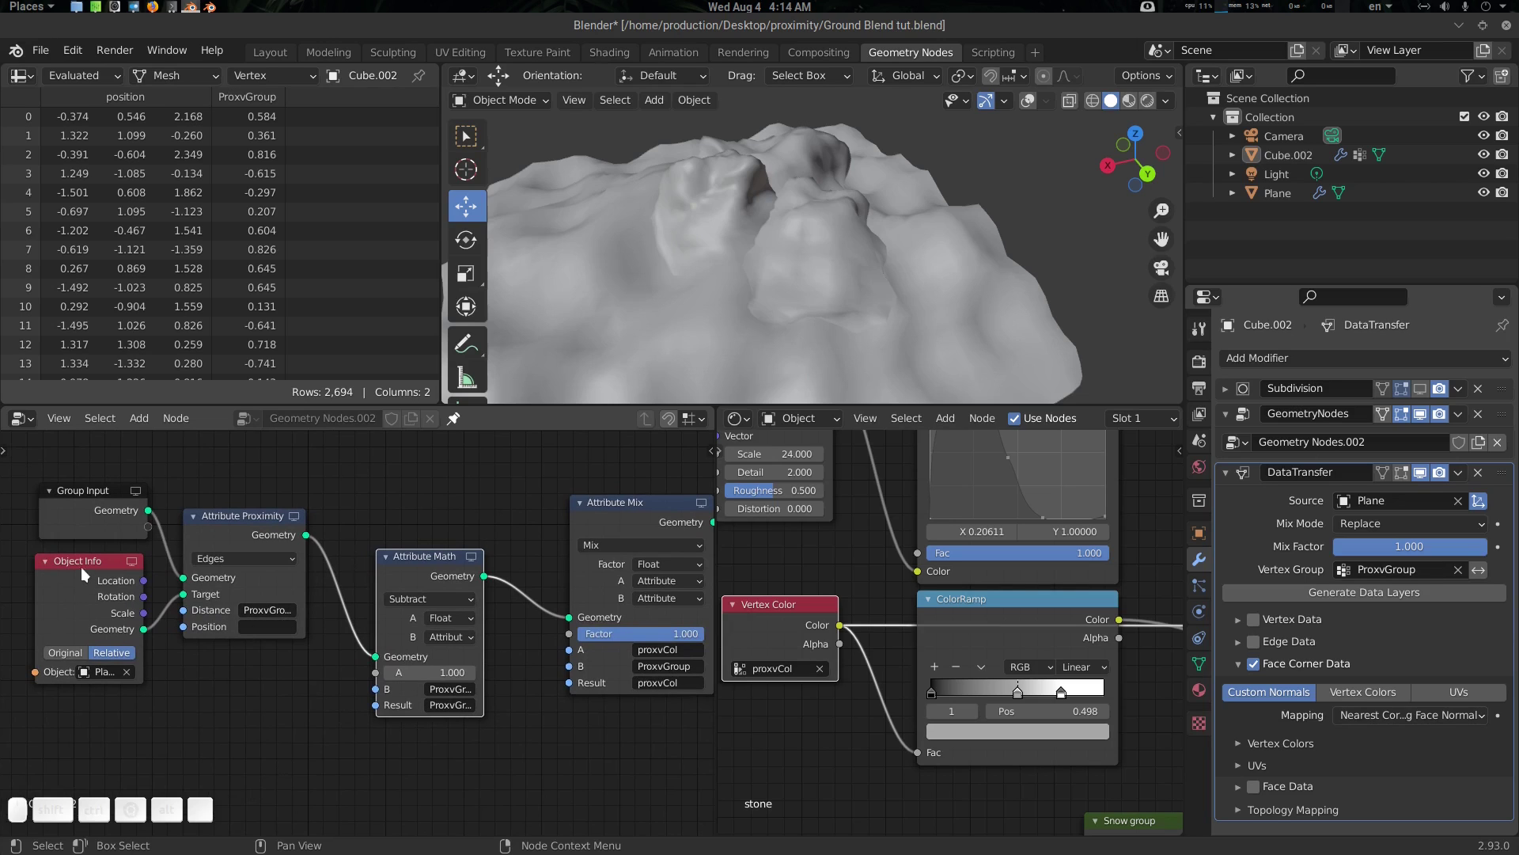
left_click(90, 566)
left_click(679, 318)
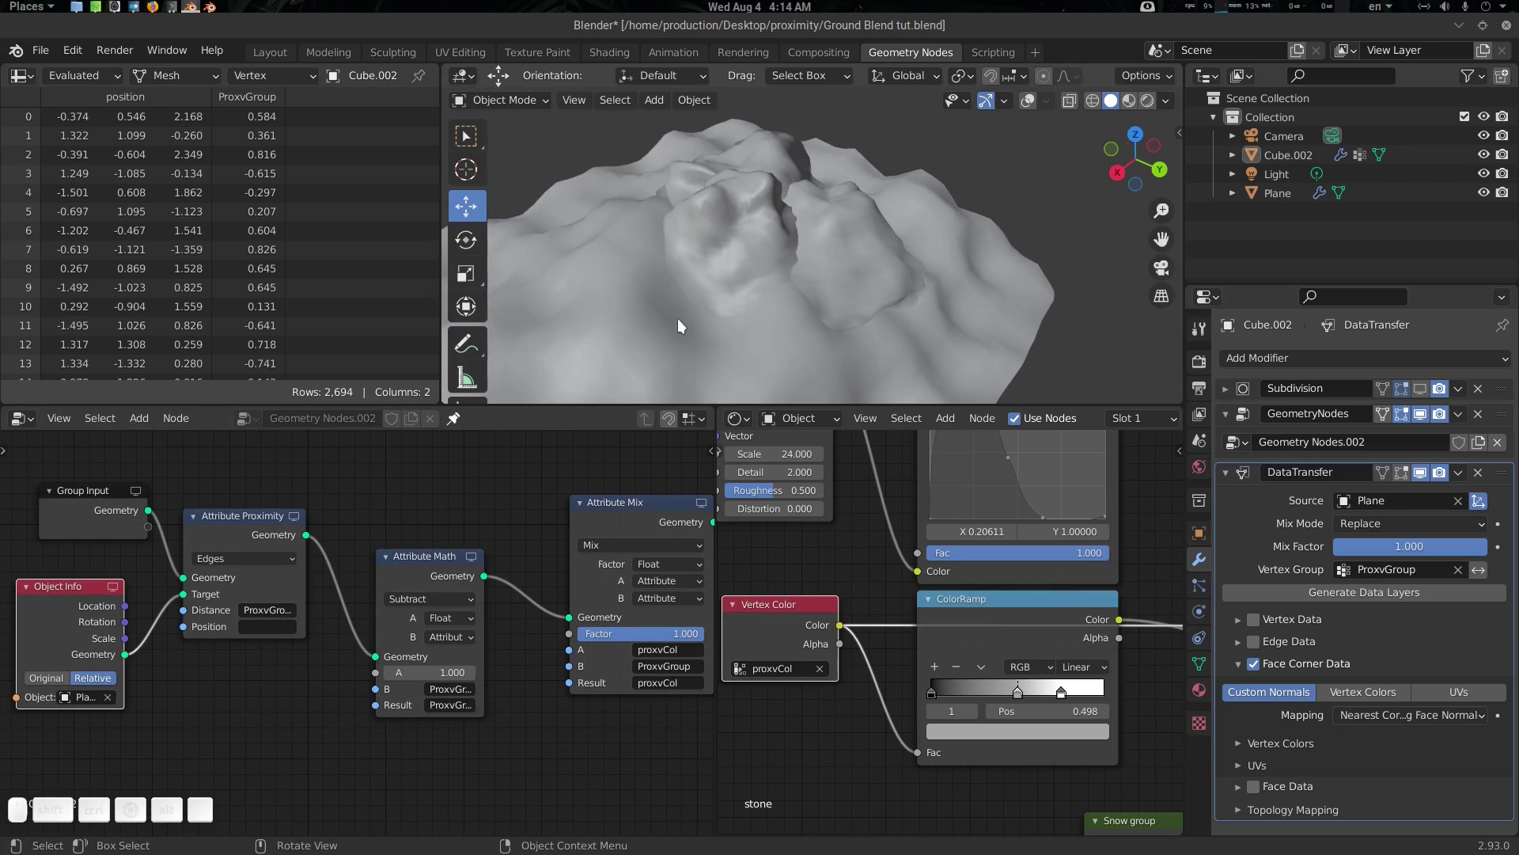
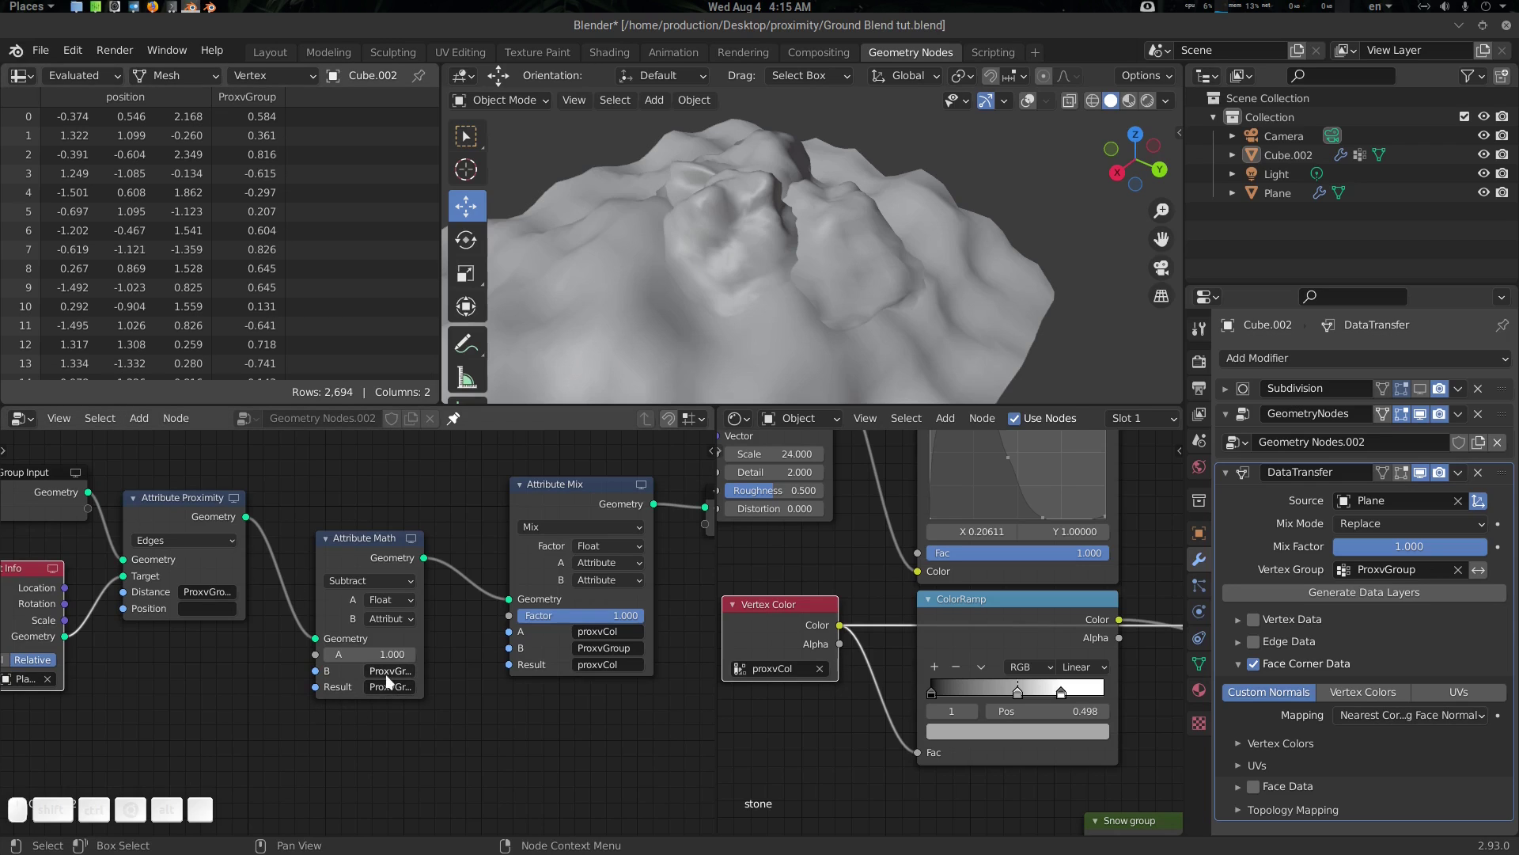
Switch the viewport to Material Preview to see the rock with its materials
left_click(393, 544)
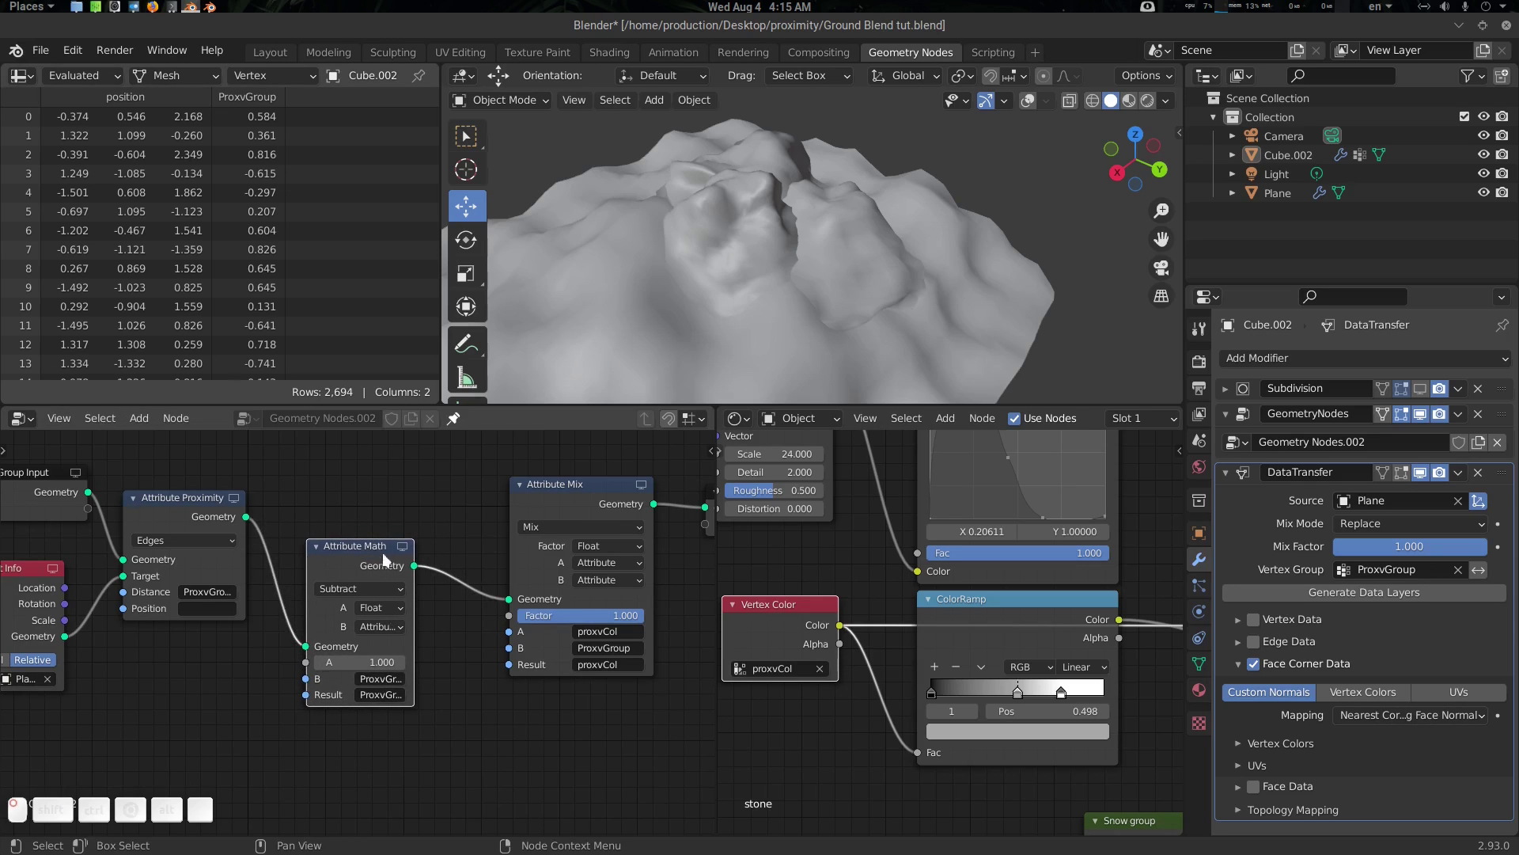
left_click(429, 570)
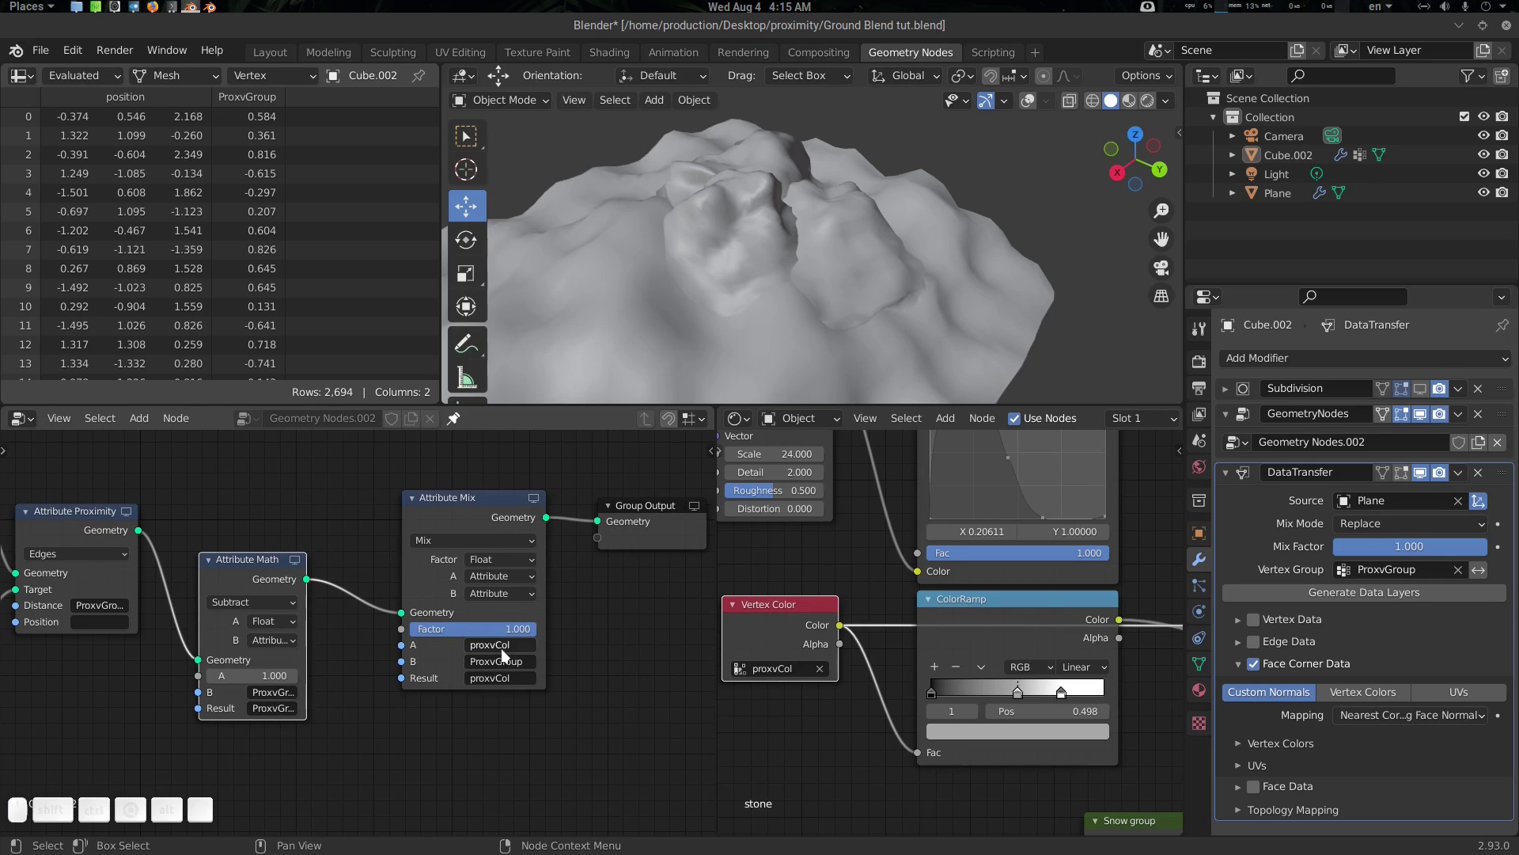
left_click(865, 681)
left_click(811, 600)
left_click(820, 598)
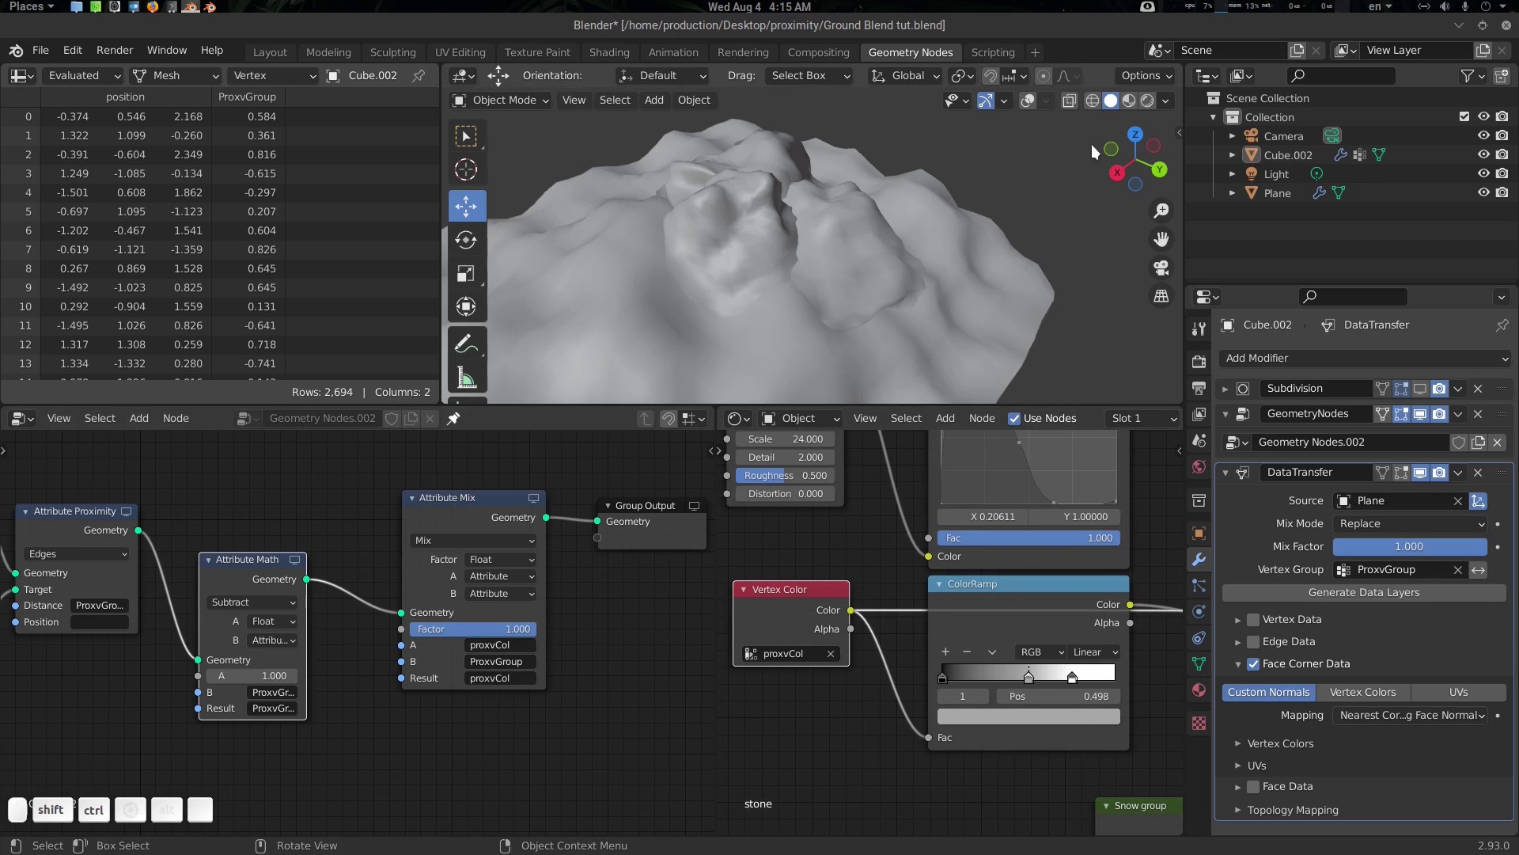
left_click(1137, 106)
left_click_drag(811, 313, 832, 546)
scroll("down", 3)
Preview the raw proxvCol vertex colours on the rock through the shader's Vertex Color node
left_click(1060, 659)
scroll("down", 3)
left_click(971, 649)
left_click(1035, 623)
left_click(768, 275)
scroll("up", 3)
left_click(844, 285)
left_click(785, 555)
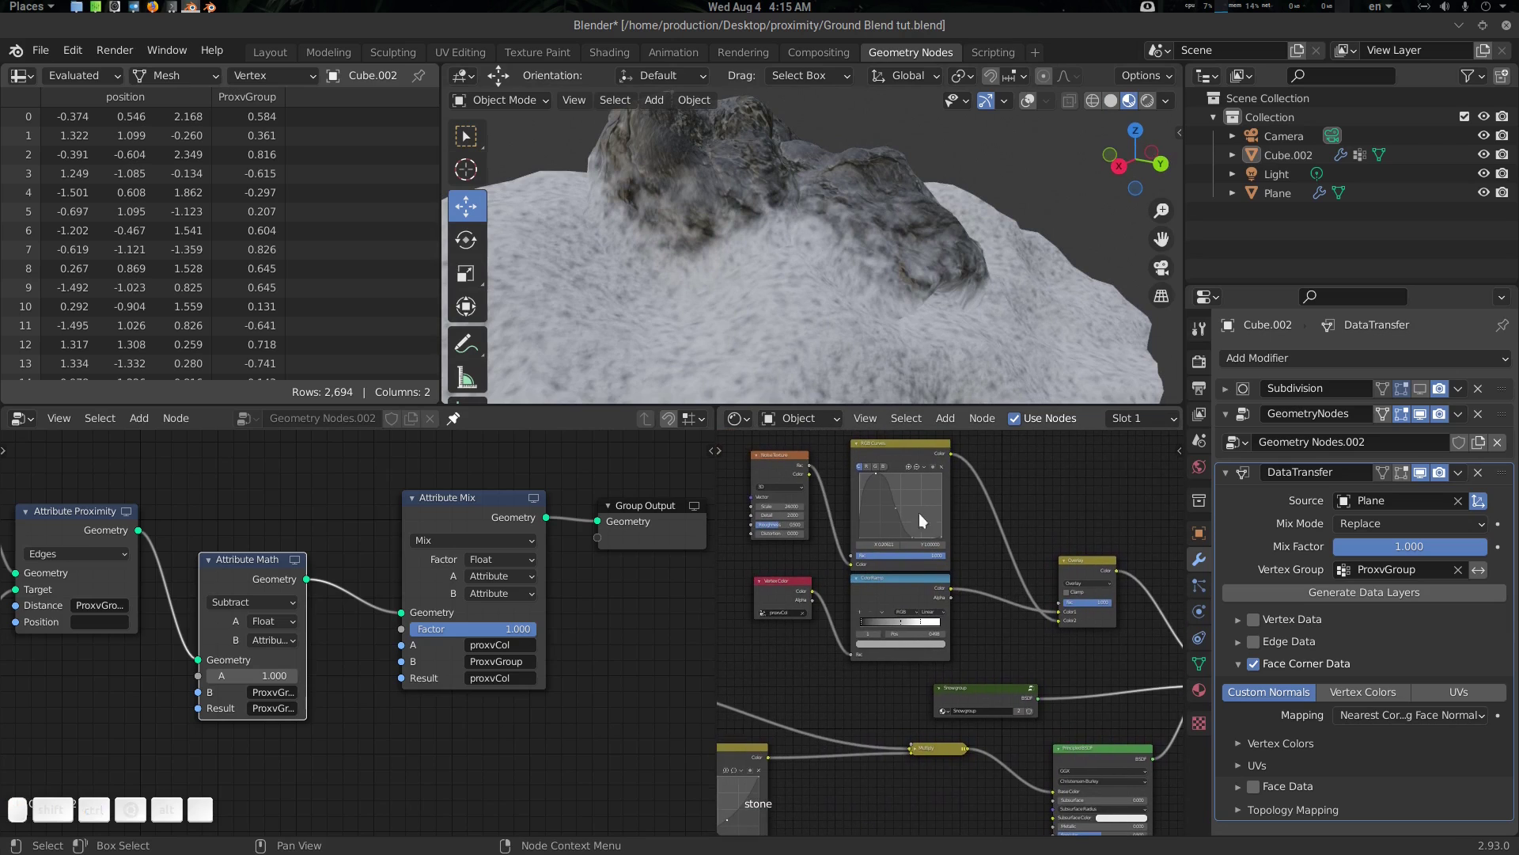
scroll("up", 3)
left_click(819, 671)
scroll("up", 3)
left_click(905, 576)
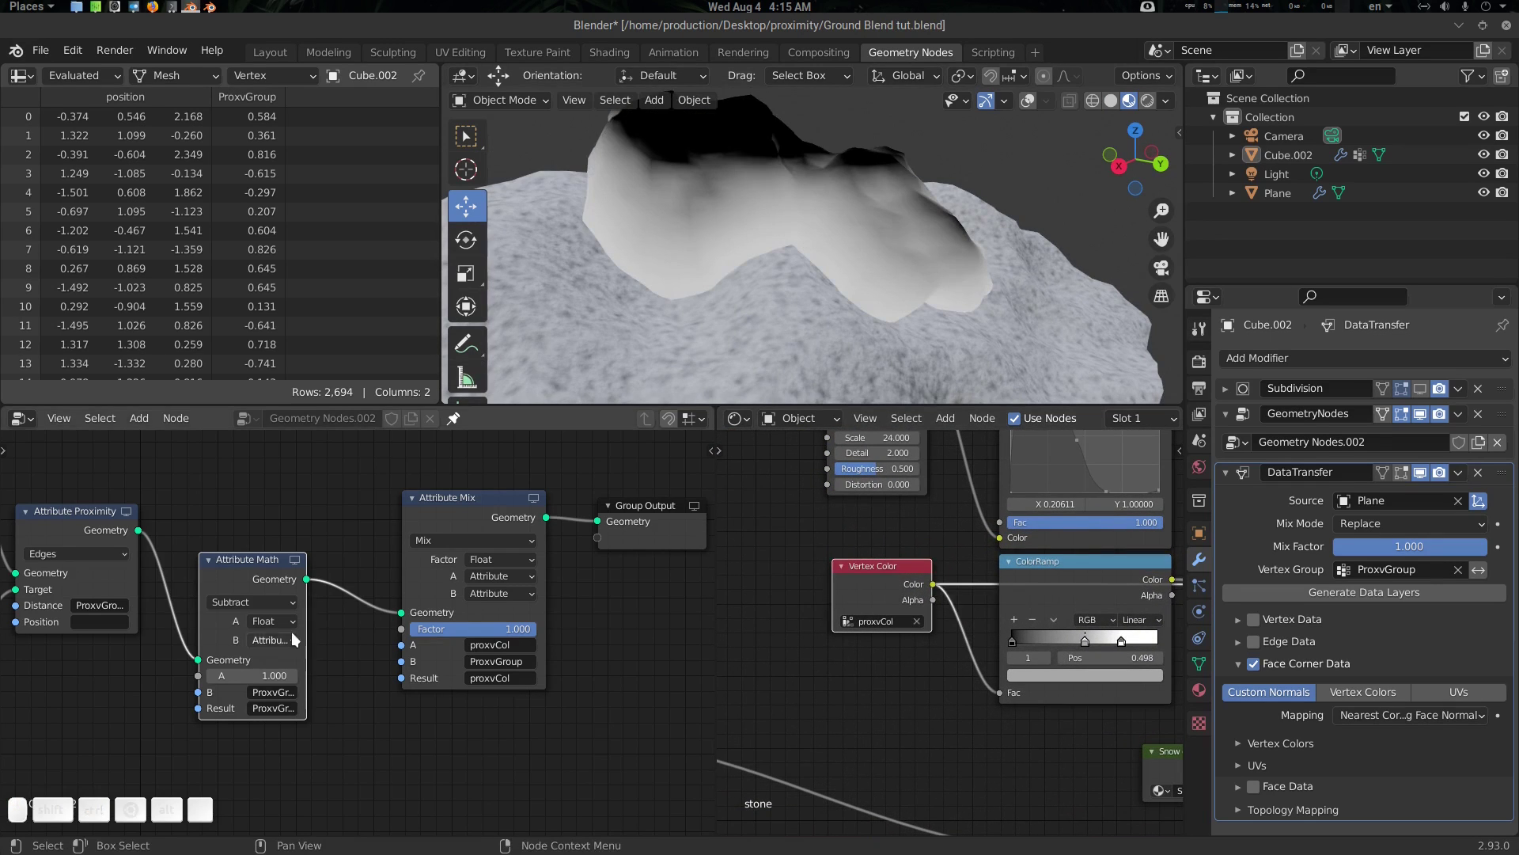
scroll("down", 3)
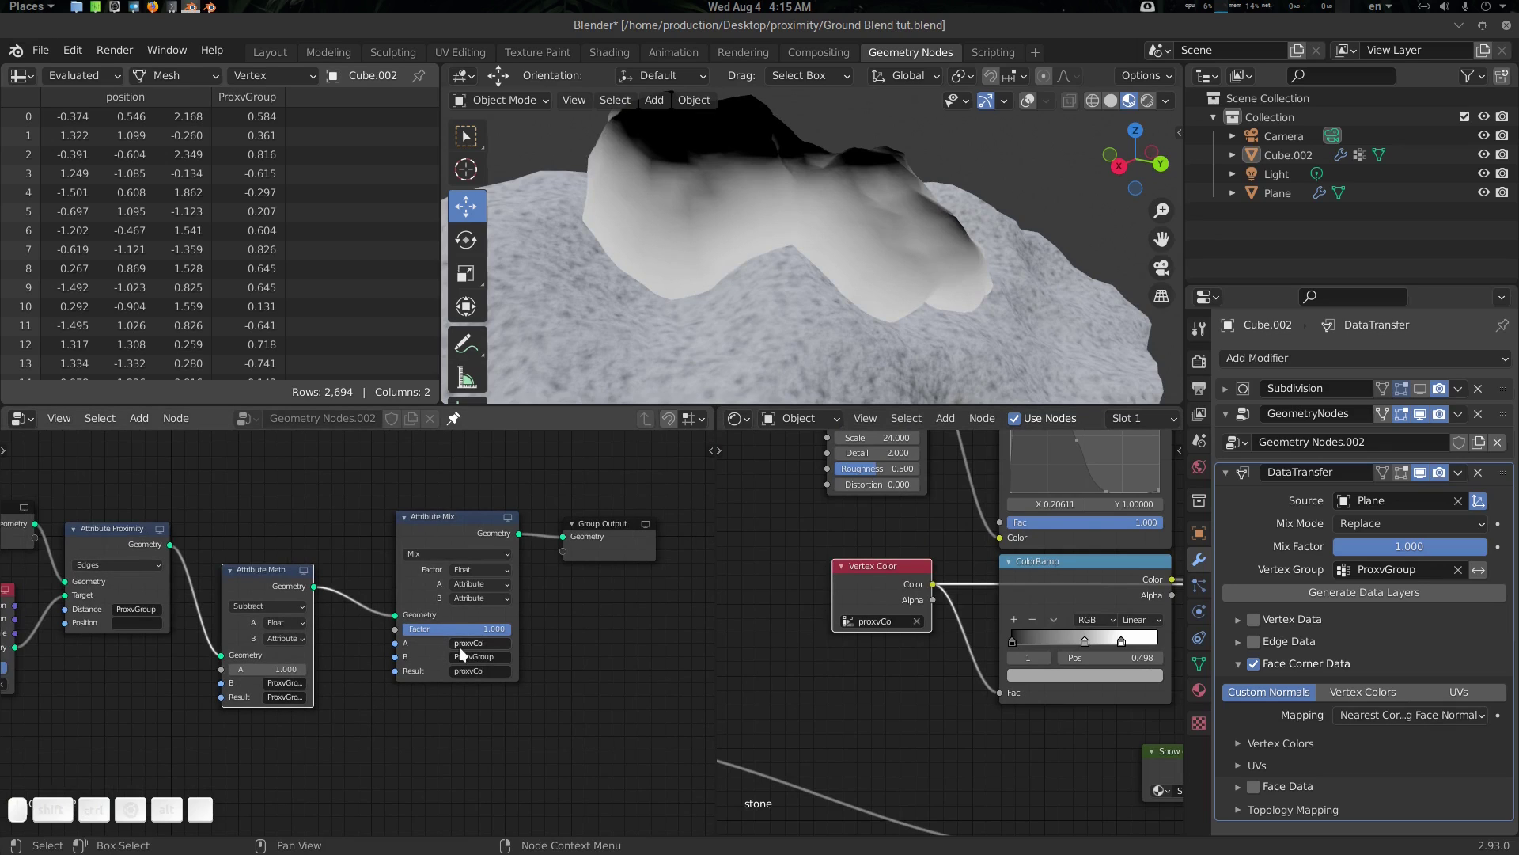
scroll("up", 3)
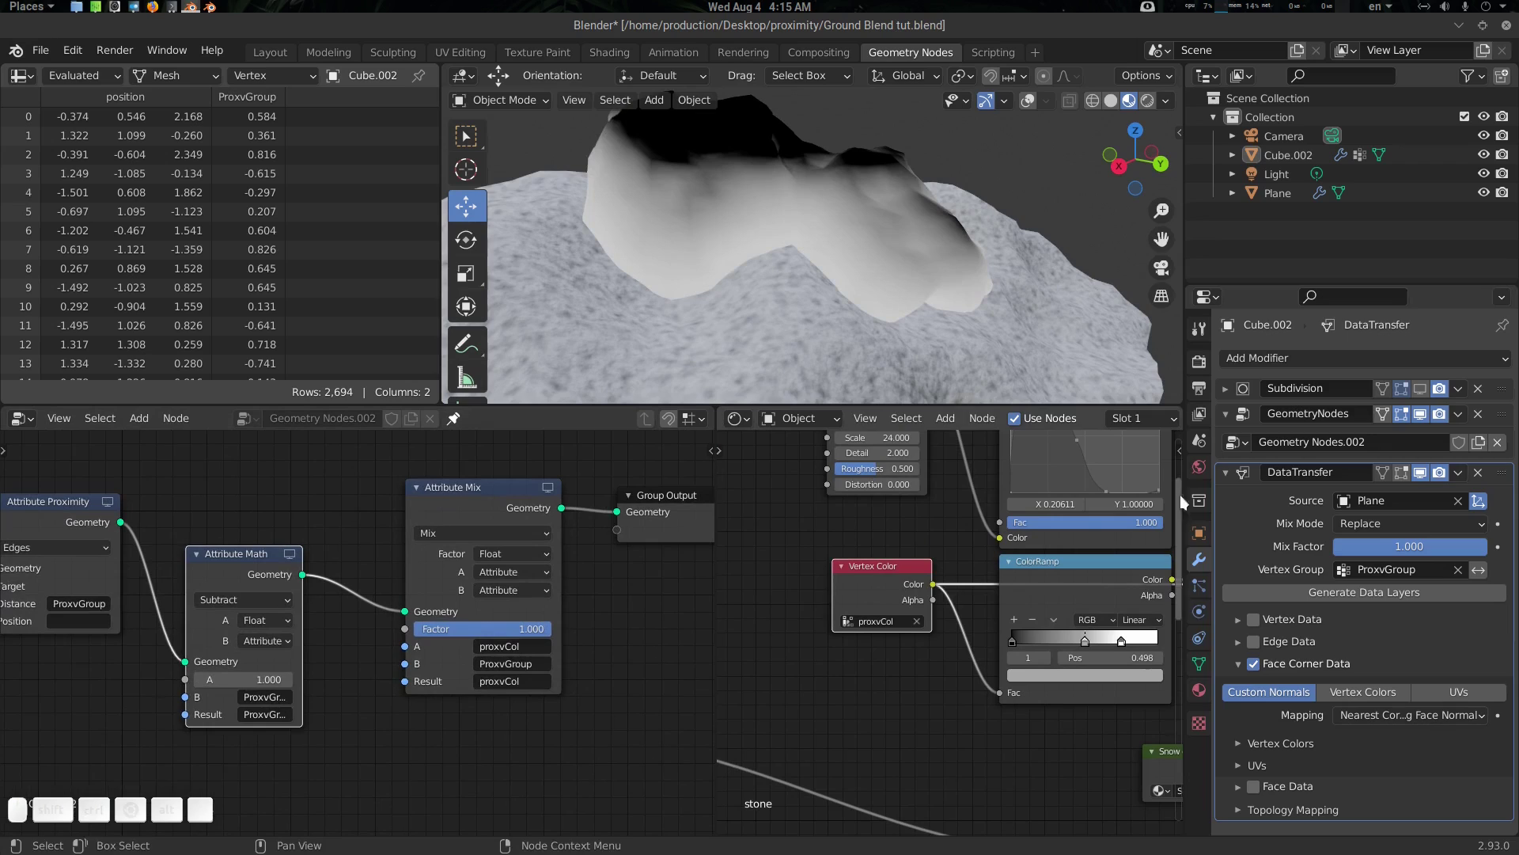
Show the rock's Object Data listing the ProxvGroup vertex group and proxvCol colour layer
left_click(1200, 672)
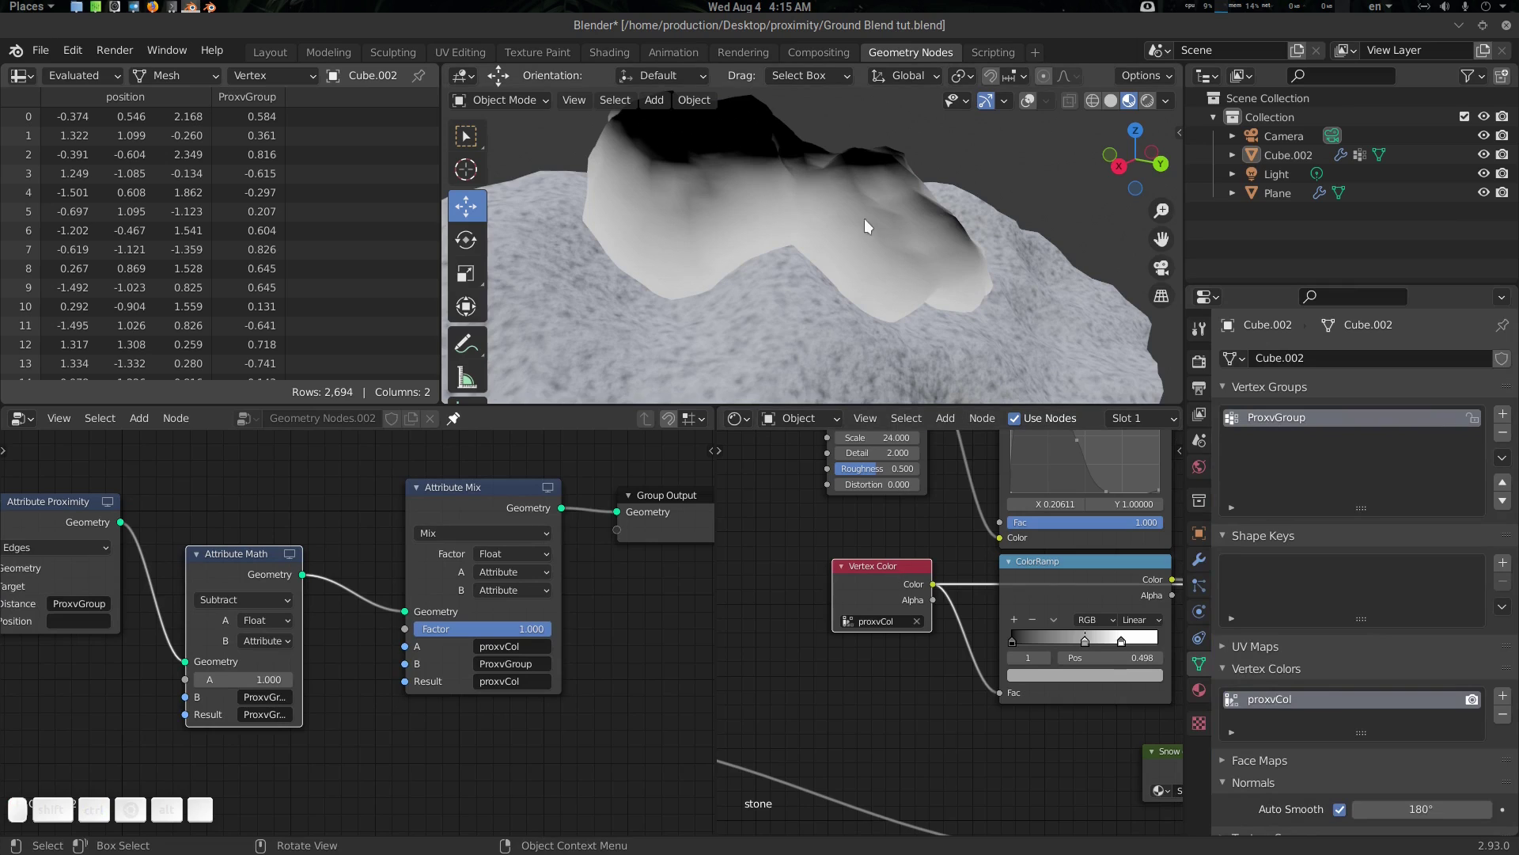
left_click(607, 616)
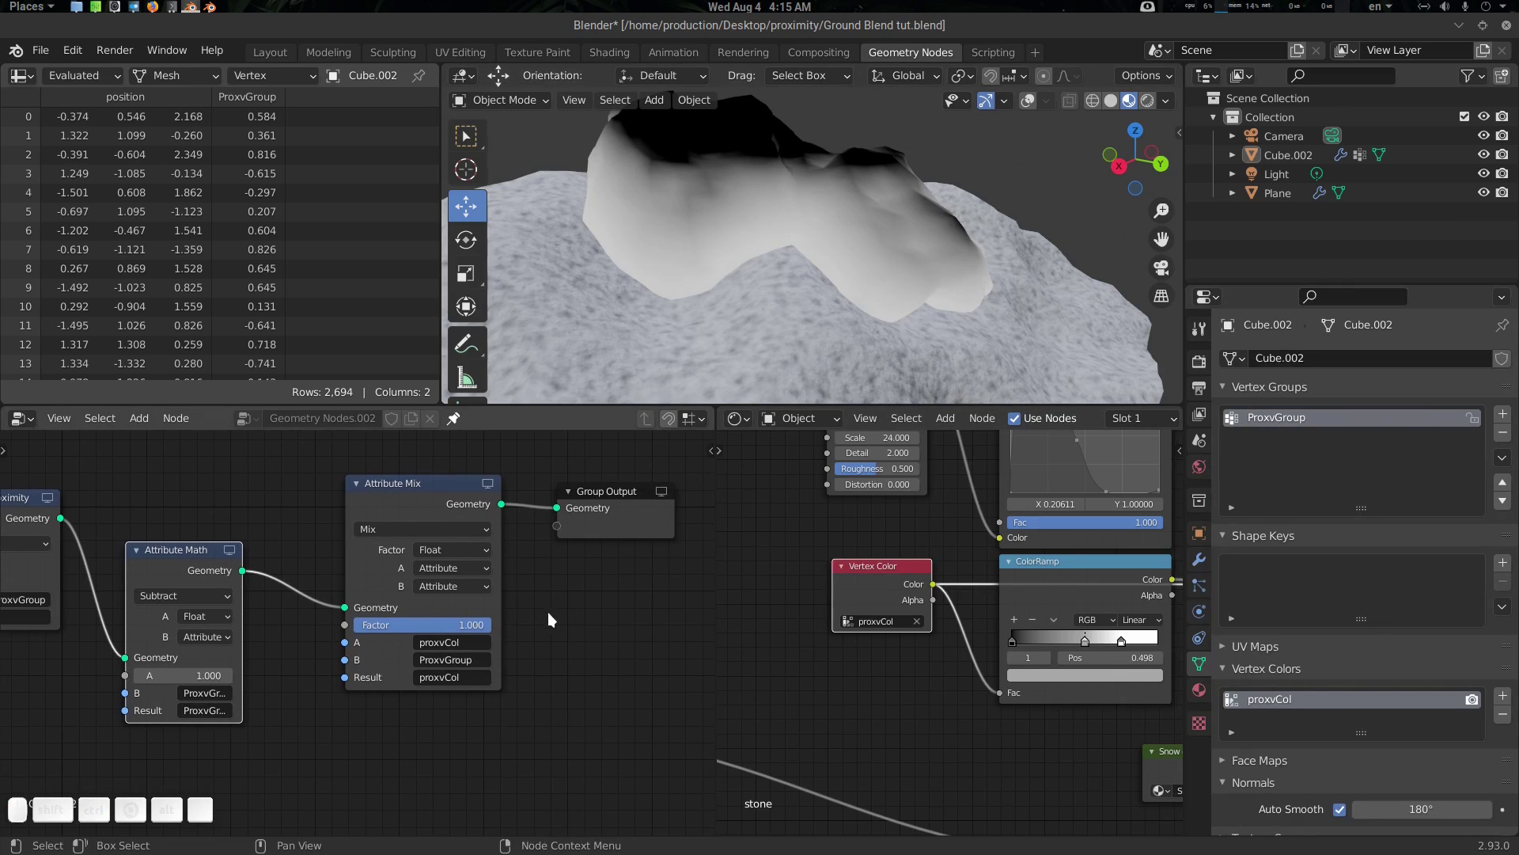
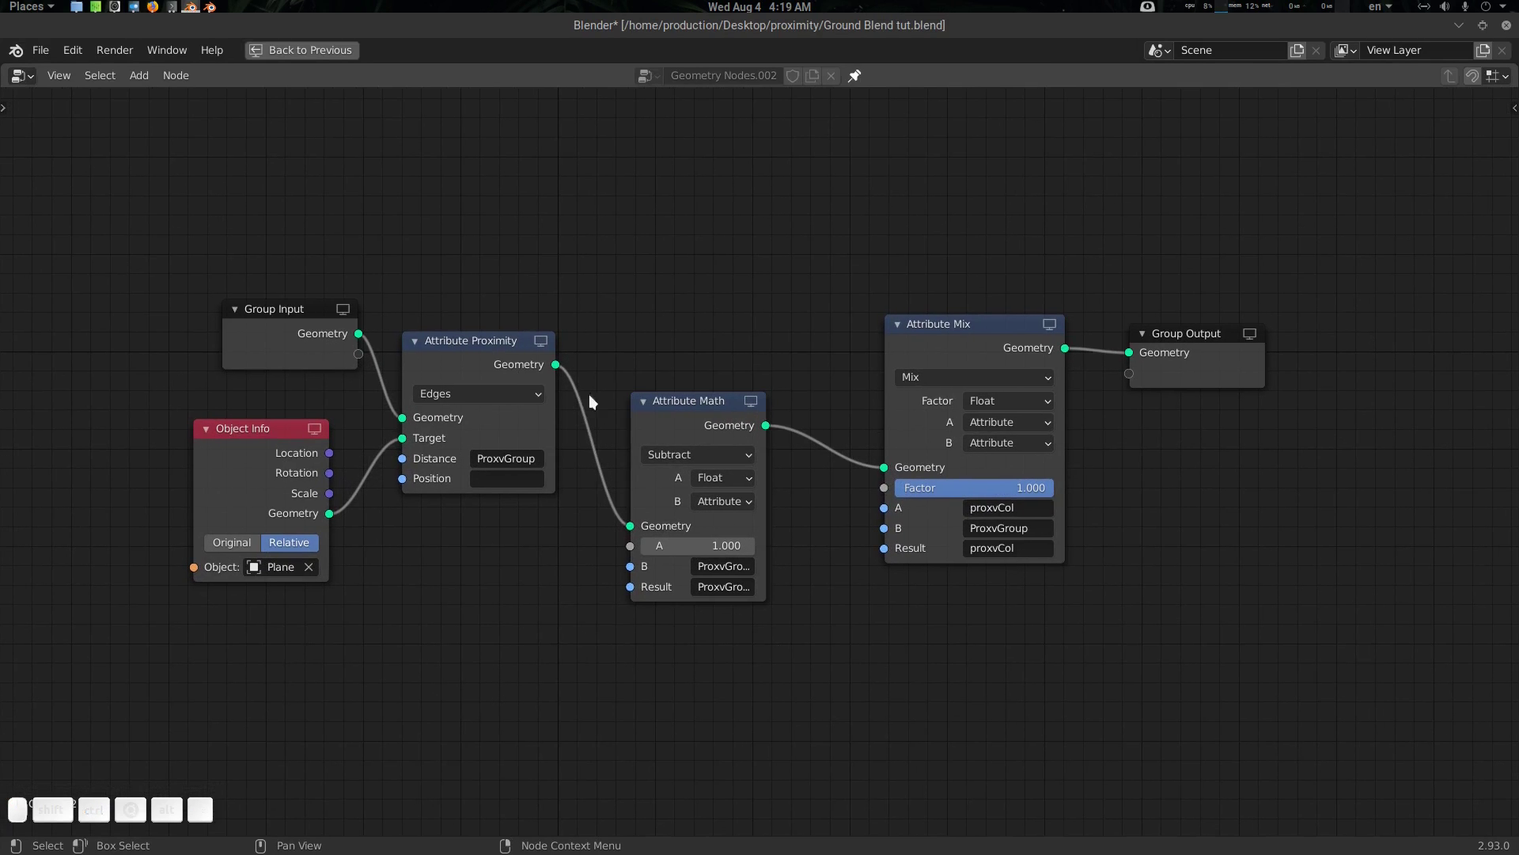
Box-select the proximity, math and mix nodes and group them with Ctrl+G
left_click(937, 195)
left_click_drag(1098, 237, 537, 677)
left_click(600, 671)
key("ctrl+g")
left_click(748, 614)
right_click(727, 617)
Enter the new node group and show the N sidebar's Group tab
left_click(530, 505)
left_click(808, 648)
key("n")
left_click(637, 649)
left_click(624, 649)
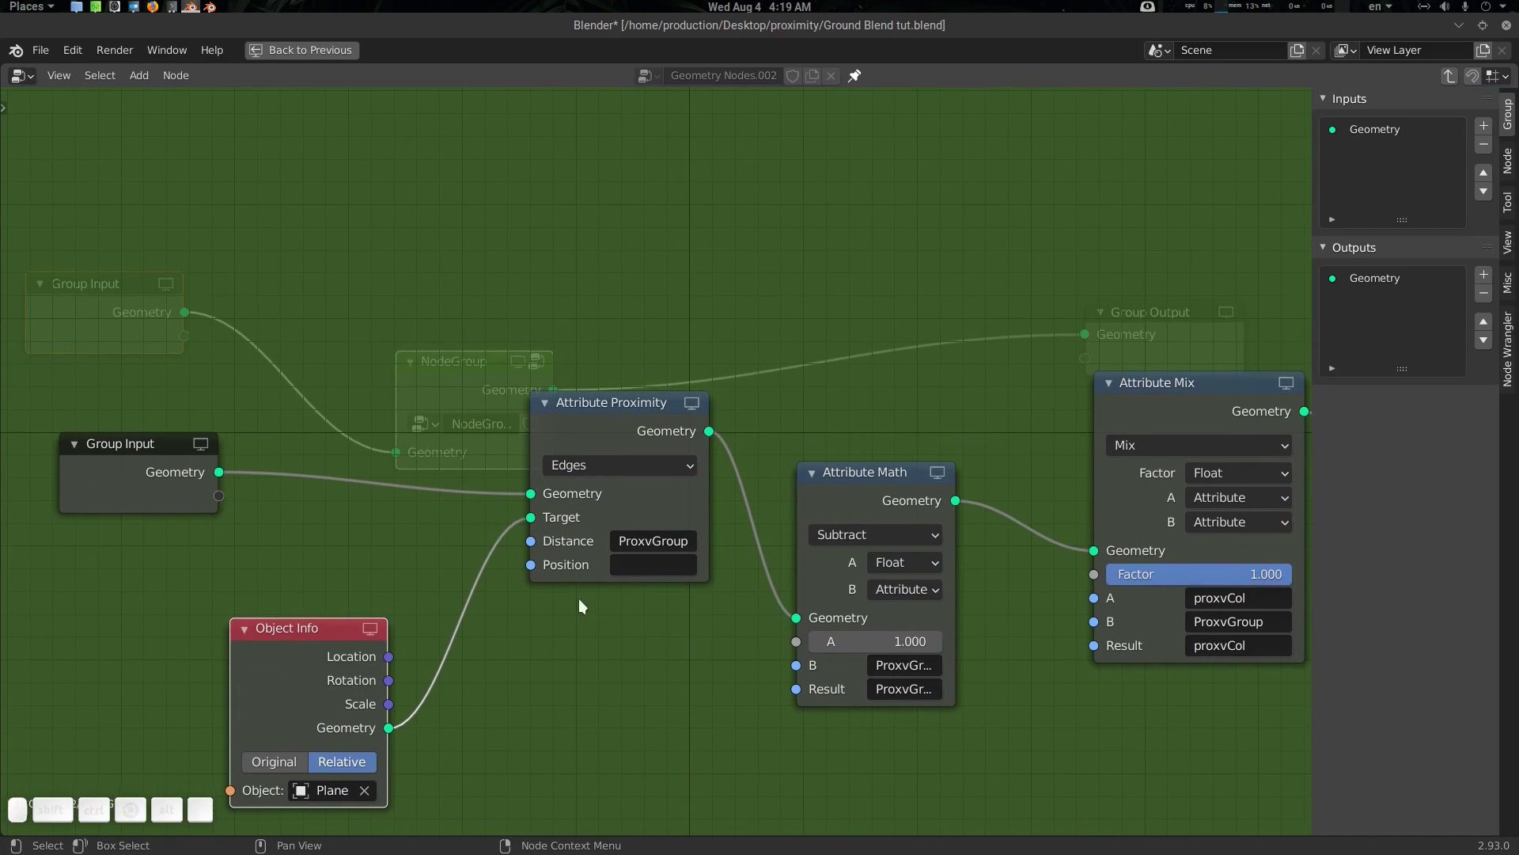
Expose Object Info's Object socket as a group input and rename it Ground
left_click_drag(539, 543, 266, 782)
left_click(331, 677)
left_click_drag(307, 770, 244, 488)
left_click(244, 487)
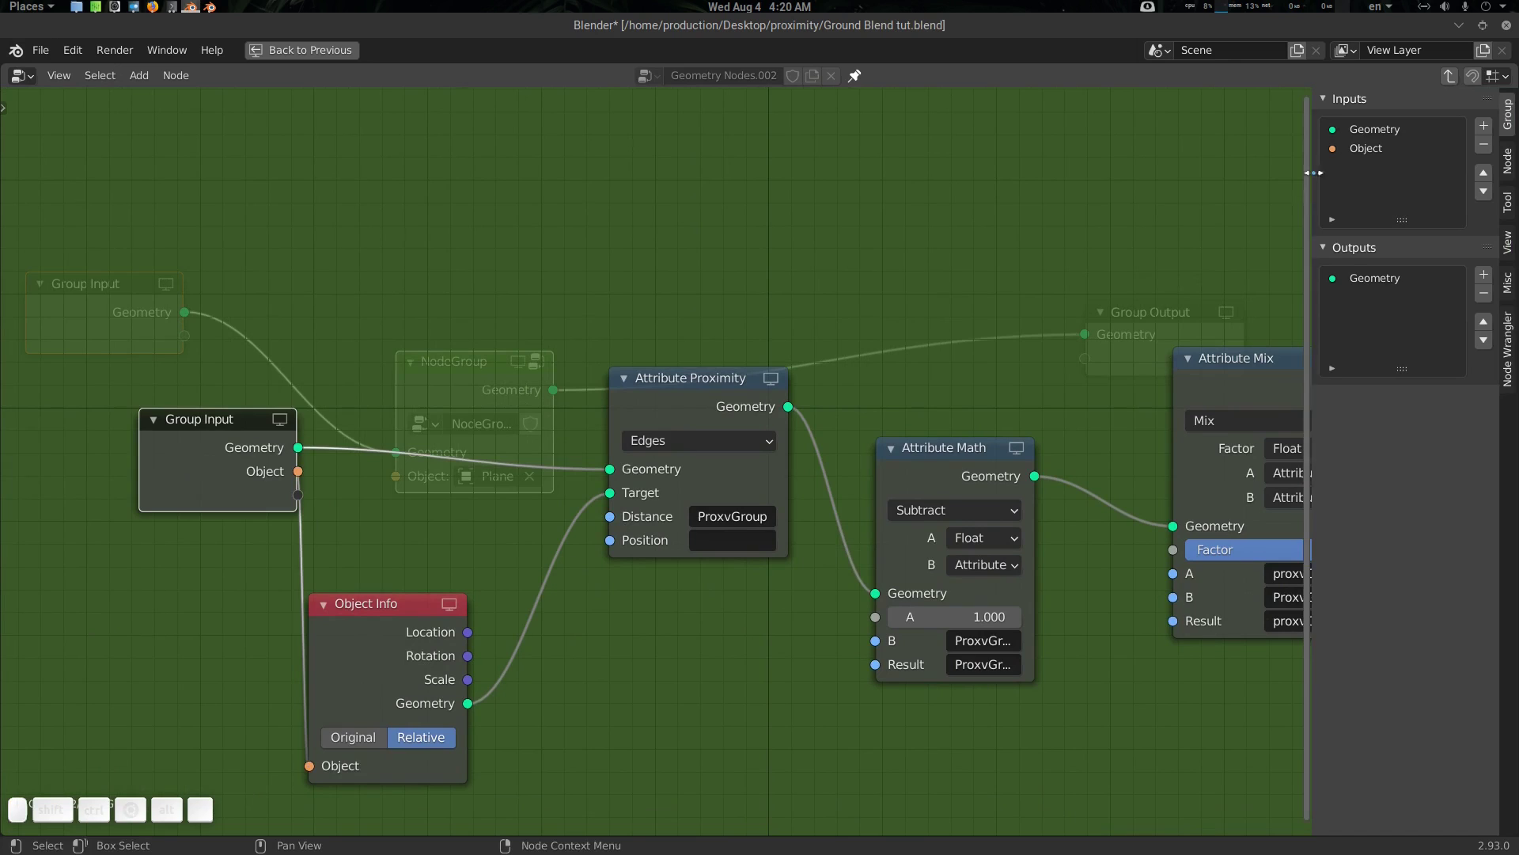
left_click(1356, 156)
left_click(1420, 242)
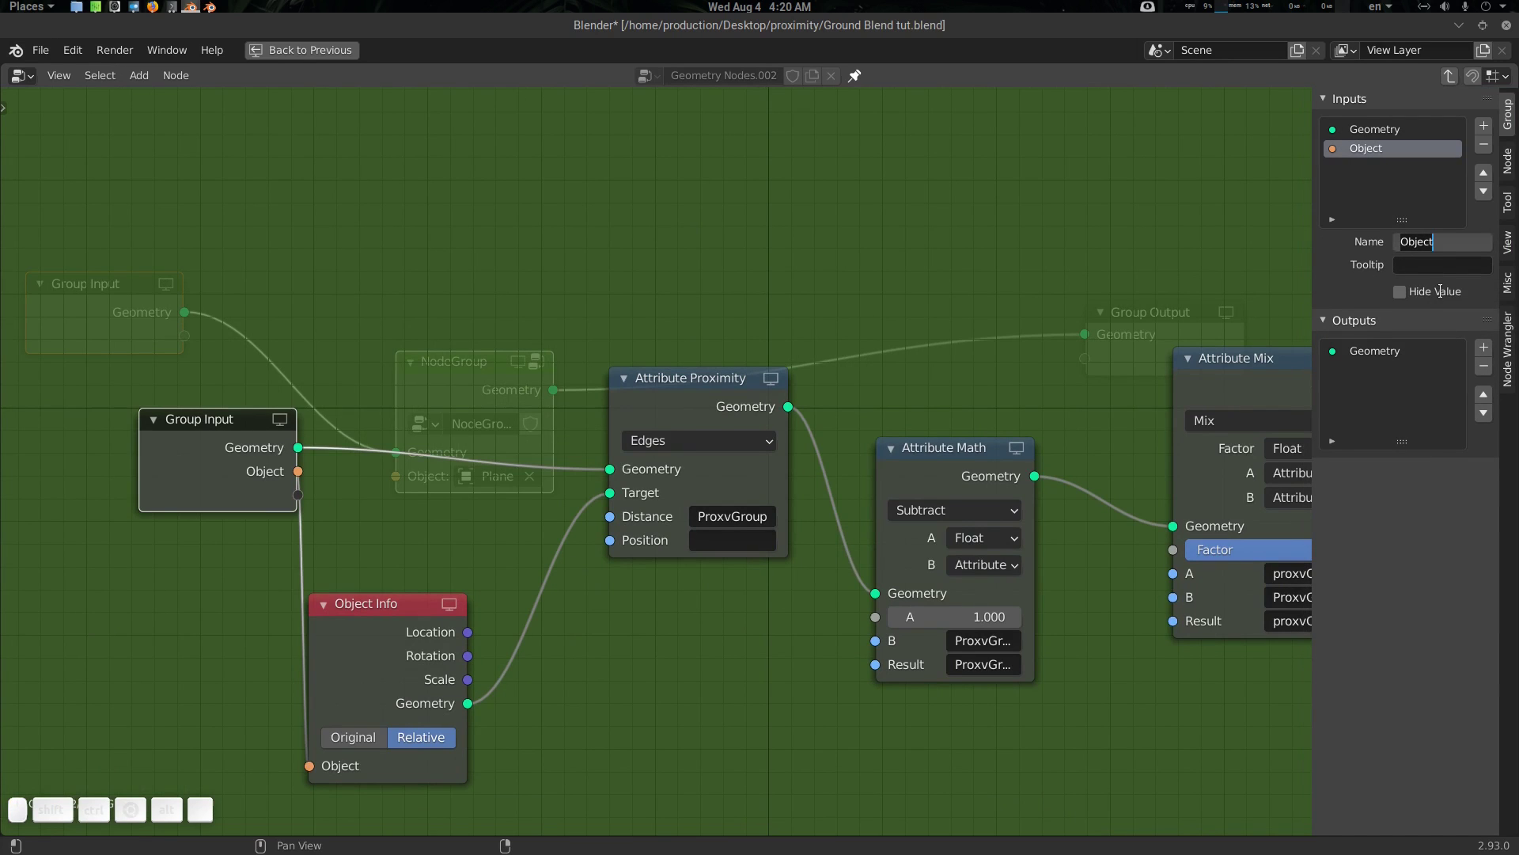
key("shift+g")
key("shift+r")
key("shift+o")
key("shift+u")
key("shift+n")
key("shift+d")
key("Return")
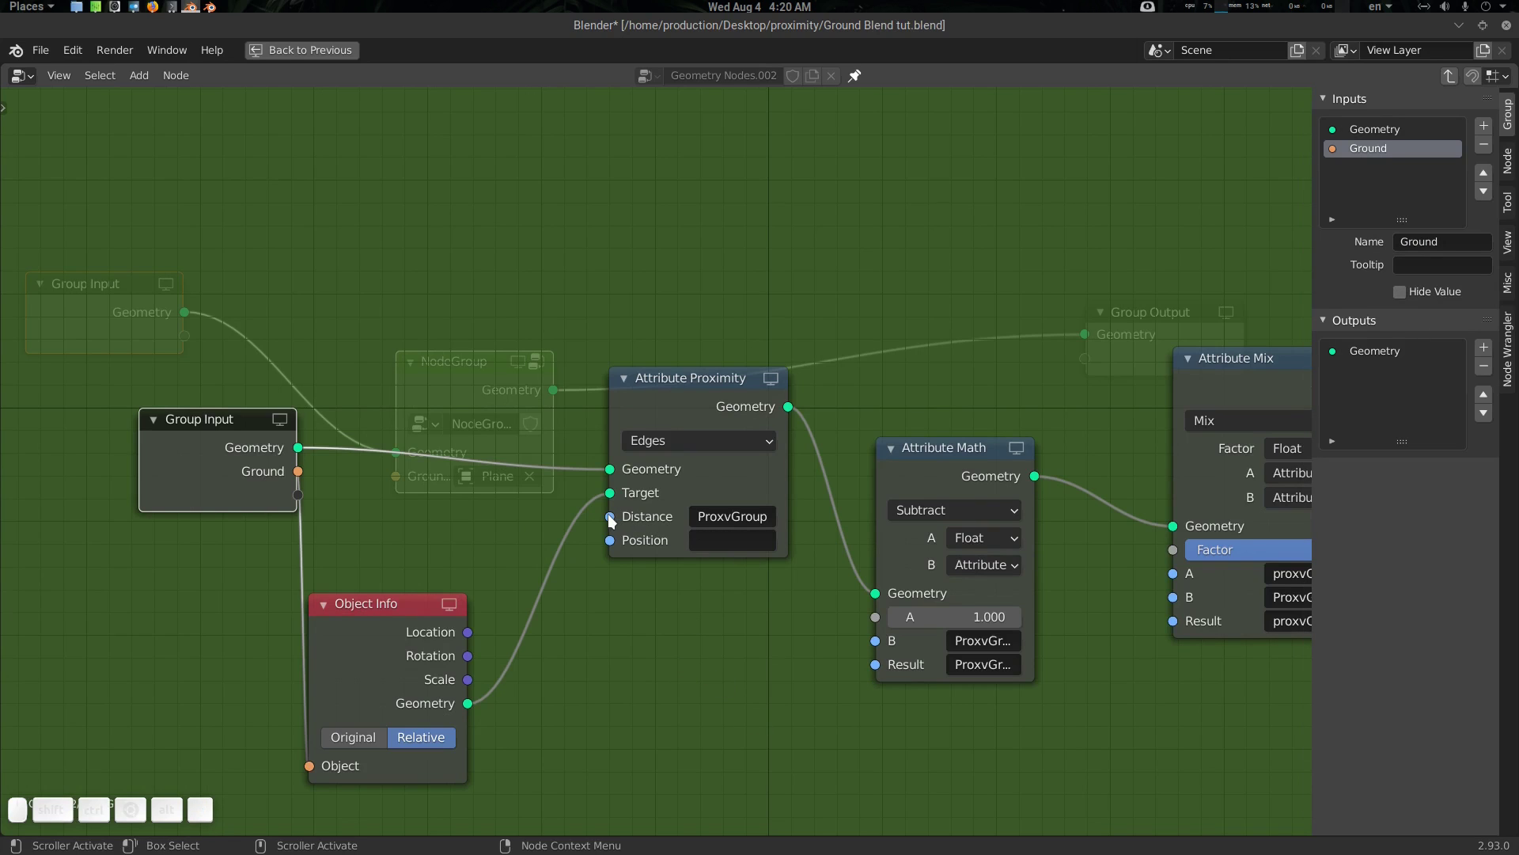
Expose Attribute Proximity's Distance socket as a group input named Vertex Group
left_click_drag(613, 520, 265, 515)
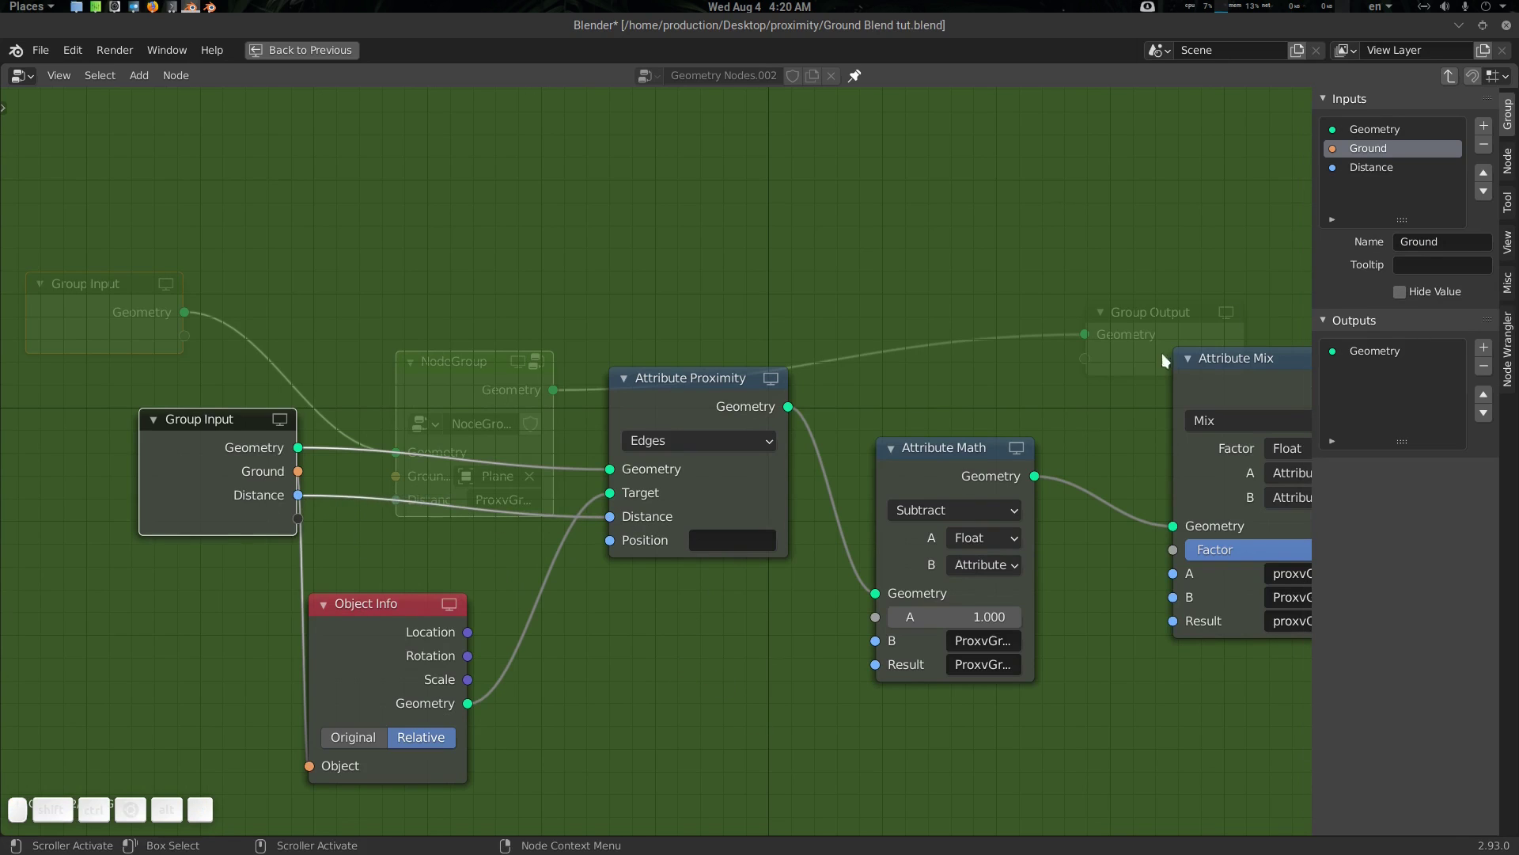
left_click(1384, 167)
left_click(1453, 238)
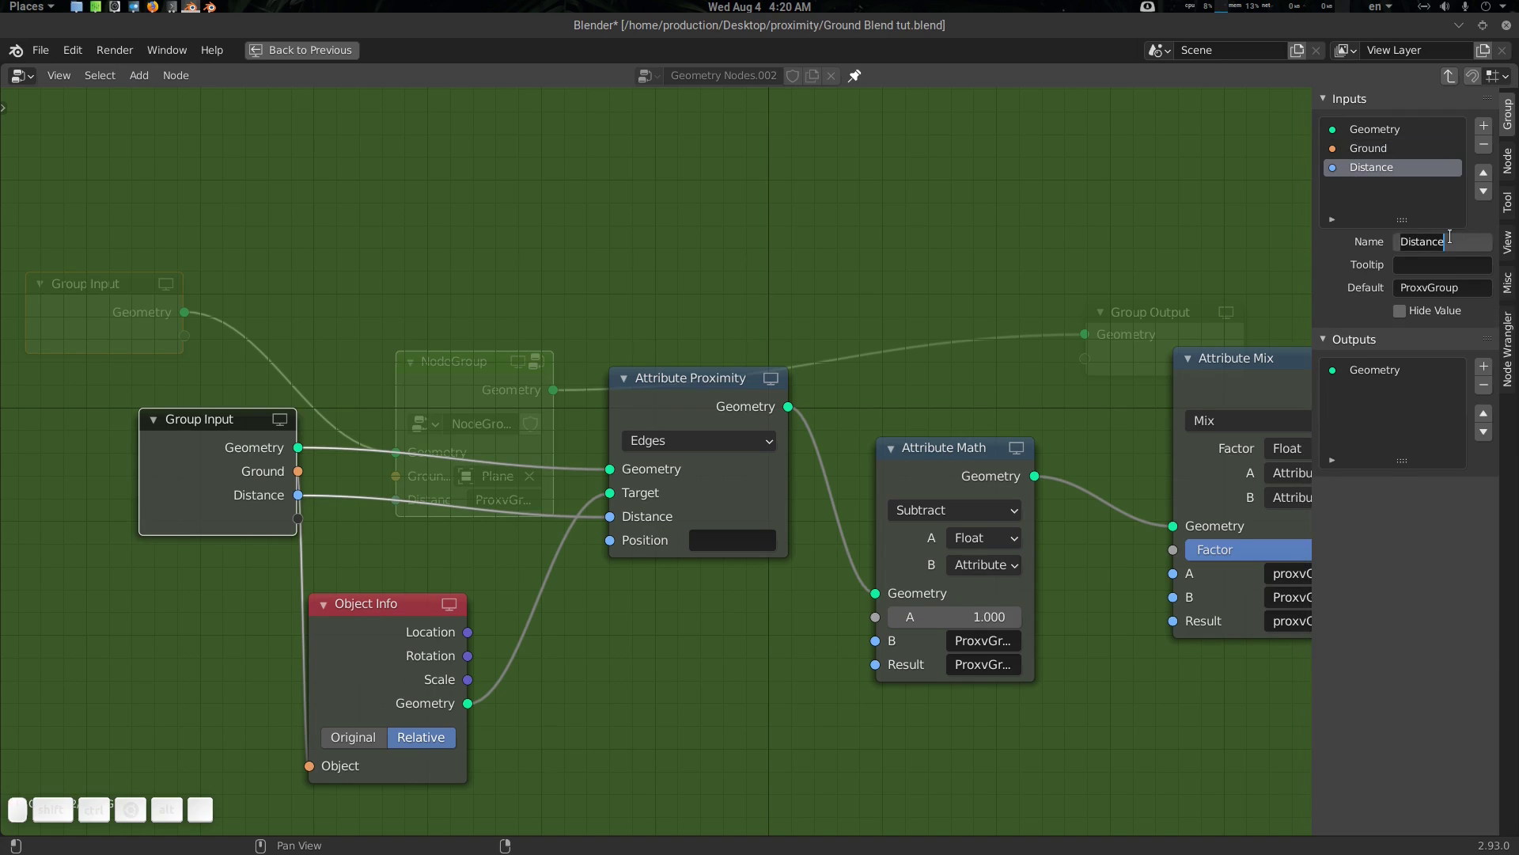
key("shift+v")
key("shift+e")
key("r")
key("t")
key("e")
key("x")
key("t")
key("space")
key("shift+g")
key("shift+r")
key("shift+o")
key("shift+u")
key("shift+p")
key("Return")
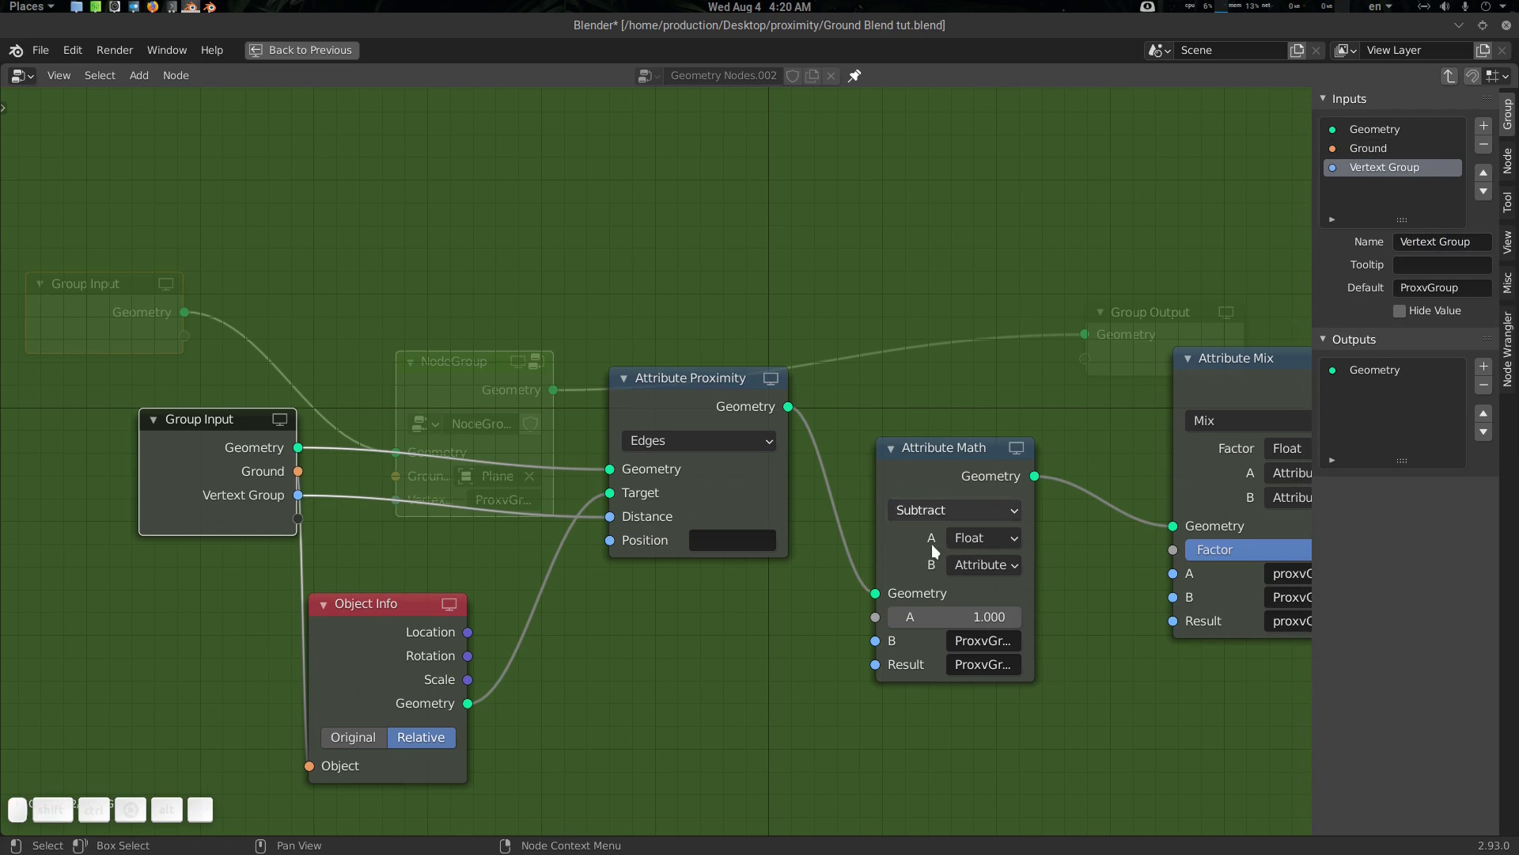
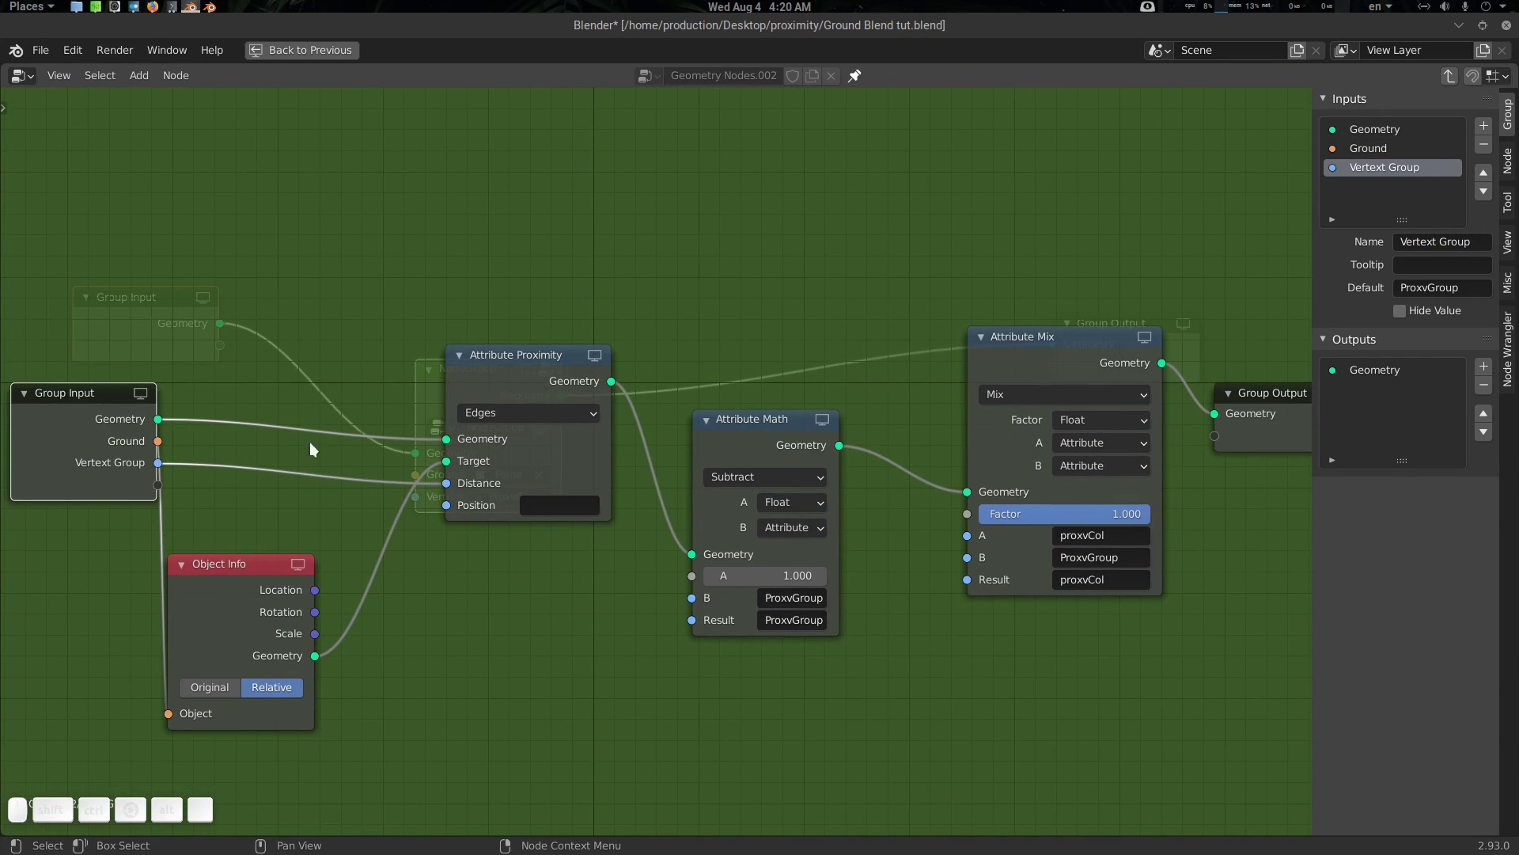
Feed the Vertex Group input into Attribute Math B and Result and Attribute Mix B
left_click_drag(161, 471, 701, 595)
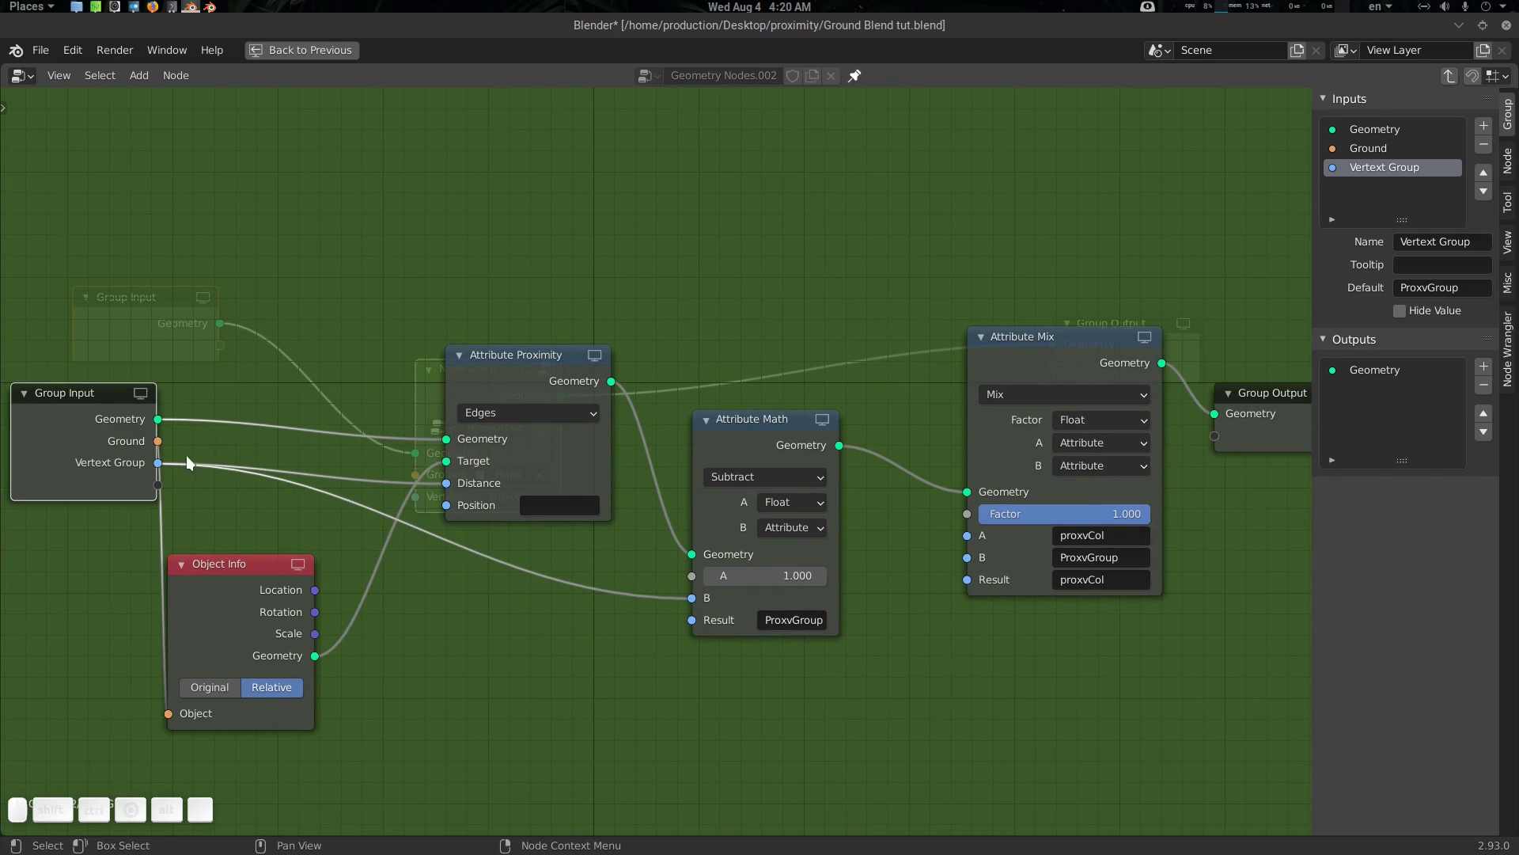
left_click_drag(163, 468, 617, 612)
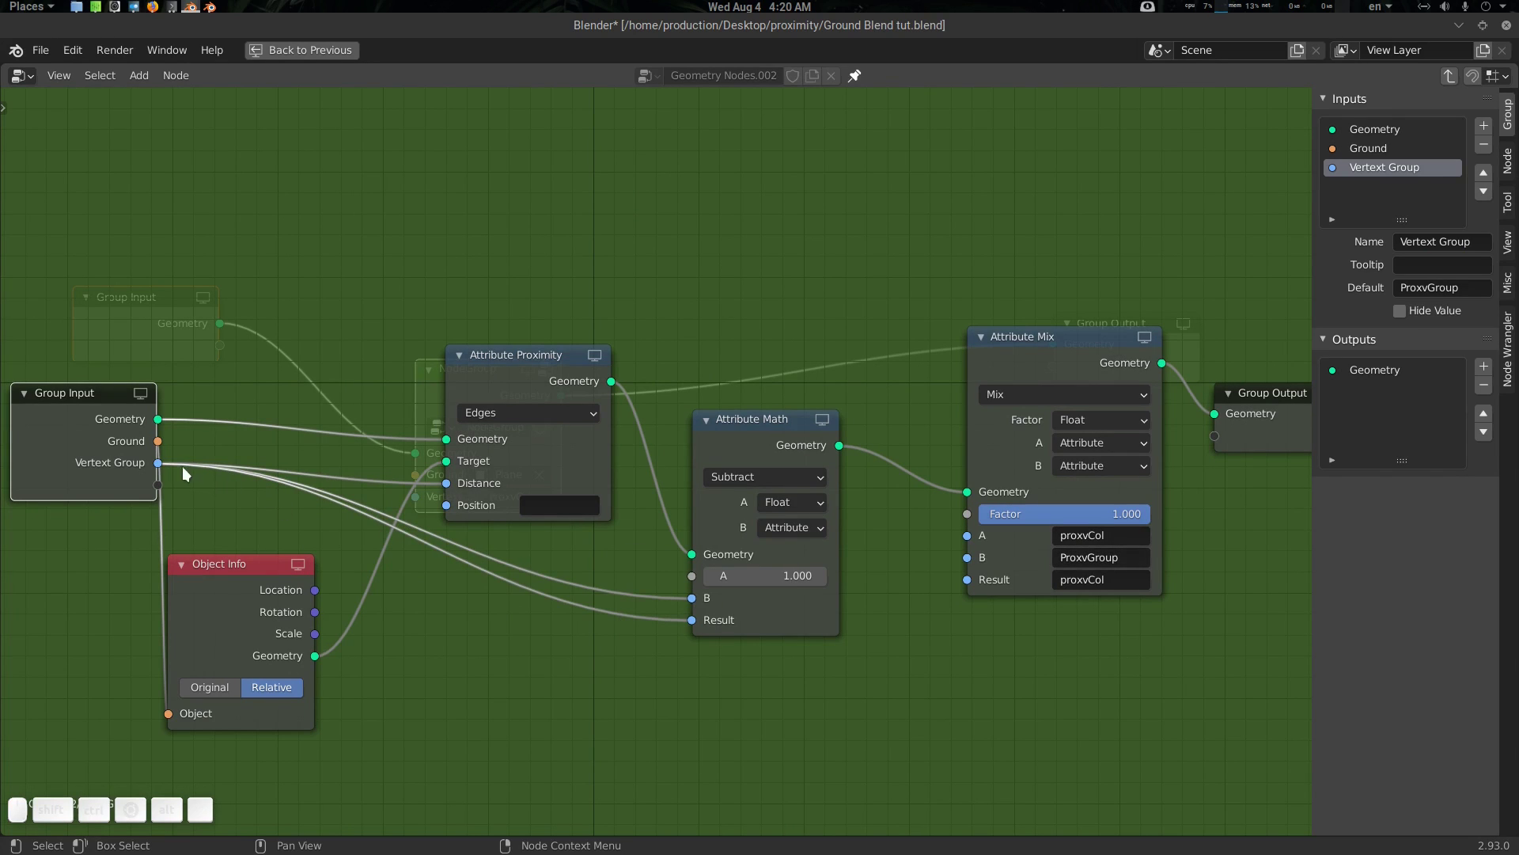
left_click_drag(160, 466, 972, 540)
Expose the mix node's A attribute as a new input, wire it to Result, and start renaming it Vertex Color
left_click_drag(967, 538, 136, 509)
left_click_drag(167, 489, 1301, 236)
left_click(1355, 190)
left_click(1436, 243)
key("shift+v")
key("shift+e")
key("shift+r")
key("shift+t")
key("shift+e")
key("shift+x")
key("shift+space")
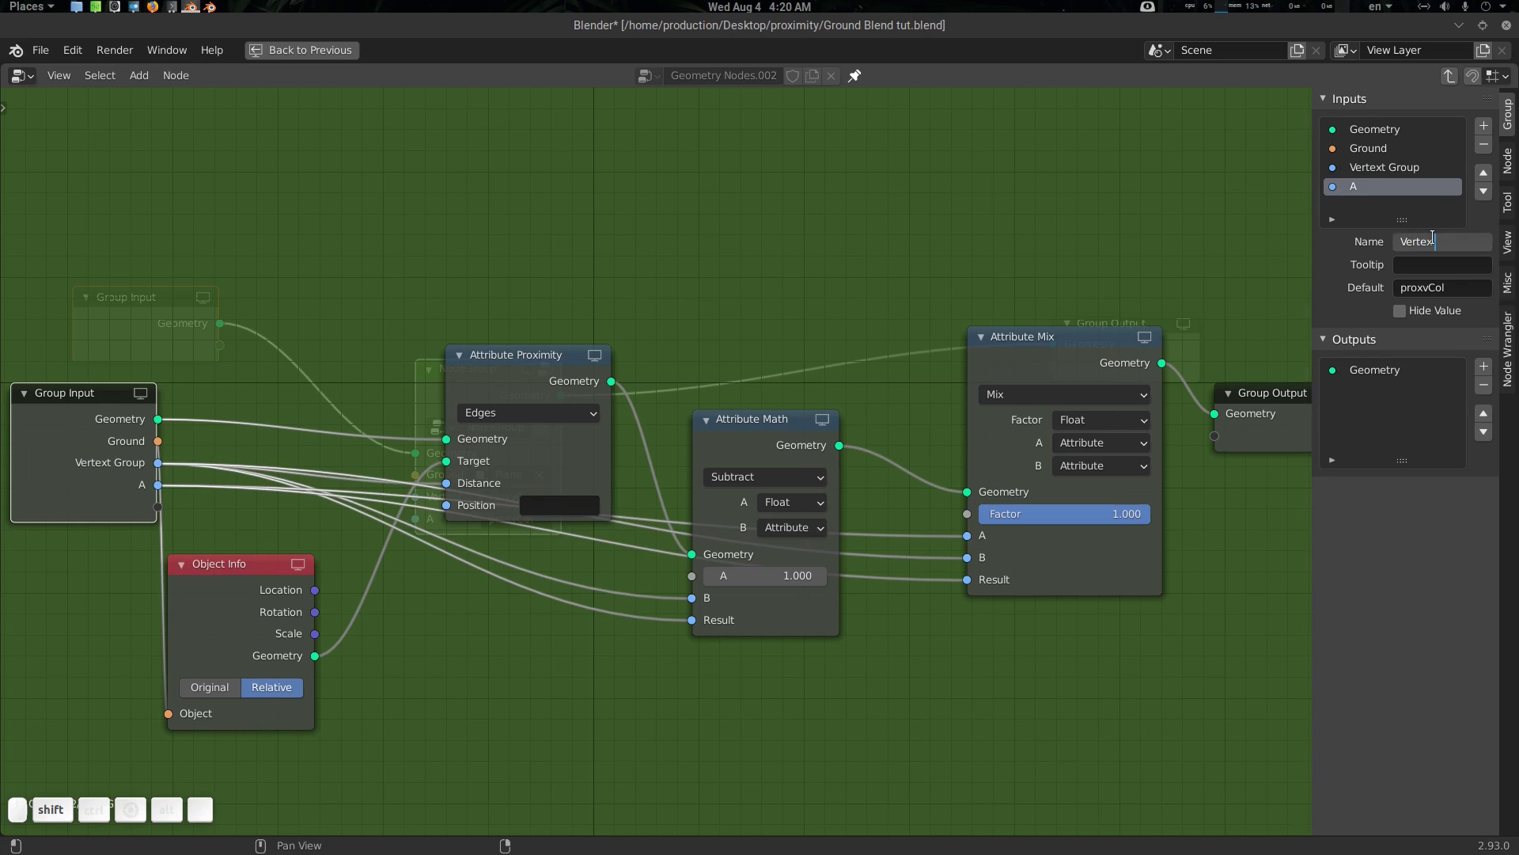
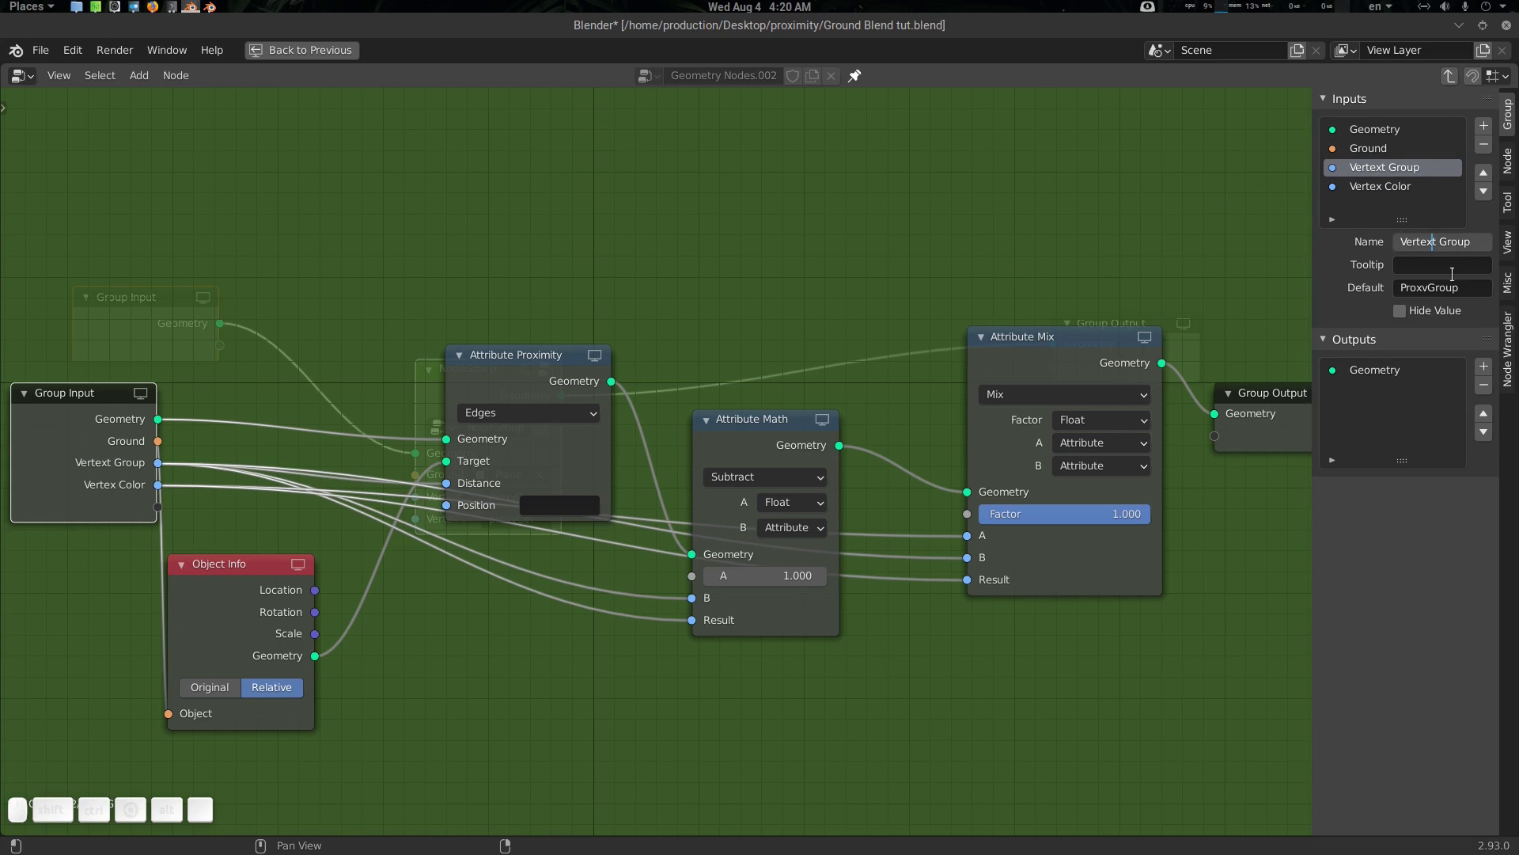
Finish the Vertex Color name and exit the group so its node shows Ground, Vertex Group and Vertex Color
key("Delete")
key("Return")
left_click(911, 344)
key("Tab")
scroll("up", 3)
left_click(591, 482)
left_click(536, 451)
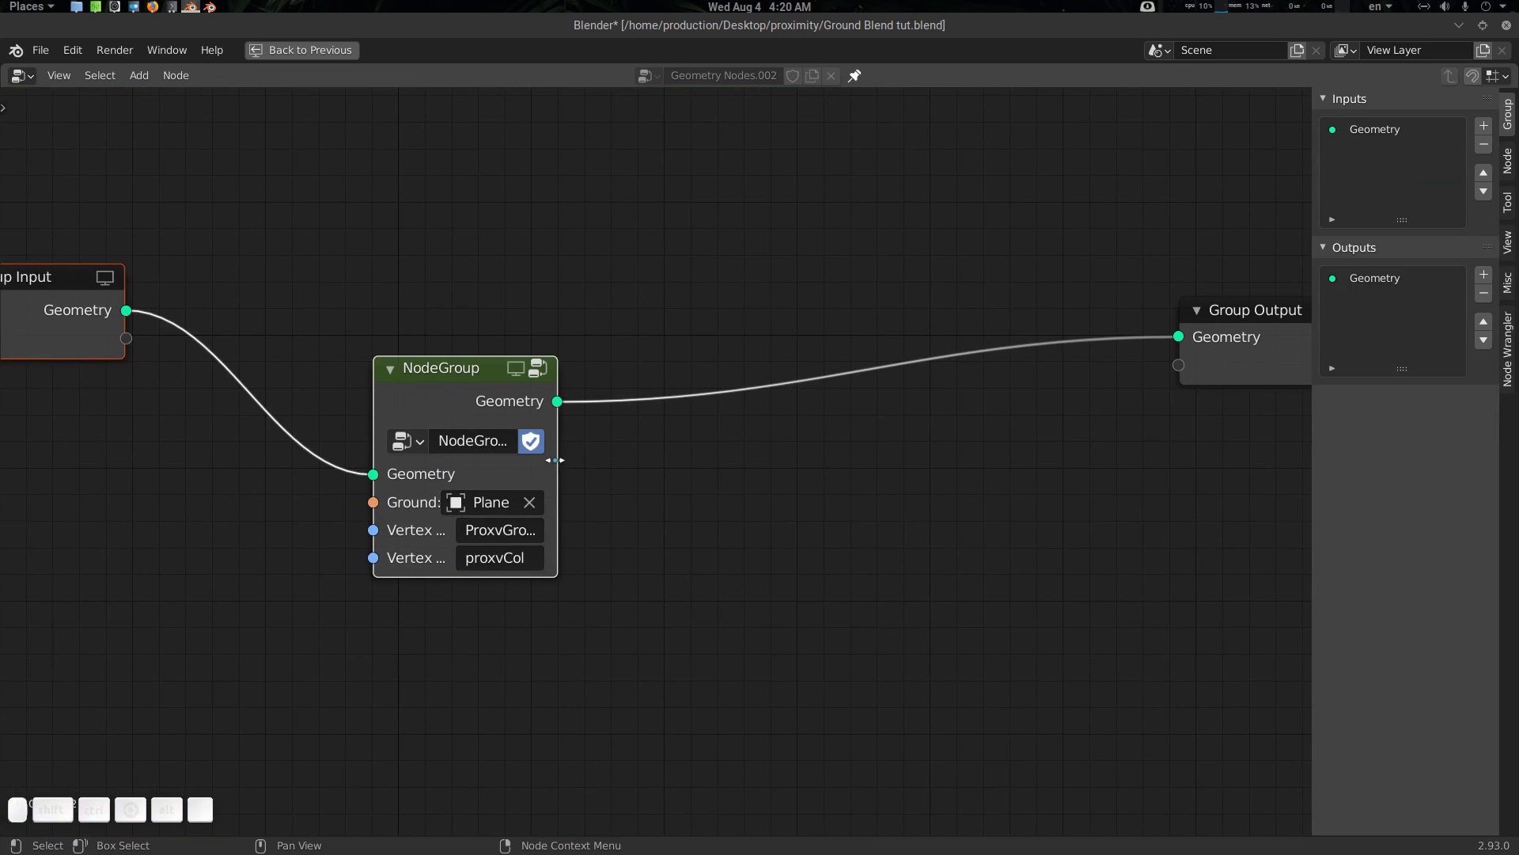
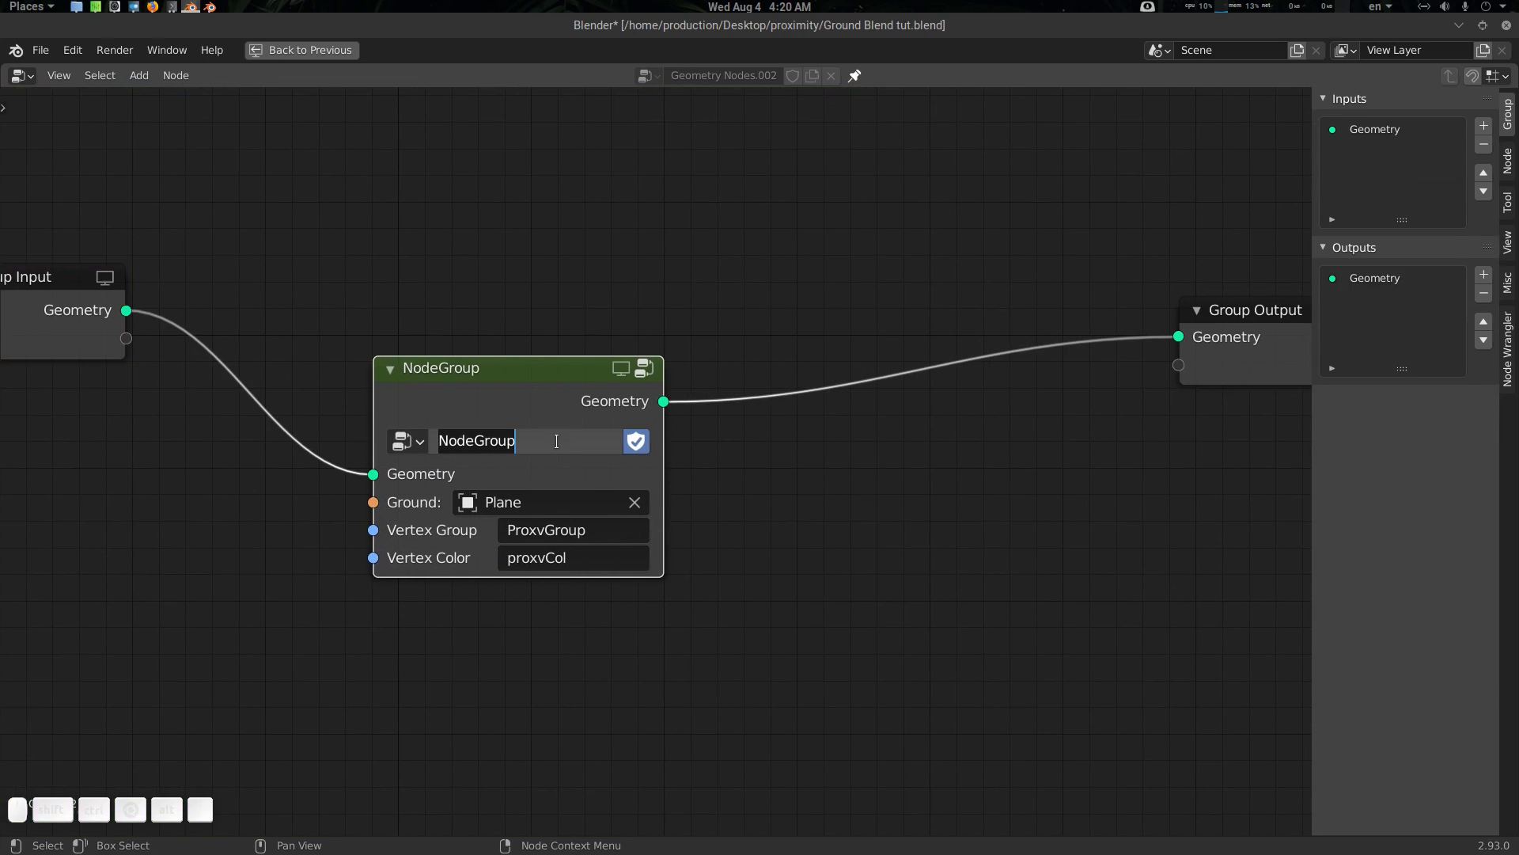
Restore the node editor to its normal size in the layout
left_click(821, 483)
scroll("down", 3)
middle_click(774, 522)
key("ctrl+space")
left_click(778, 532)
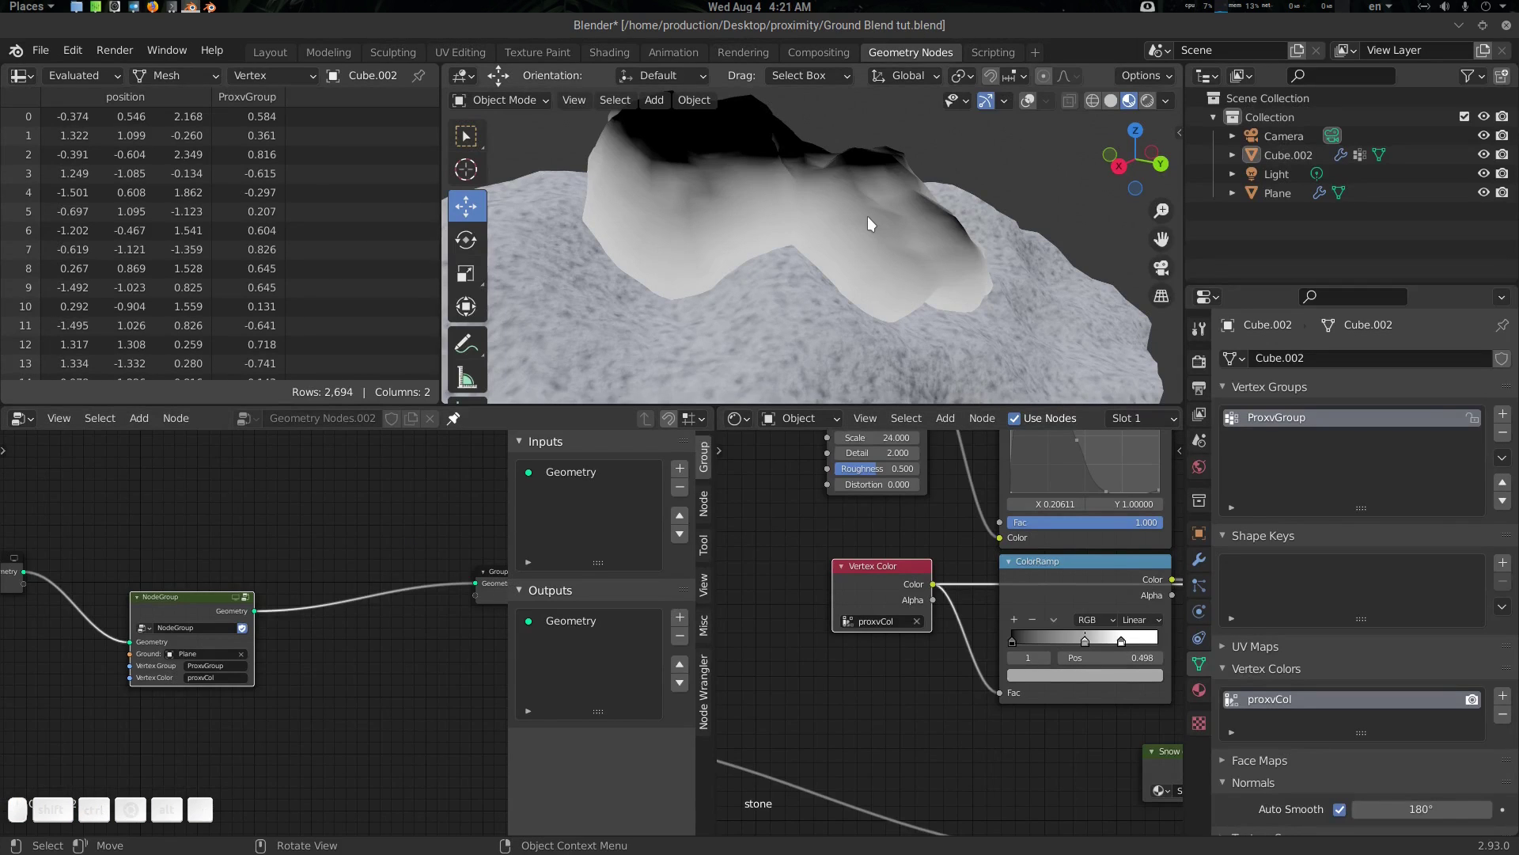